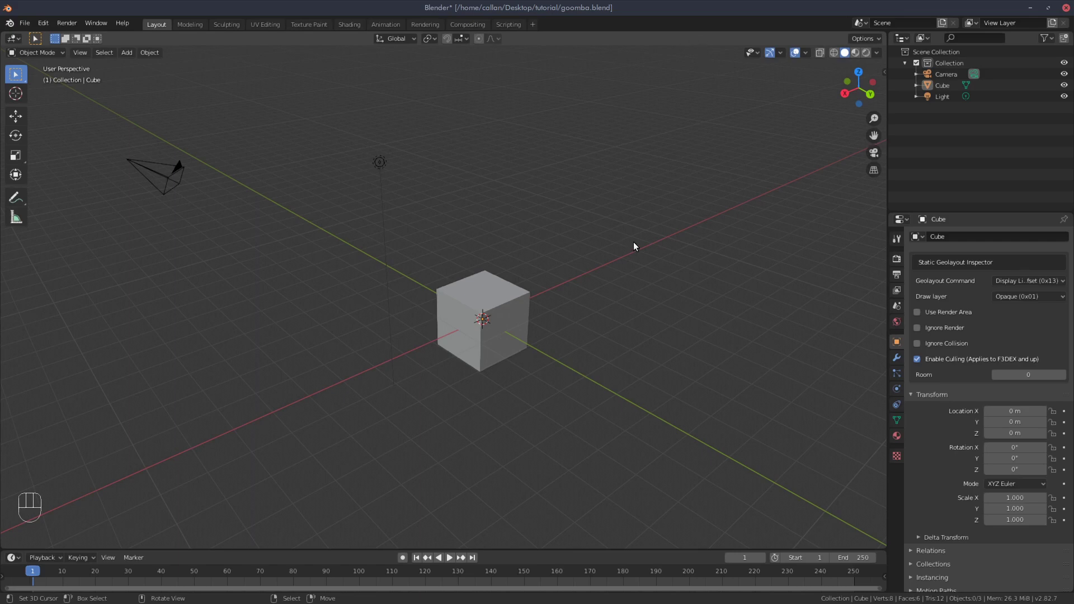
# Select and delete the default camera, cube and light
pyautogui.press('a')
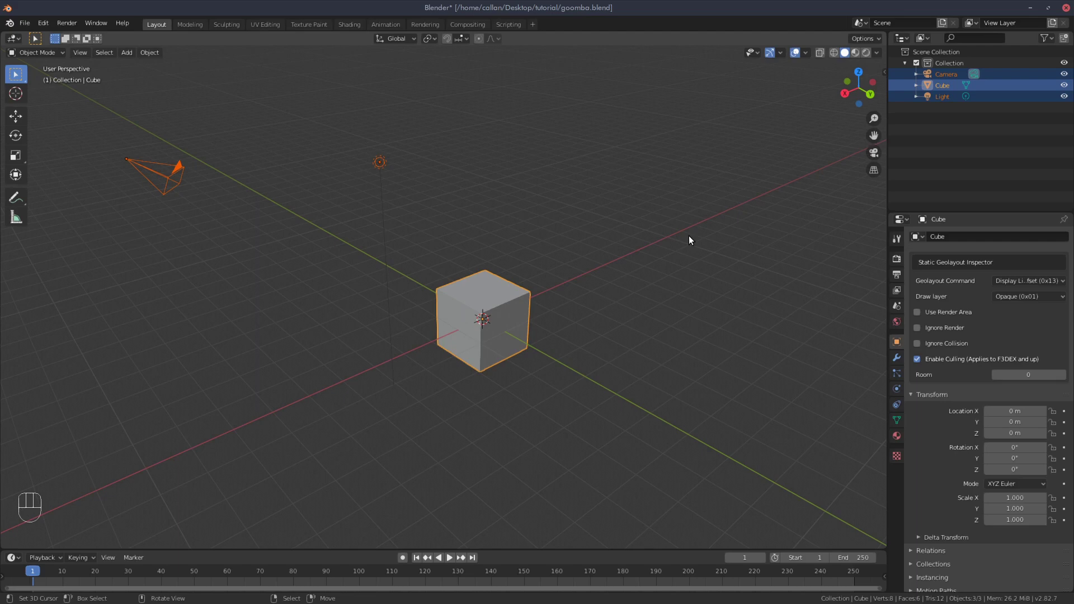
pyautogui.press('Delete')
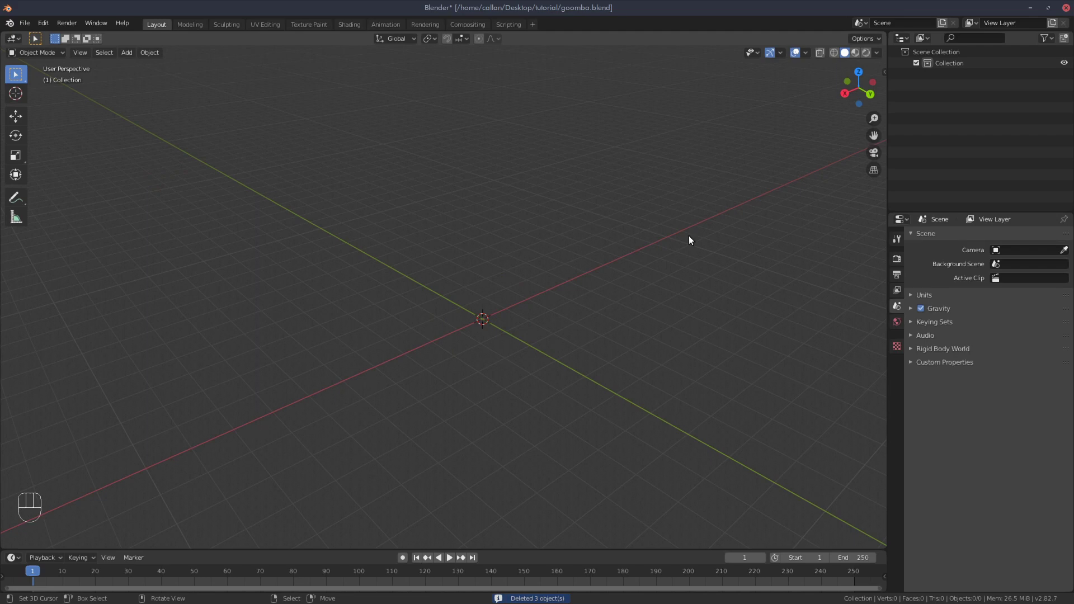
# Show the Fast64 SM64 File Settings with ROM and decomp paths and enable Disable Scrolling Textures
pyautogui.press('n')
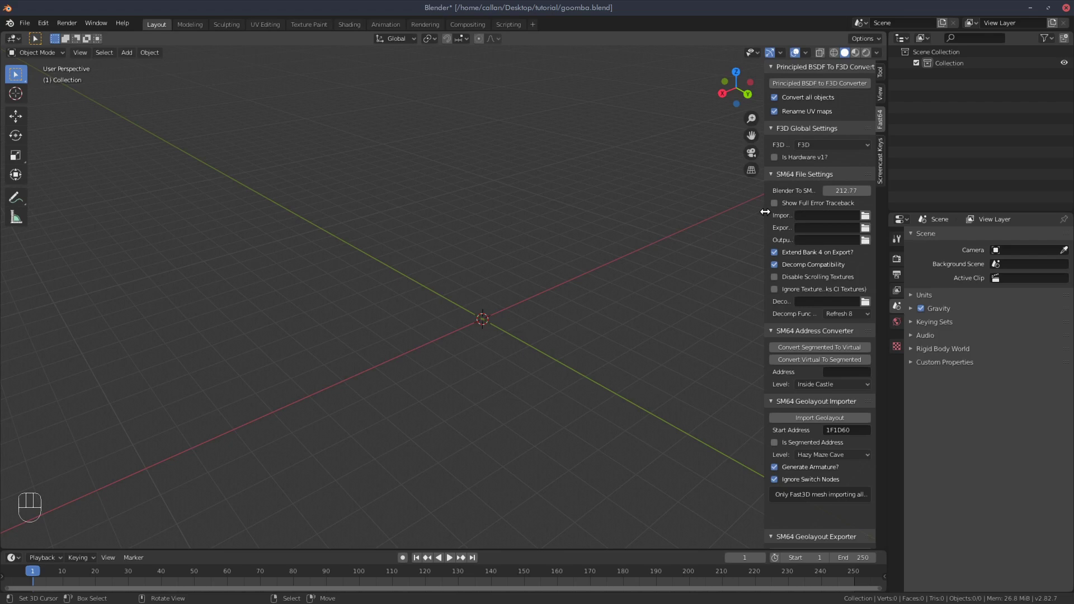
pyautogui.moveTo(765, 210); pyautogui.dragTo(705, 213)
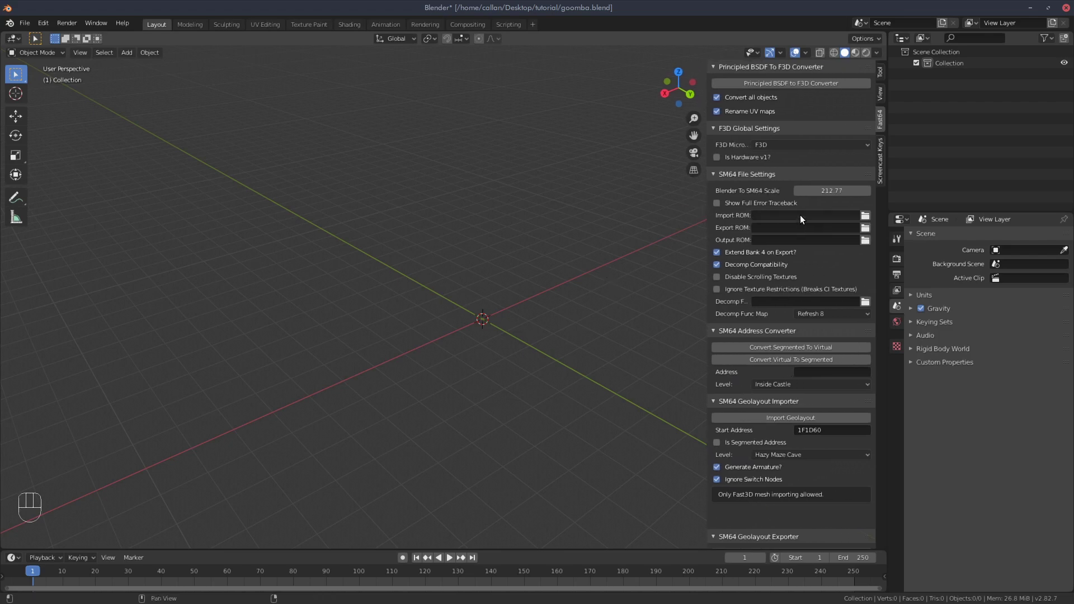
pyautogui.click(867, 217)
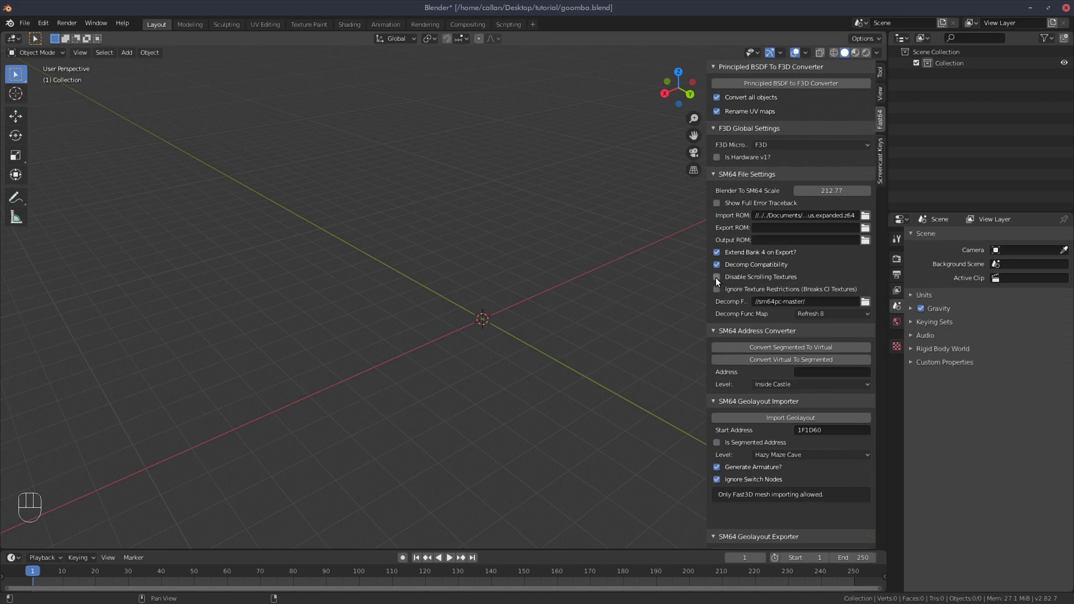
# Configure the SM64 Geolayout Importer for the Goomba in Bob-Omb's Battlefield at address 200FB4
pyautogui.click(719, 280)
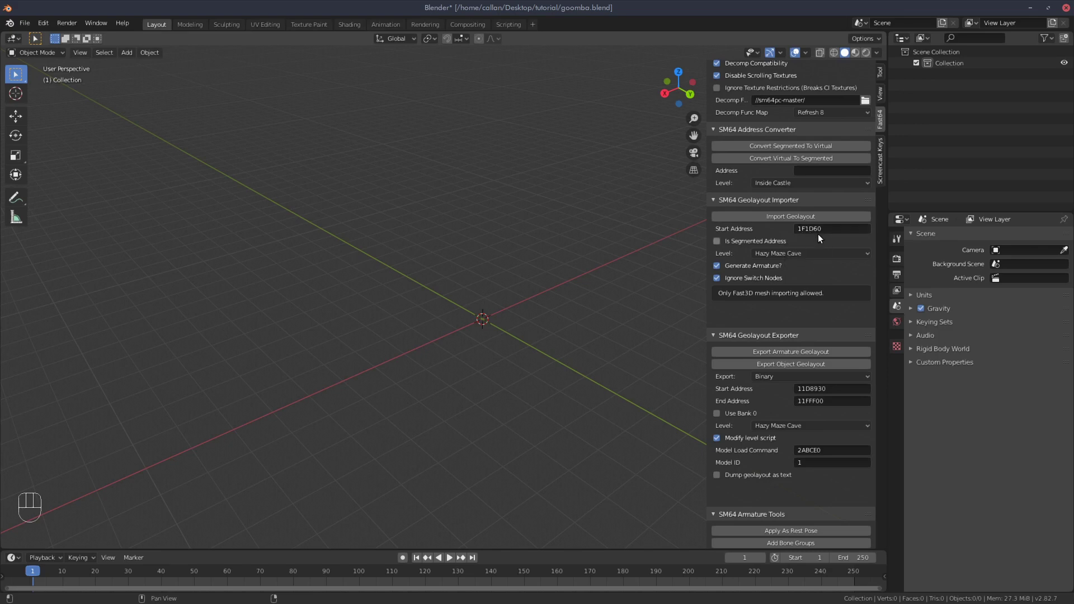
pyautogui.moveTo(829, 230); pyautogui.dragTo(860, 258)
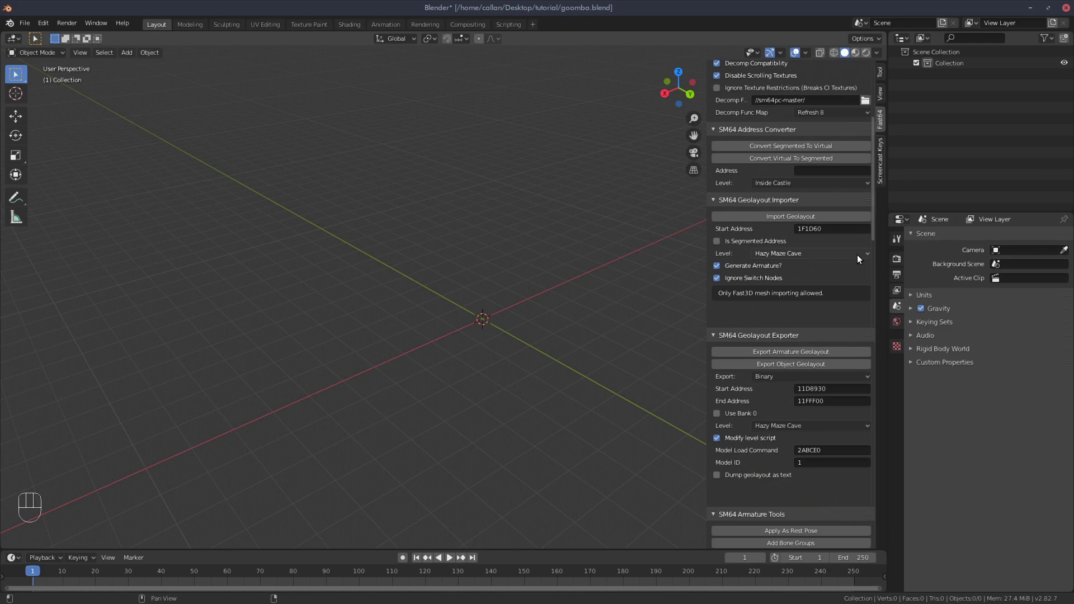
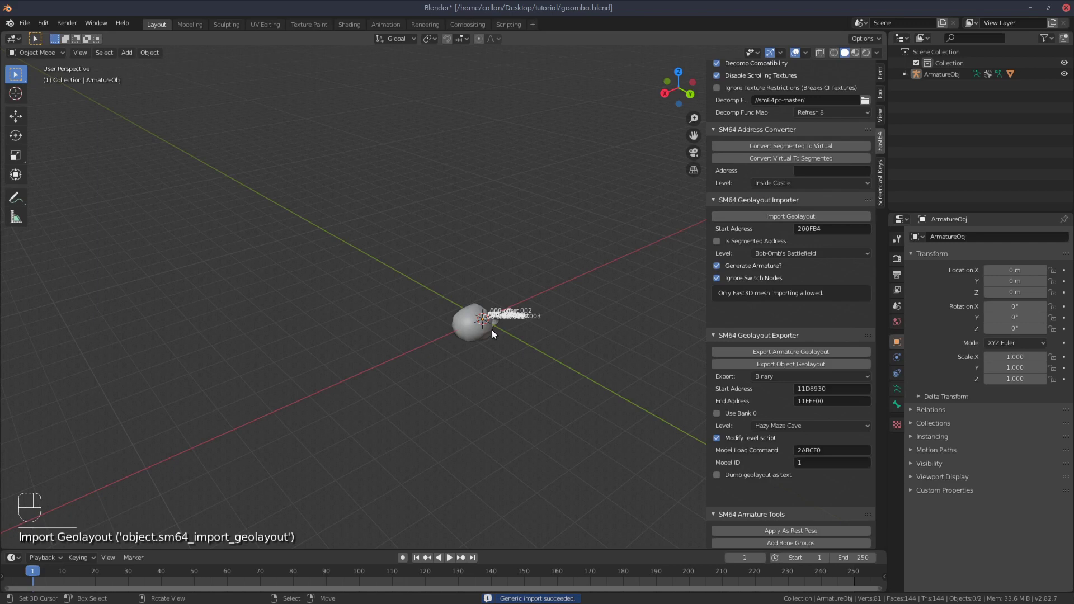
# Inspect the imported Goomba from several angles and select its skinned mesh
pyautogui.moveTo(544, 364); pyautogui.dragTo(430, 337)
pyautogui.moveTo(578, 347); pyautogui.dragTo(545, 348)
pyautogui.moveTo(592, 328); pyautogui.dragTo(455, 311)
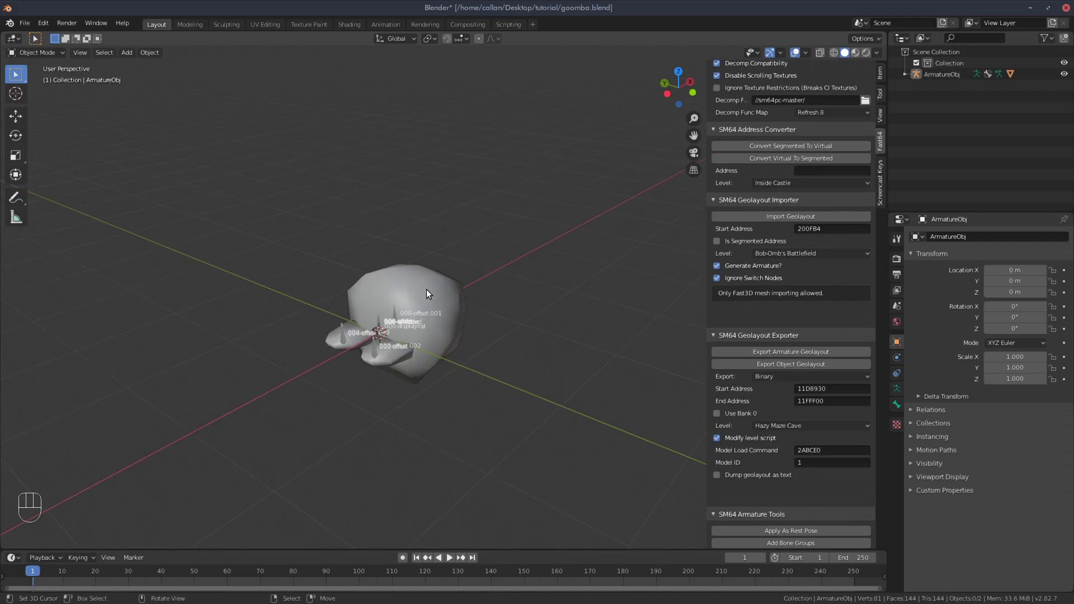
pyautogui.click(430, 292)
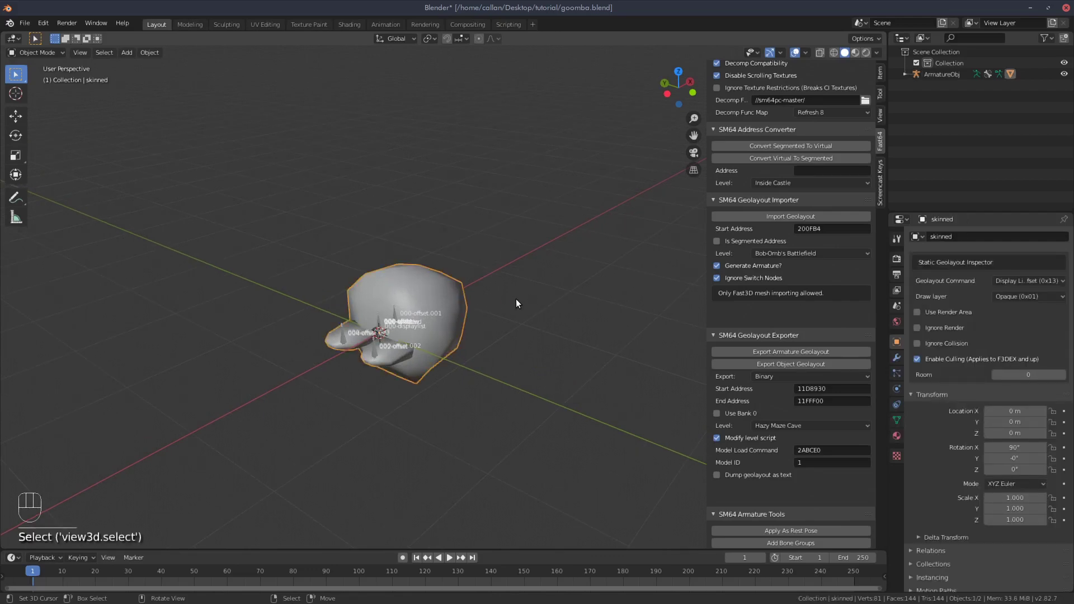
pyautogui.moveTo(495, 303); pyautogui.dragTo(396, 284)
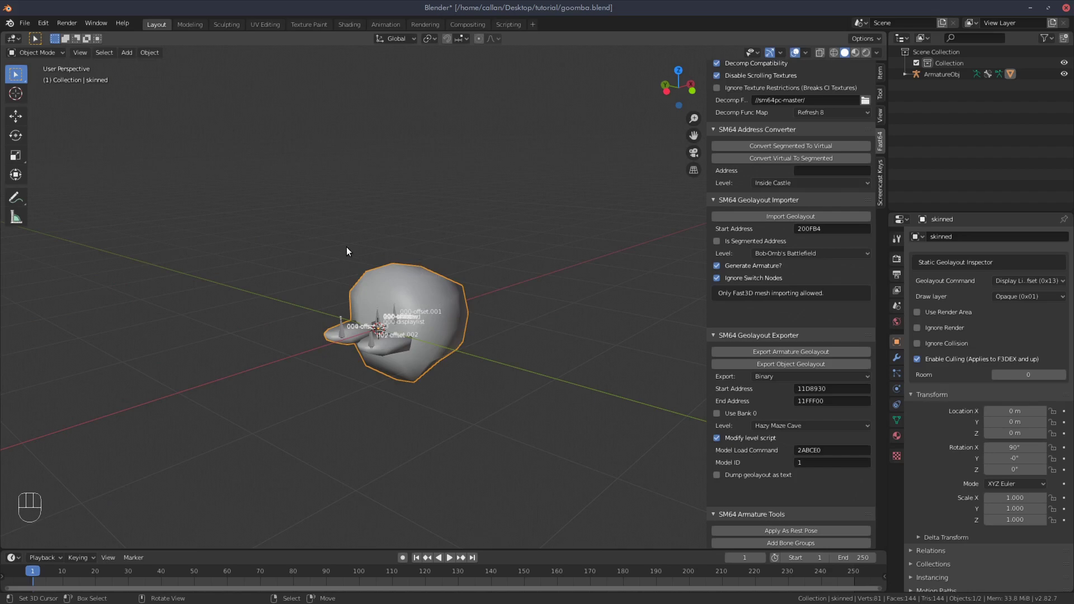
pyautogui.moveTo(518, 260); pyautogui.dragTo(534, 264)
pyautogui.moveTo(467, 312); pyautogui.dragTo(509, 299)
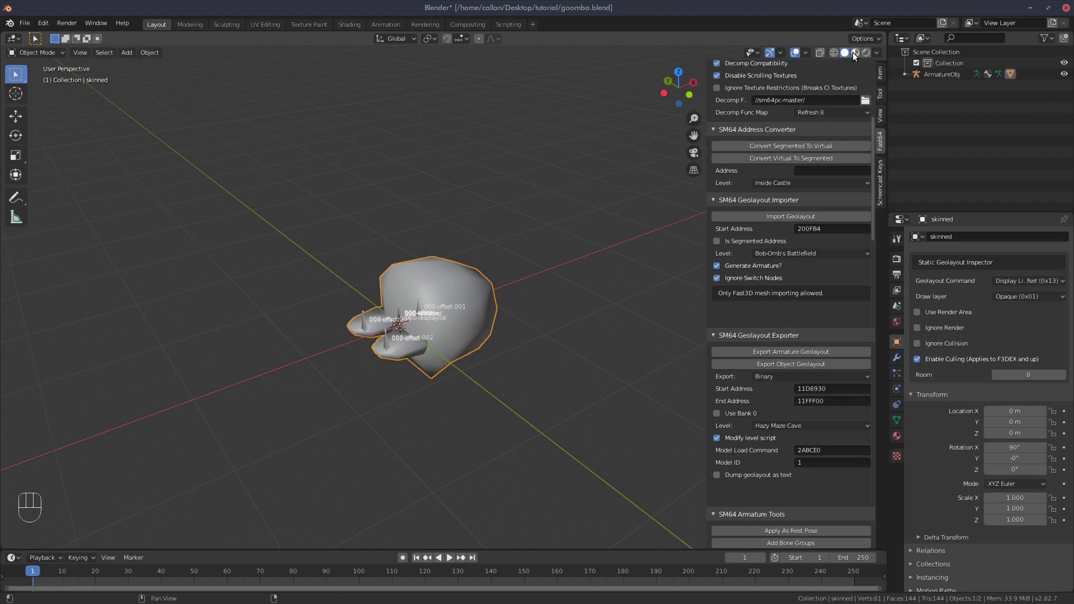
# Switch the viewport to Material Preview shading and select ArmatureObj
pyautogui.click(856, 55)
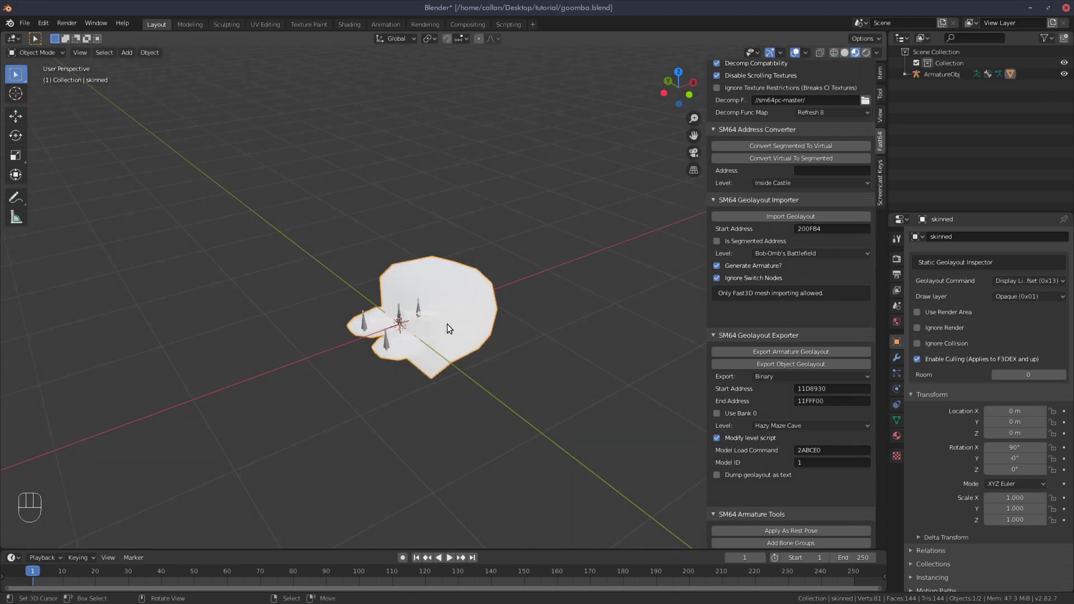
pyautogui.moveTo(472, 337); pyautogui.dragTo(488, 328)
pyautogui.moveTo(406, 264); pyautogui.dragTo(433, 316)
pyautogui.click(414, 314)
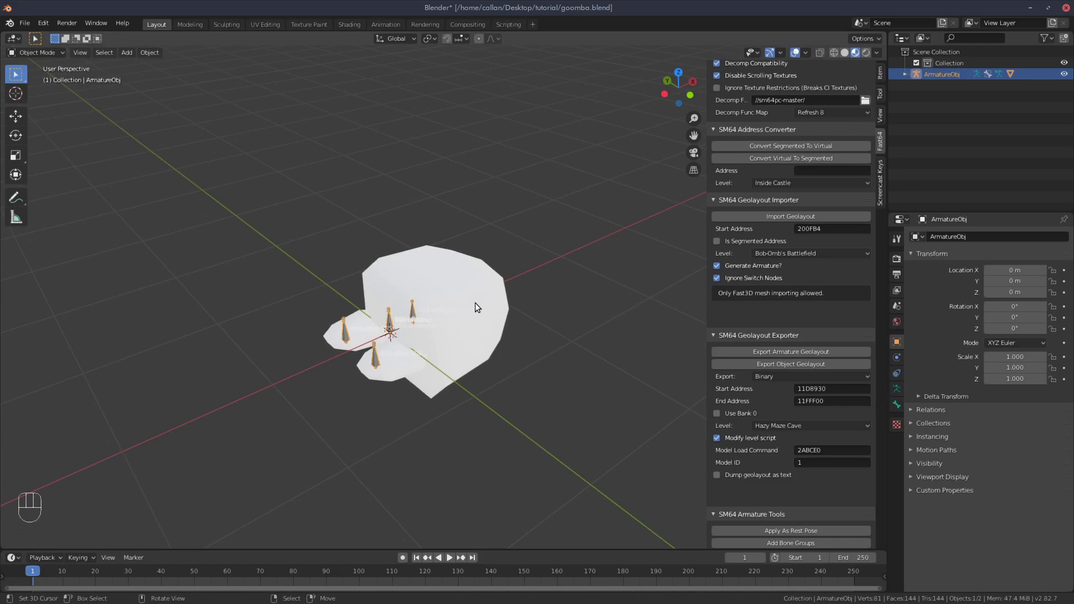
# Select the skinned mesh and bring up its Material Properties
pyautogui.click(454, 270)
pyautogui.moveTo(464, 305); pyautogui.dragTo(497, 318)
pyautogui.click(497, 317)
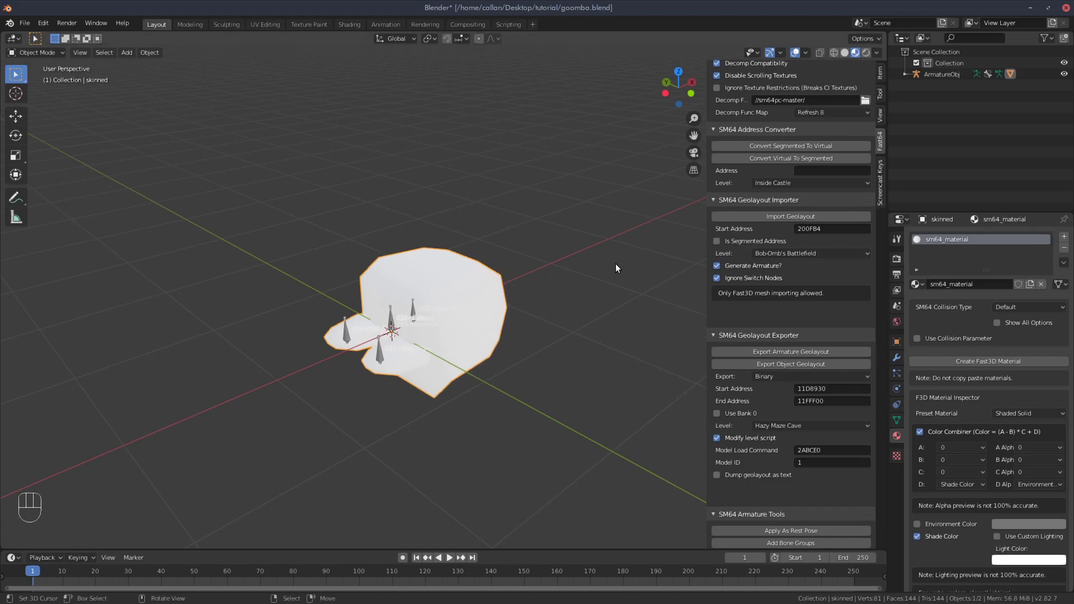
# Set Preset Material to Shaded Texture and browse for a texture image
pyautogui.moveTo(1028, 416); pyautogui.dragTo(940, 336)
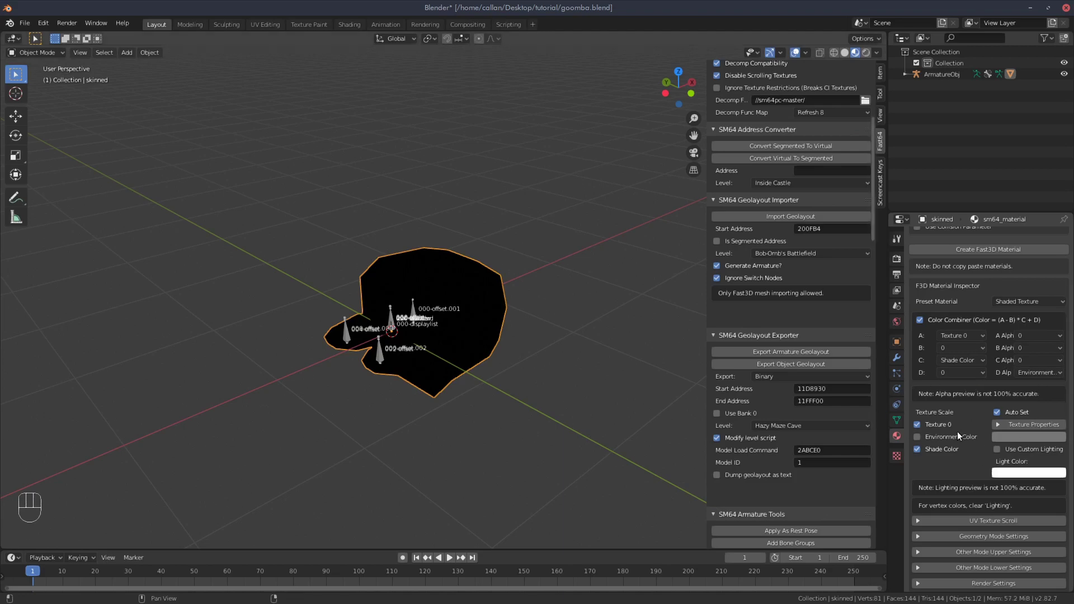
pyautogui.click(1005, 426)
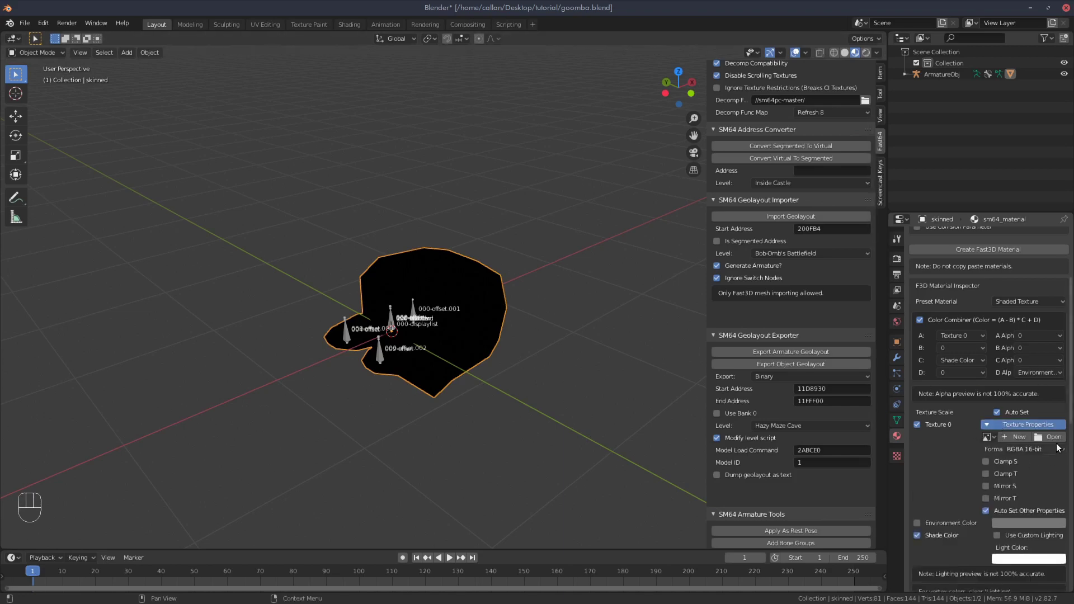
pyautogui.click(1047, 436)
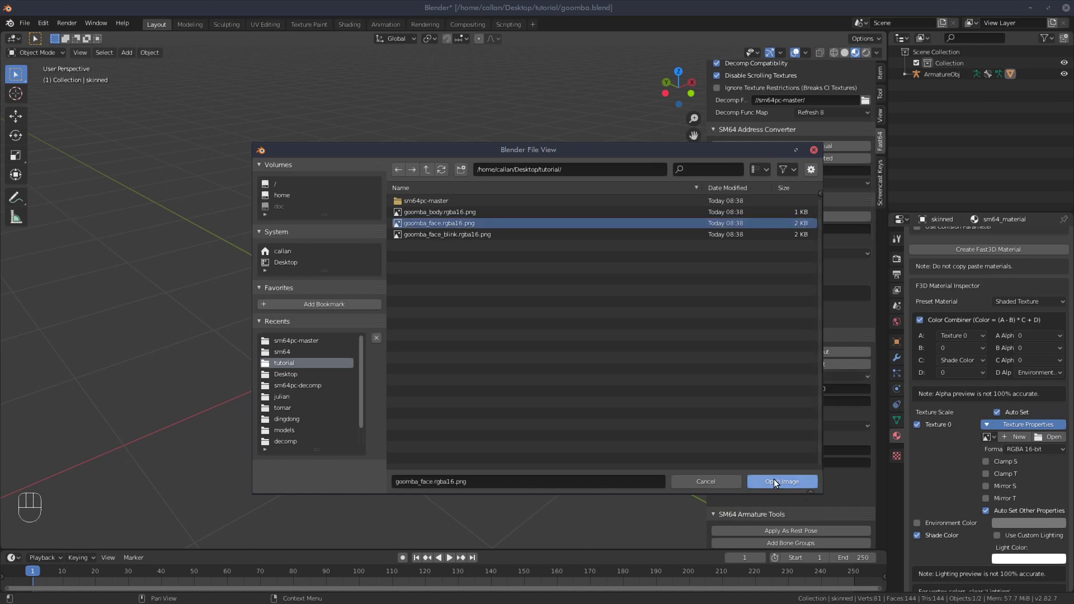
# Choose goomba_face.rgba16.png as the material's texture
pyautogui.moveTo(424, 290); pyautogui.dragTo(425, 297)
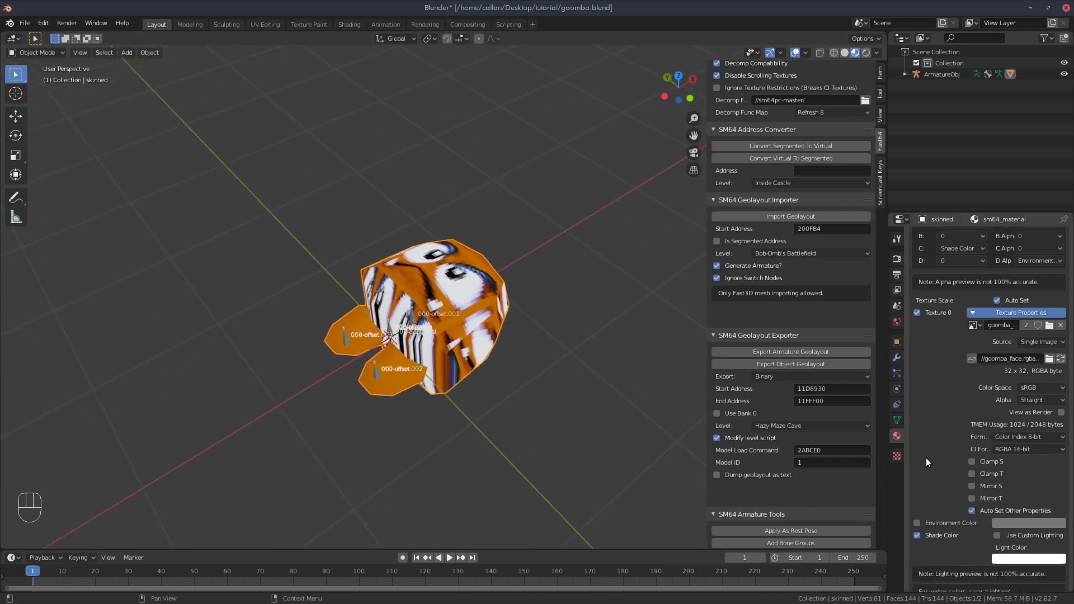
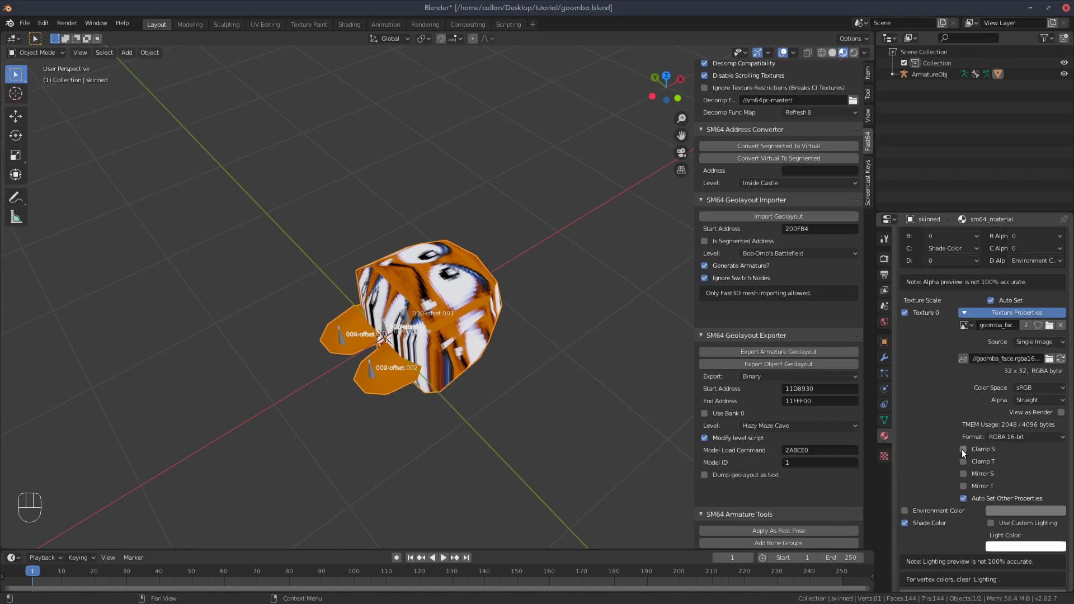
# Enable Clamp S and Clamp T on the face texture and check the Goomba's face
pyautogui.click(966, 453)
pyautogui.click(967, 464)
pyautogui.moveTo(405, 273); pyautogui.dragTo(426, 259)
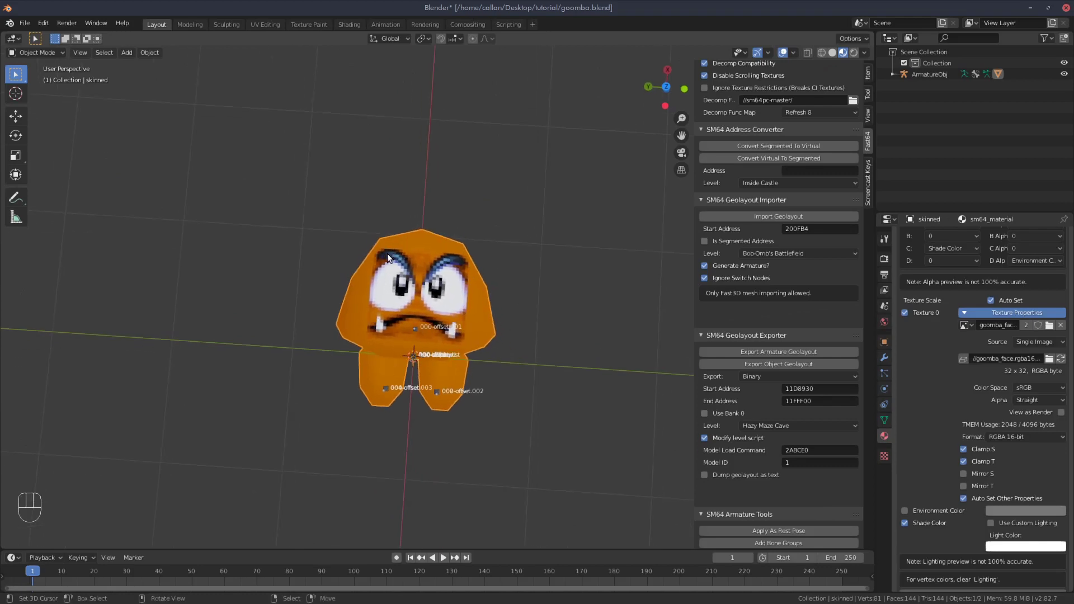
pyautogui.moveTo(453, 337); pyautogui.dragTo(476, 300)
pyautogui.middleClick(440, 300)
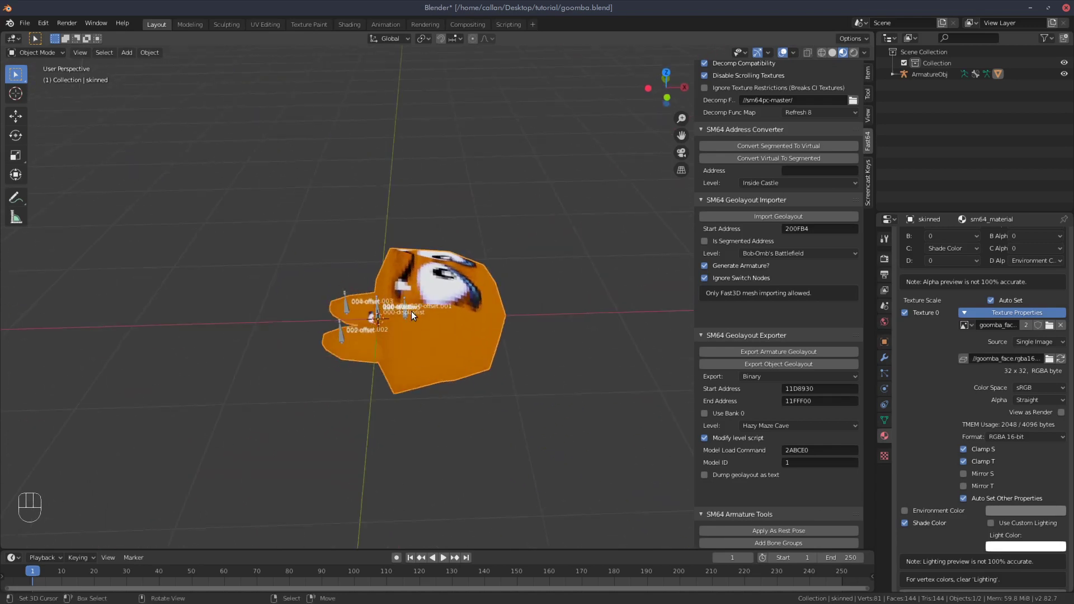
pyautogui.moveTo(456, 308); pyautogui.dragTo(534, 330)
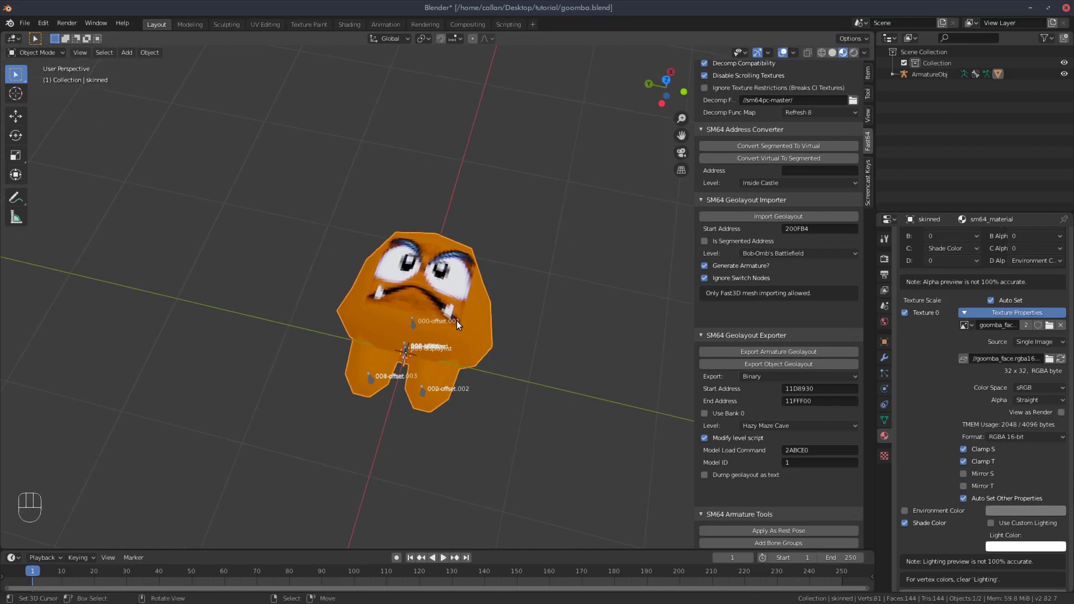
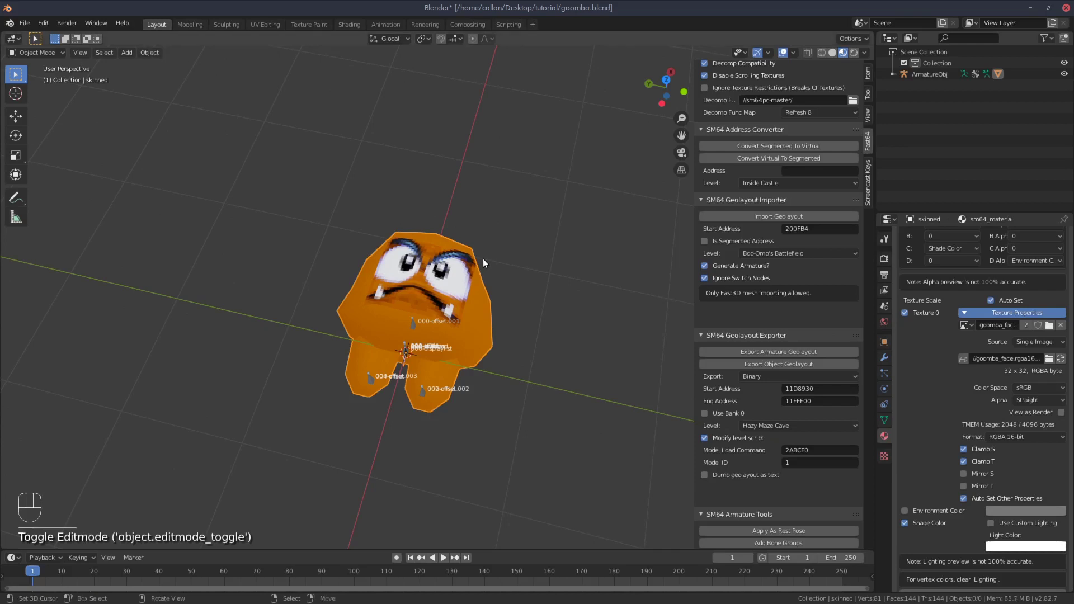
# Orbit and frame the view close to the bones inside the Goomba's head
pyautogui.moveTo(518, 256); pyautogui.dragTo(427, 373)
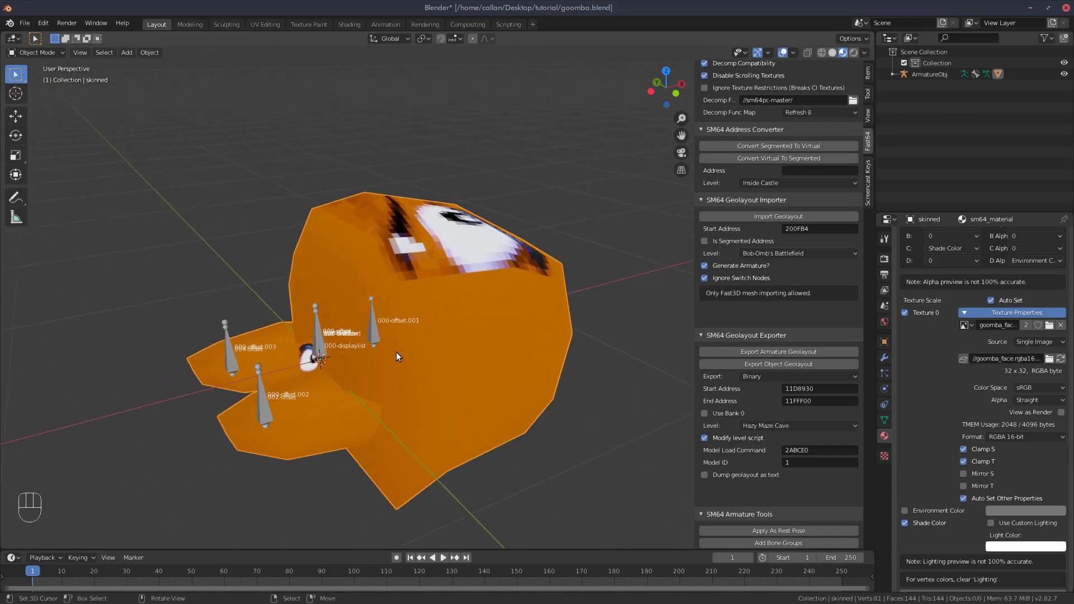
pyautogui.press('shift+c')
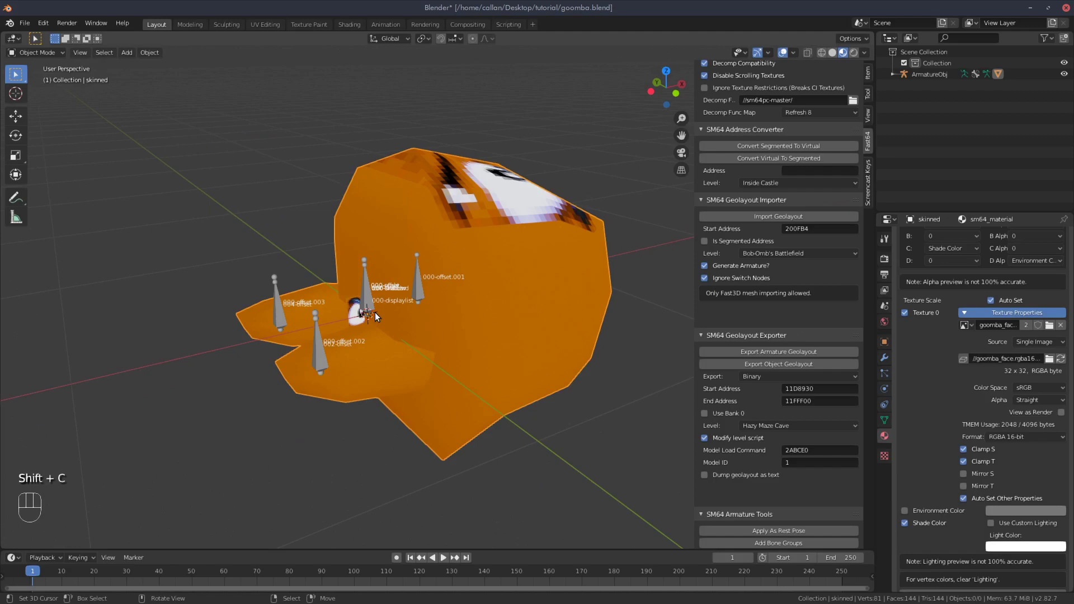
# Create a second Fast3D material on the skinned mesh
pyautogui.middleClick(349, 302)
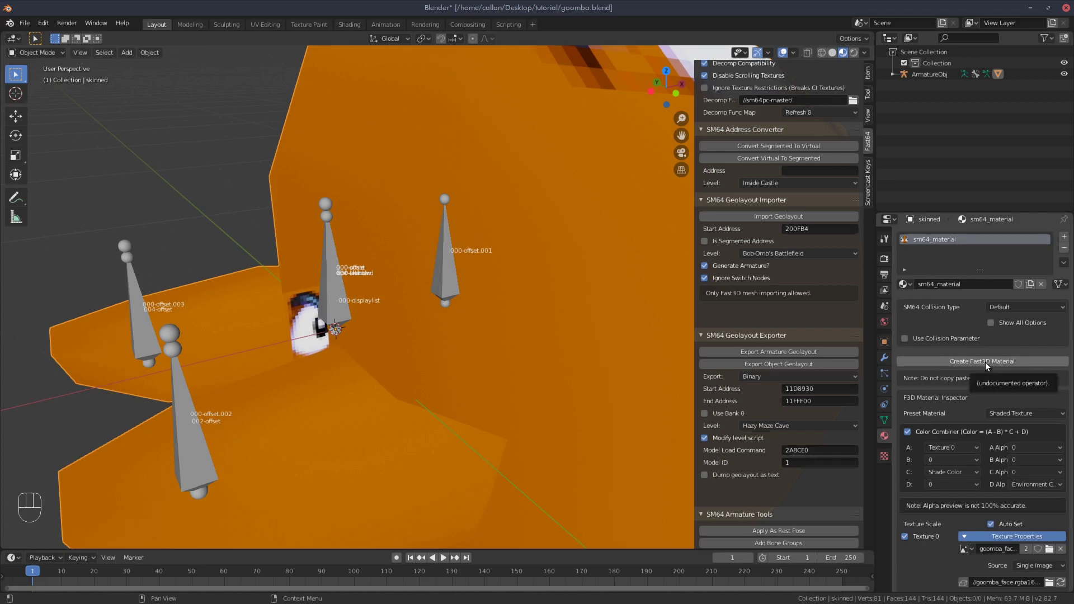
pyautogui.click(988, 364)
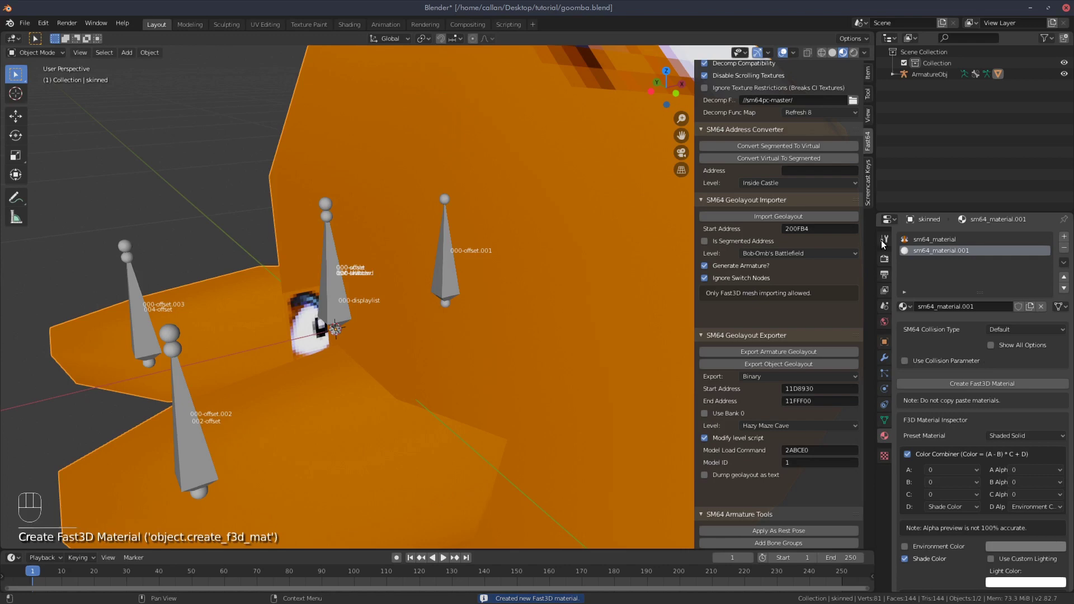
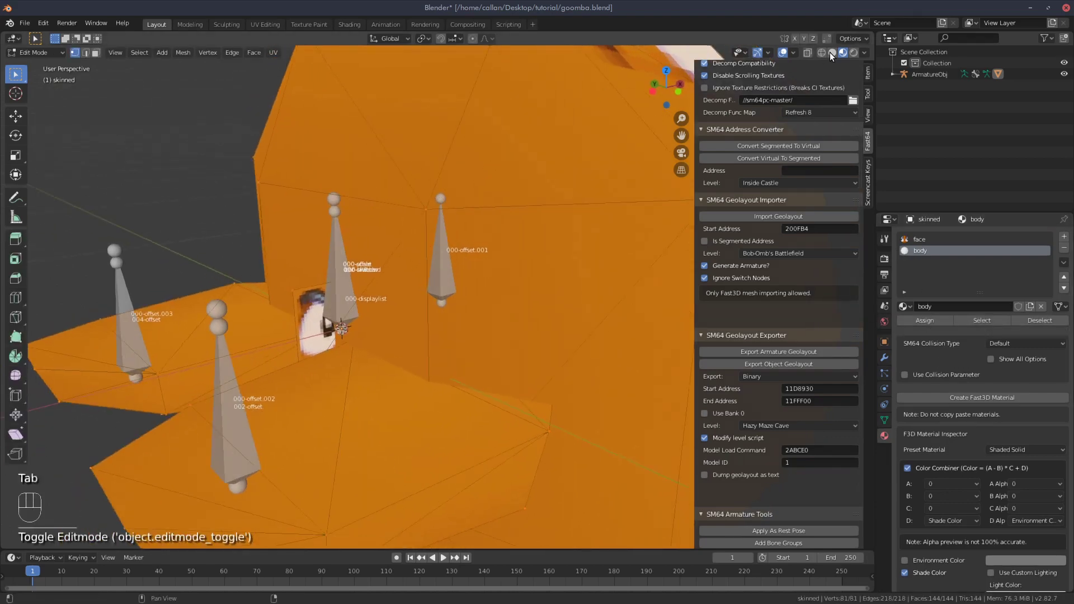
# Switch to face select mode to pick the small face at the skeleton's root
pyautogui.click(827, 56)
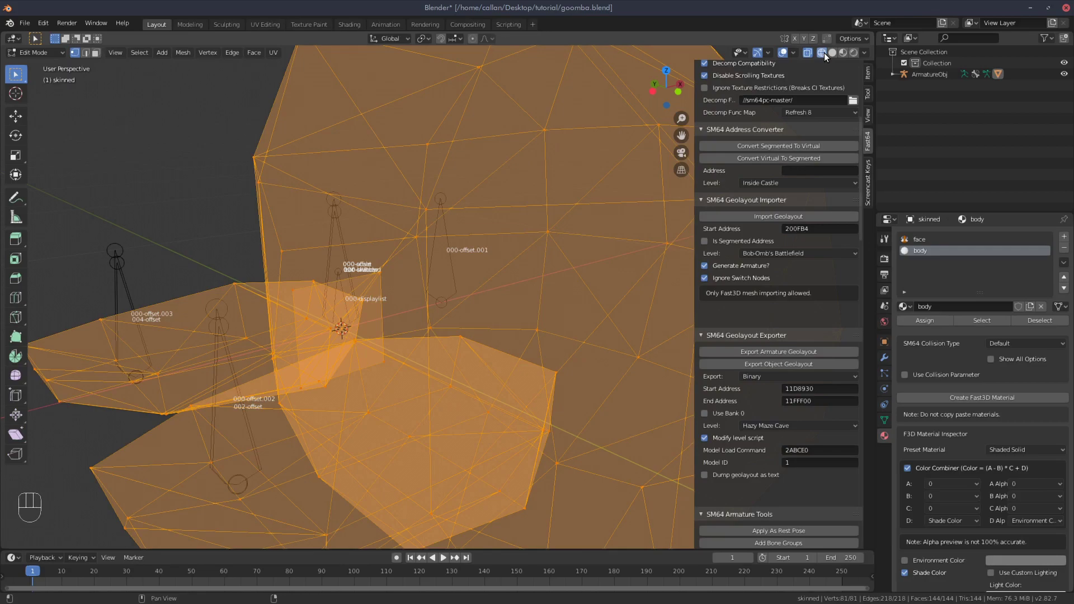
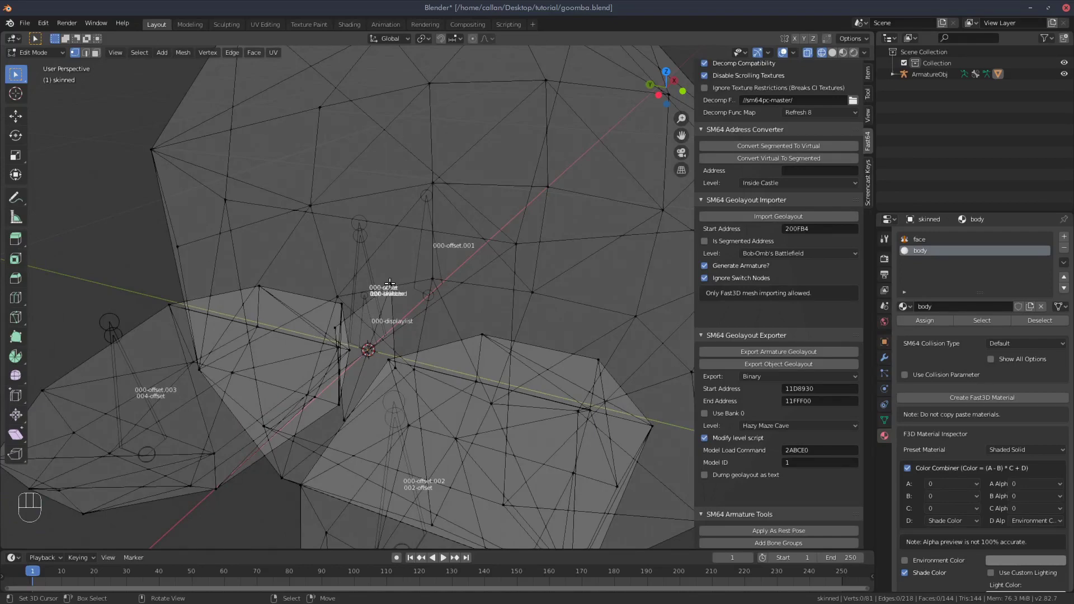
pyautogui.press('l')
# Set the body material's F3D preset to Unlit Texture Cutout and expand its texture settings
pyautogui.moveTo(423, 406); pyautogui.dragTo(402, 335)
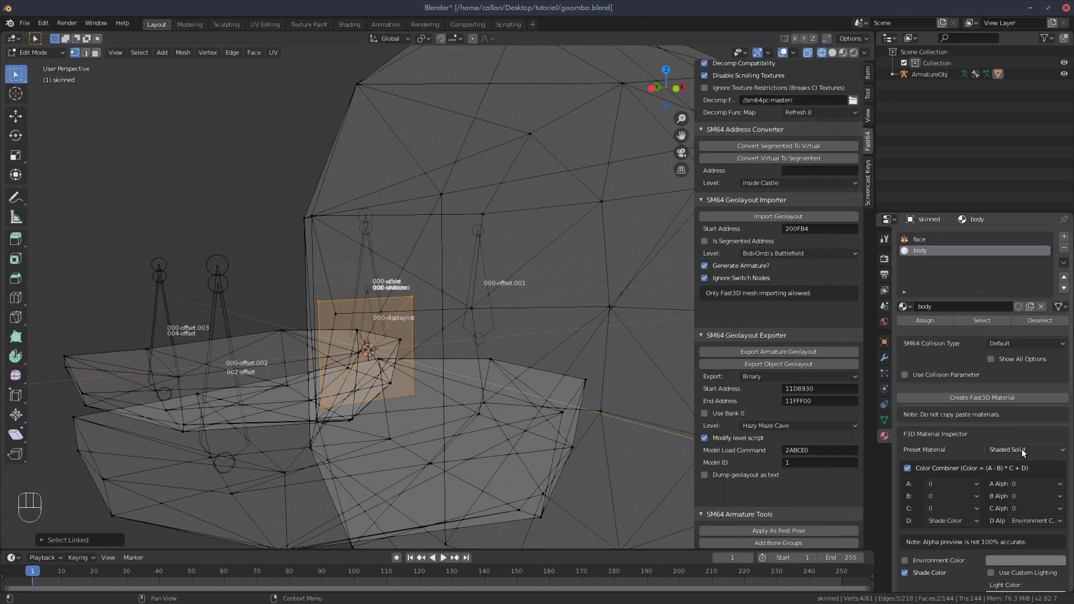
pyautogui.moveTo(1024, 451); pyautogui.dragTo(935, 415)
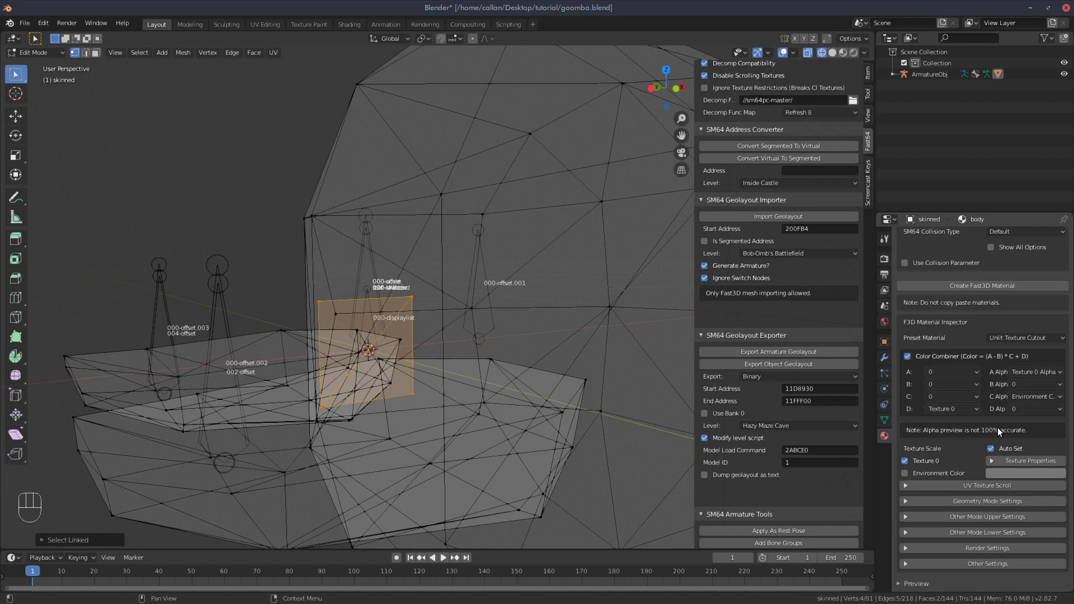
pyautogui.click(1031, 399)
pyautogui.click(1050, 410)
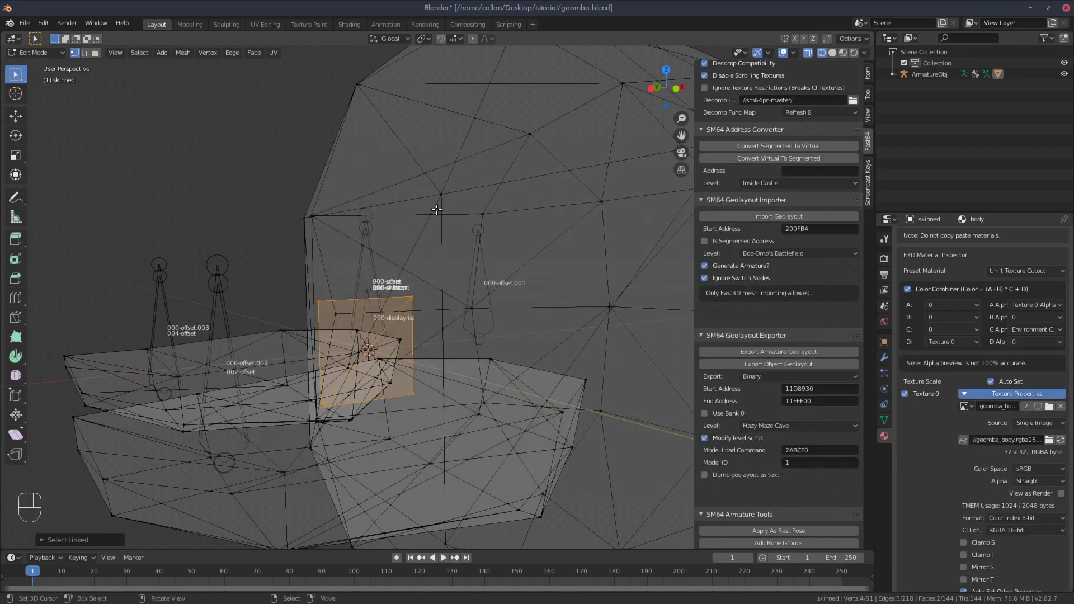
pyautogui.press('F10')
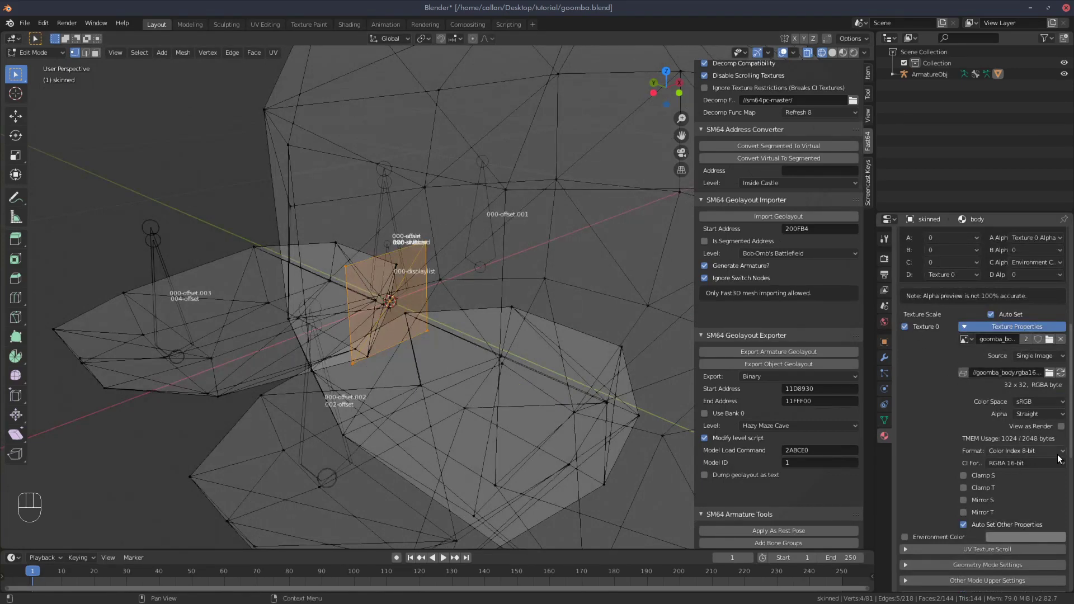
pyautogui.moveTo(1054, 453); pyautogui.dragTo(998, 552)
# Set the texture format to RGBA 16-bit with Clamp S and Clamp T enabled
pyautogui.click(971, 466)
pyautogui.click(966, 478)
pyautogui.click(847, 55)
pyautogui.moveTo(363, 273); pyautogui.dragTo(506, 262)
# View the textured Goomba in Material Preview and return to object mode facing its face
pyautogui.press('Tab')
pyautogui.moveTo(523, 251); pyautogui.dragTo(284, 264)
pyautogui.moveTo(375, 255); pyautogui.dragTo(543, 224)
pyautogui.press('Tab')
pyautogui.moveTo(514, 272); pyautogui.dragTo(475, 276)
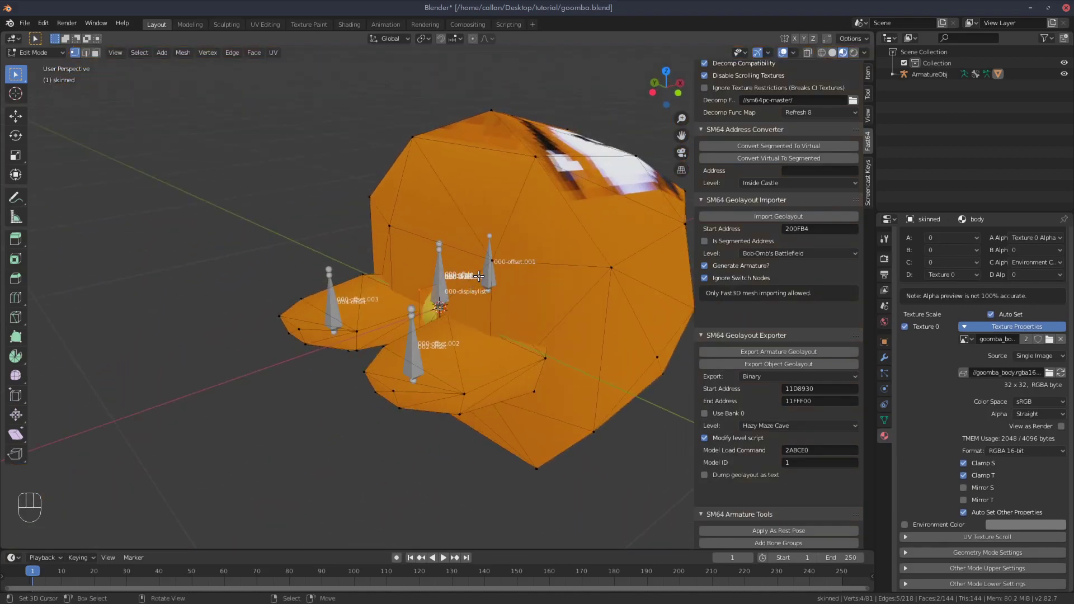
pyautogui.press('Tab')
pyautogui.moveTo(509, 209); pyautogui.dragTo(544, 234)
pyautogui.middleClick(514, 216)
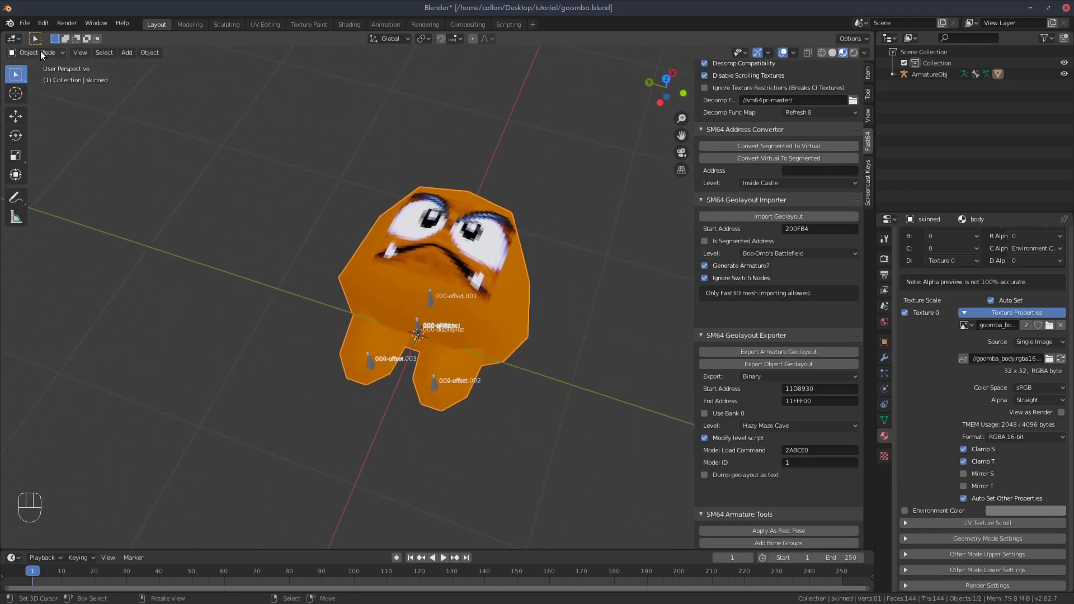
pyautogui.click(458, 210)
pyautogui.click(433, 300)
pyautogui.click(470, 222)
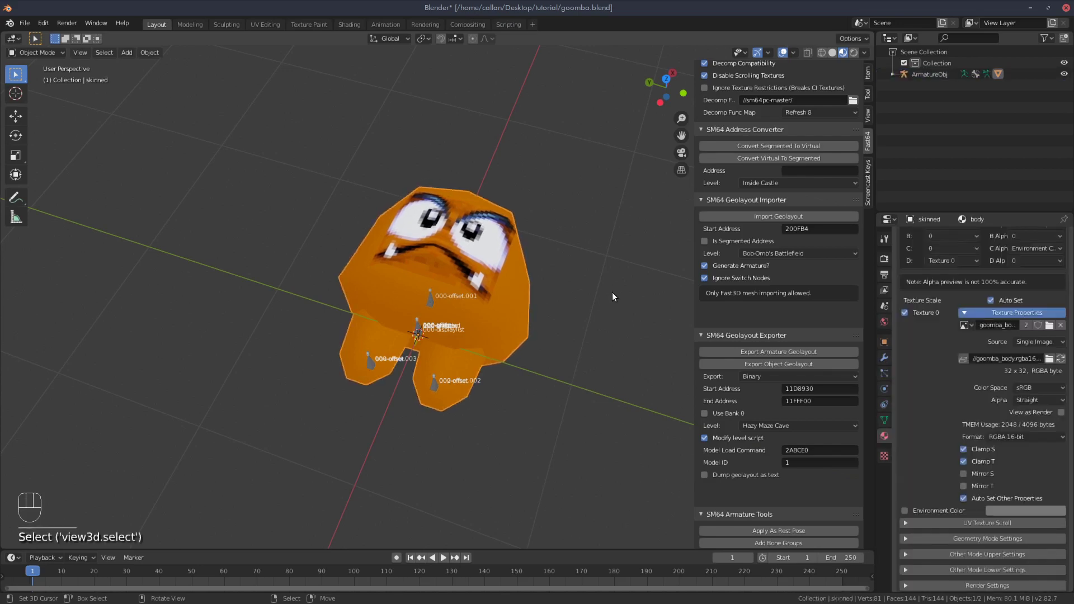
pyautogui.click(504, 233)
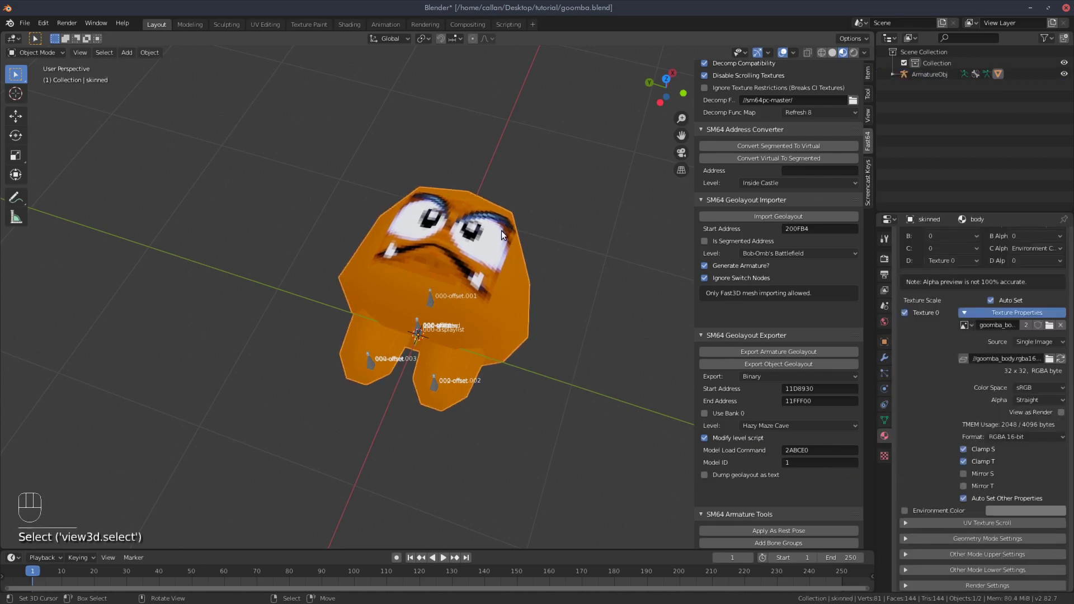
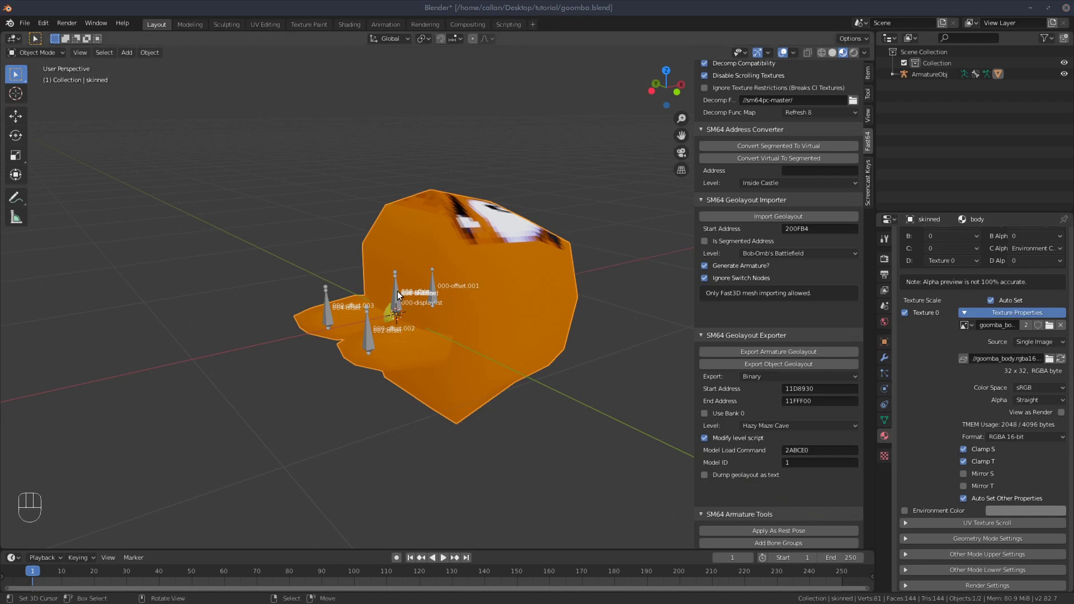
# Select the ArmatureObj skeleton and inspect it around the model
pyautogui.moveTo(497, 291); pyautogui.dragTo(514, 275)
pyautogui.moveTo(504, 276); pyautogui.dragTo(506, 281)
pyautogui.write('se')
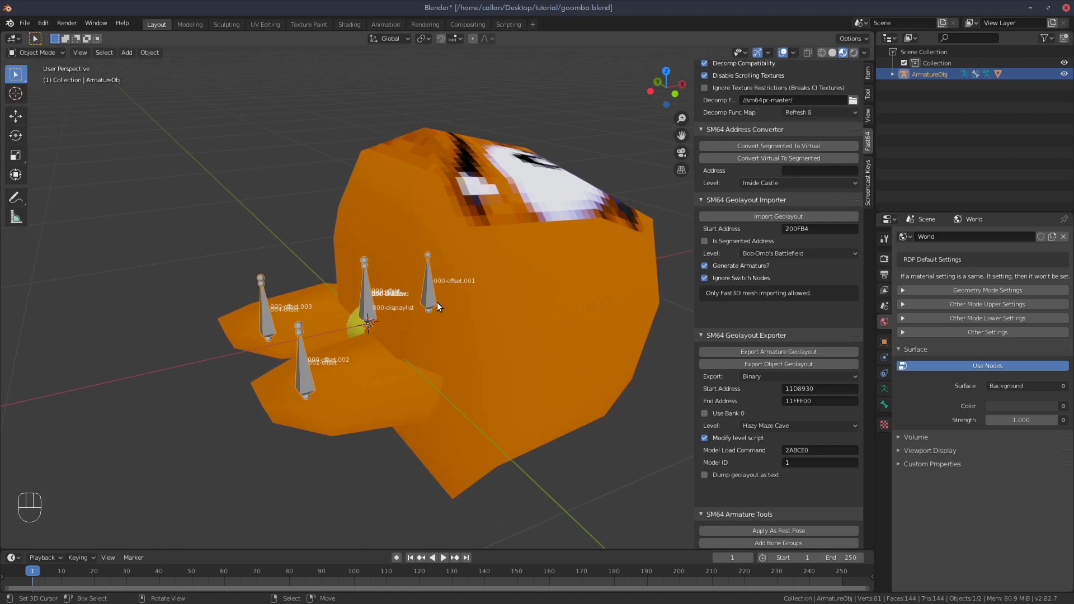
pyautogui.moveTo(440, 306); pyautogui.dragTo(325, 270)
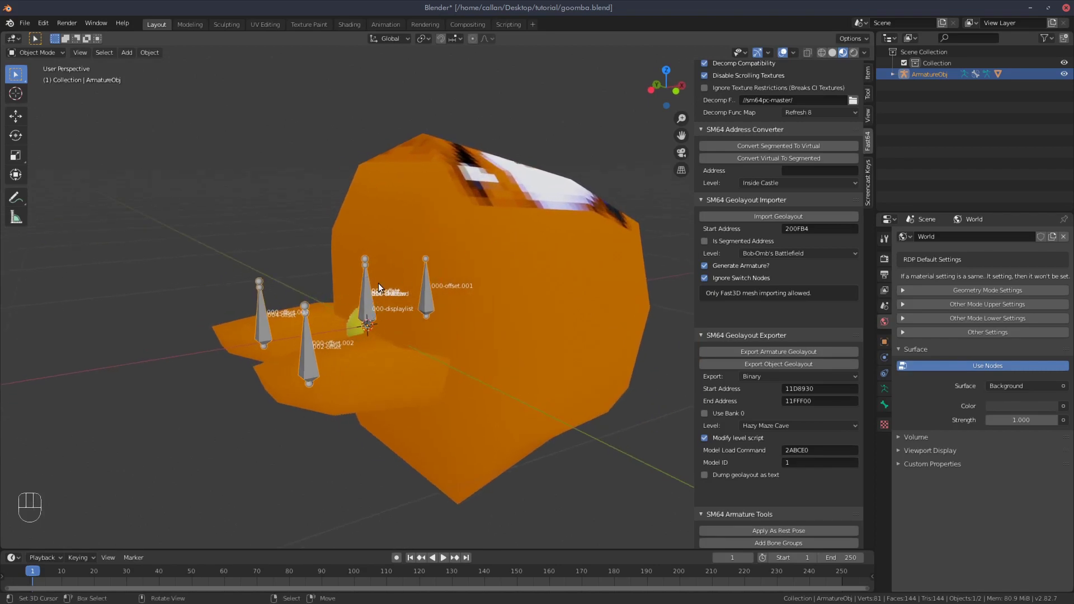
pyautogui.moveTo(335, 338); pyautogui.dragTo(323, 286)
pyautogui.moveTo(401, 333); pyautogui.dragTo(445, 336)
pyautogui.moveTo(449, 330); pyautogui.dragTo(467, 340)
pyautogui.moveTo(473, 320); pyautogui.dragTo(476, 298)
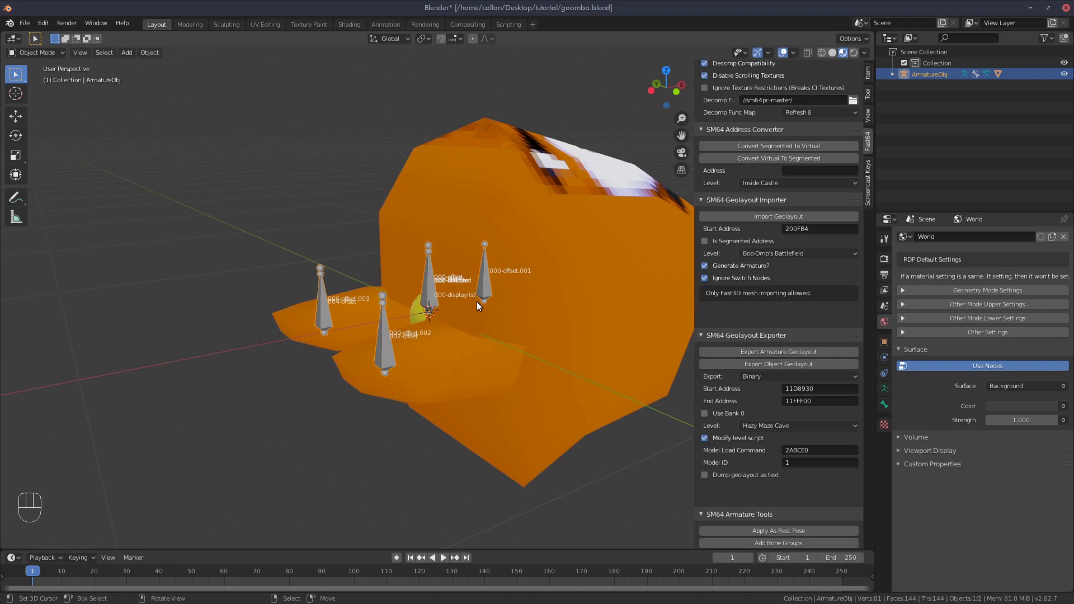
# Show the armature's skeleton settings and enter Pose Mode with bone 000-offset.001 active
pyautogui.click(432, 276)
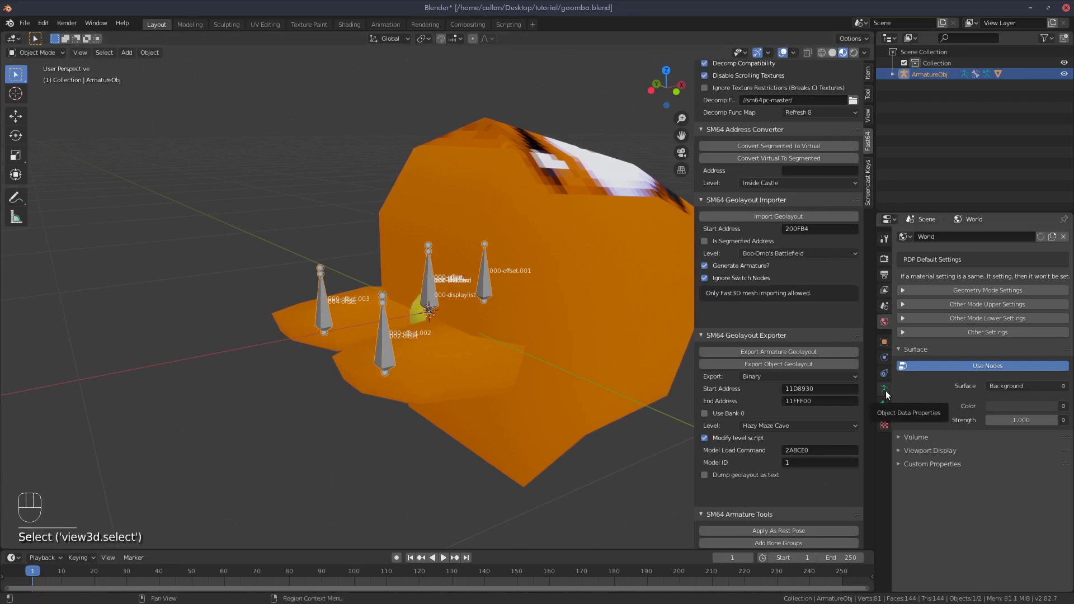
pyautogui.write('se')
pyautogui.moveTo(886, 391); pyautogui.dragTo(582, 252)
pyautogui.middleClick(543, 255)
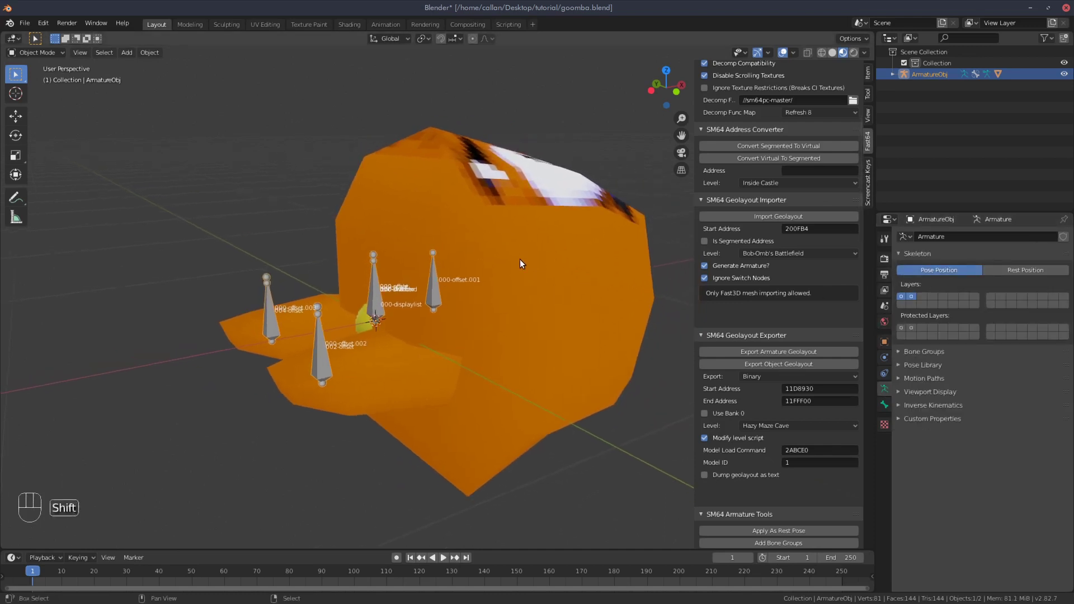
pyautogui.moveTo(39, 52); pyautogui.dragTo(46, 92)
pyautogui.middleClick(345, 272)
pyautogui.click(449, 291)
pyautogui.press('g')
pyautogui.write('se')
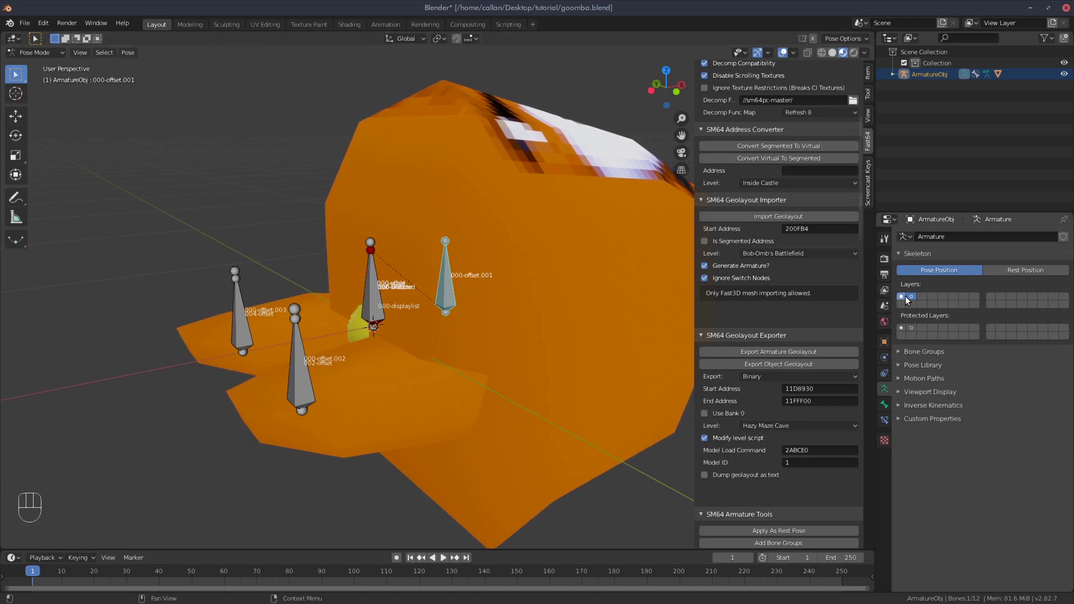
pyautogui.click(905, 301)
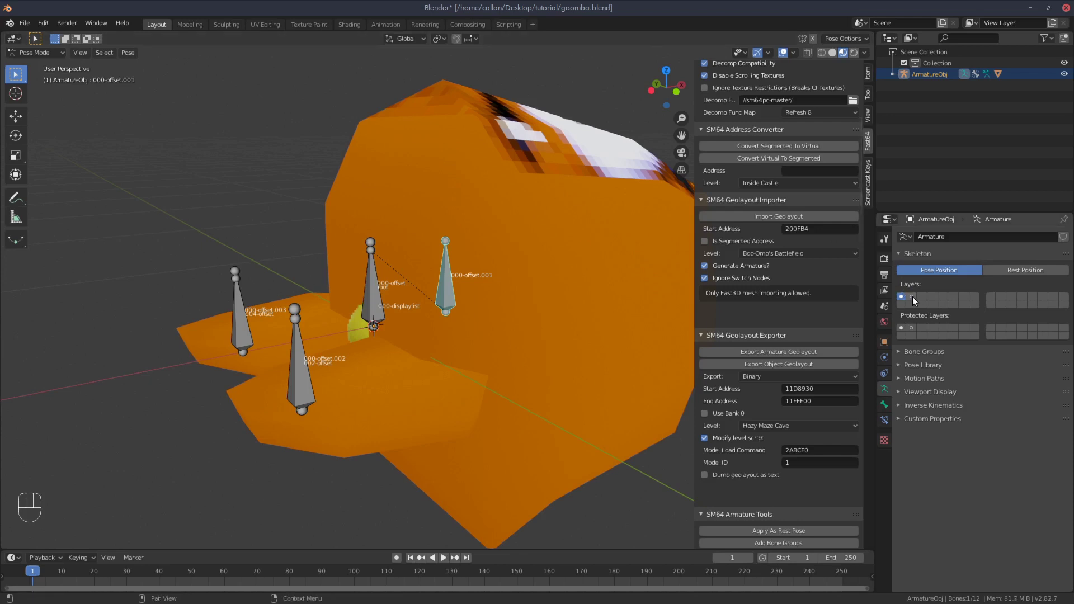
pyautogui.click(916, 300)
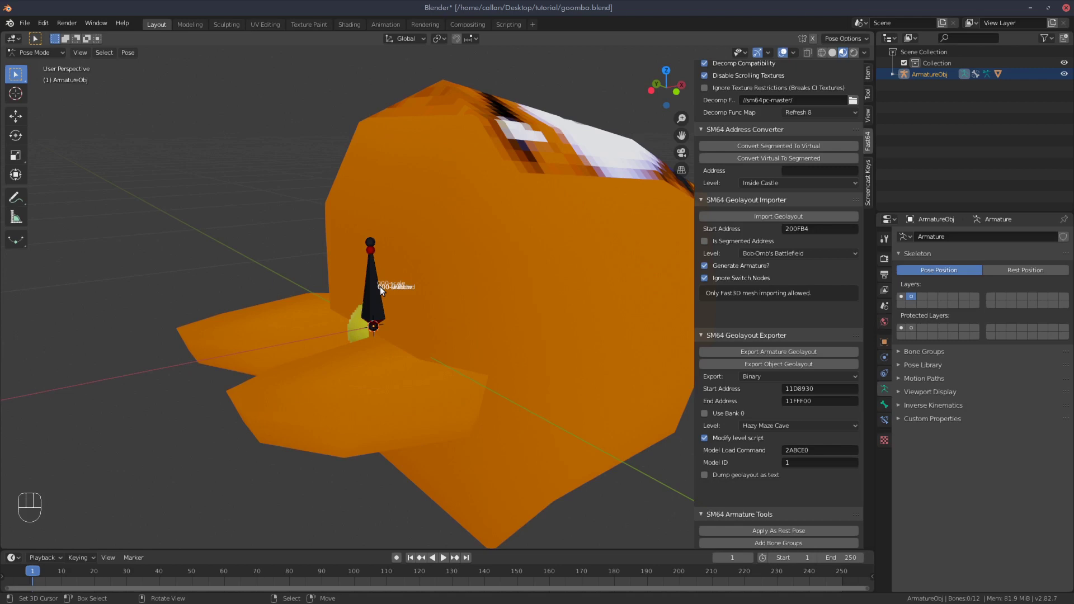
pyautogui.click(374, 295)
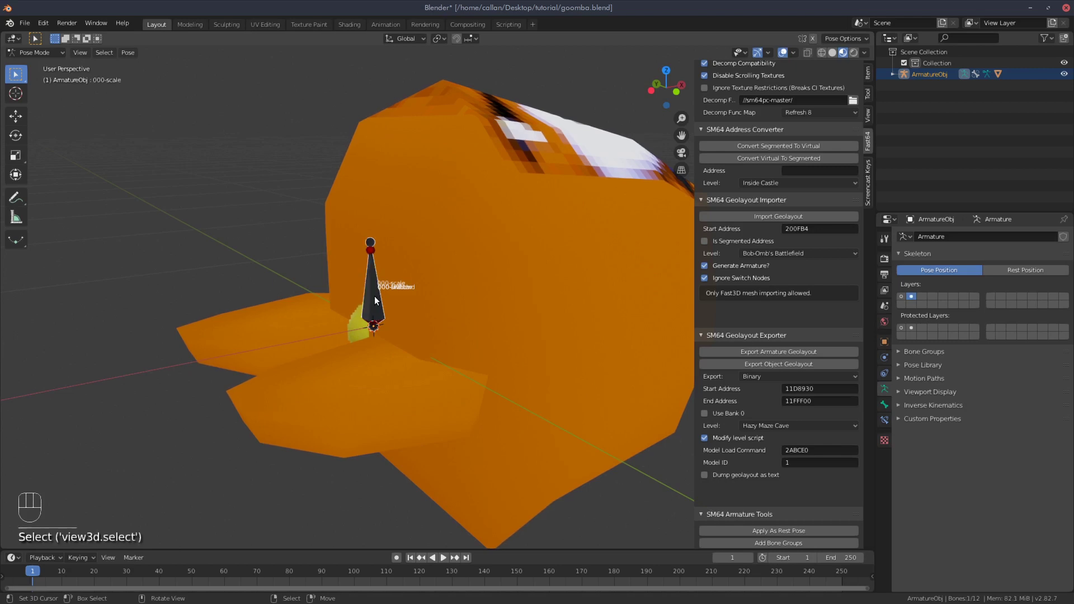
pyautogui.click(377, 302)
pyautogui.click(377, 301)
pyautogui.click(378, 311)
pyautogui.click(378, 311)
pyautogui.click(379, 312)
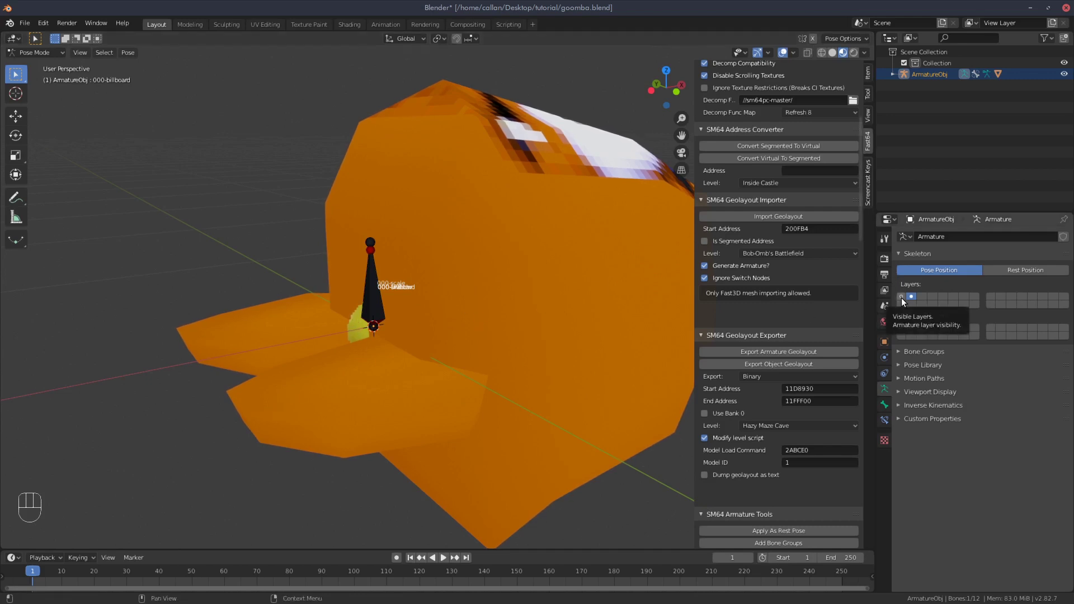
pyautogui.click(905, 302)
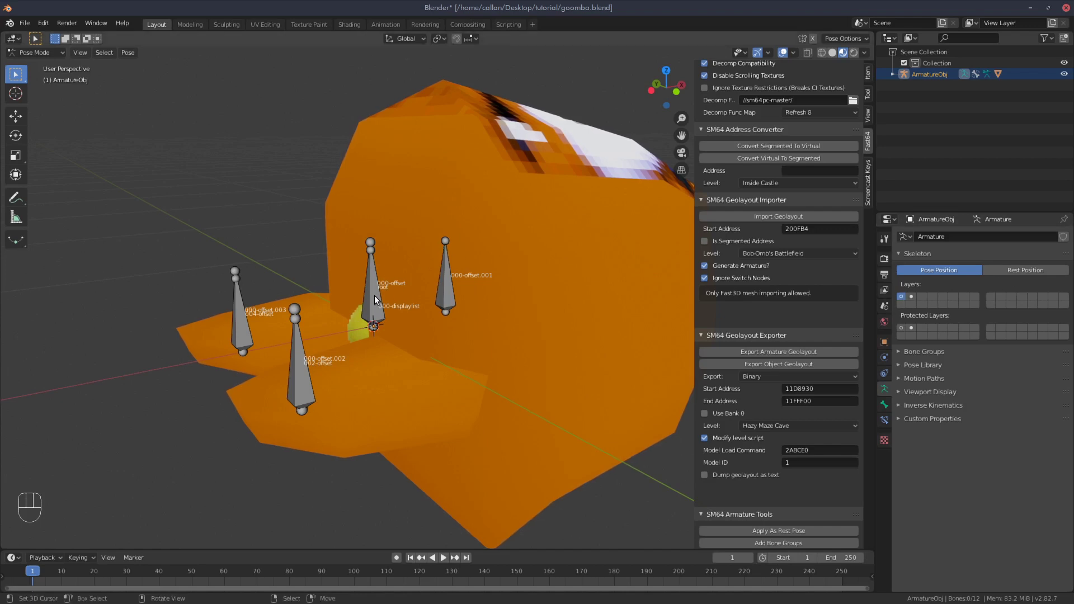
# Select the root and all bones and rotate them 90° about global Y to lie horizontally
pyautogui.rightClick(379, 298)
pyautogui.rightClick(454, 282)
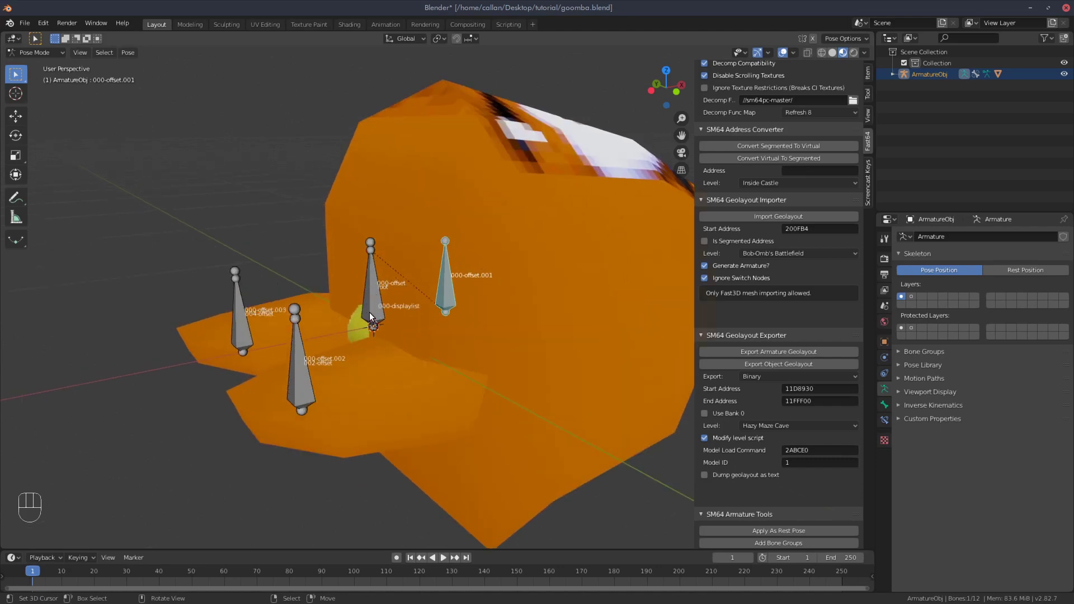
pyautogui.click(375, 299)
pyautogui.click(379, 308)
pyautogui.click(378, 308)
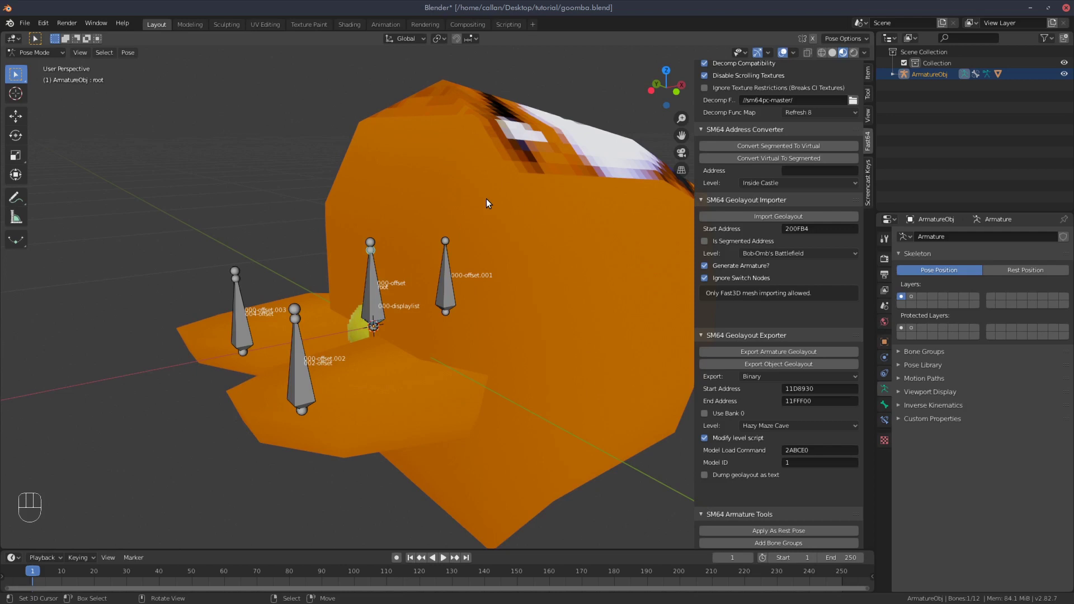
pyautogui.press('r')
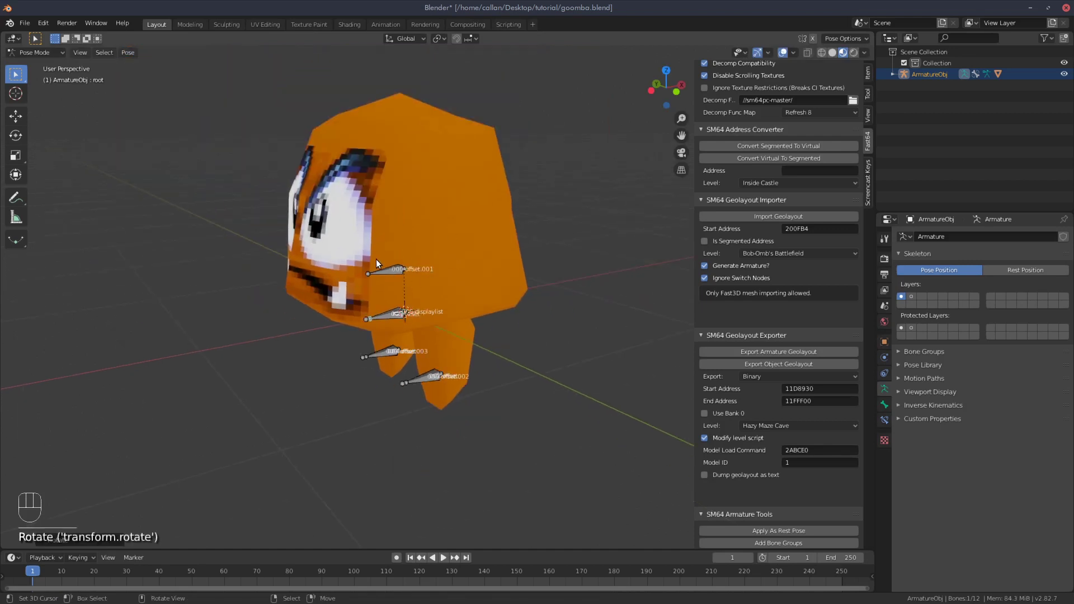
pyautogui.moveTo(353, 307); pyautogui.dragTo(384, 316)
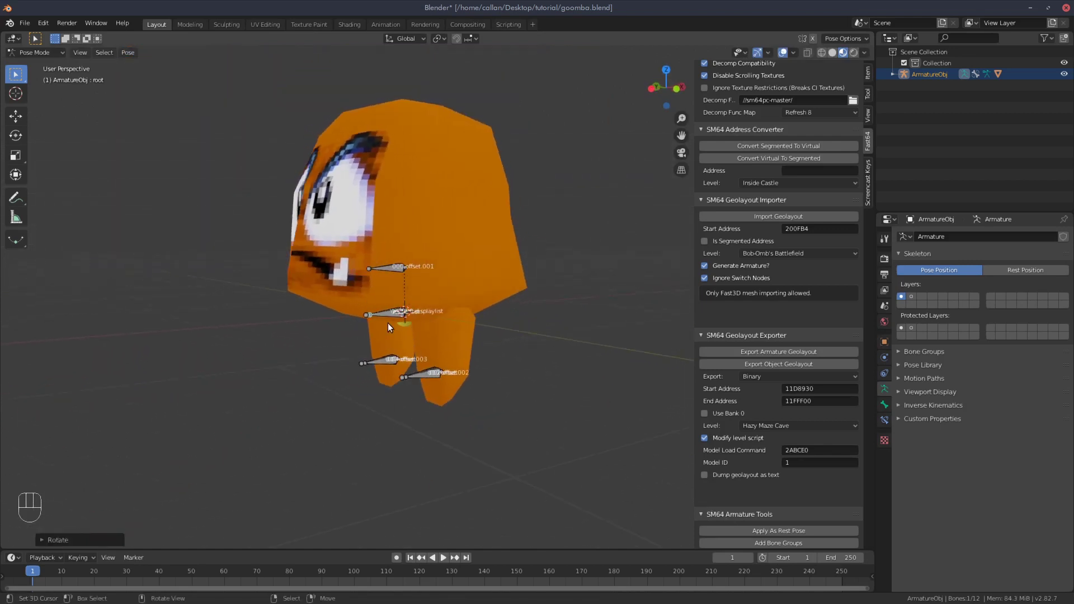
pyautogui.moveTo(402, 311); pyautogui.dragTo(428, 333)
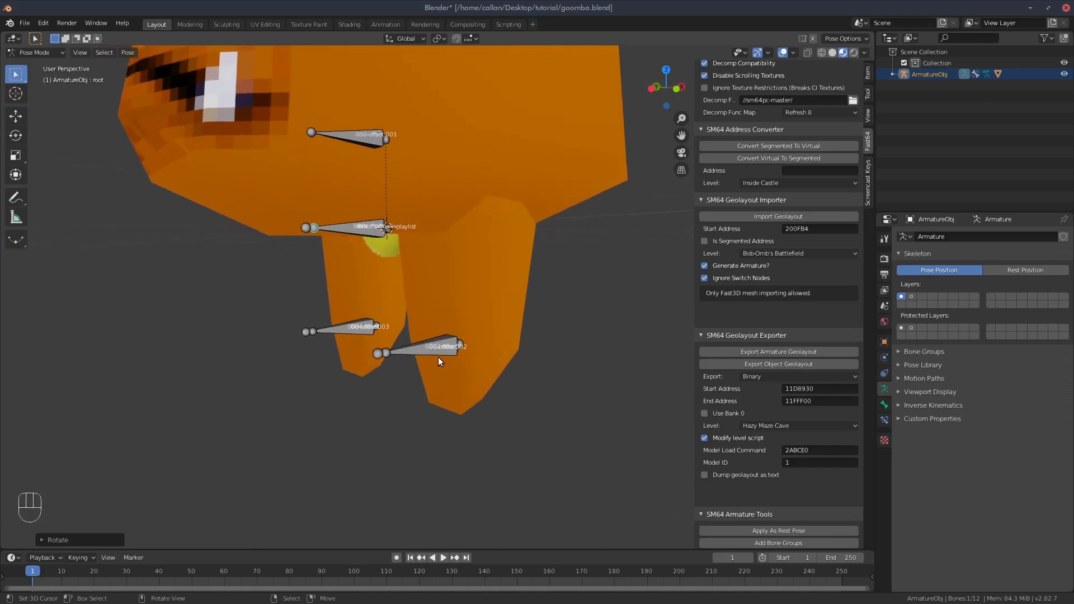
pyautogui.rightClick(446, 348)
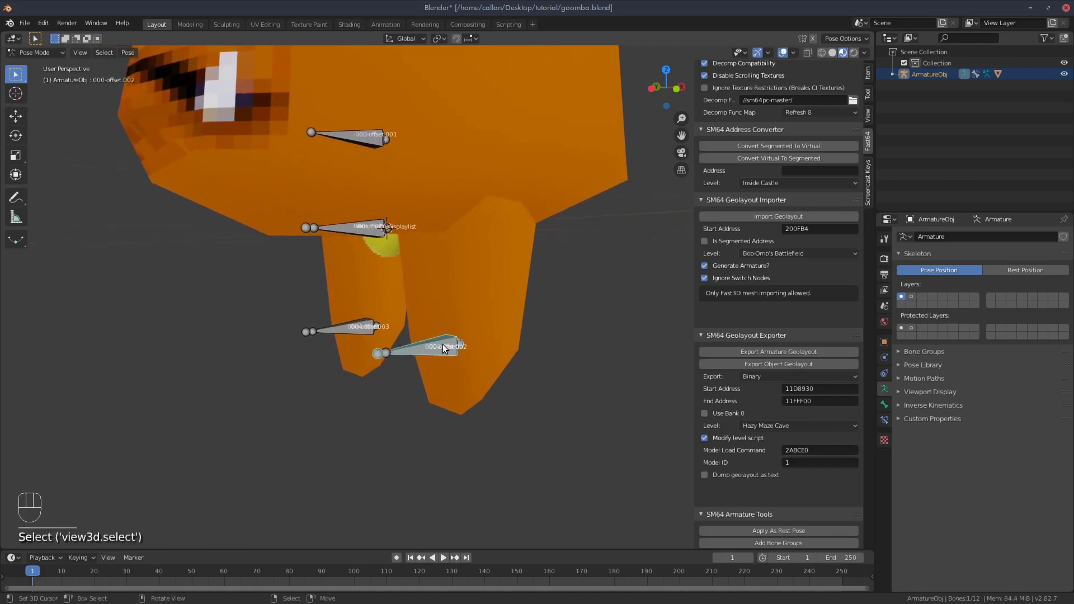
pyautogui.write('se')
pyautogui.press('g')
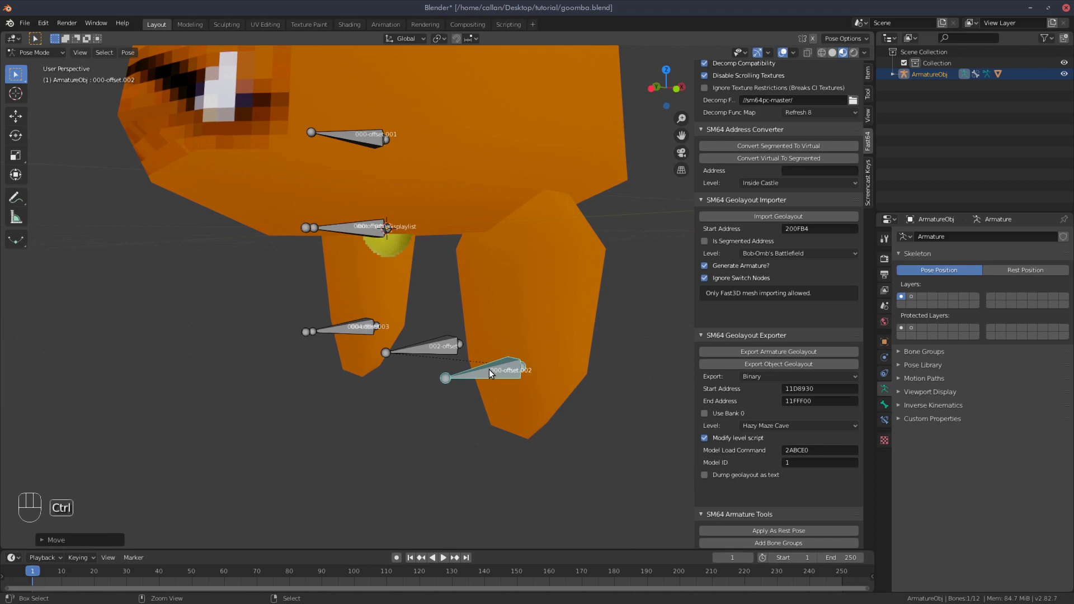
pyautogui.press('ctrl+z')
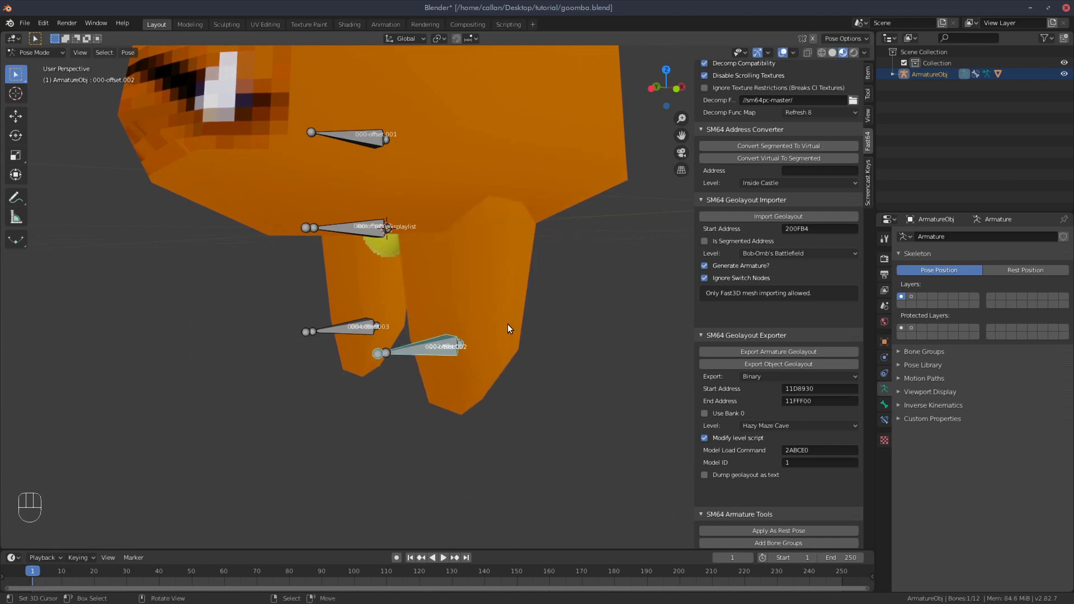
pyautogui.press('r')
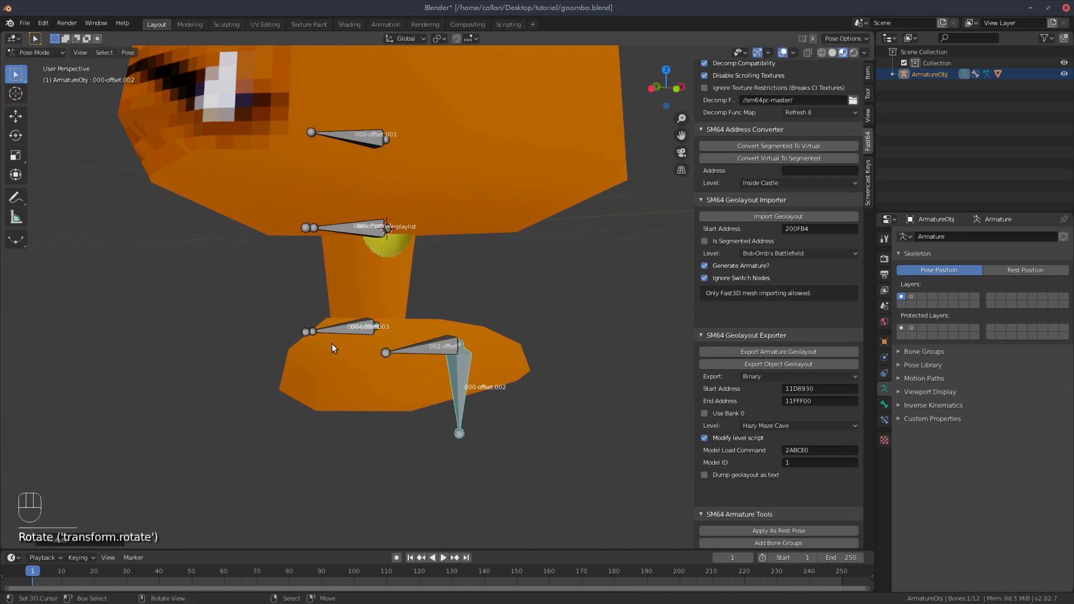
pyautogui.click(360, 331)
pyautogui.press('g')
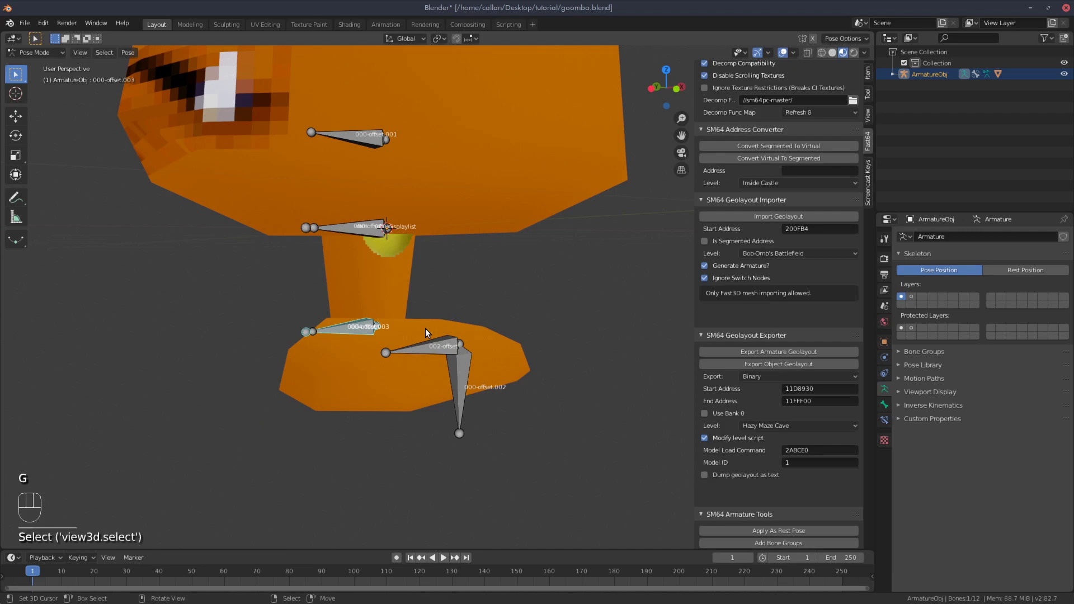
pyautogui.press('r')
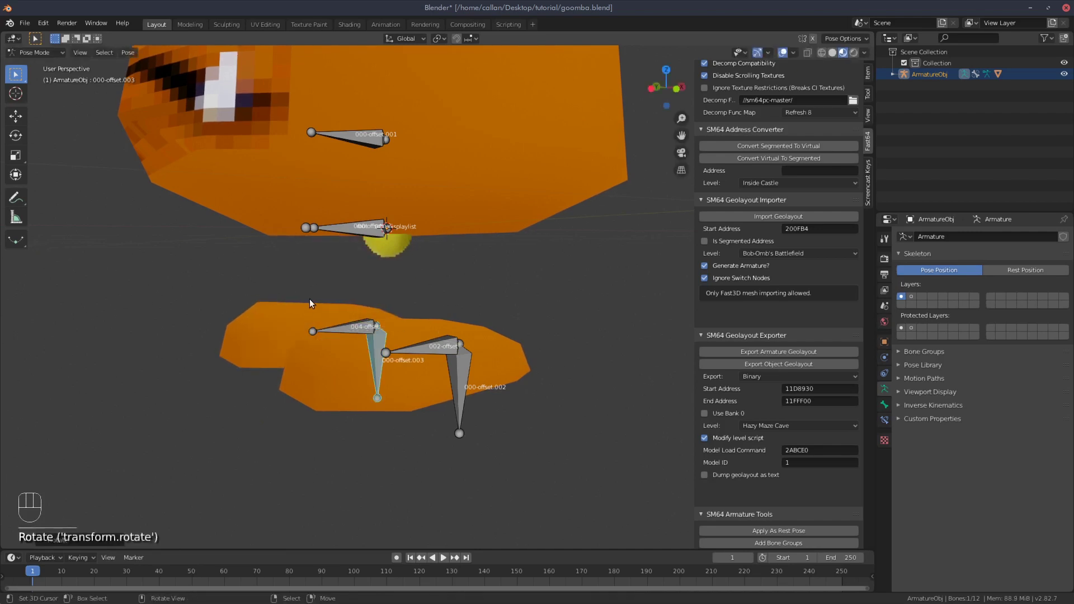
pyautogui.moveTo(300, 267); pyautogui.dragTo(366, 282)
pyautogui.moveTo(407, 286); pyautogui.dragTo(389, 290)
pyautogui.middleClick(383, 256)
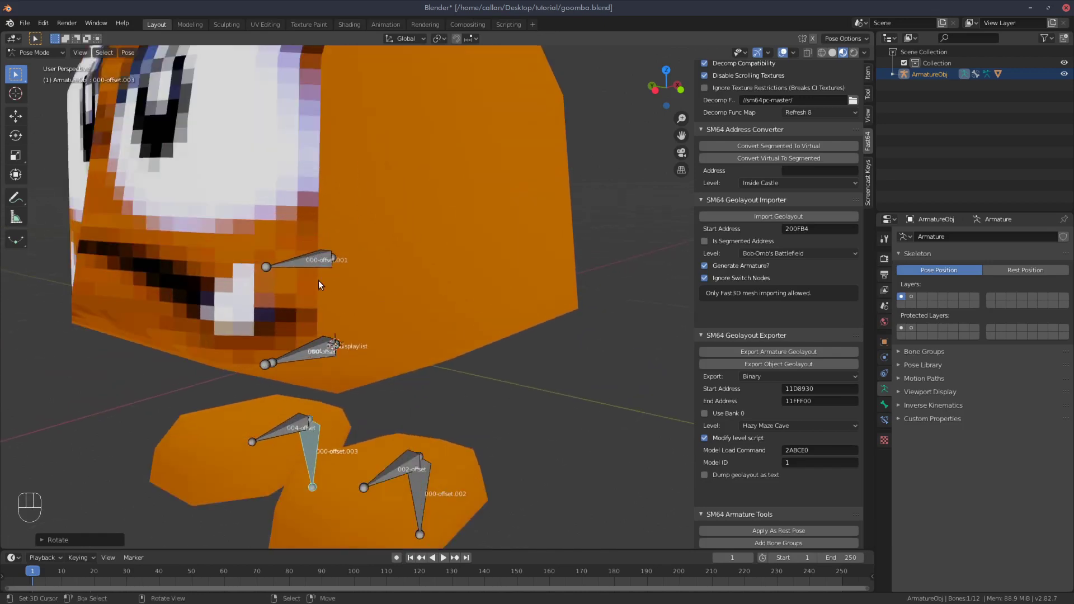
# Apply the current pose as the rest pose via SM64 Armature Tools
pyautogui.moveTo(337, 295); pyautogui.dragTo(357, 274)
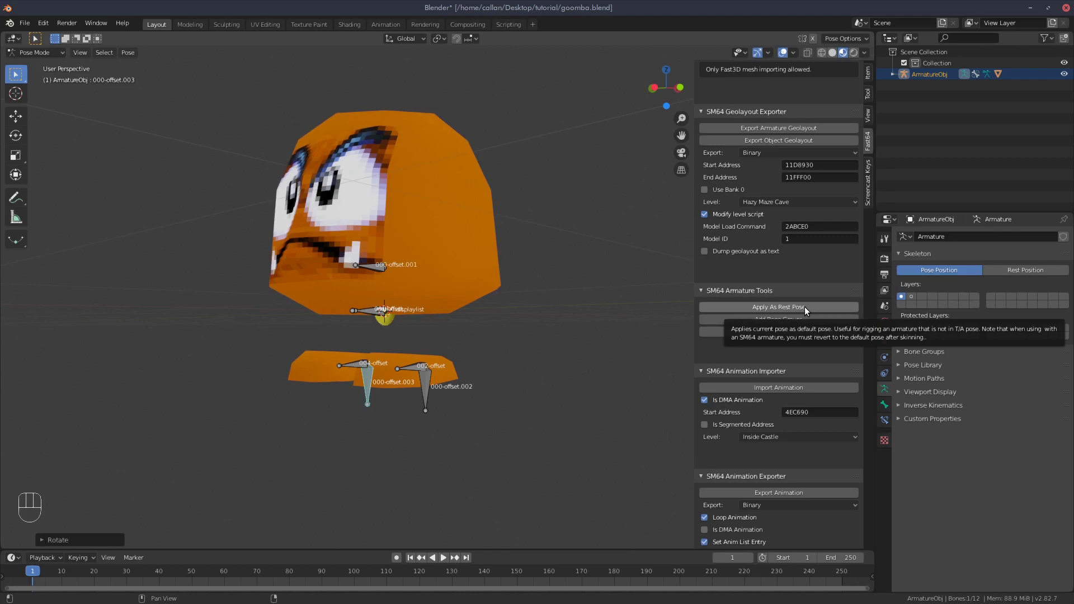
pyautogui.click(807, 308)
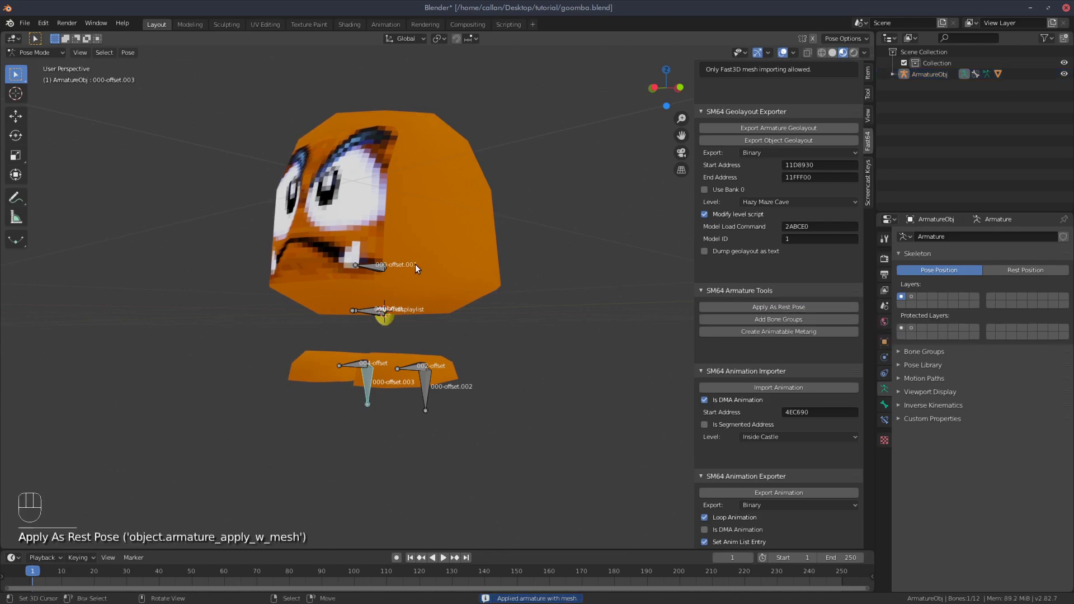
pyautogui.moveTo(417, 208); pyautogui.dragTo(408, 228)
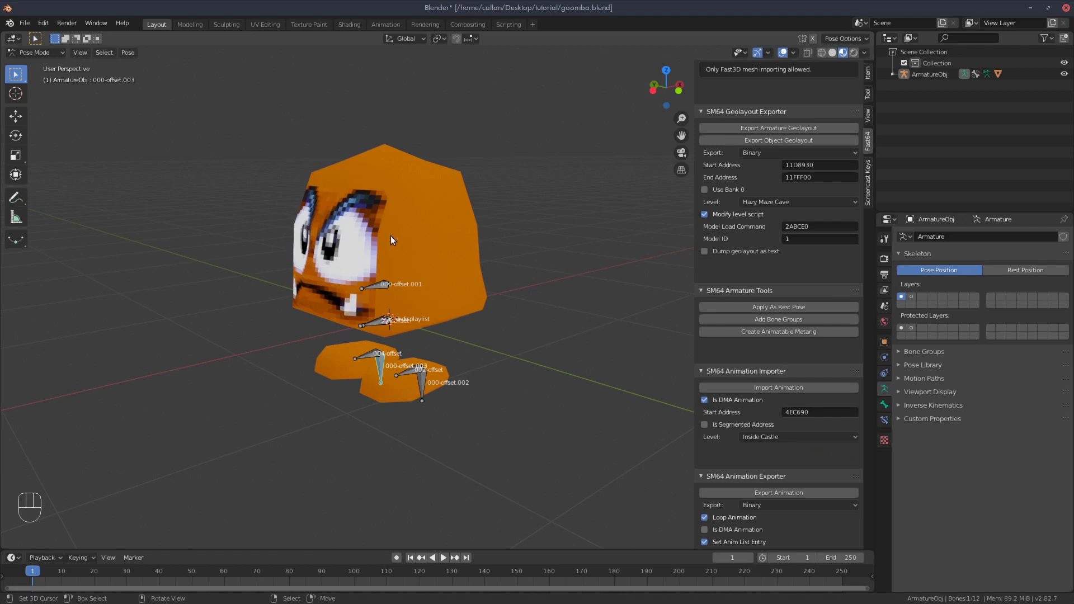
pyautogui.moveTo(363, 254); pyautogui.dragTo(388, 77)
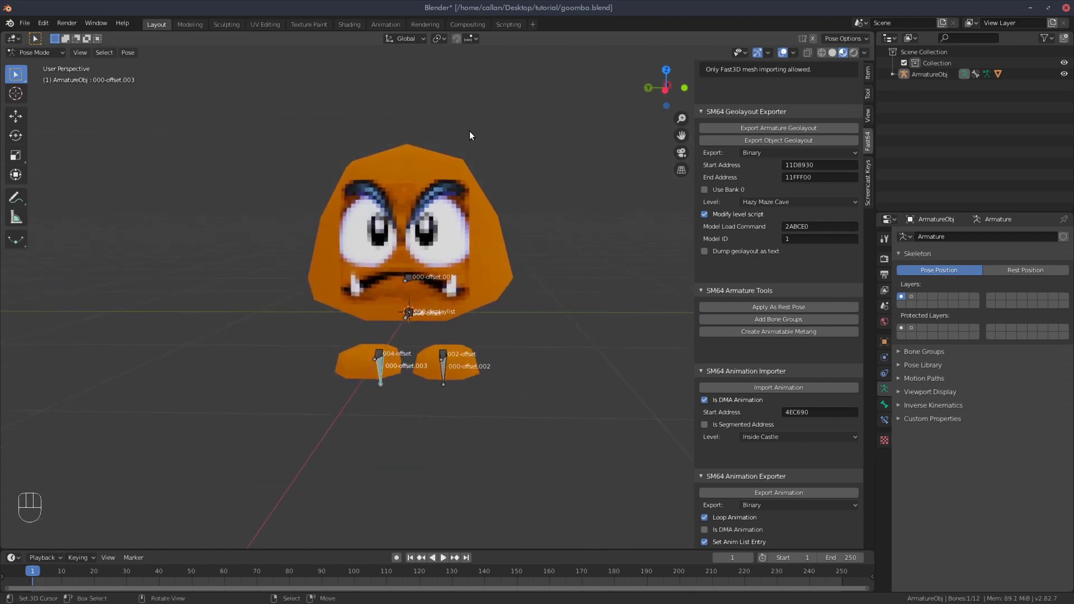
pyautogui.middleClick(496, 275)
pyautogui.middleClick(423, 257)
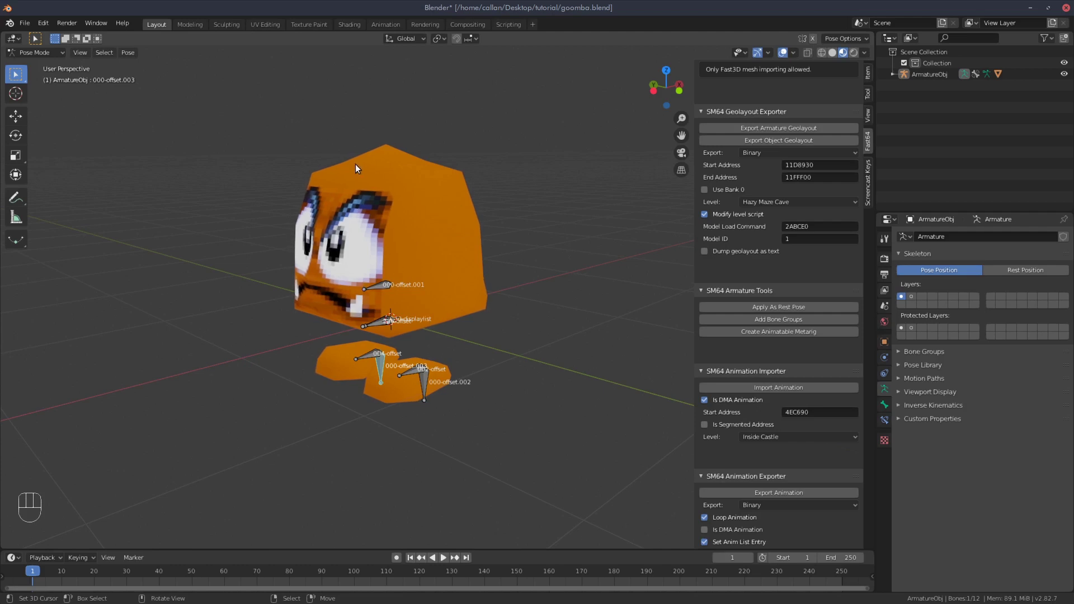
# Orbit around the Goomba to check the bones sit inside the head and feet
pyautogui.middleClick(361, 290)
pyautogui.moveTo(458, 326); pyautogui.dragTo(455, 331)
pyautogui.moveTo(375, 315); pyautogui.dragTo(384, 304)
pyautogui.moveTo(314, 263); pyautogui.dragTo(310, 247)
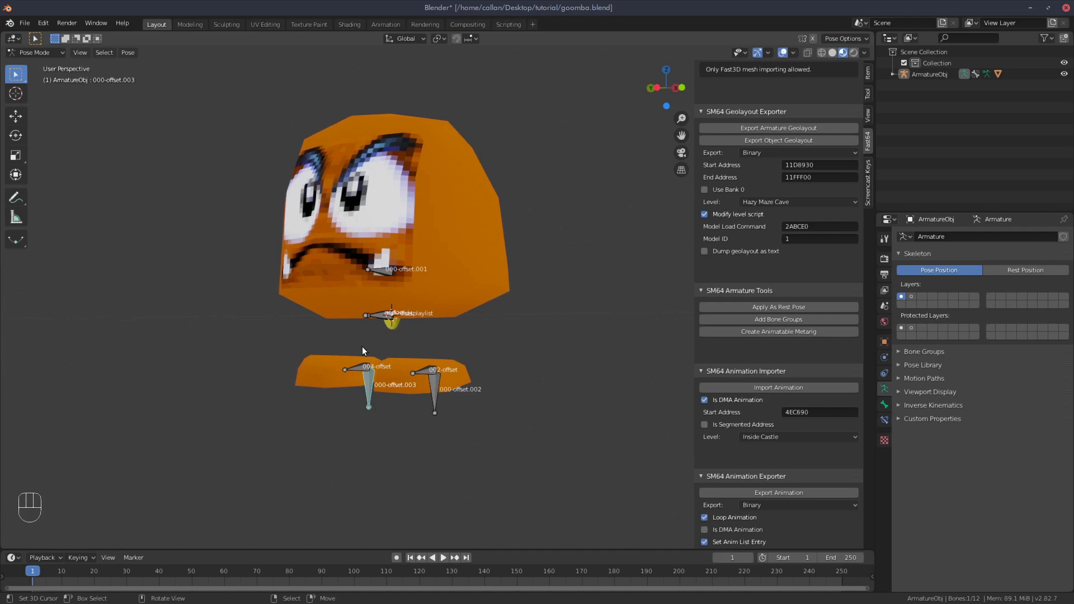
pyautogui.moveTo(409, 243); pyautogui.dragTo(427, 210)
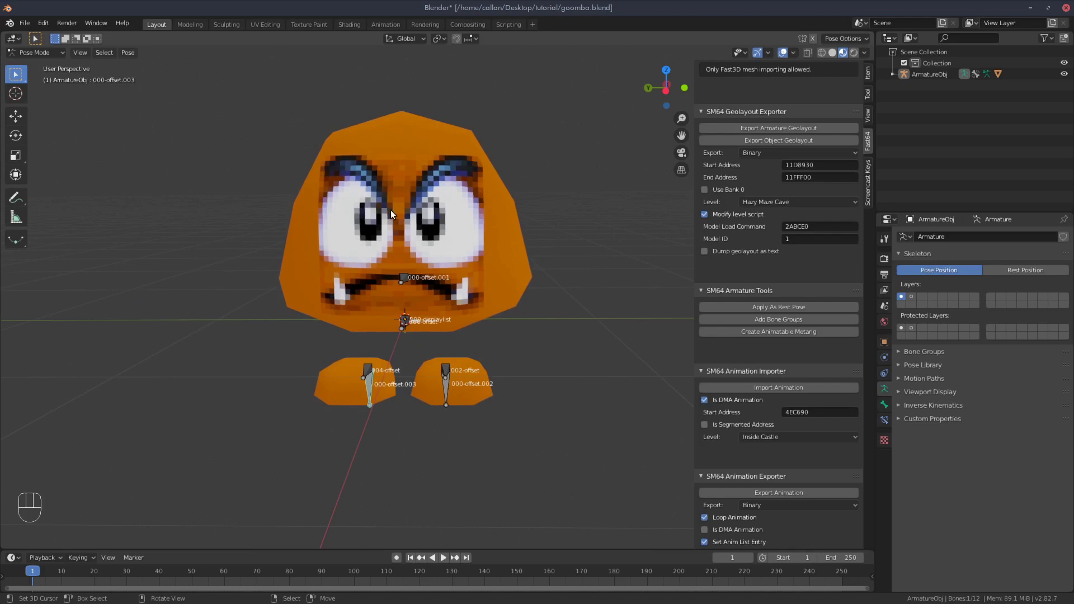
pyautogui.middleClick(456, 305)
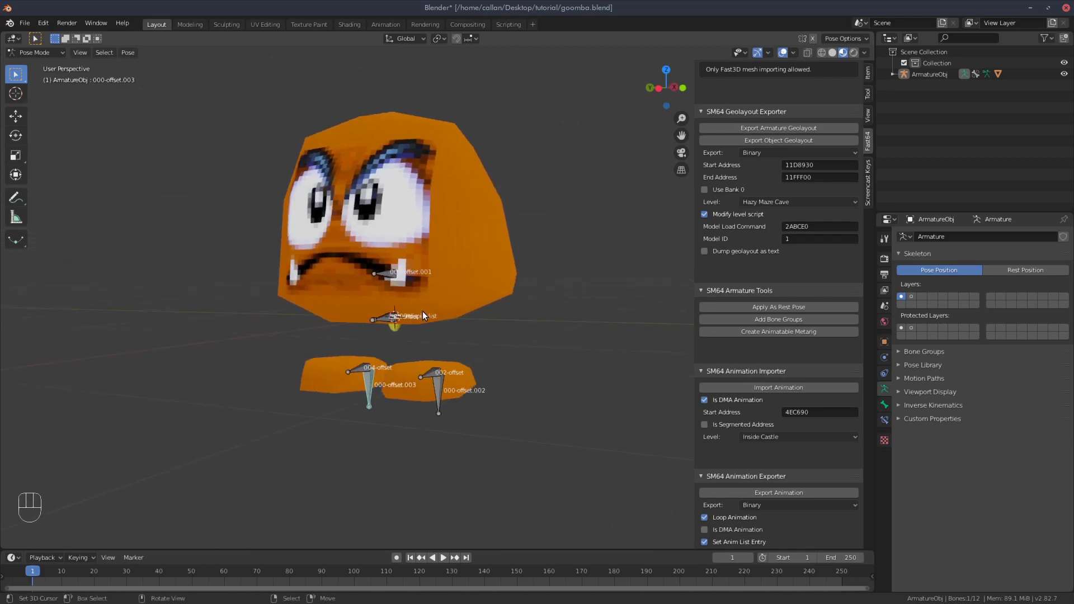
# Deselect the bones, select the skinned Goomba mesh and enter edit mode
pyautogui.click(464, 127)
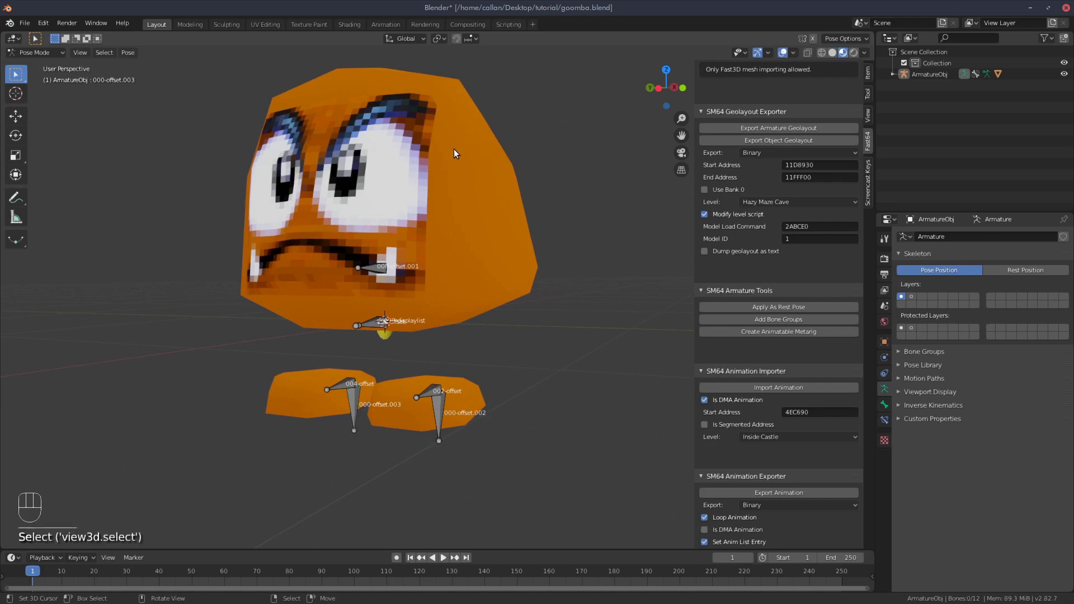
pyautogui.moveTo(50, 54); pyautogui.dragTo(50, 69)
pyautogui.write('se')
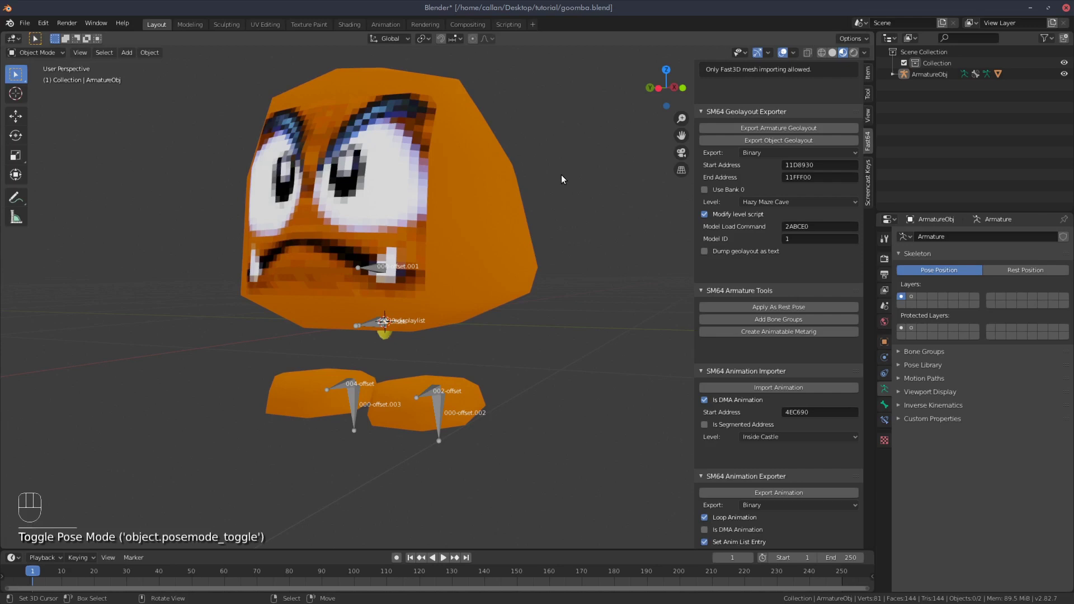
pyautogui.click(418, 131)
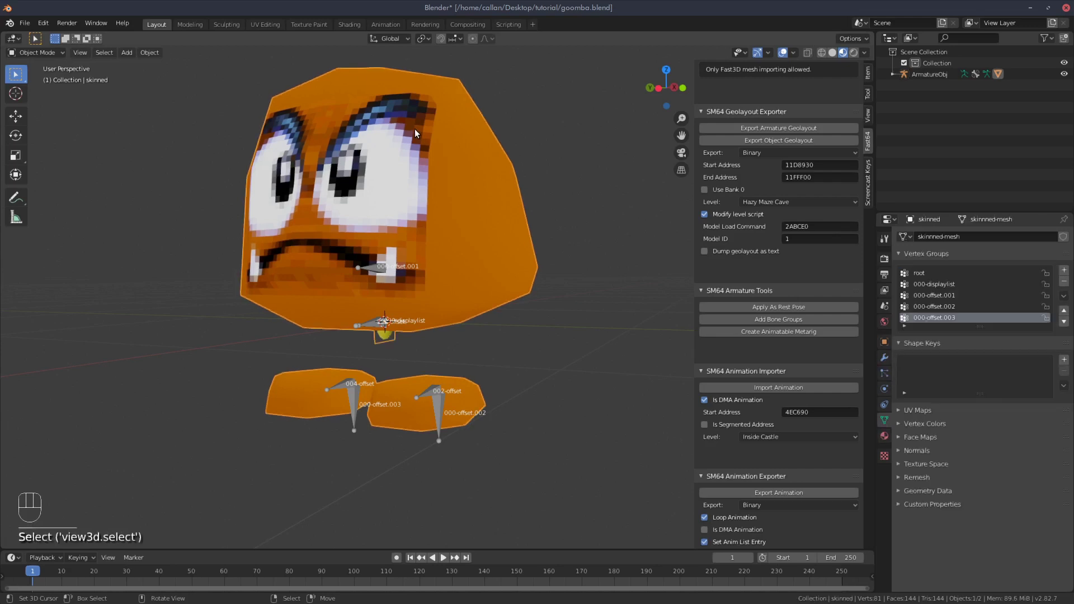
pyautogui.press('Tab')
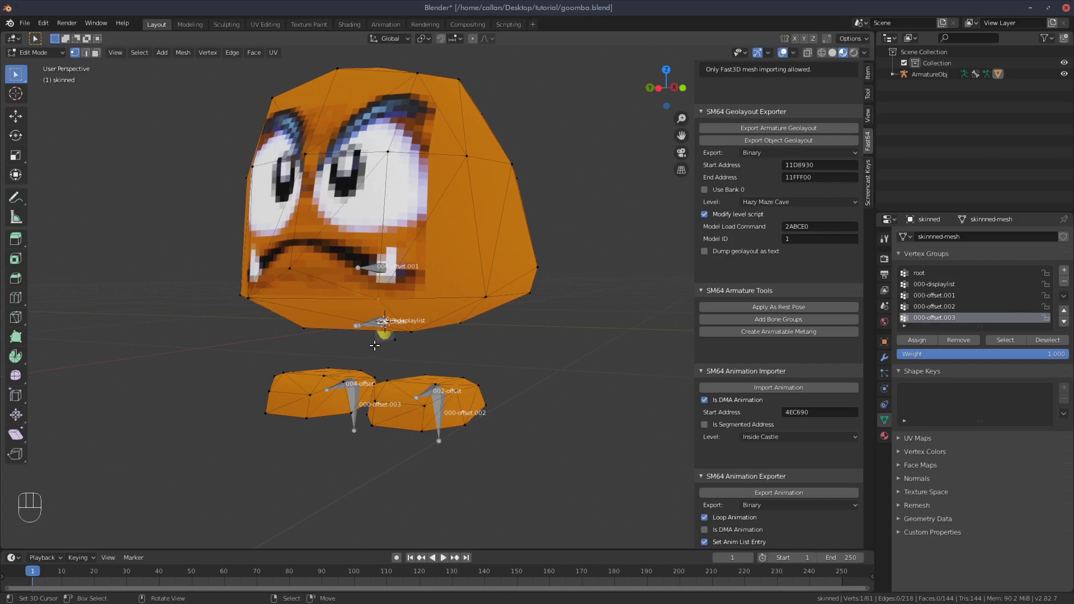
# Select a linked piece under the head, remove it, then undo to restore the geometry
pyautogui.press('l')
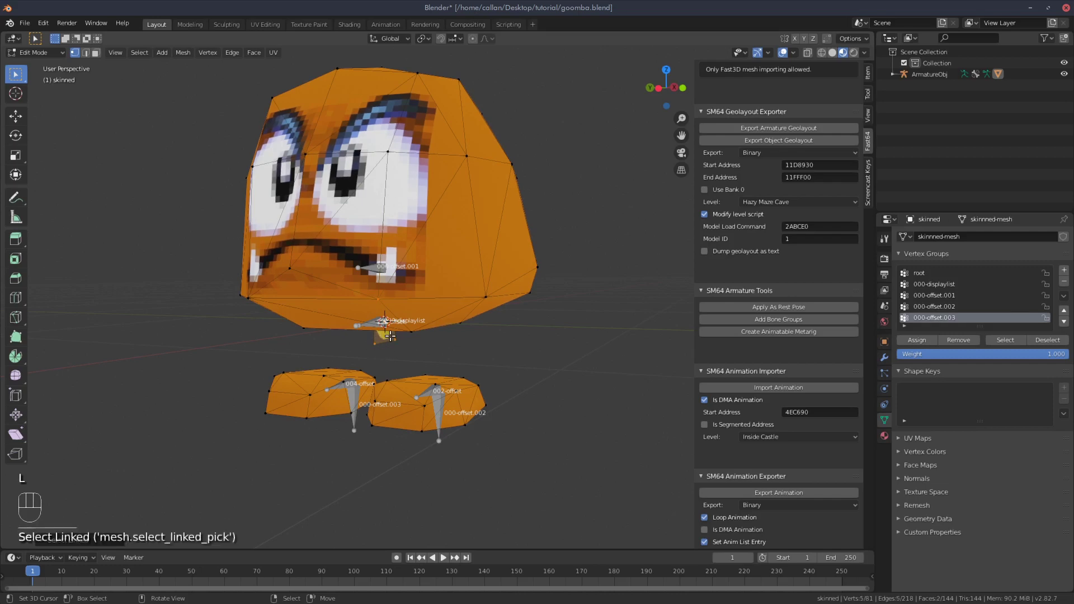
pyautogui.press('Delete')
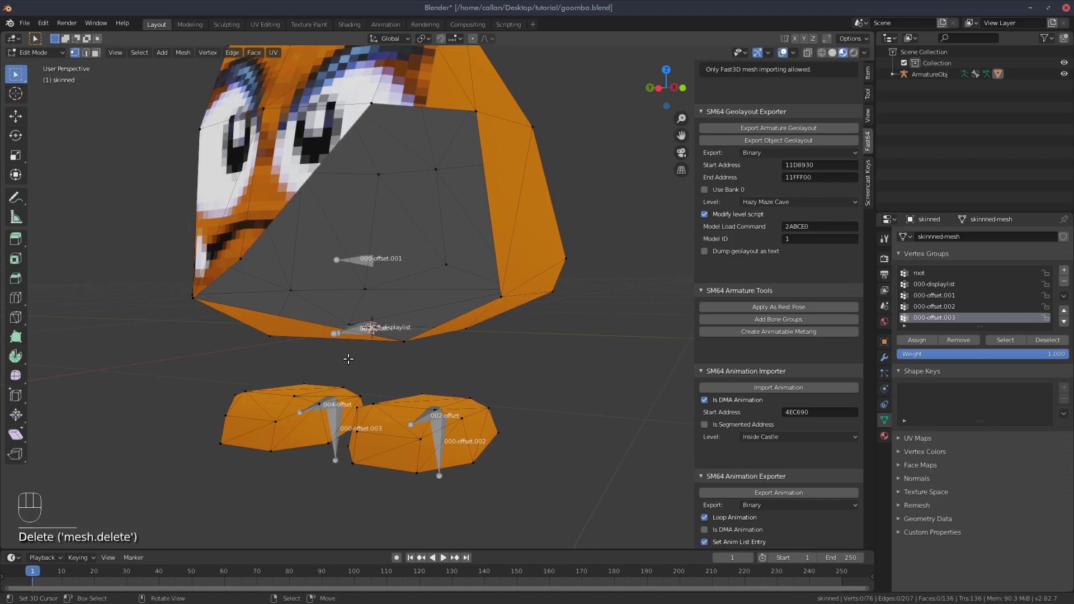
pyautogui.press('ctrl+z')
pyautogui.moveTo(374, 354); pyautogui.dragTo(378, 338)
# Select the small yellow piece below the head with its linked geometry and delete its vertices
pyautogui.click(379, 338)
pyautogui.press('a')
pyautogui.press('a')
pyautogui.moveTo(401, 332); pyautogui.dragTo(390, 369)
pyautogui.write('(de')
pyautogui.press('l')
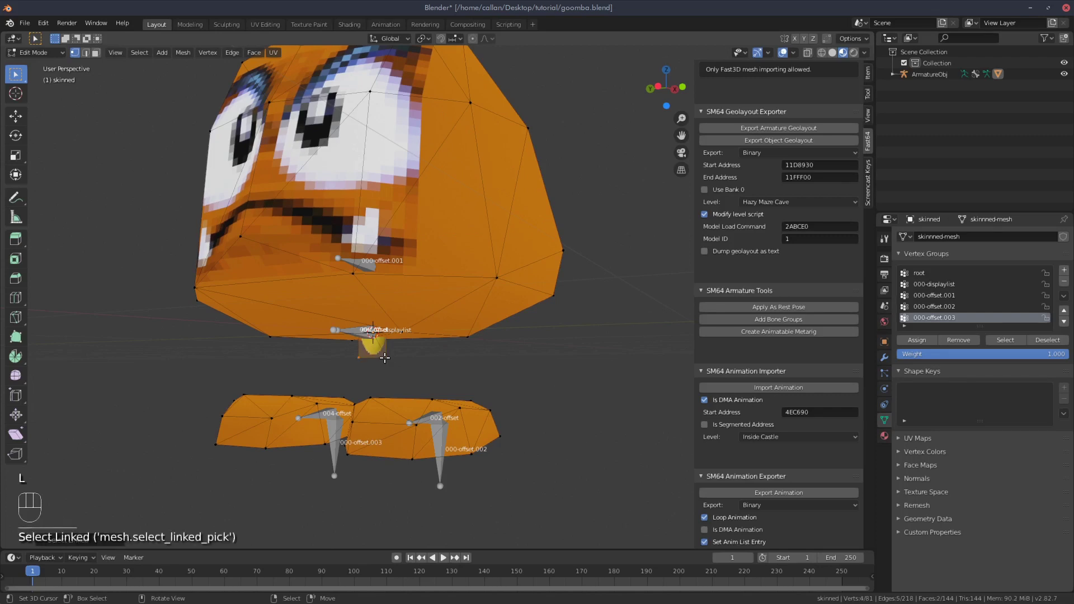
pyautogui.press('Delete')
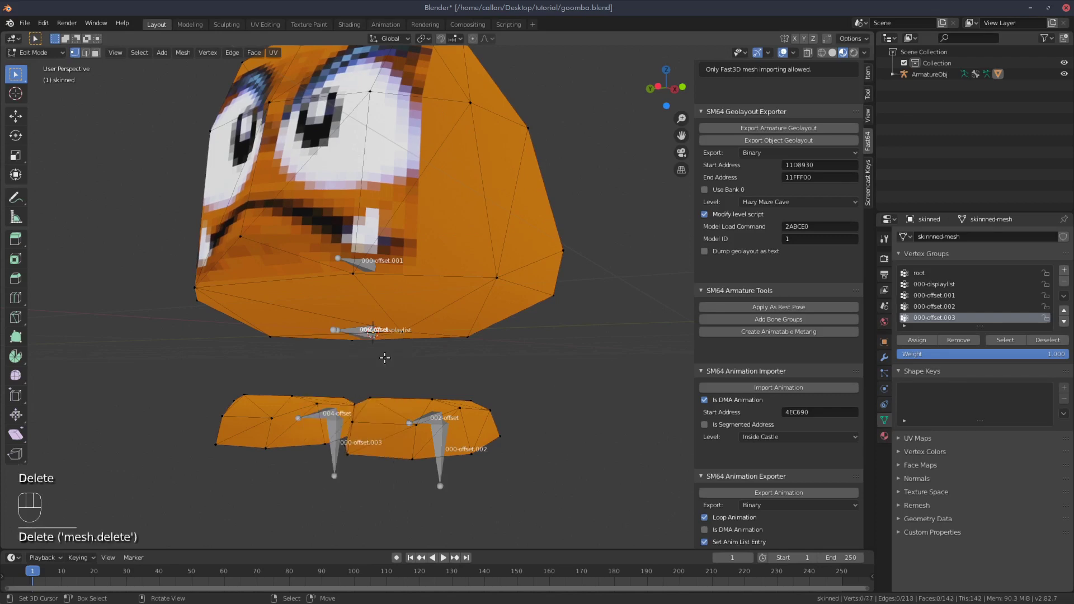
# Check the head from front, right and top orthographic views
pyautogui.moveTo(423, 338); pyautogui.dragTo(437, 328)
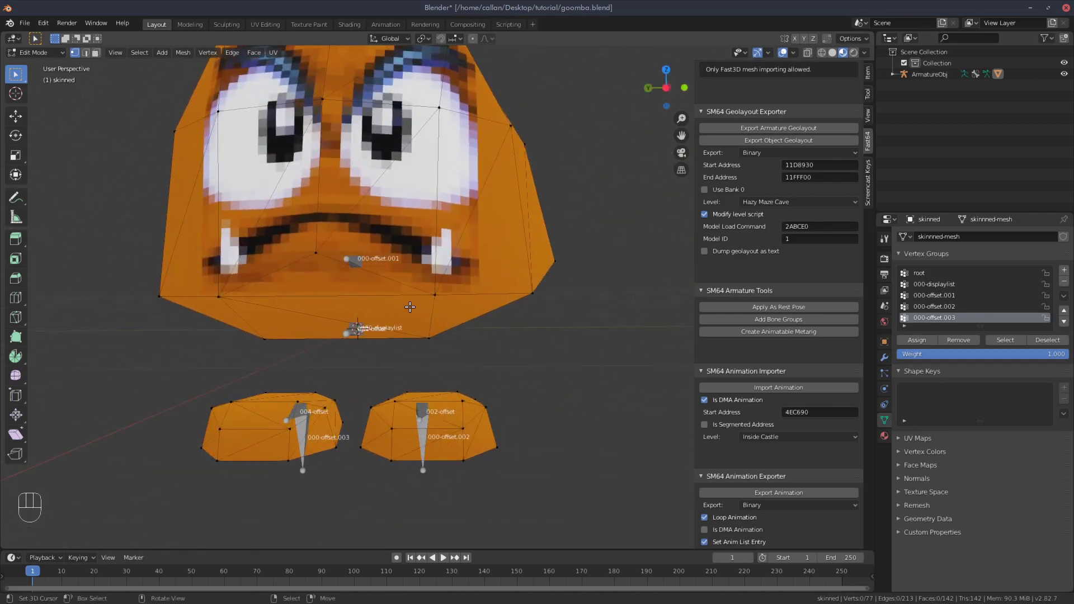
pyautogui.moveTo(415, 307); pyautogui.dragTo(443, 322)
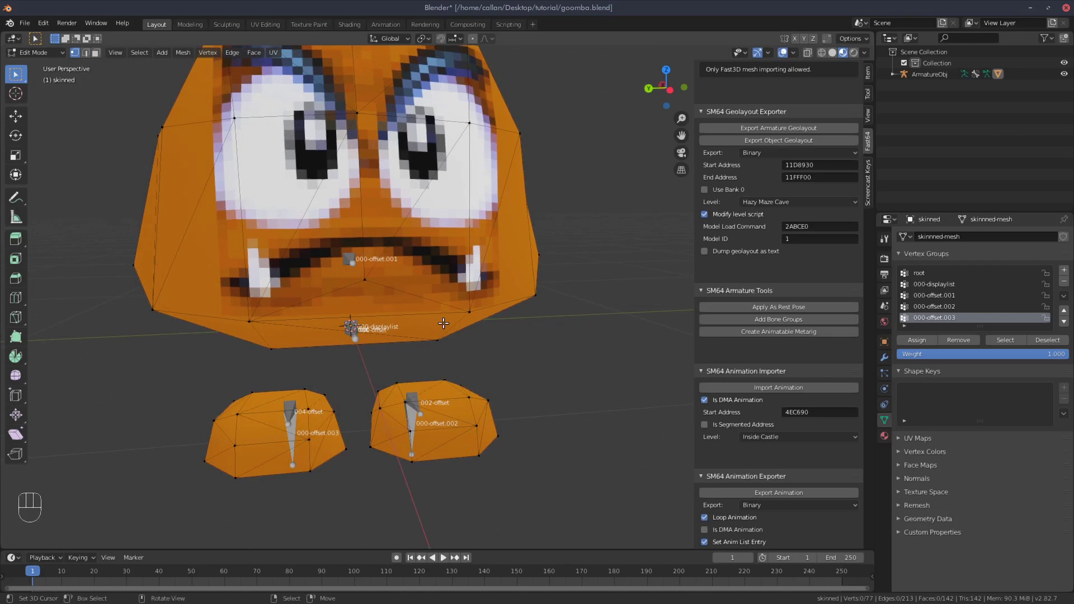
pyautogui.press('KP_1')
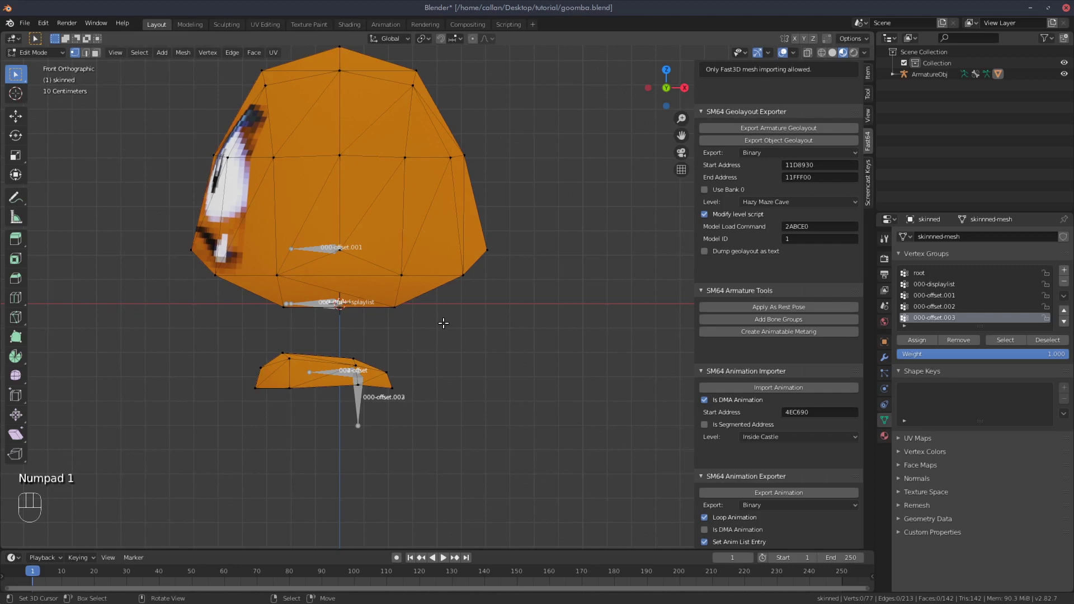
pyautogui.press('KP_3')
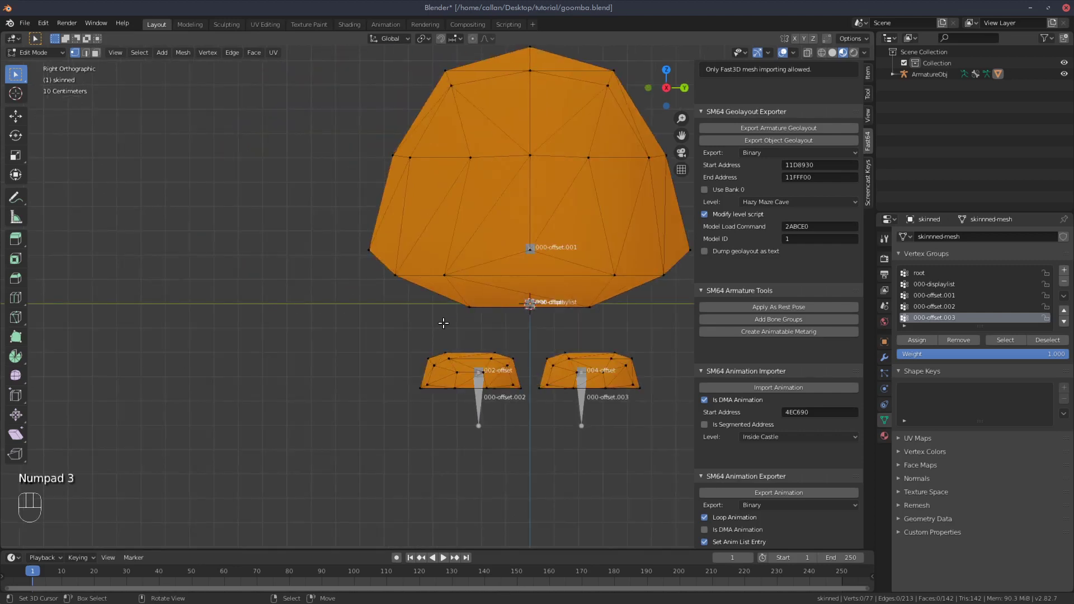
pyautogui.press('KP_7')
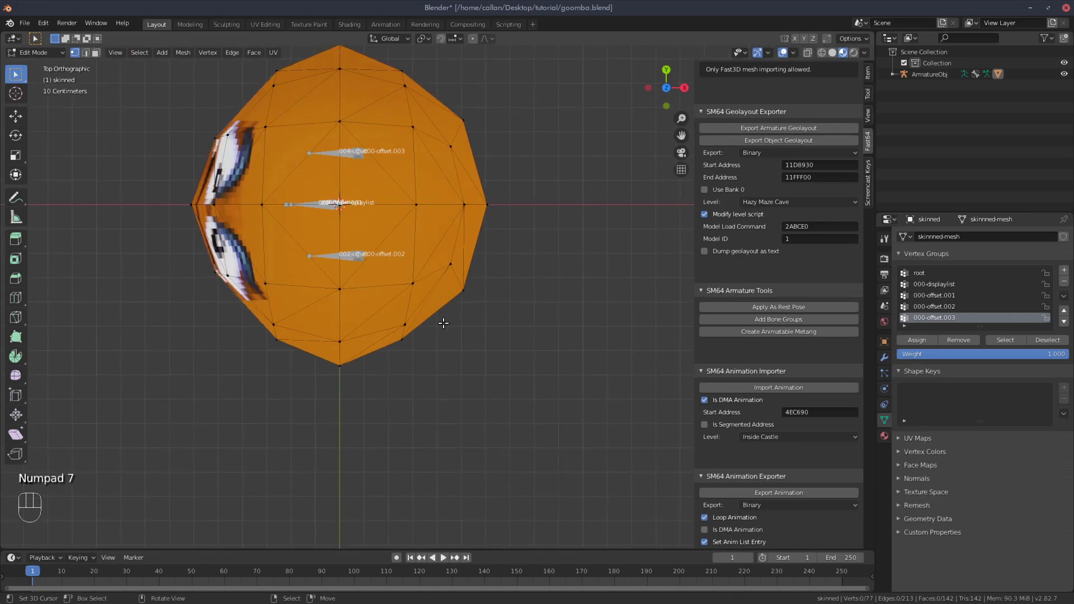
pyautogui.press('KP_5')
pyautogui.press('KP_5')
pyautogui.press('KP_5')
pyautogui.press('KP_5')
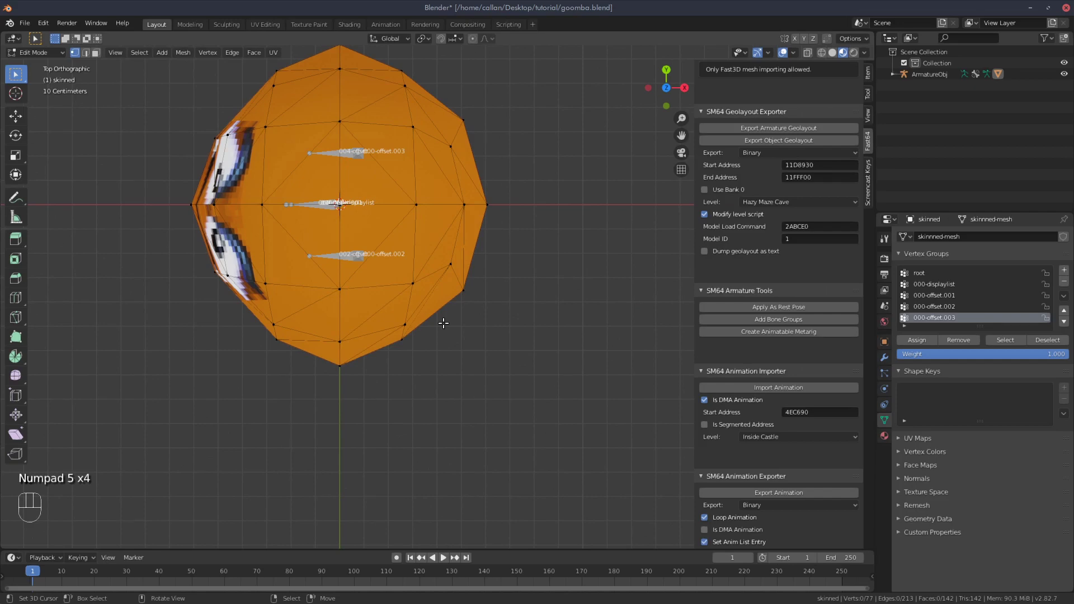
# Zoom on a few edge vertices of the head, then return to object mode in perspective
pyautogui.moveTo(512, 157); pyautogui.dragTo(449, 238)
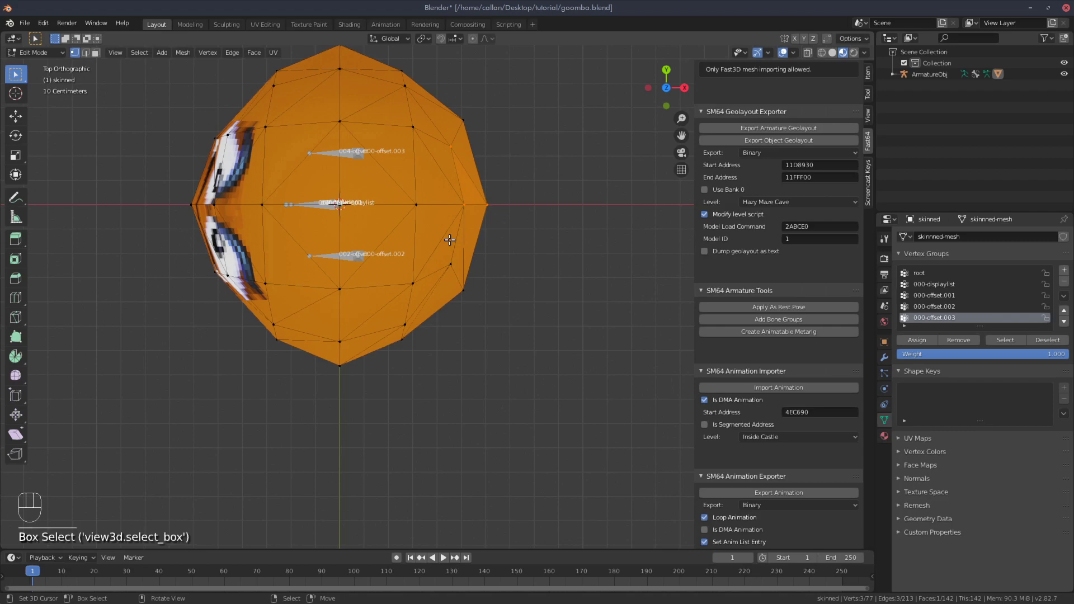
pyautogui.press('KP_Decimal')
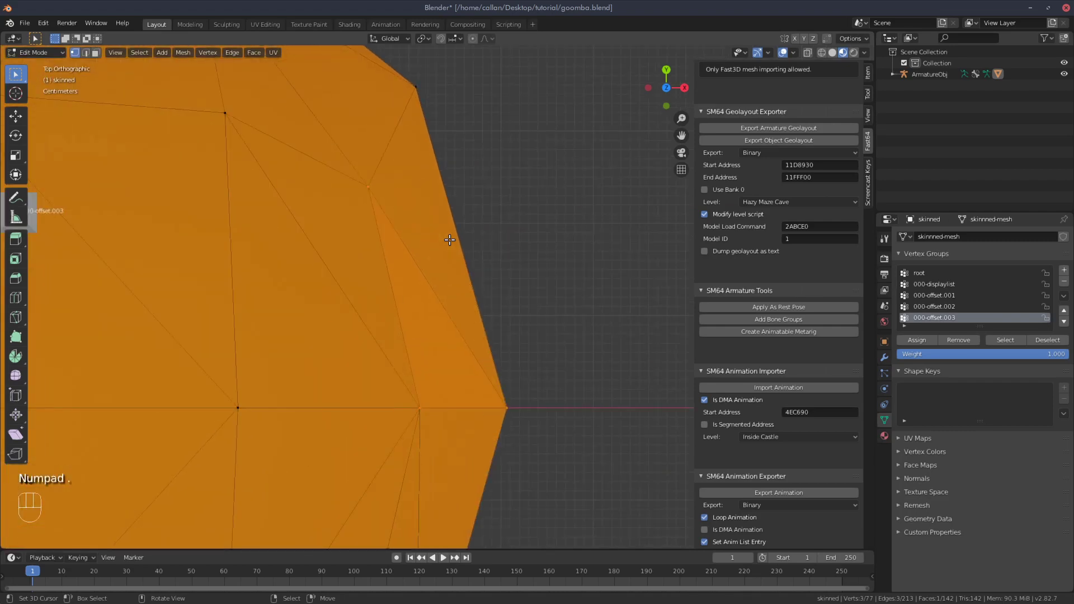
pyautogui.press('KP_Decimal')
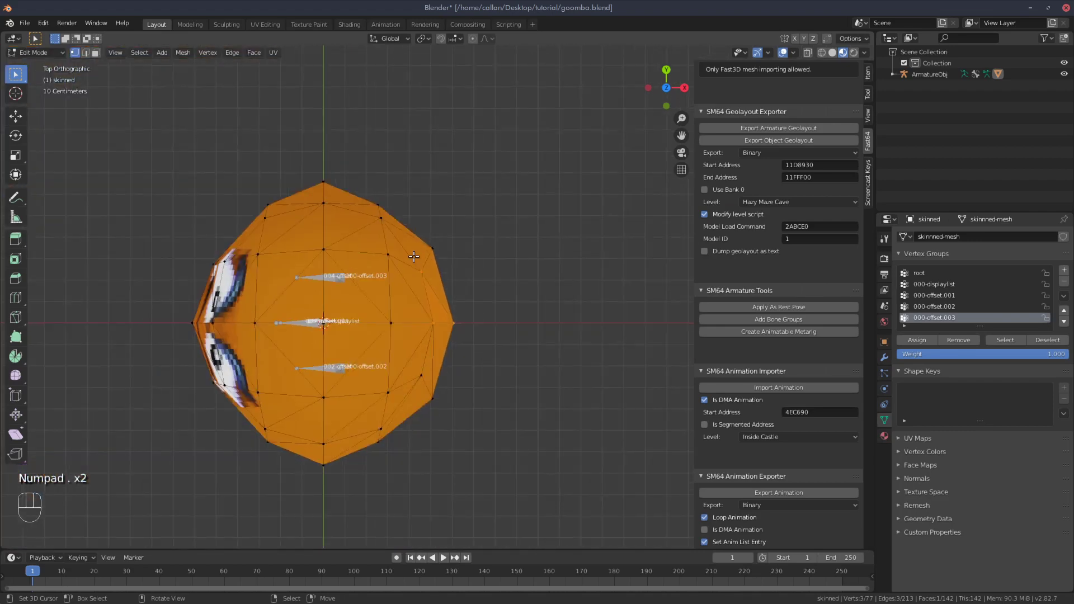
pyautogui.press('a')
pyautogui.moveTo(308, 302); pyautogui.dragTo(376, 209)
pyautogui.click(376, 208)
pyautogui.press('Tab')
pyautogui.moveTo(336, 232); pyautogui.dragTo(381, 218)
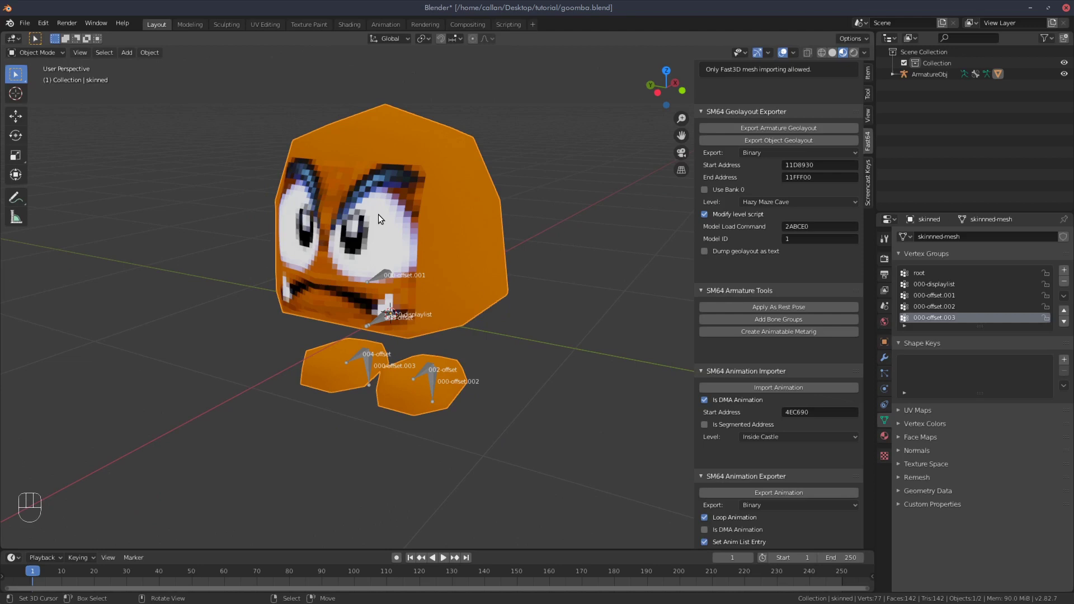
pyautogui.press('KP_Divide')
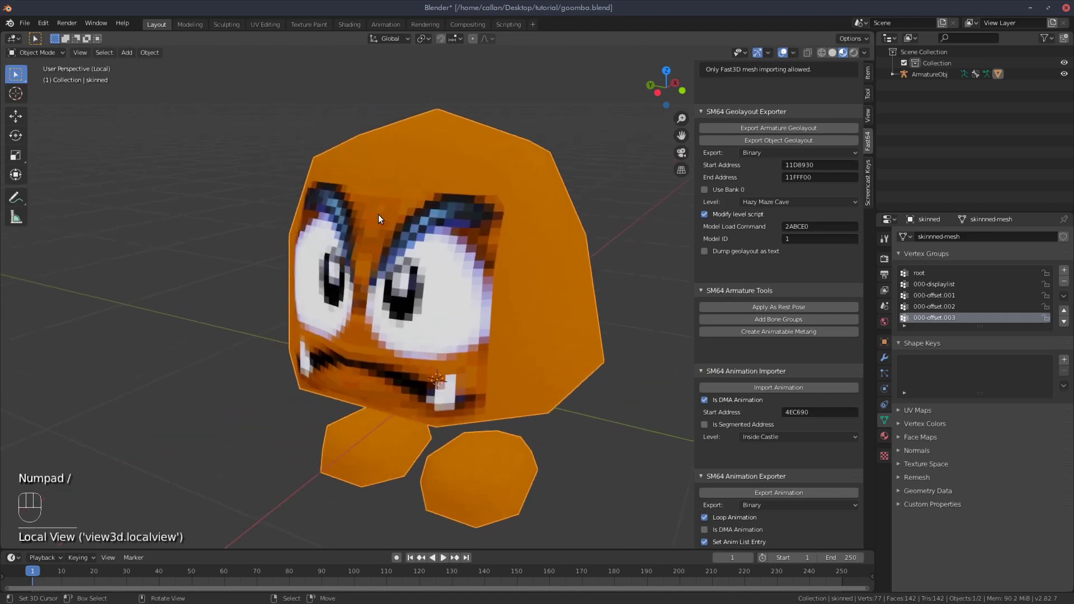
pyautogui.moveTo(349, 348); pyautogui.dragTo(386, 265)
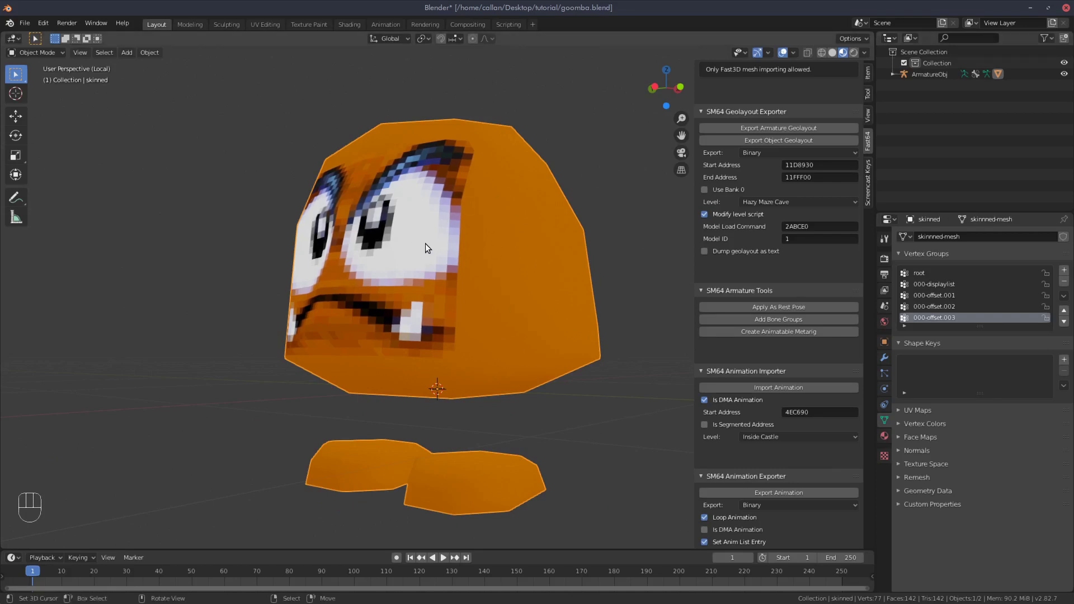
pyautogui.press('KP_Divide')
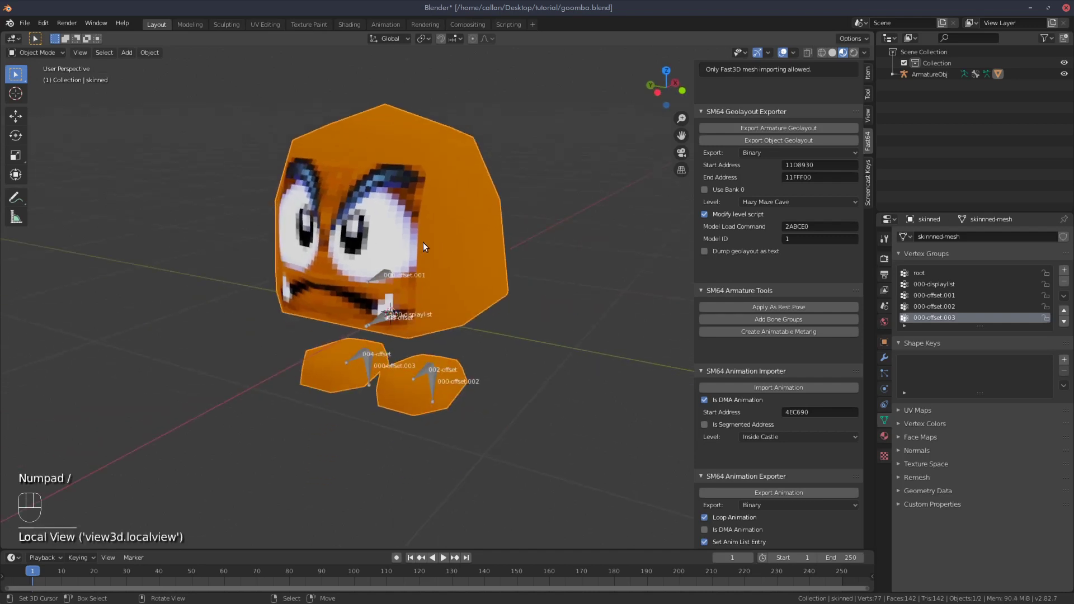
pyautogui.moveTo(442, 424); pyautogui.dragTo(420, 360)
pyautogui.middleClick(437, 336)
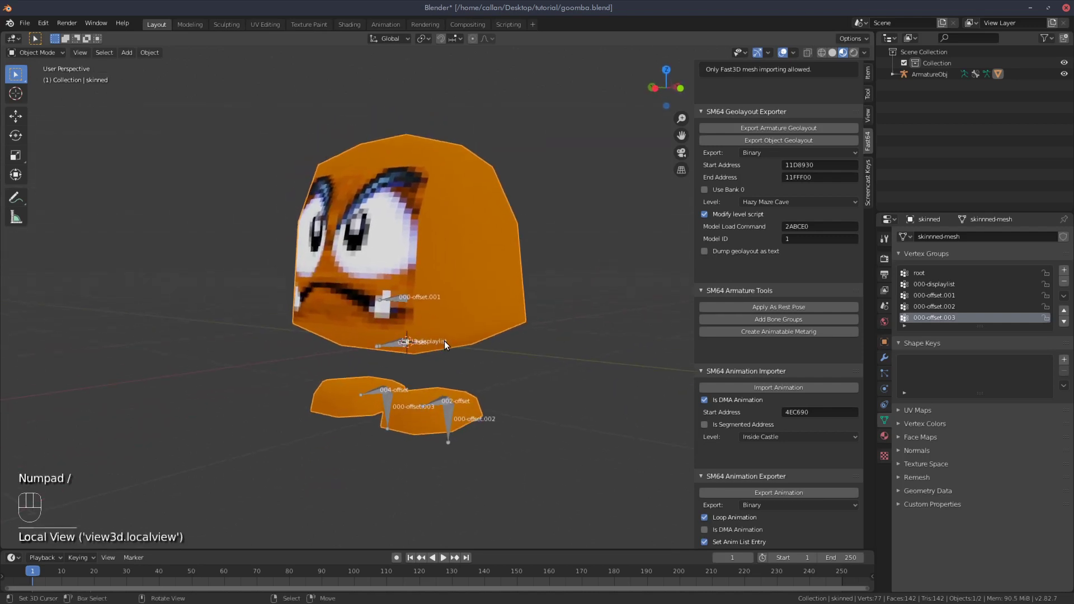
pyautogui.press('KP_1')
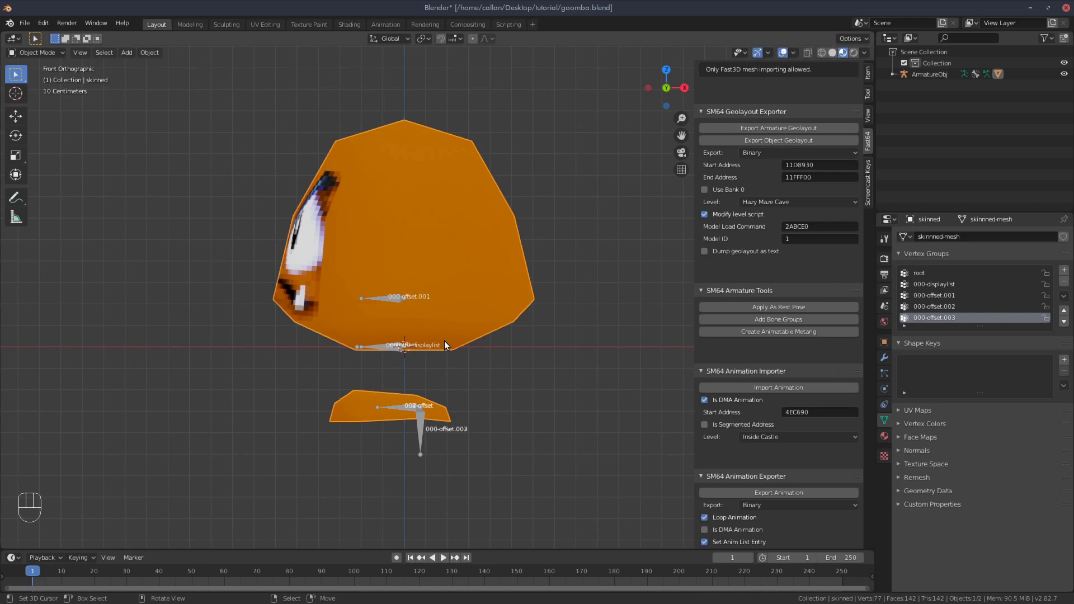
pyautogui.press('KP_3')
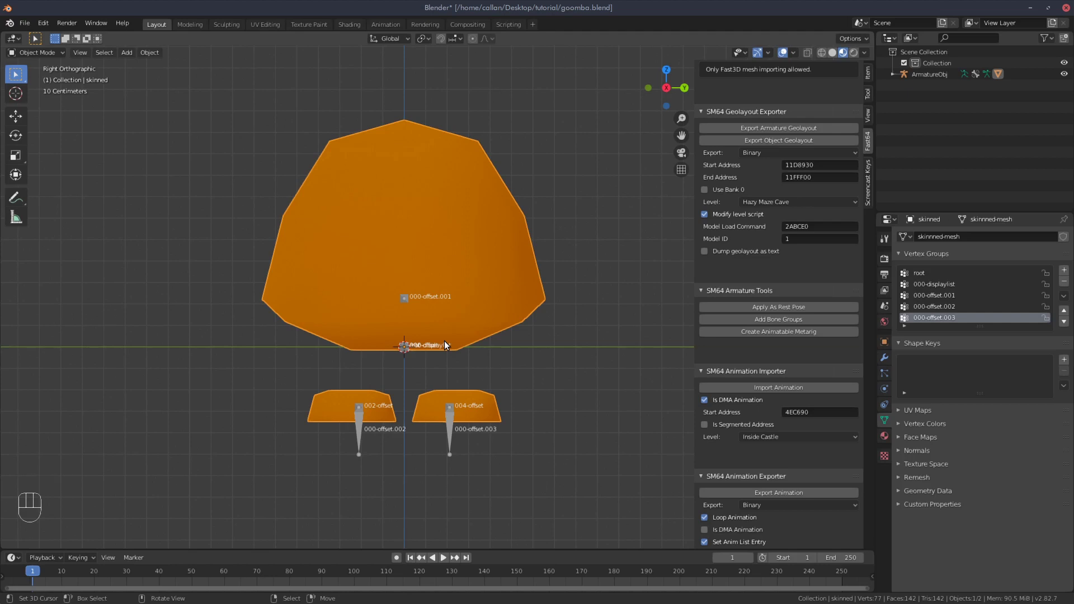
pyautogui.press('KP_1')
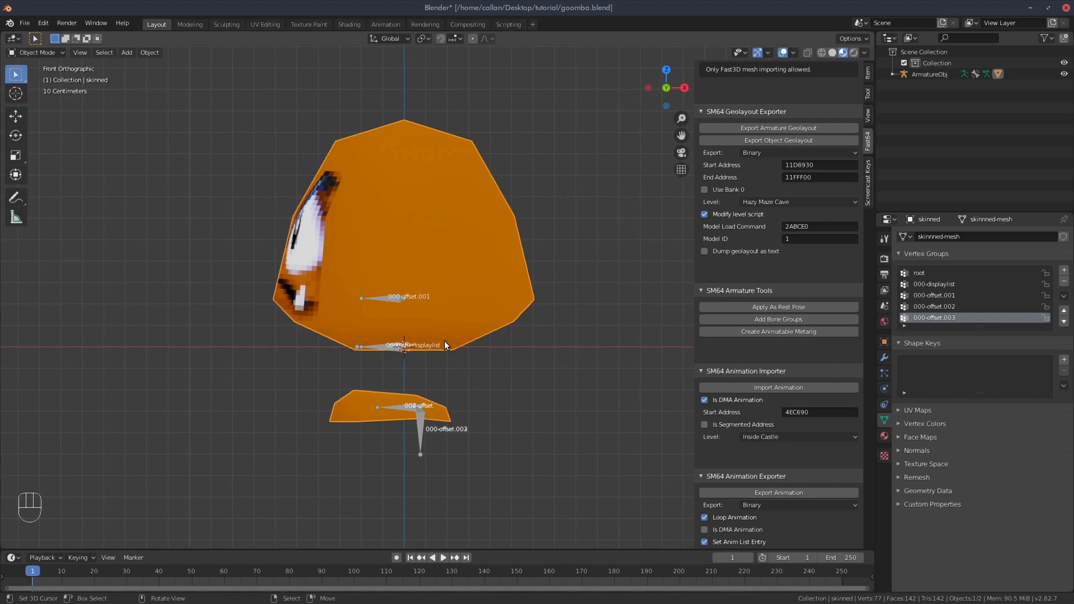
pyautogui.moveTo(306, 344); pyautogui.dragTo(403, 348)
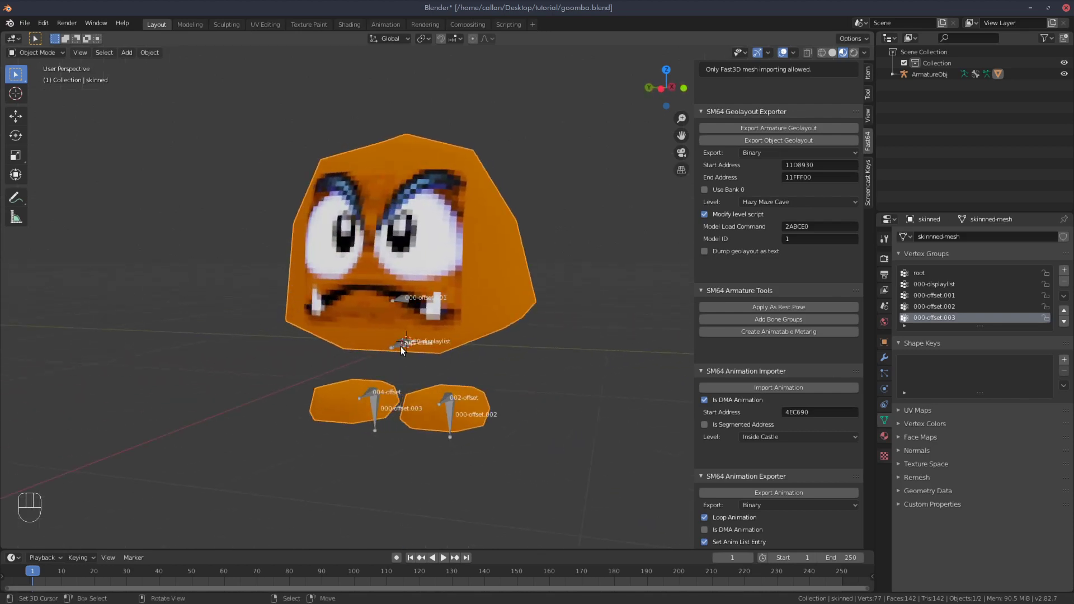
pyautogui.press('ctrl+KP_1')
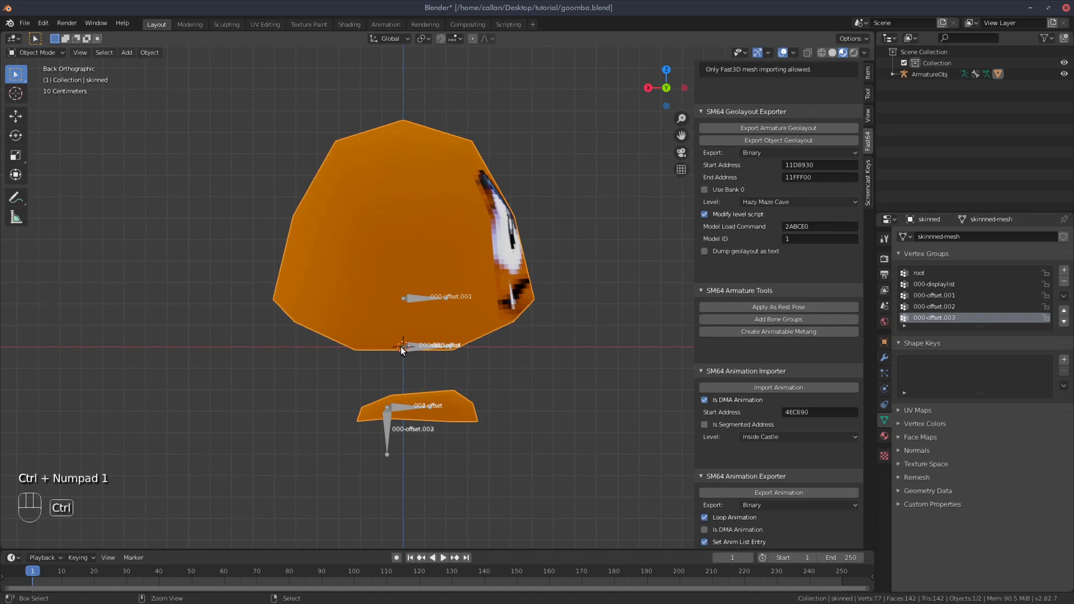
pyautogui.press('KP_7')
pyautogui.press('ctrl+KP_7')
pyautogui.press('KP_1')
pyautogui.press('KP_3')
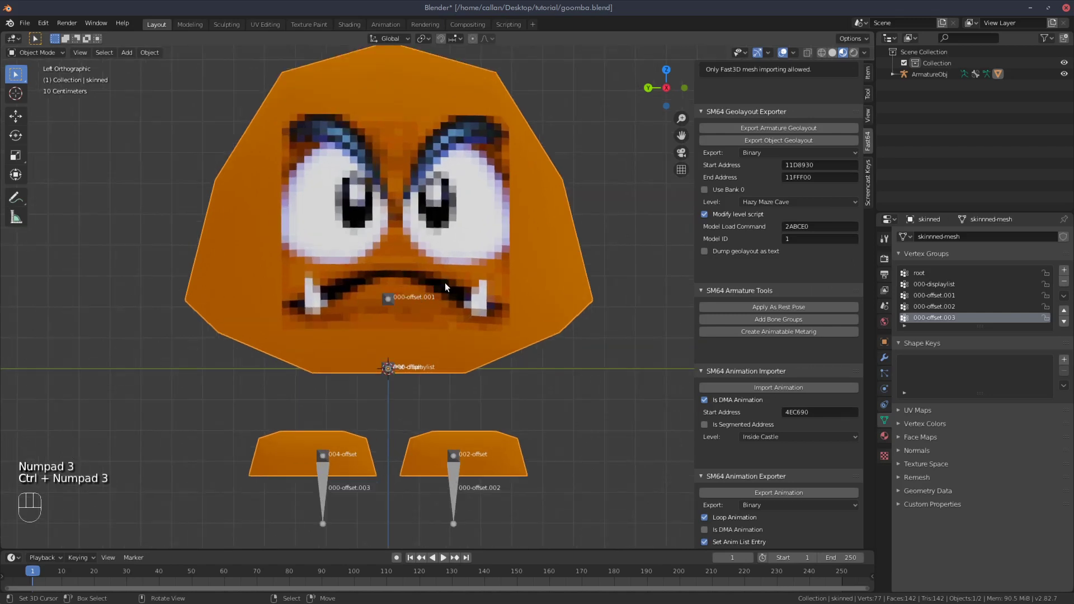
# Enter edit mode on the mesh and bring up the add-mesh primitives list for a cube
pyautogui.press('Tab')
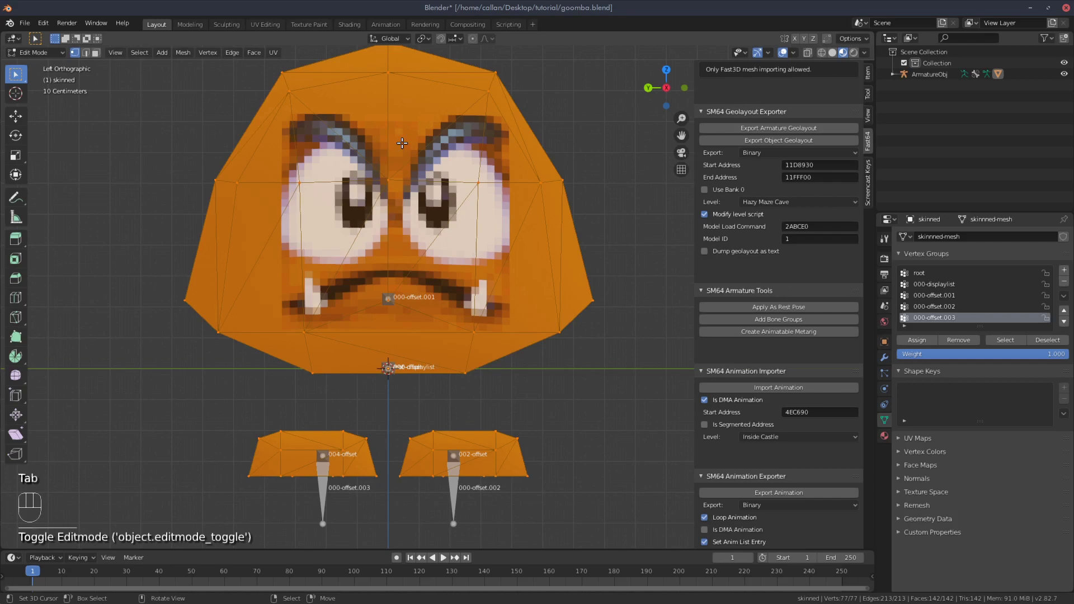
pyautogui.press('shift+a')
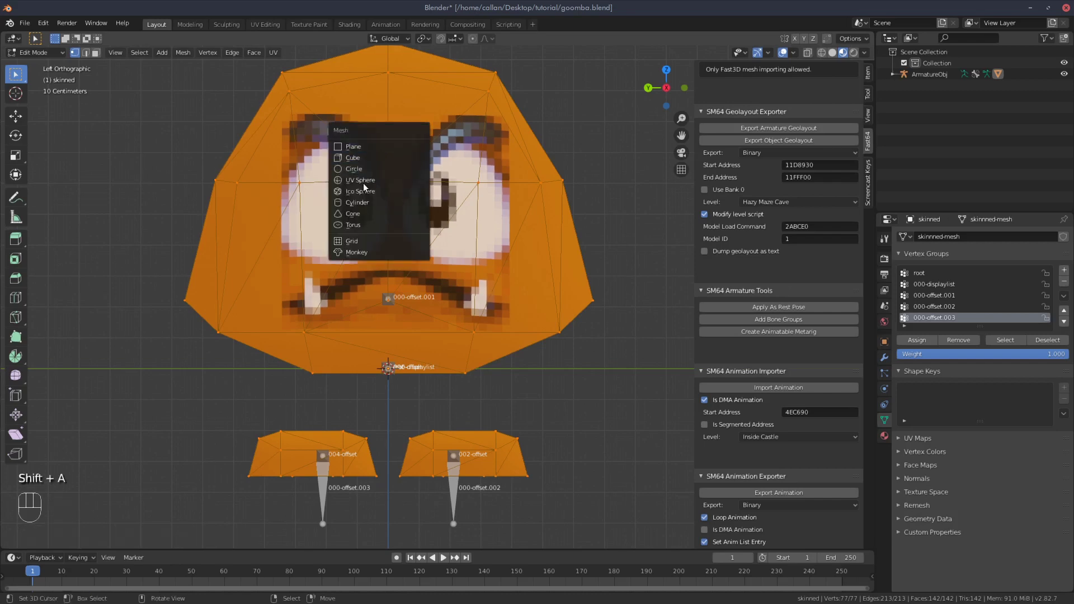
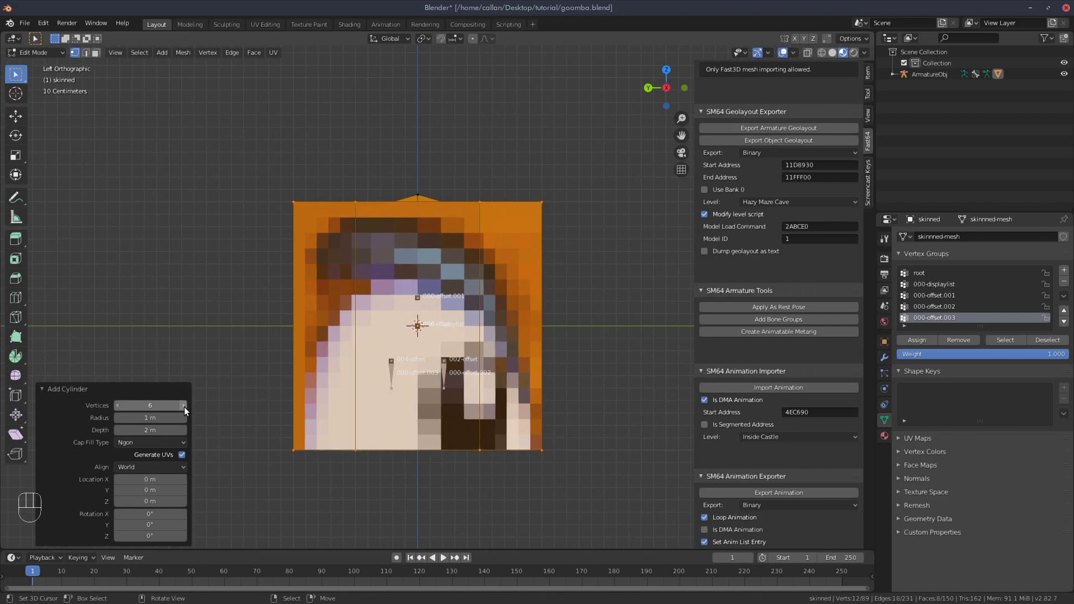
# Add the cube around the head and delete its top face in face select mode
pyautogui.press('Return')
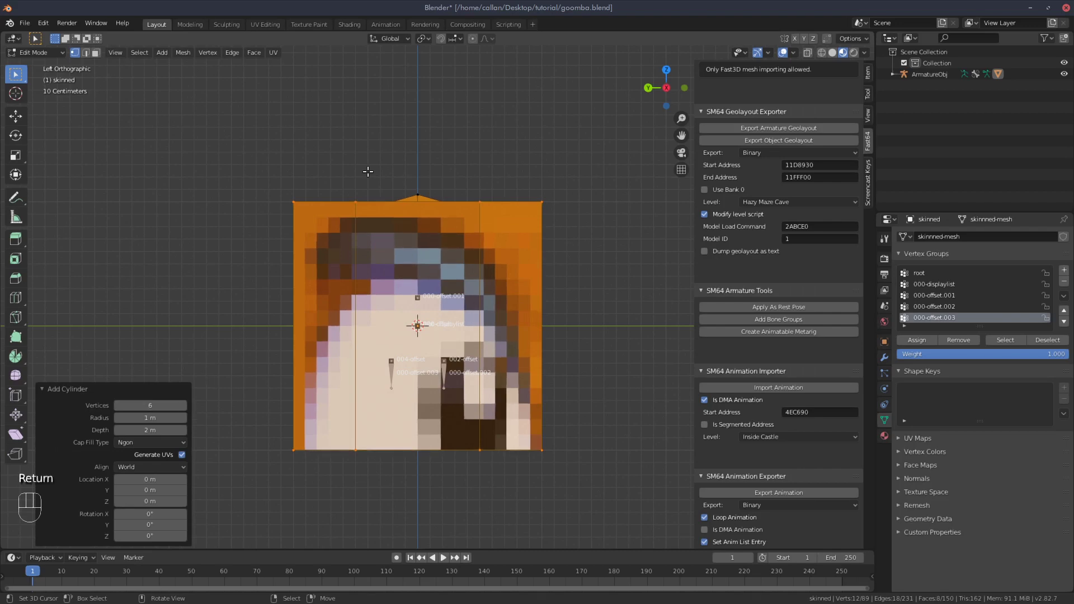
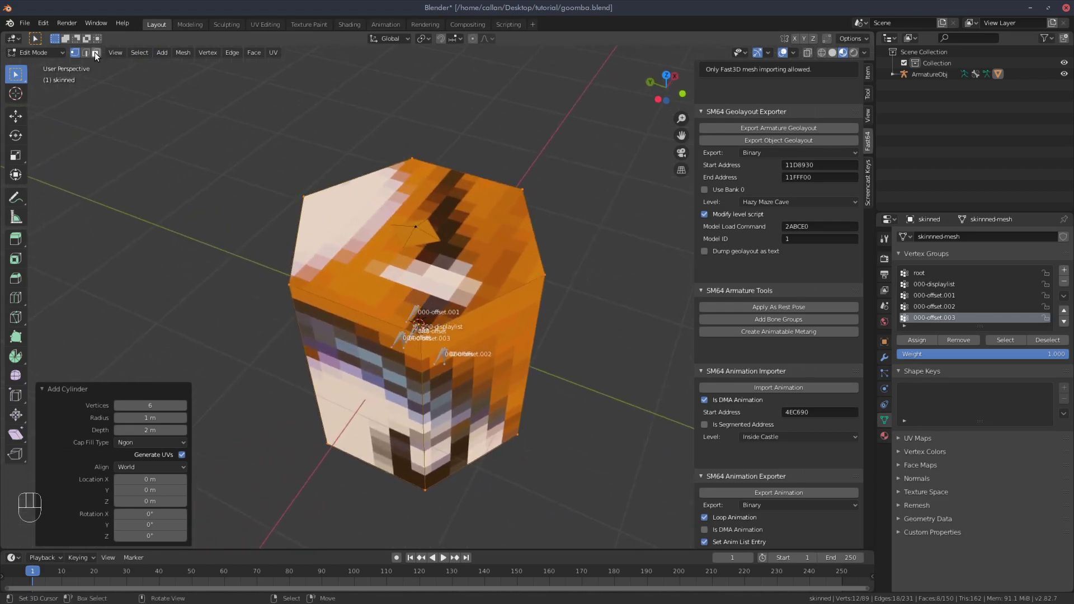
pyautogui.click(99, 57)
pyautogui.click(482, 219)
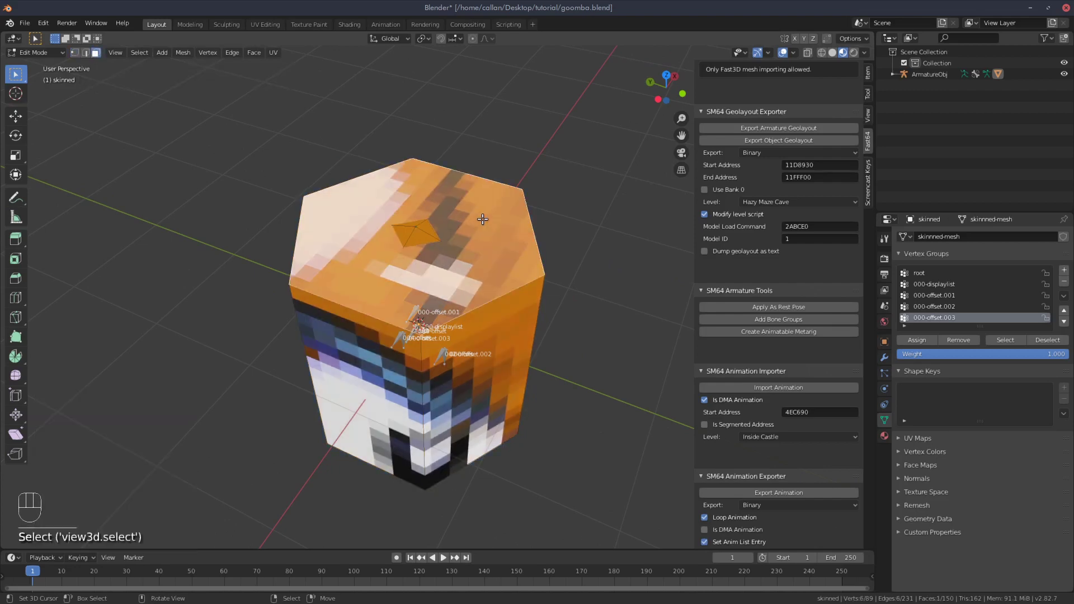
pyautogui.press('Delete')
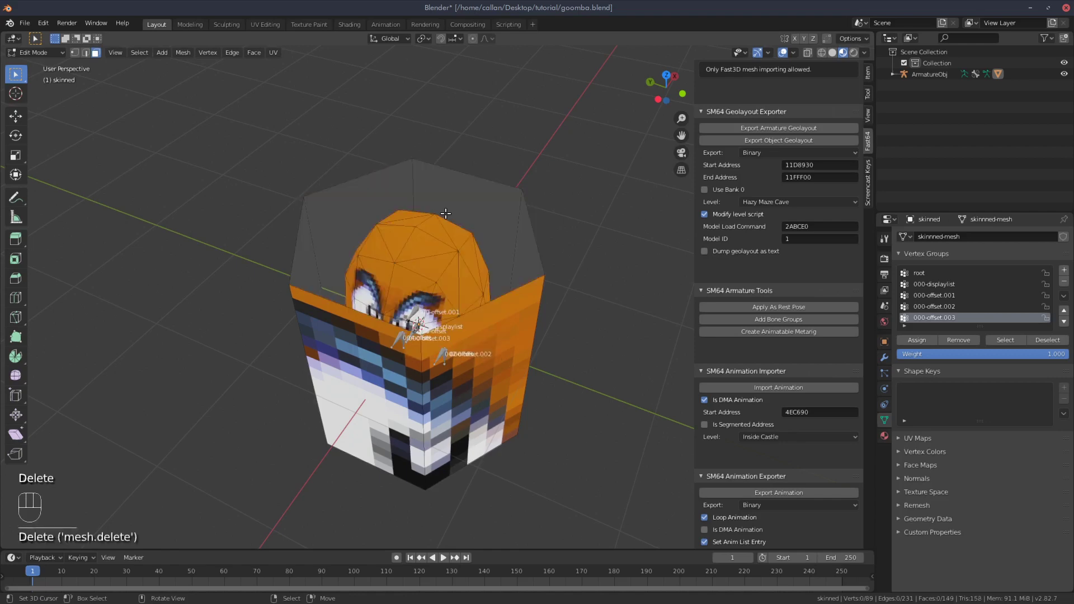
# Orbit into the open cube and view the model straight from the side
pyautogui.moveTo(423, 362); pyautogui.dragTo(424, 329)
pyautogui.moveTo(424, 329); pyautogui.dragTo(426, 268)
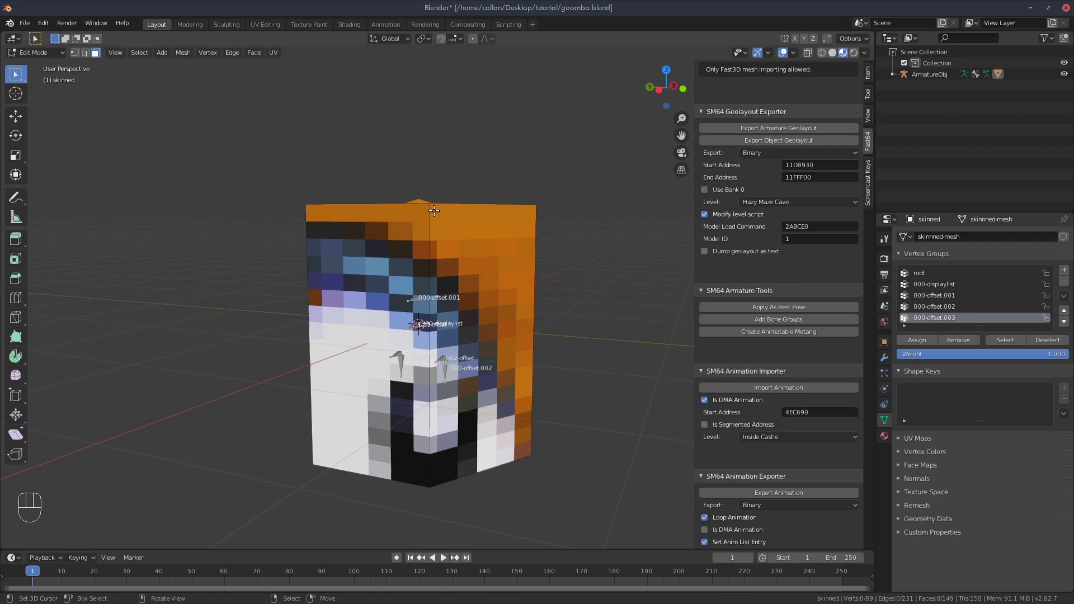
pyautogui.press('ctrl+KP_3')
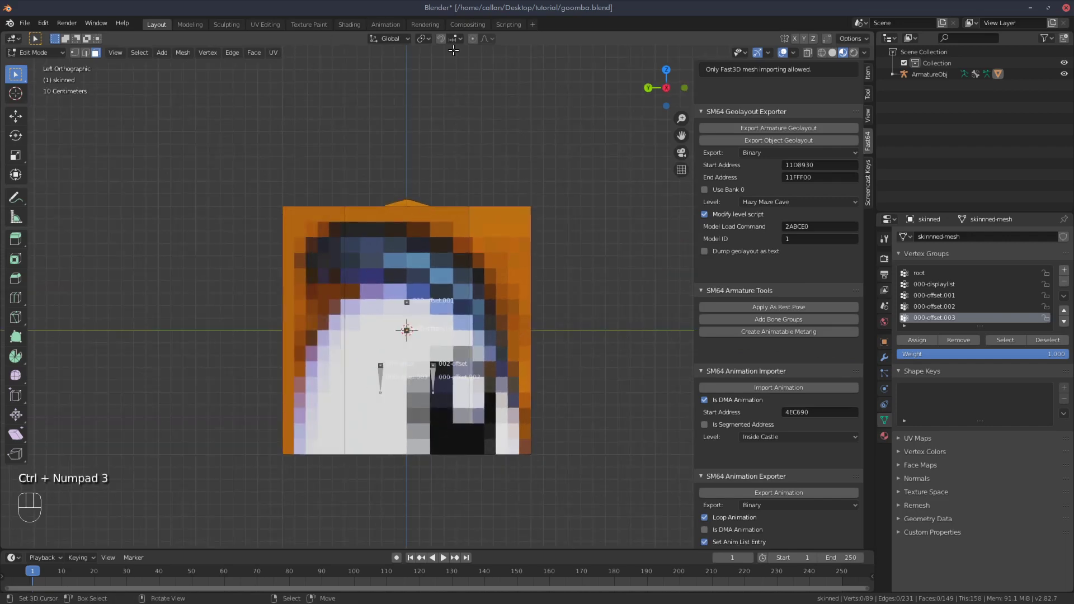
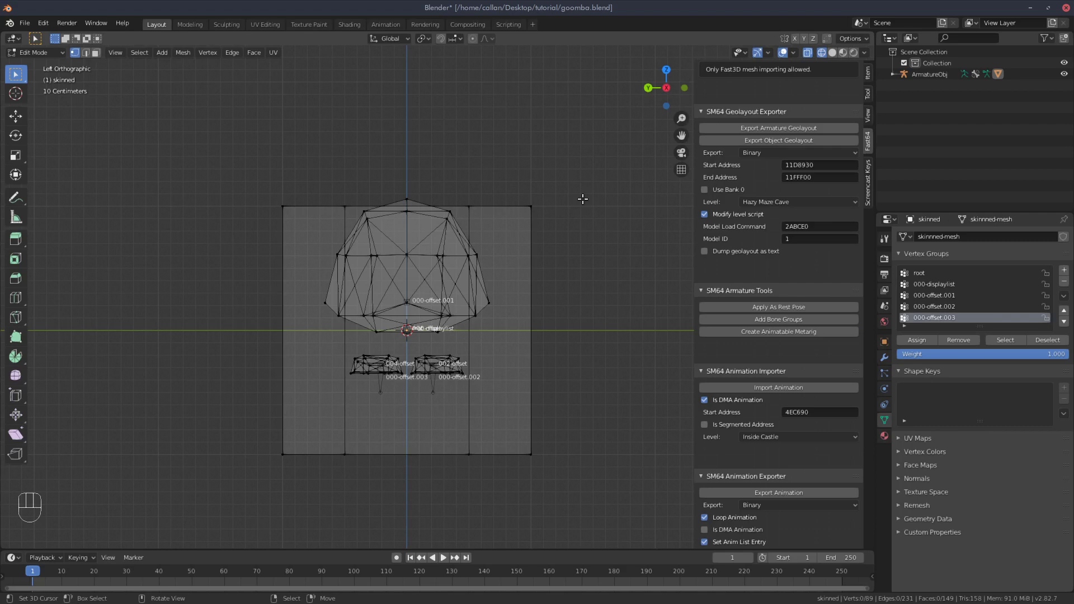
# In X-ray view, scale the open cube down inside the lower head, then restore solid shading
pyautogui.press('l')
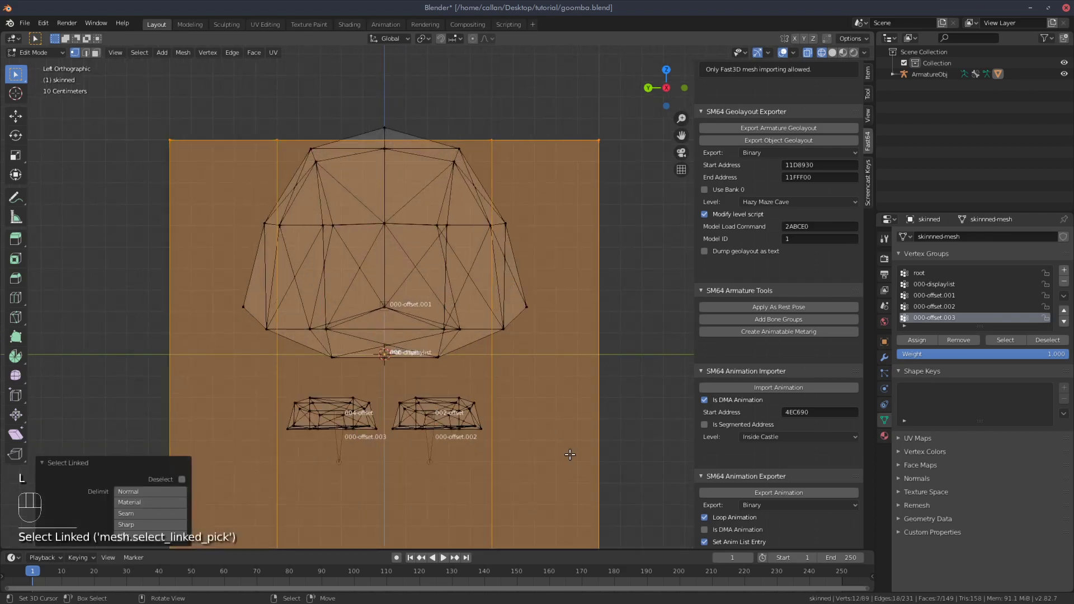
pyautogui.press('s')
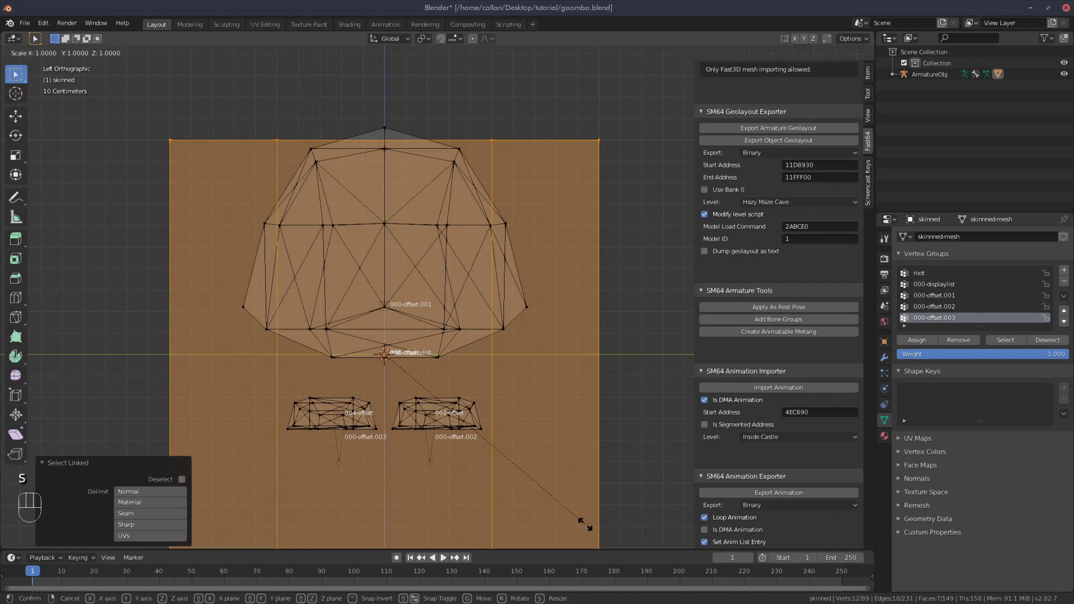
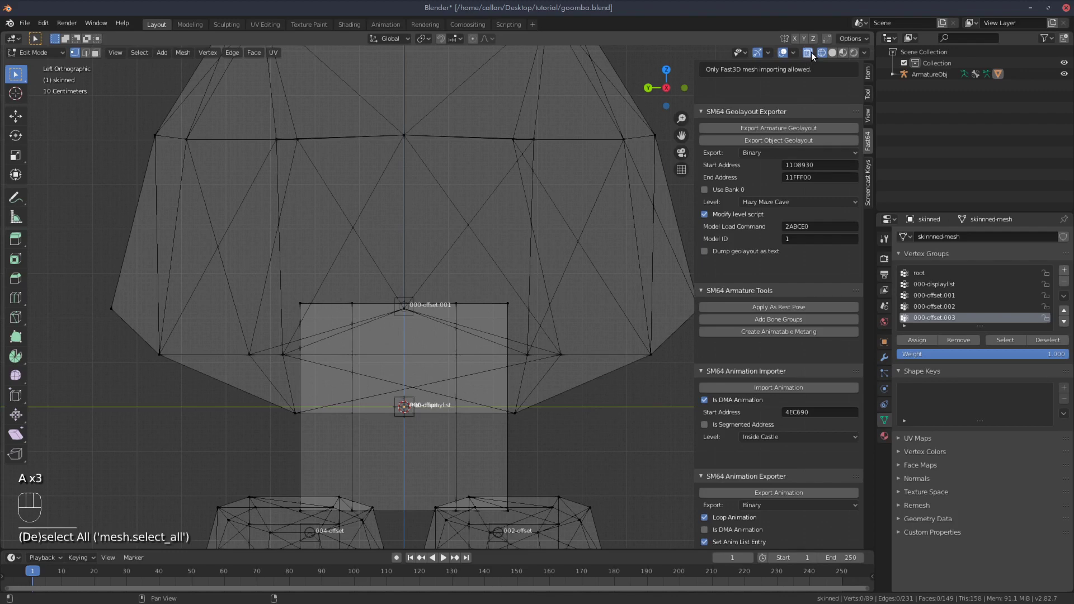
pyautogui.click(809, 54)
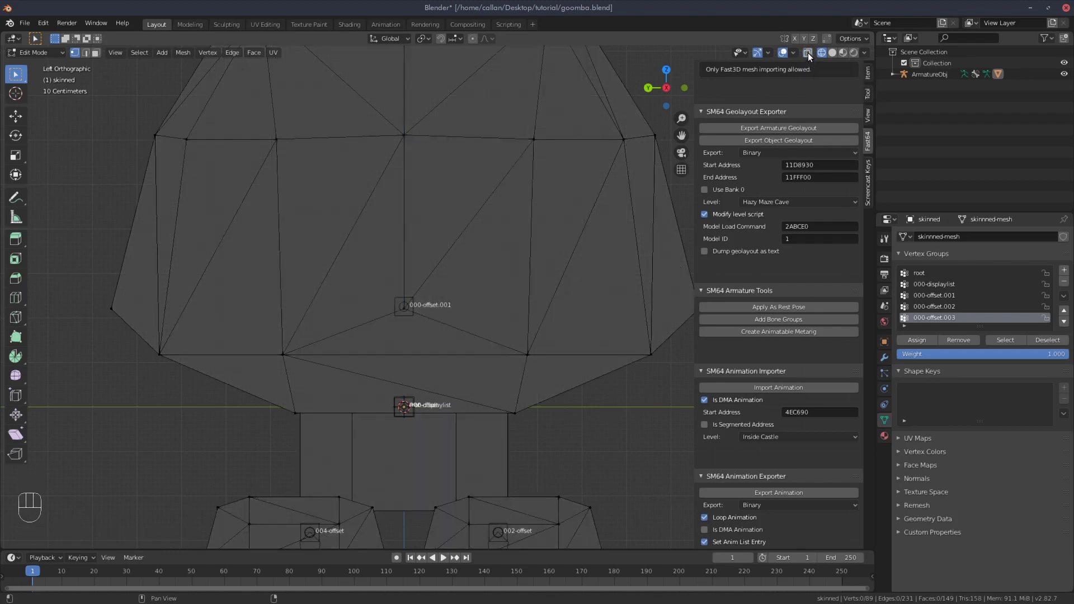
pyautogui.click(812, 53)
pyautogui.click(811, 53)
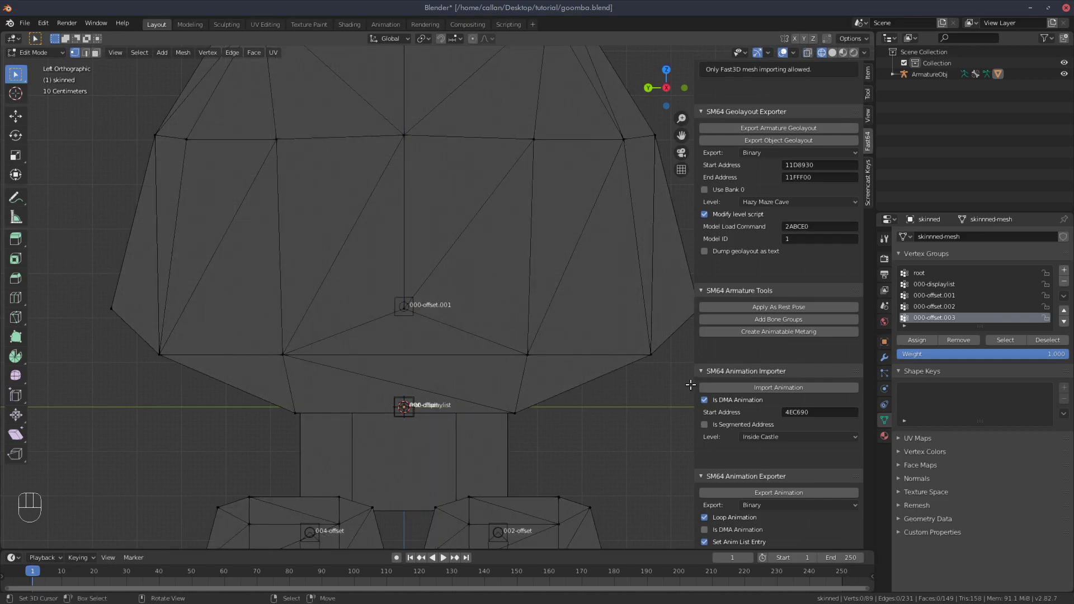
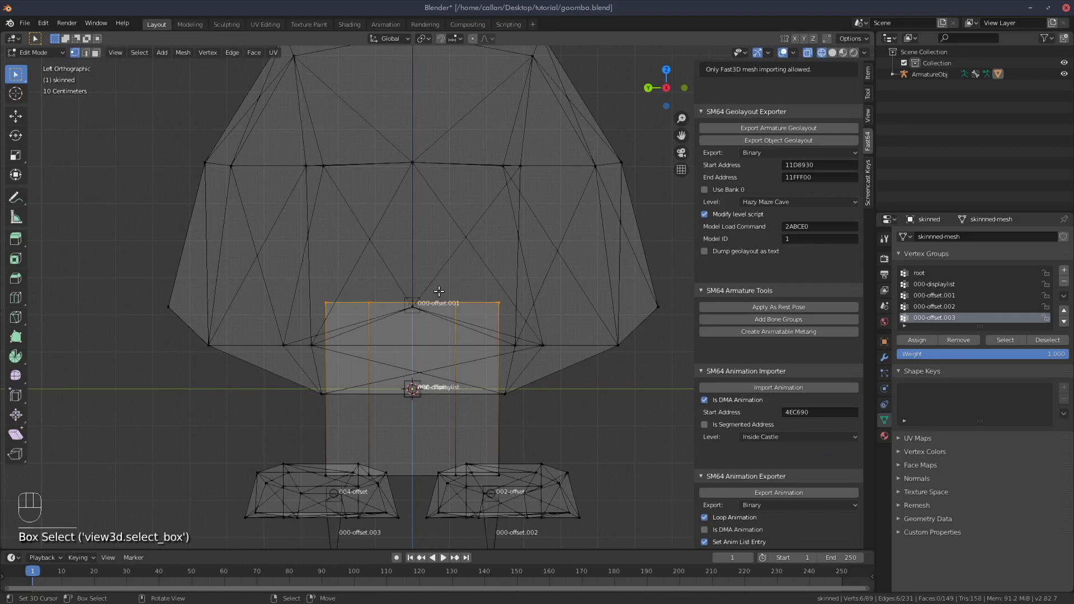
# Move the cube's vertices about six centimetres higher inside the head
pyautogui.press('g')
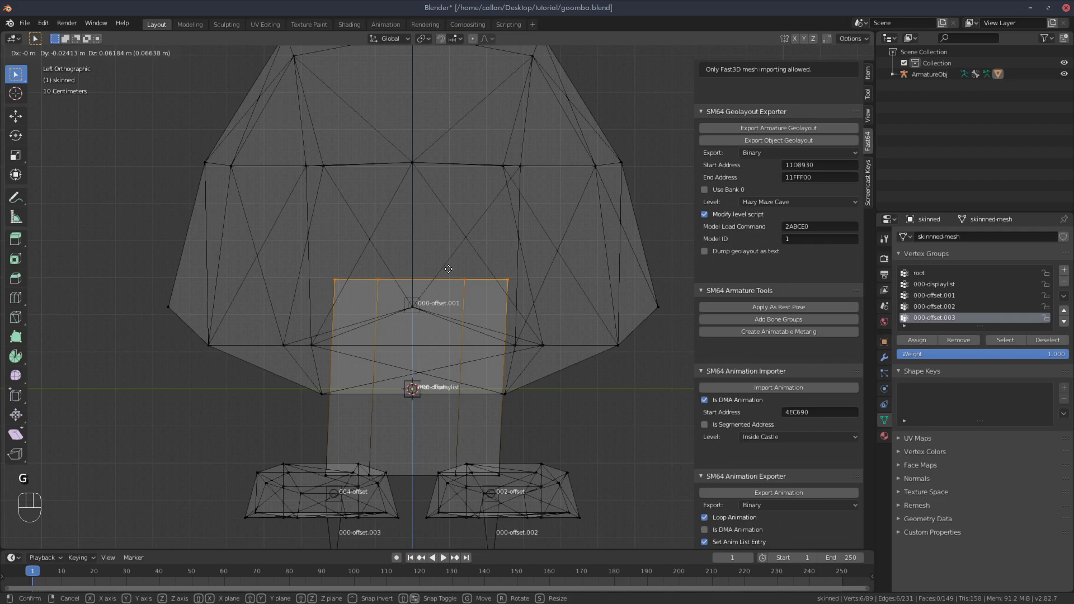
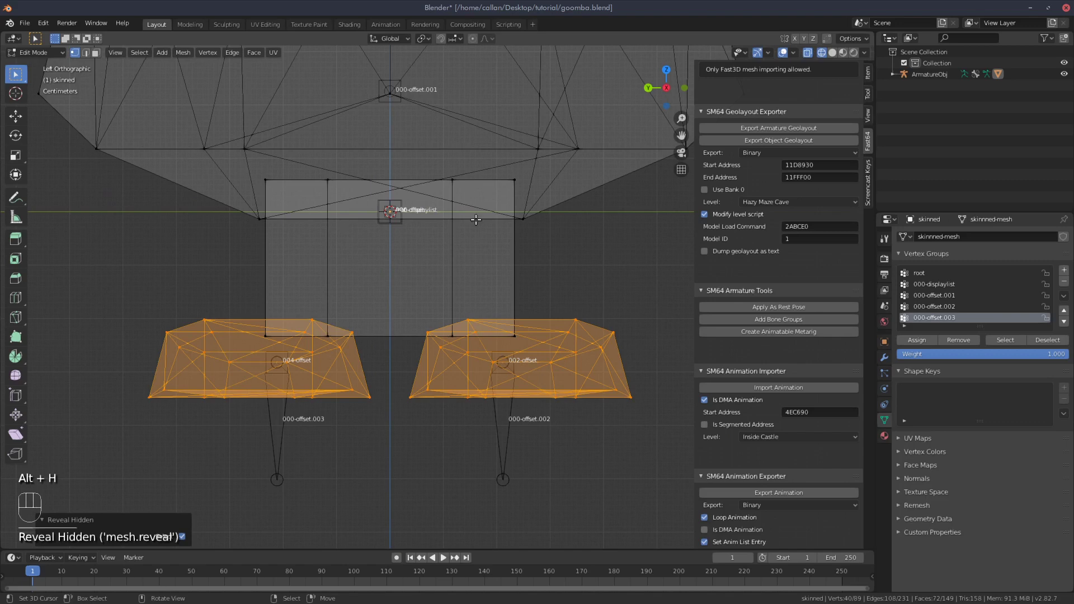
# Hide the feet, then extrude the body's bottom edge loop downward and scale it inward
pyautogui.press('h')
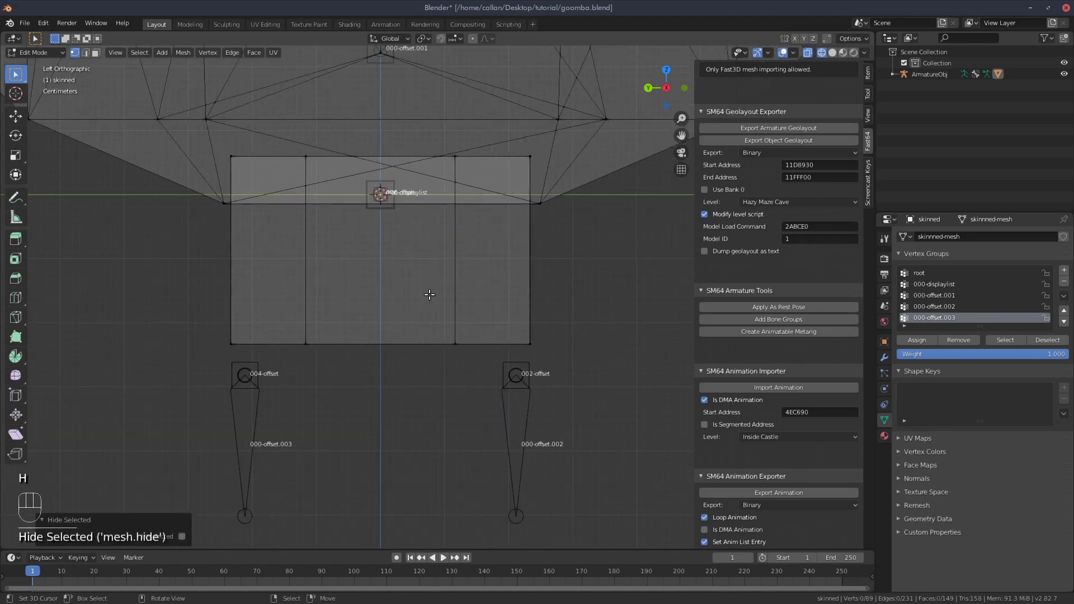
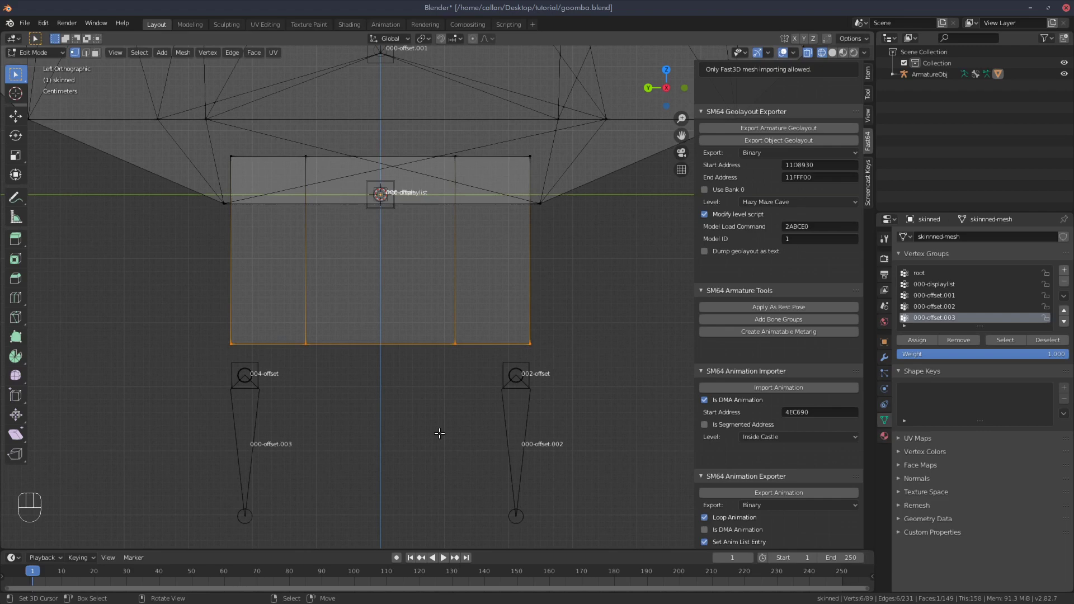
pyautogui.press('e')
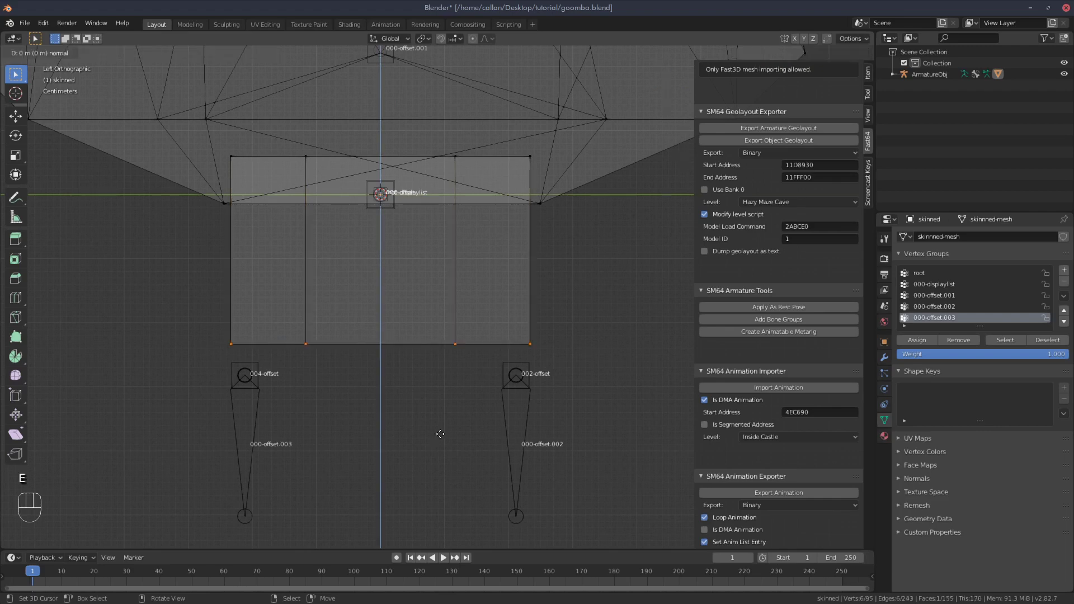
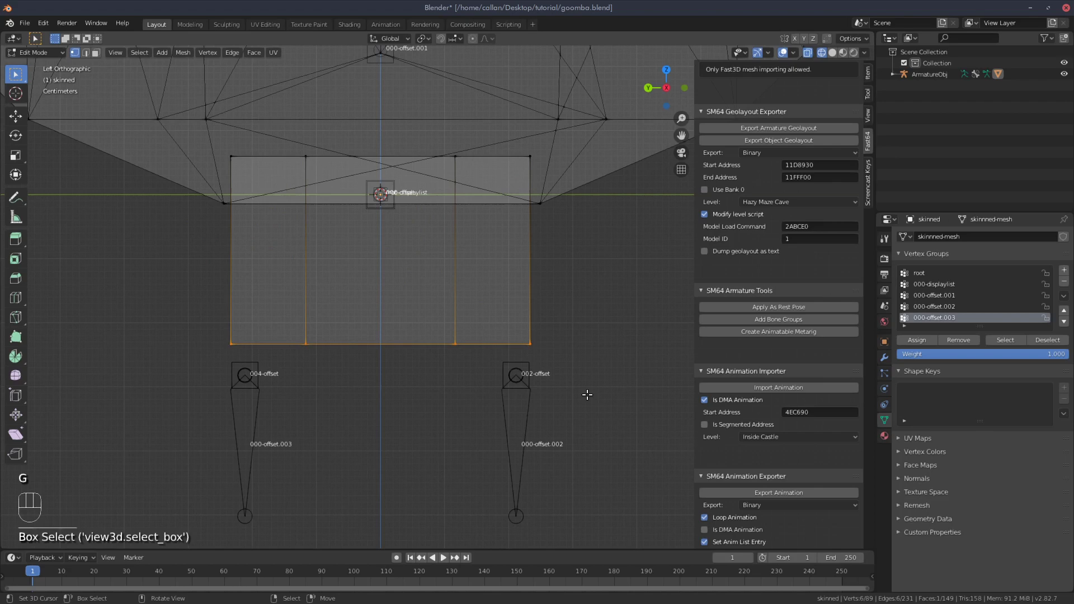
pyautogui.press('e')
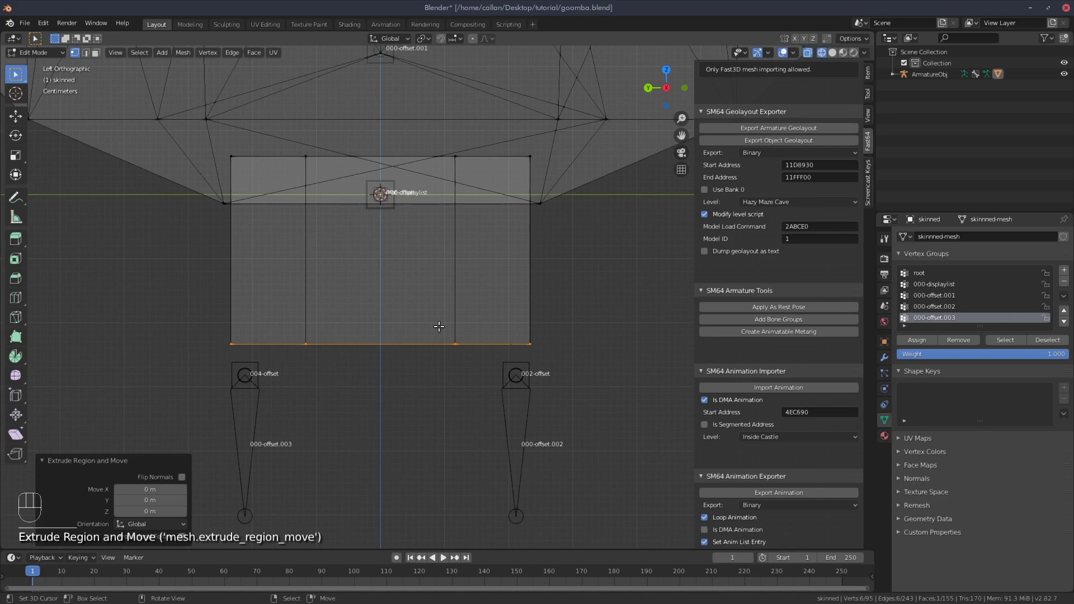
pyautogui.press('g')
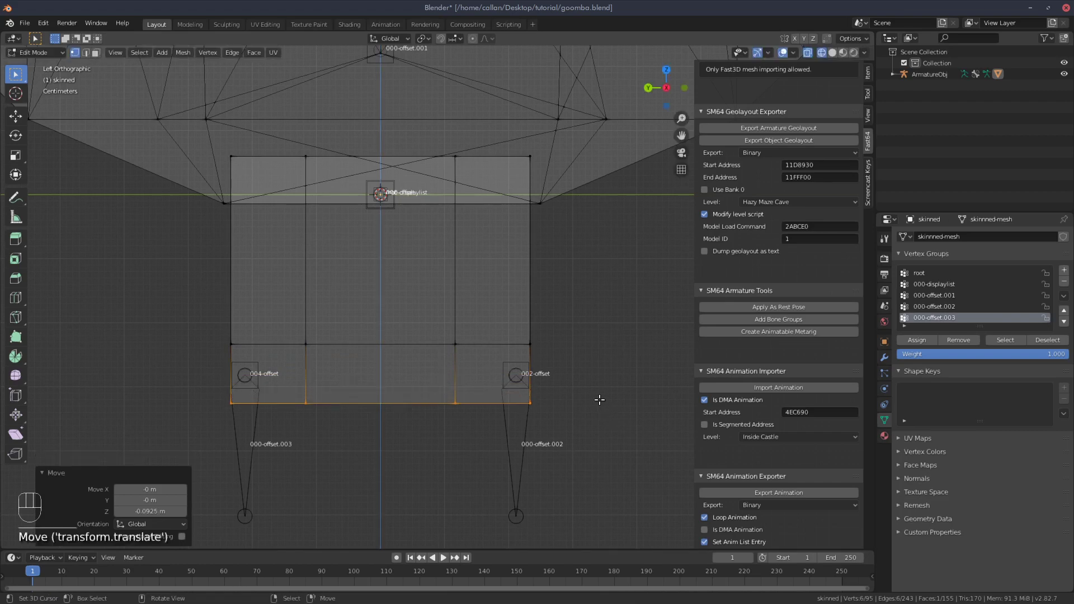
pyautogui.press('s')
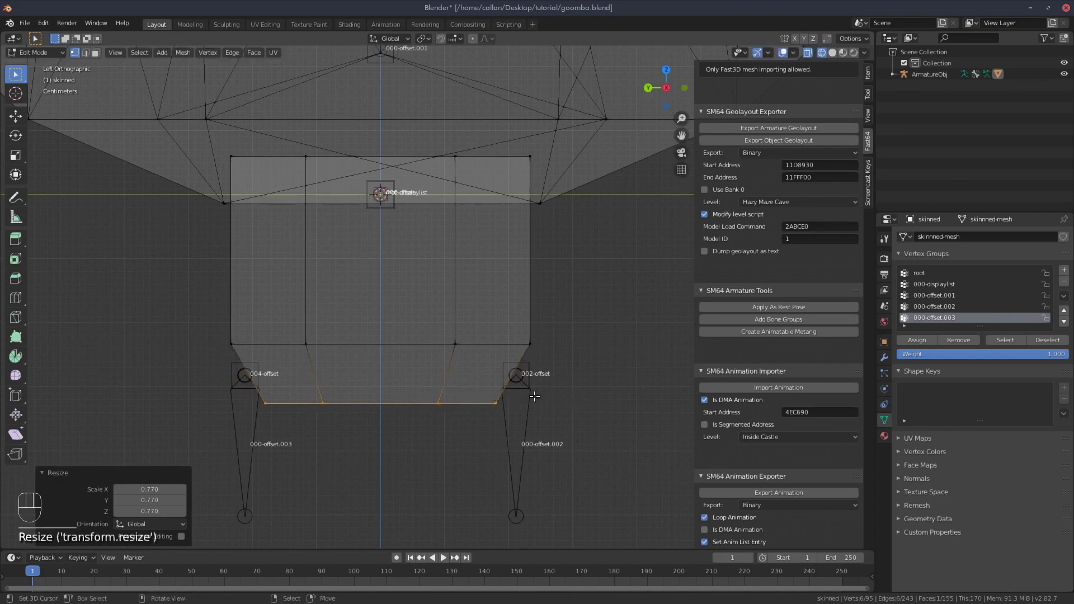
pyautogui.press('g')
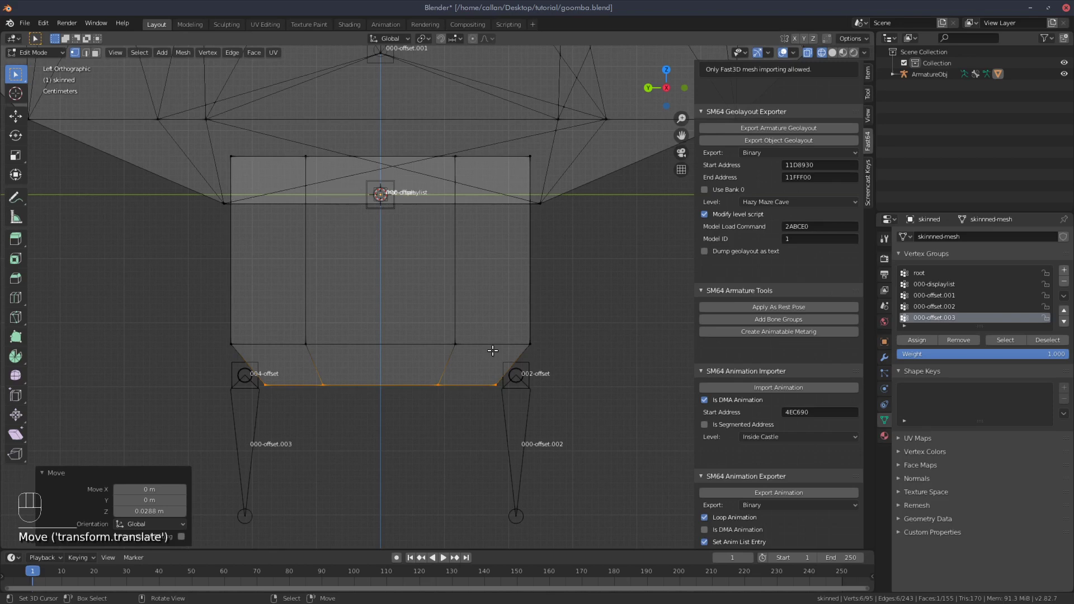
# Extrude the narrowed loop further down and merge its vertices at the centre into one point
pyautogui.press('e')
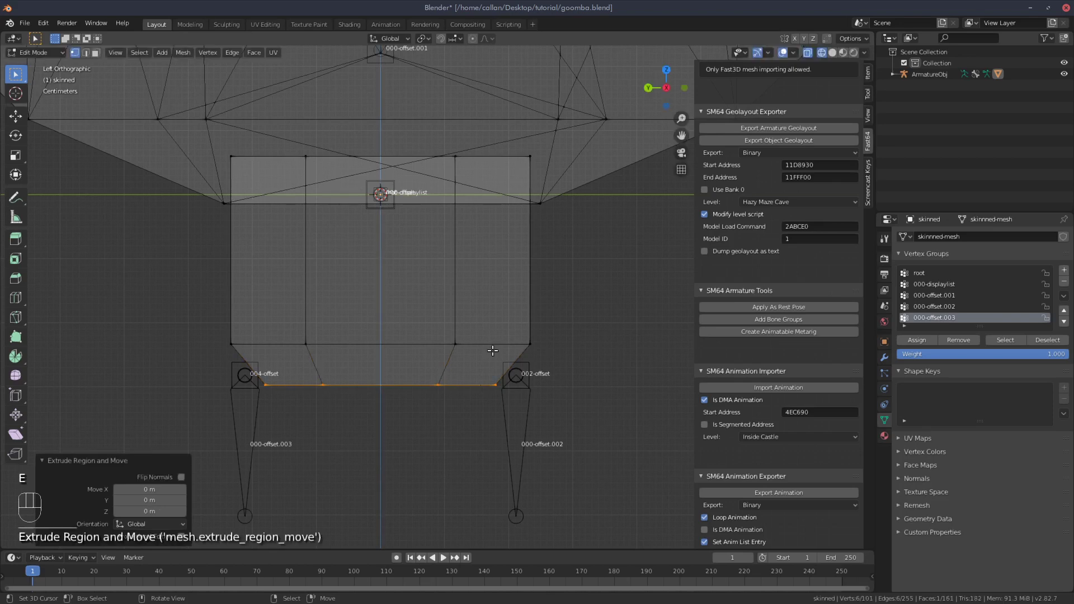
pyautogui.press('g')
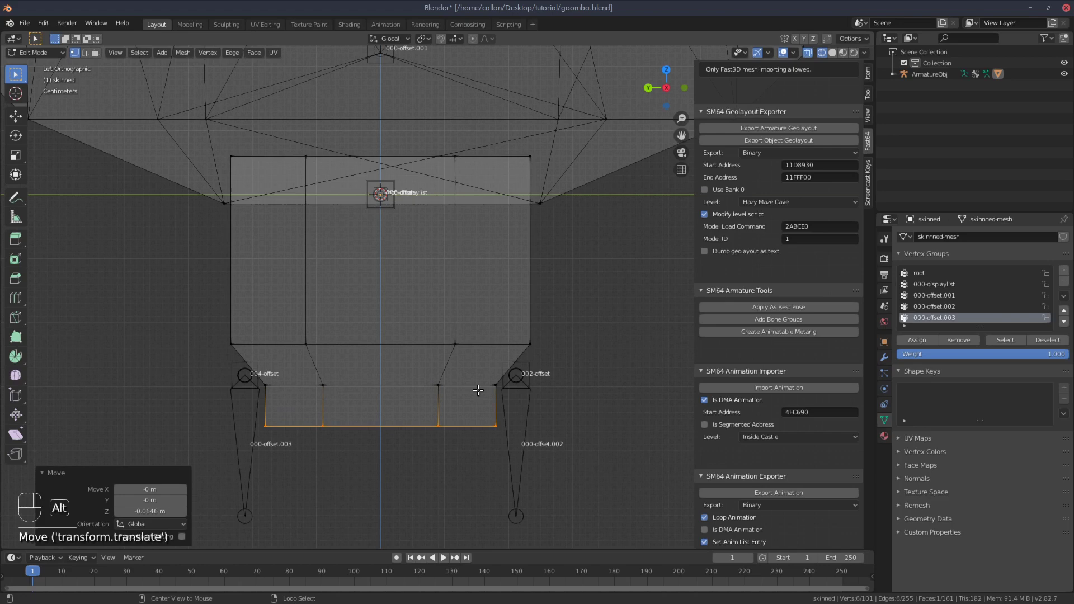
pyautogui.press('alt+m')
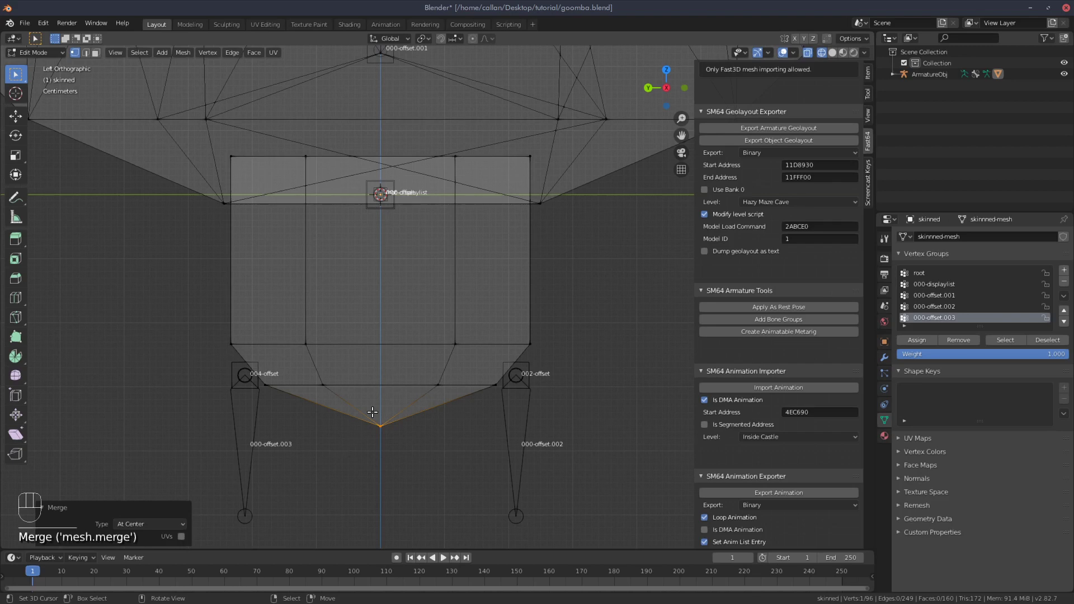
# Unhide the feet and check the tapered body bottom against them from a zoomed-out view
pyautogui.press('g')
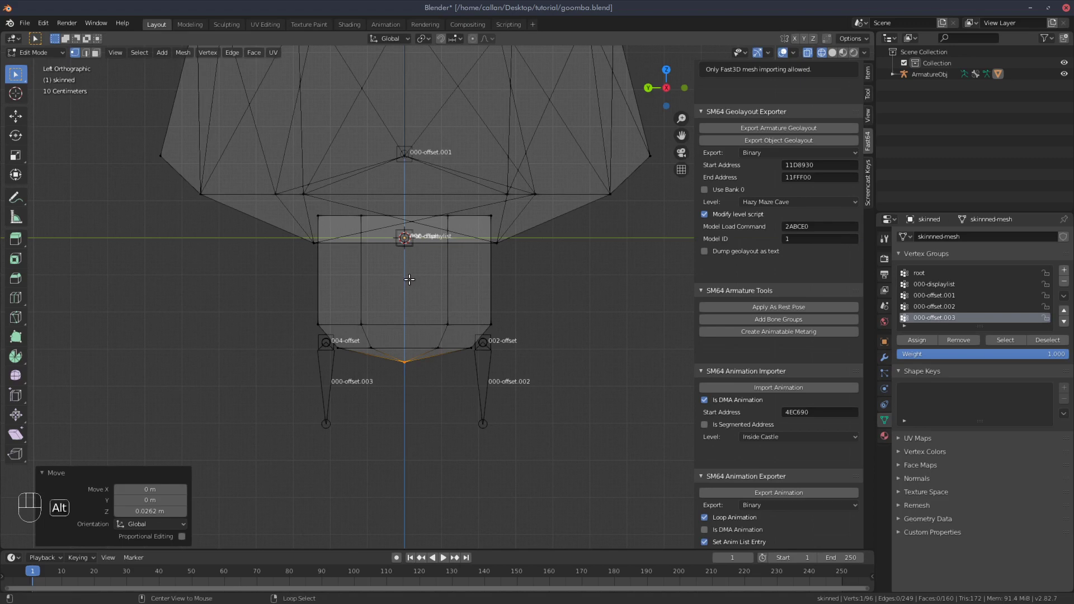
pyautogui.press('alt+h')
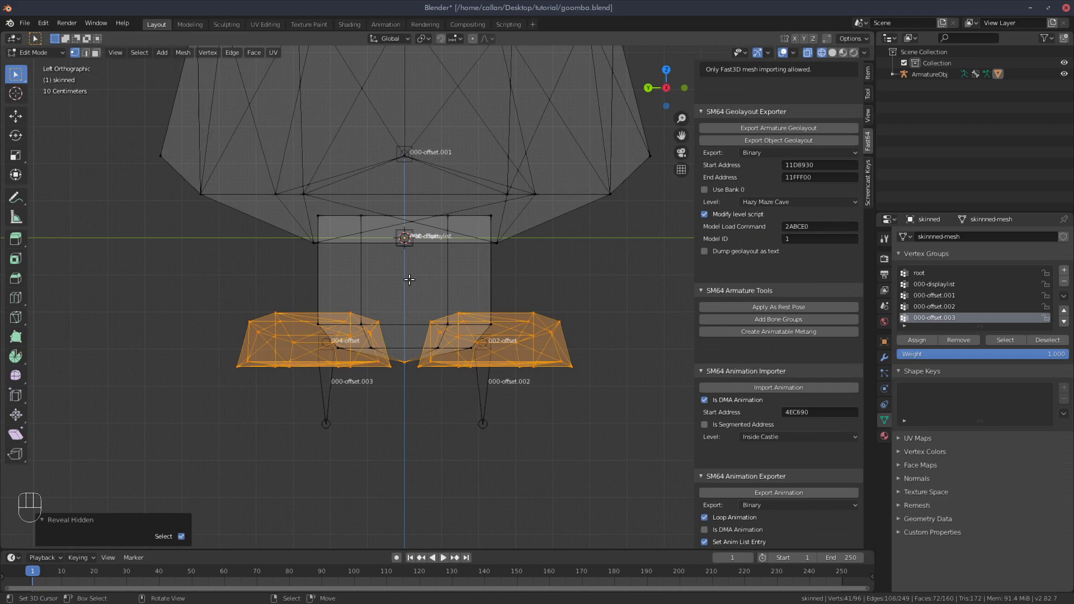
pyautogui.press('ctrl+z')
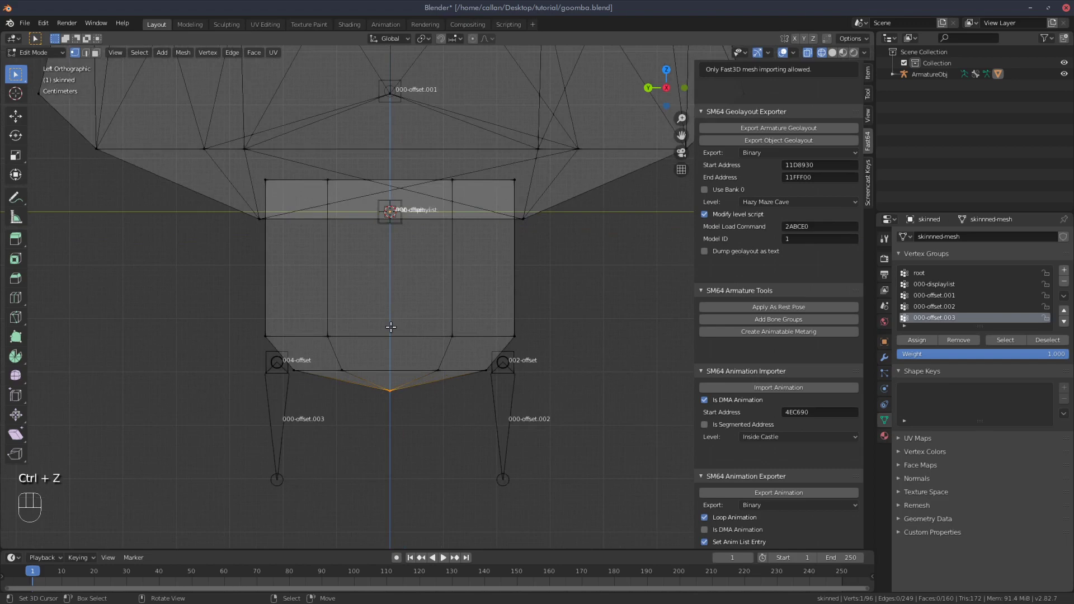
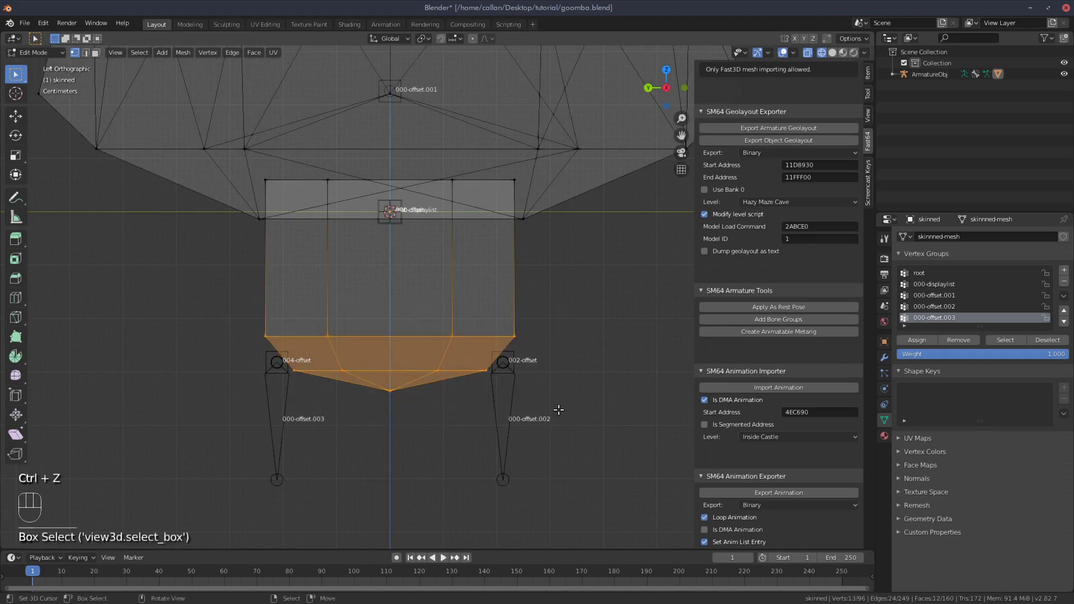
pyautogui.press('g')
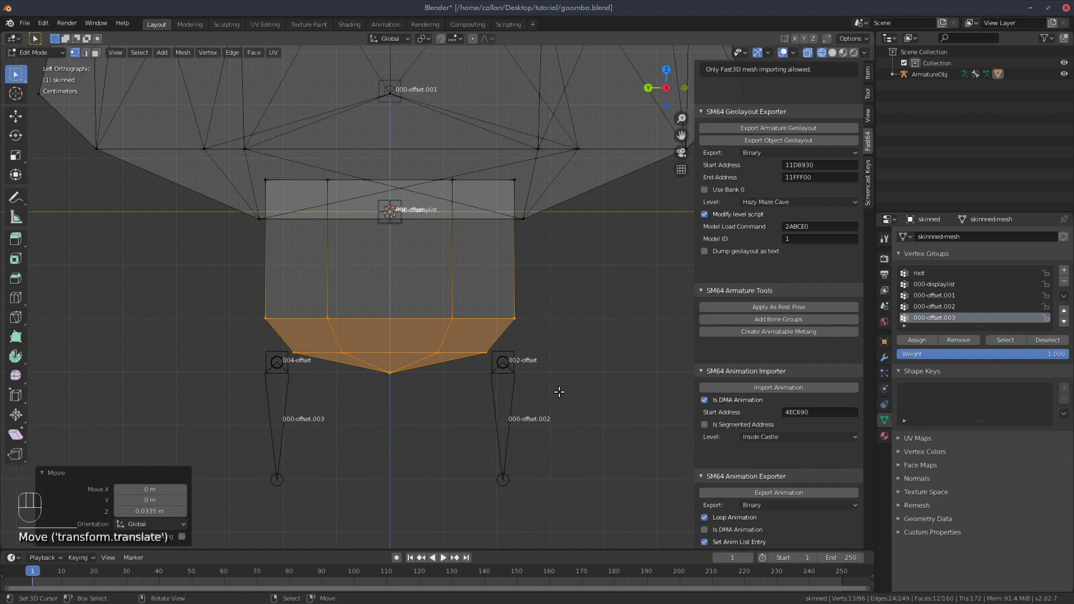
pyautogui.press('alt+h')
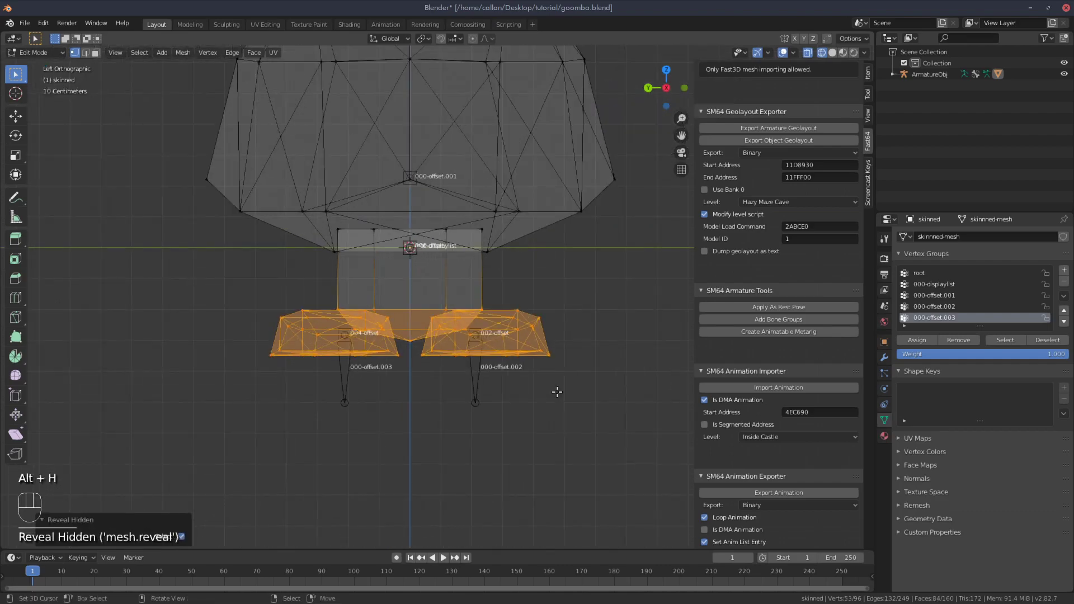
# Set the body material to Shaded Solid with a warm cream light colour and view the whole Goomba
pyautogui.moveTo(549, 294); pyautogui.dragTo(472, 309)
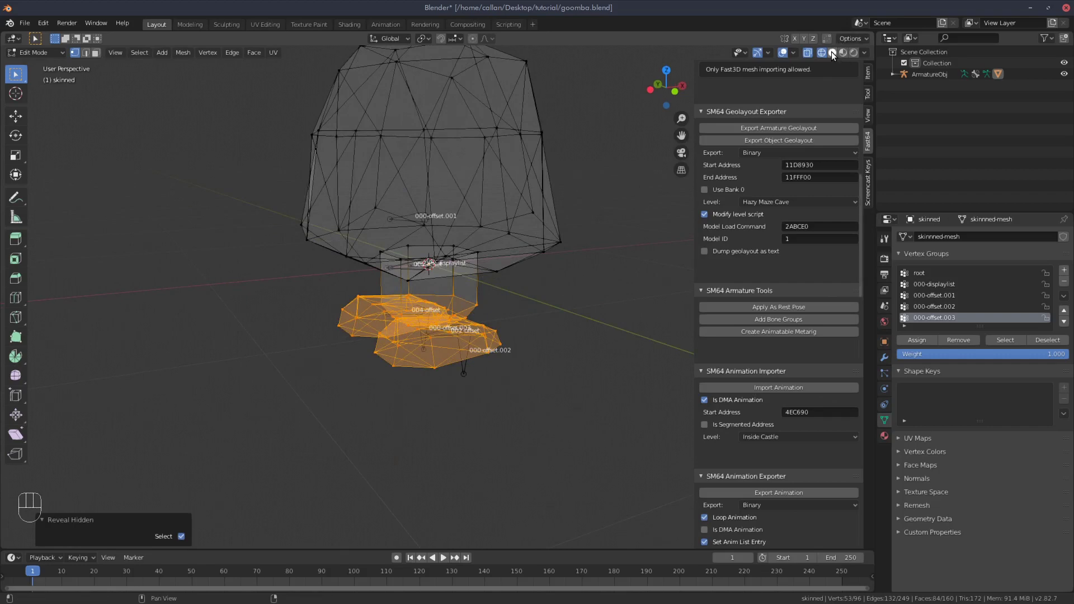
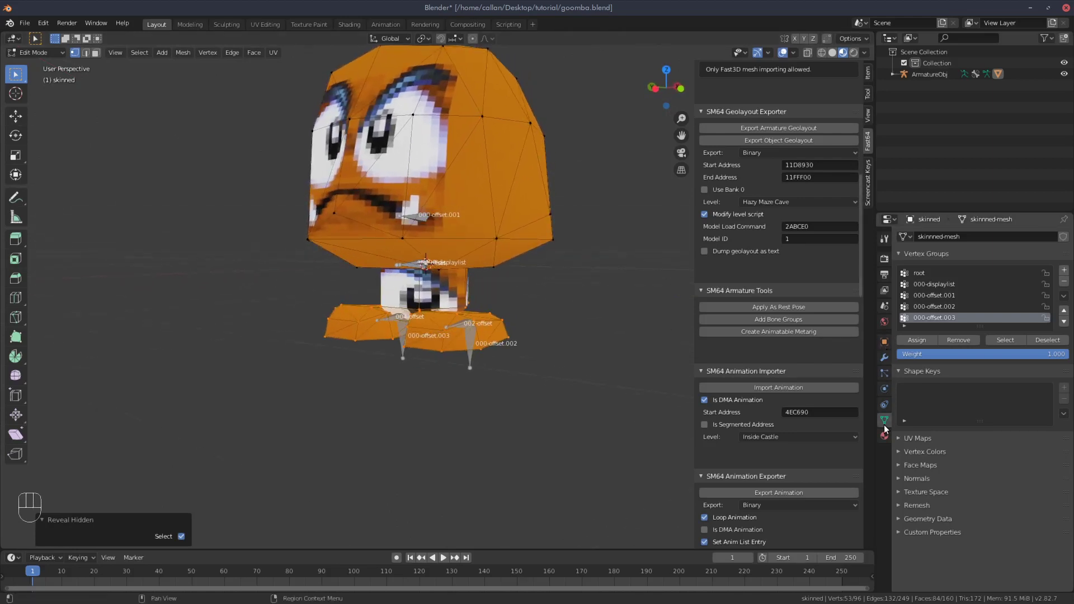
pyautogui.click(889, 439)
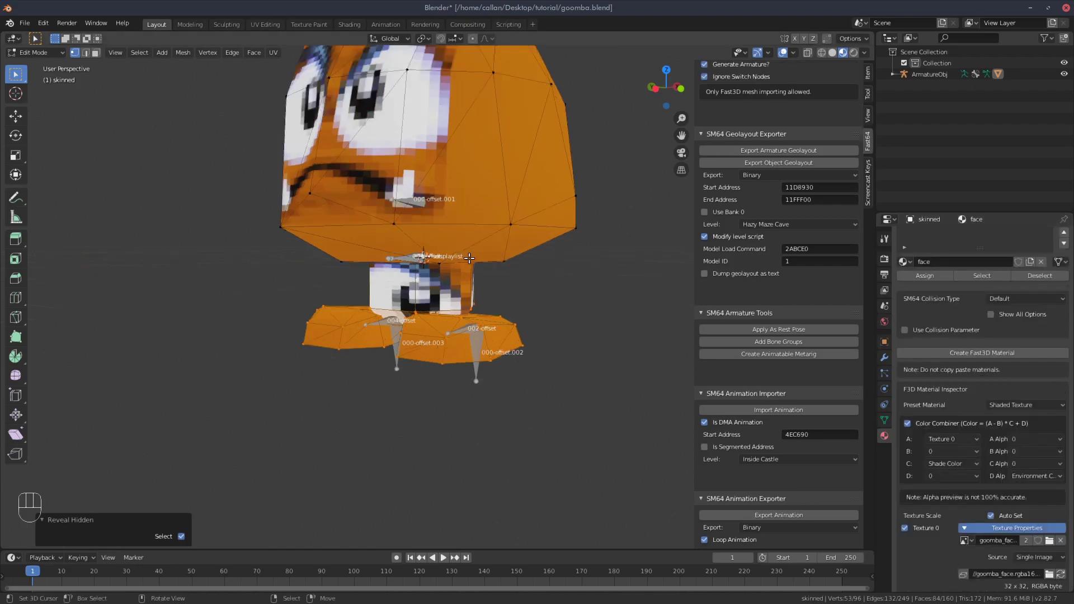
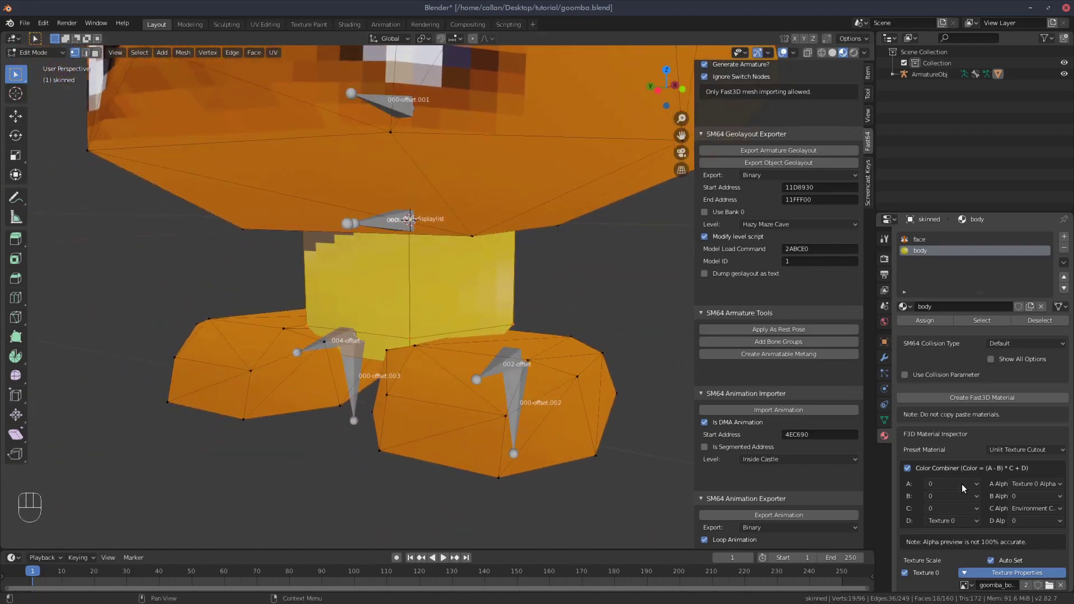
pyautogui.moveTo(1043, 452); pyautogui.dragTo(934, 403)
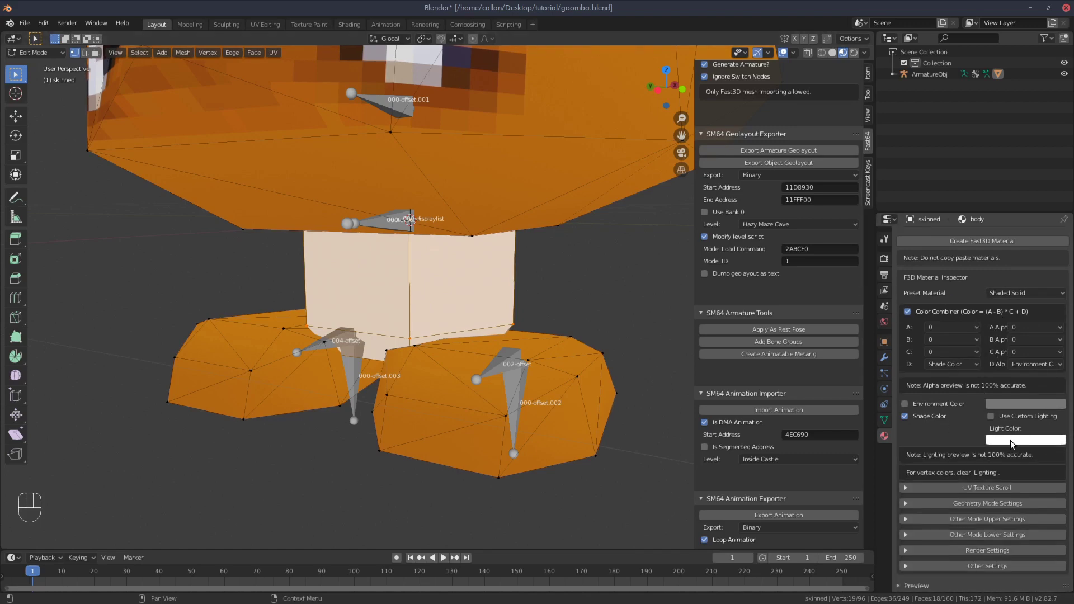
pyautogui.click(1014, 443)
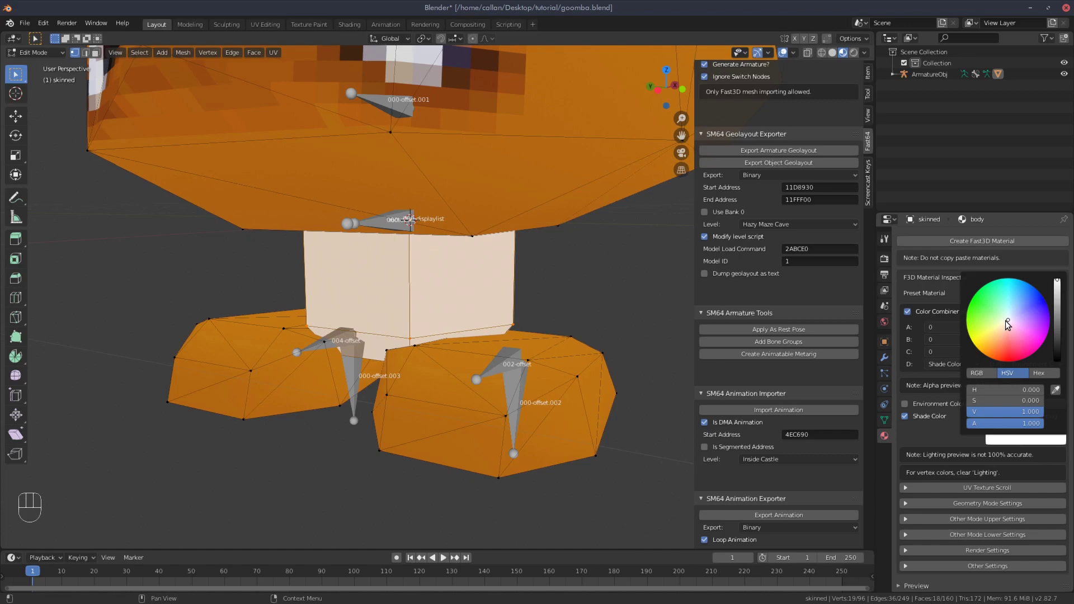
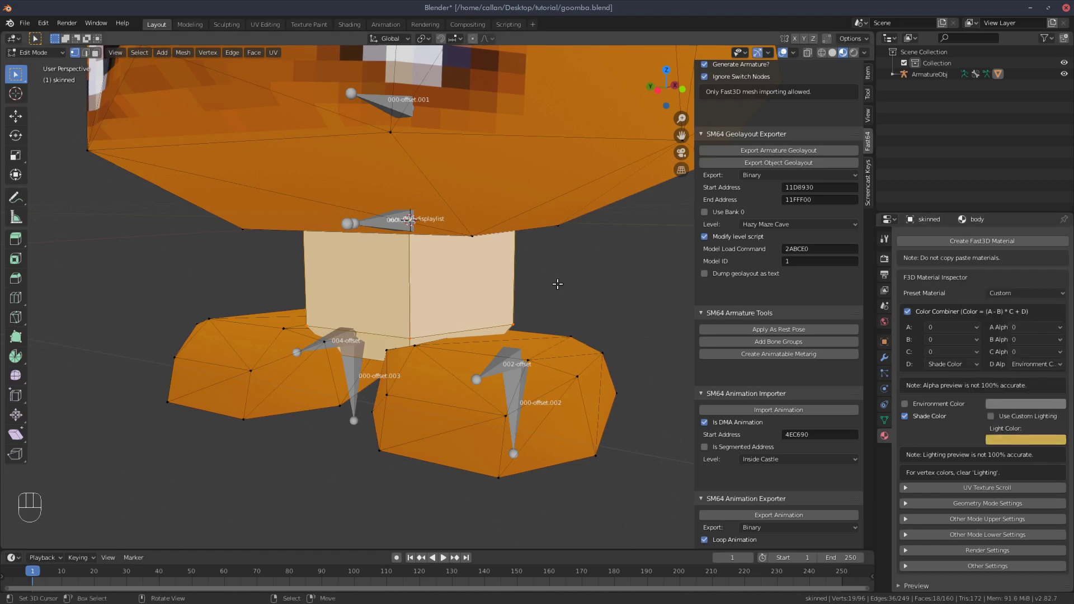
pyautogui.moveTo(346, 258); pyautogui.dragTo(361, 257)
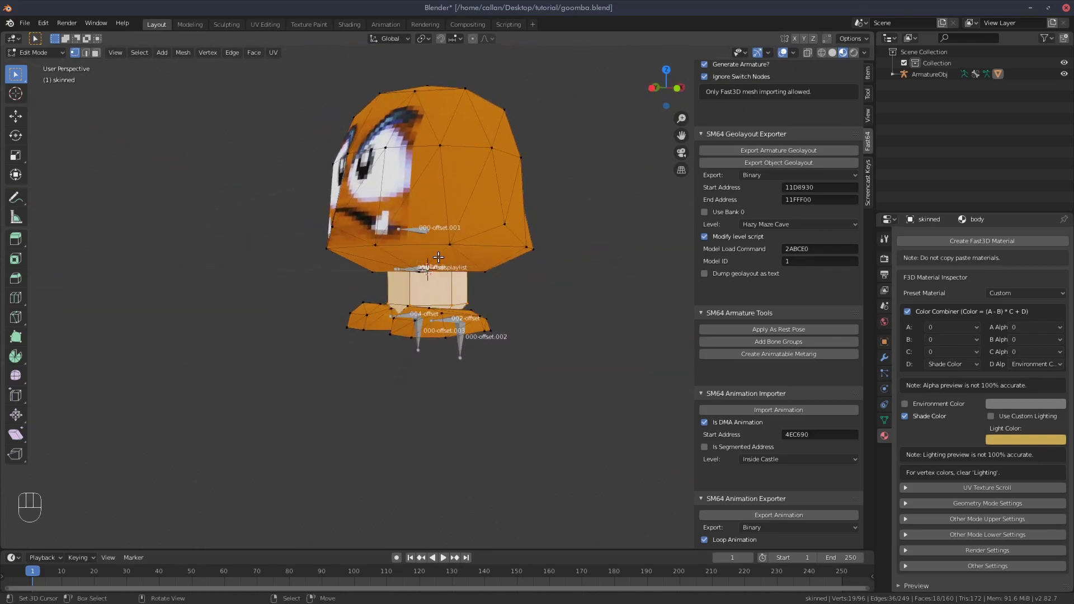
pyautogui.press('Tab')
pyautogui.moveTo(451, 238); pyautogui.dragTo(476, 241)
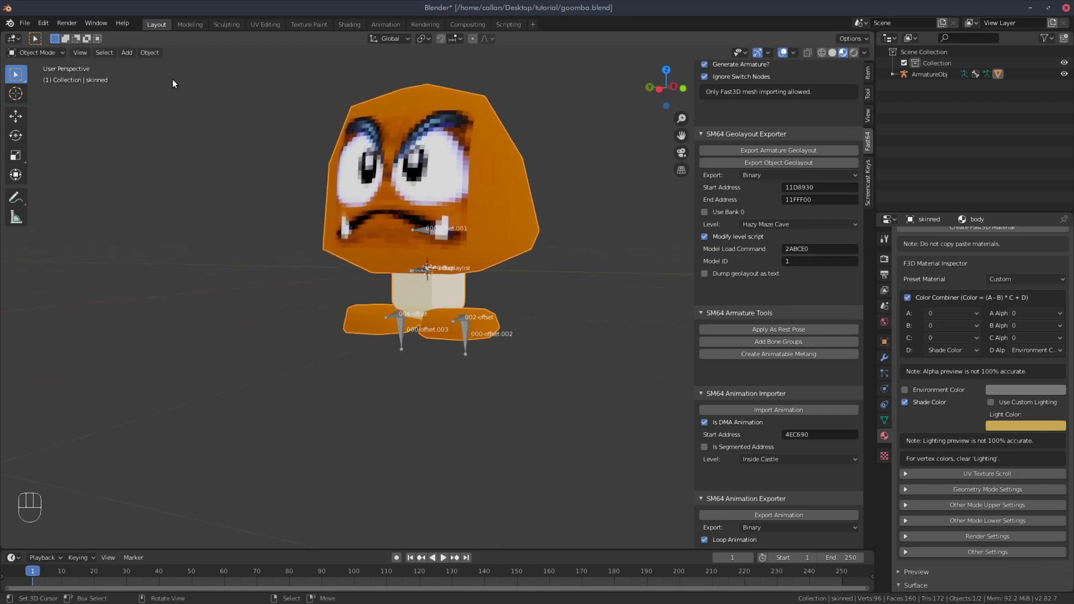
pyautogui.moveTo(463, 273); pyautogui.dragTo(440, 286)
pyautogui.moveTo(435, 280); pyautogui.dragTo(432, 286)
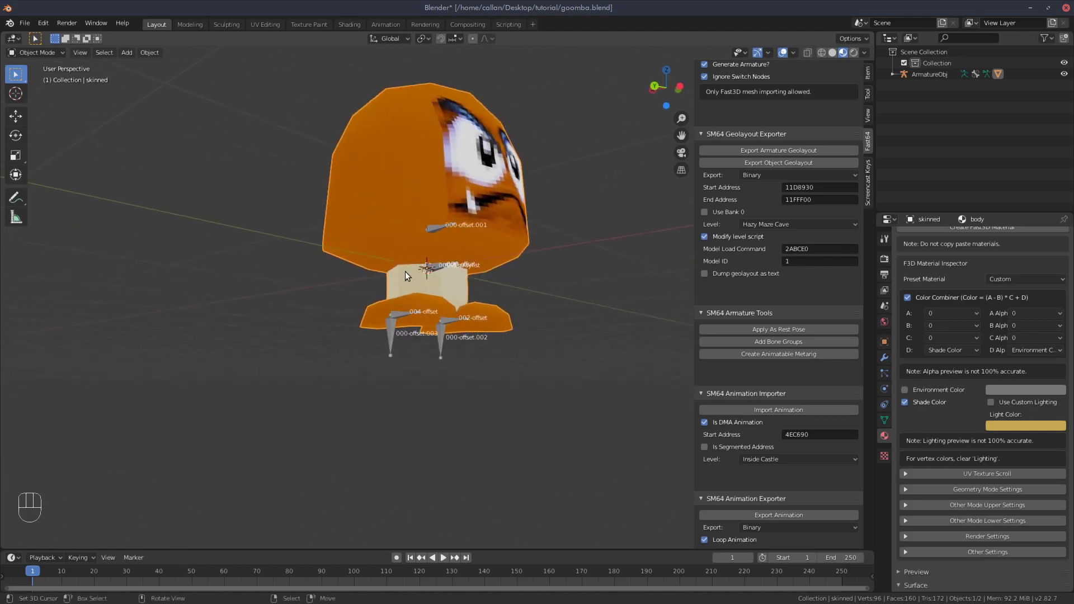
pyautogui.moveTo(402, 279); pyautogui.dragTo(417, 291)
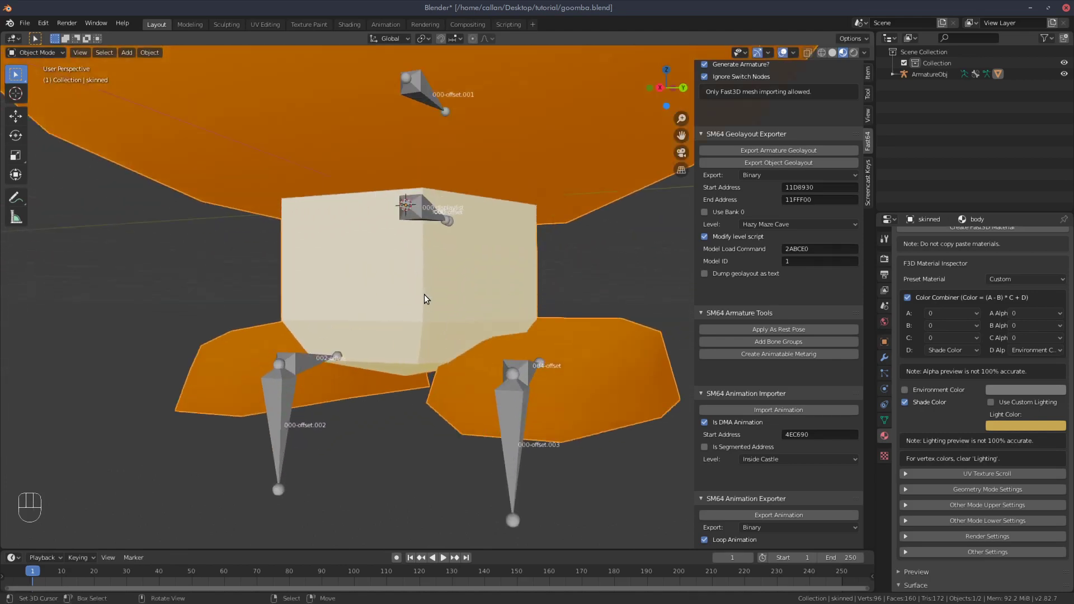
pyautogui.moveTo(405, 276); pyautogui.dragTo(264, 237)
pyautogui.moveTo(310, 236); pyautogui.dragTo(341, 223)
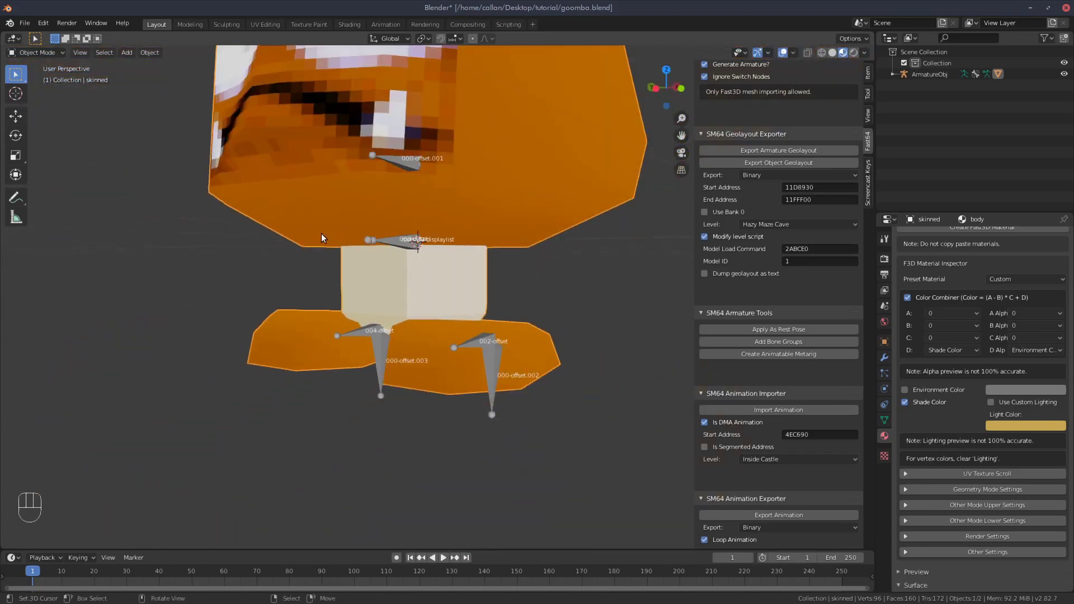
pyautogui.moveTo(158, 54); pyautogui.dragTo(182, 276)
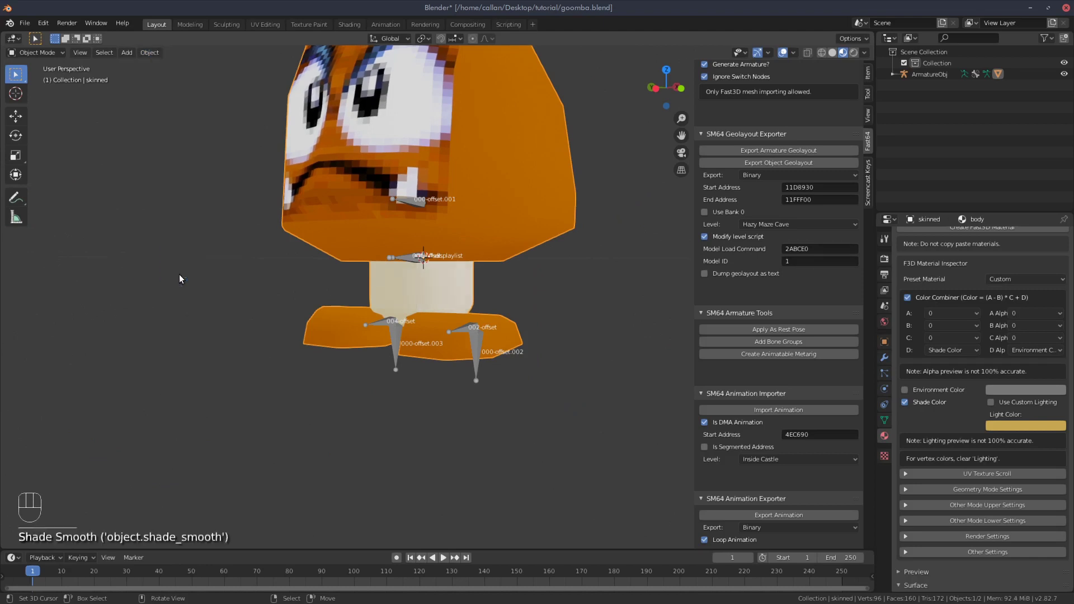
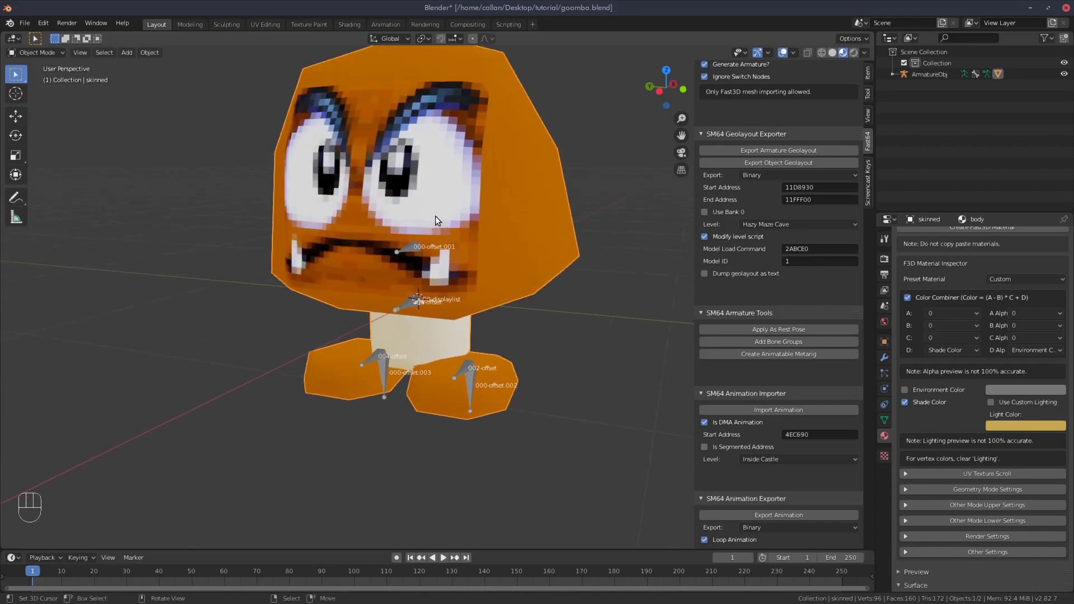
pyautogui.press('alt+KP_3')
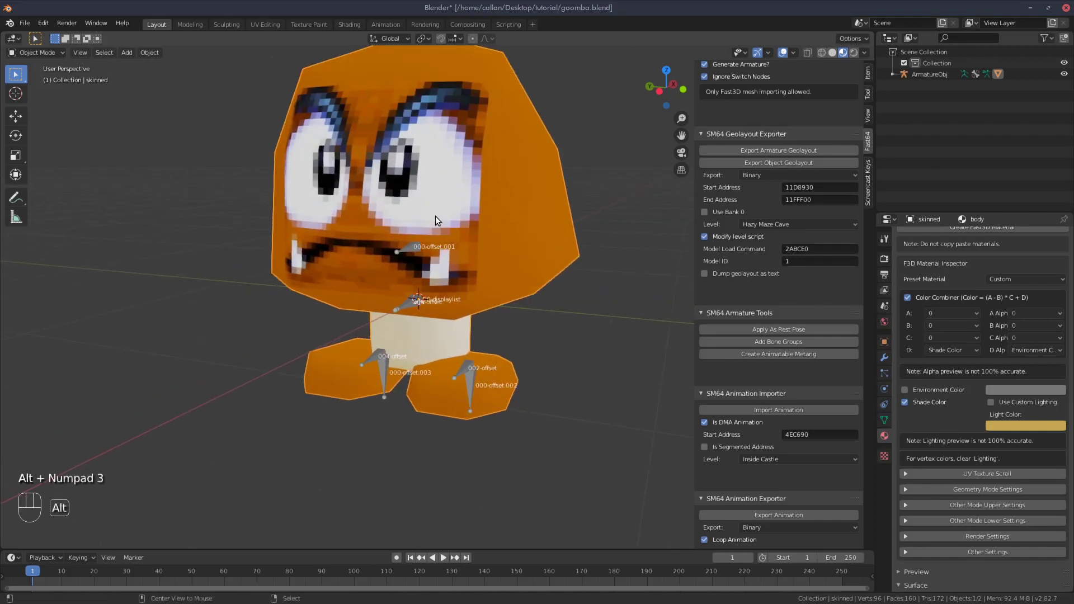
pyautogui.click(532, 40)
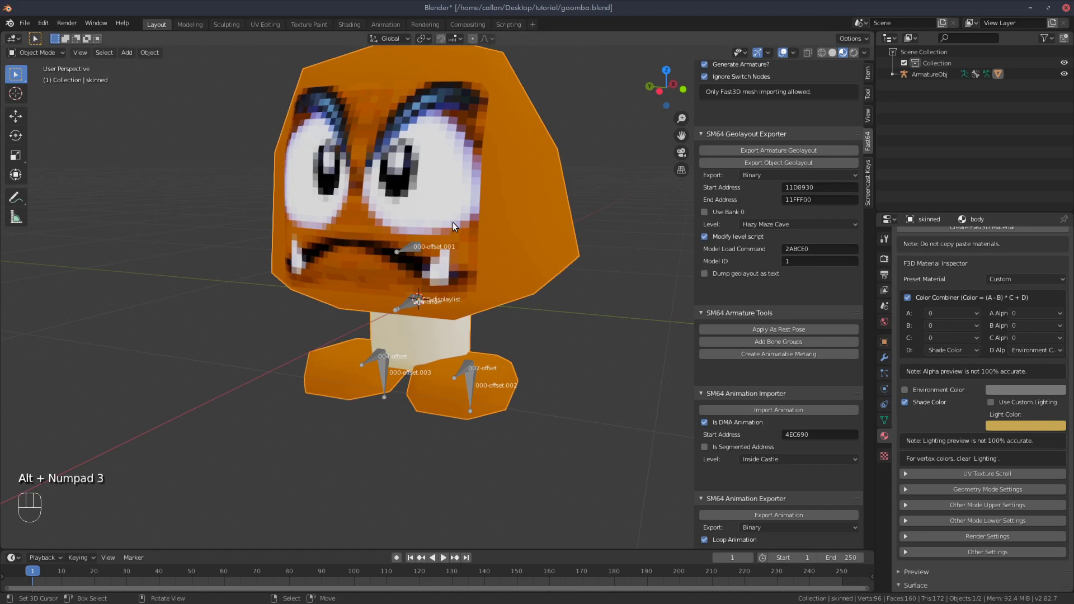
pyautogui.press('alt+KP_3')
pyautogui.press('ctrl+KP_3')
# Add a new plane to the Goomba mesh in Edit Mode and inspect it around the head
pyautogui.moveTo(441, 198); pyautogui.dragTo(400, 237)
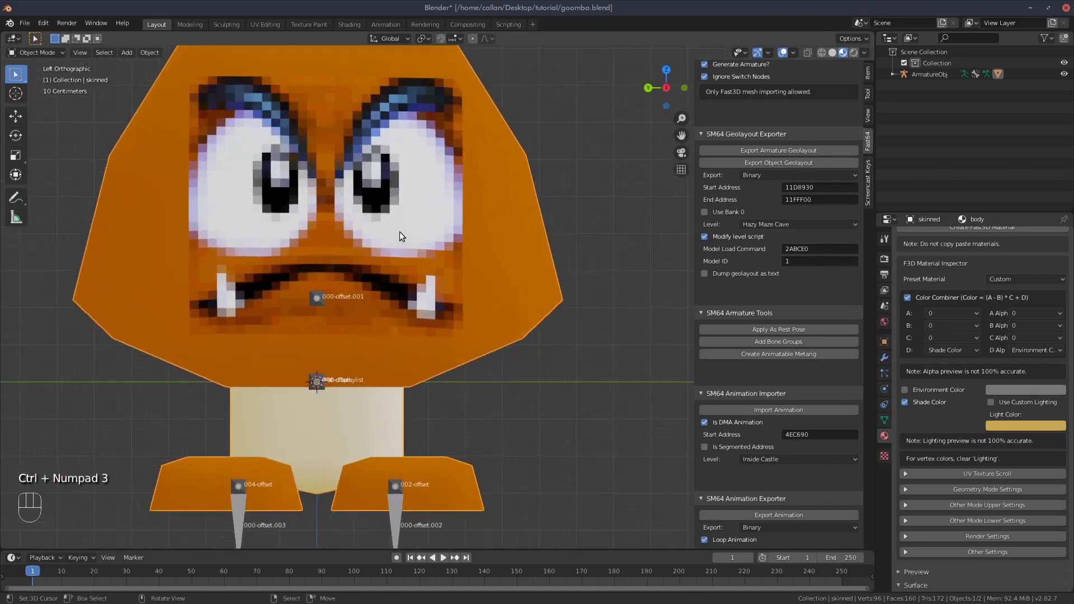
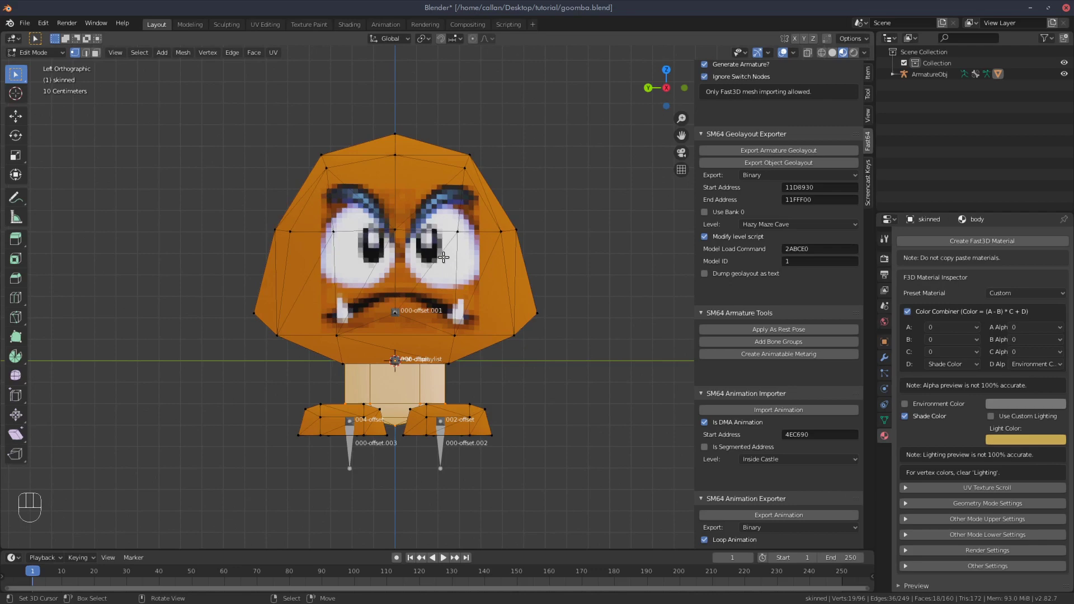
pyautogui.press('shift+a')
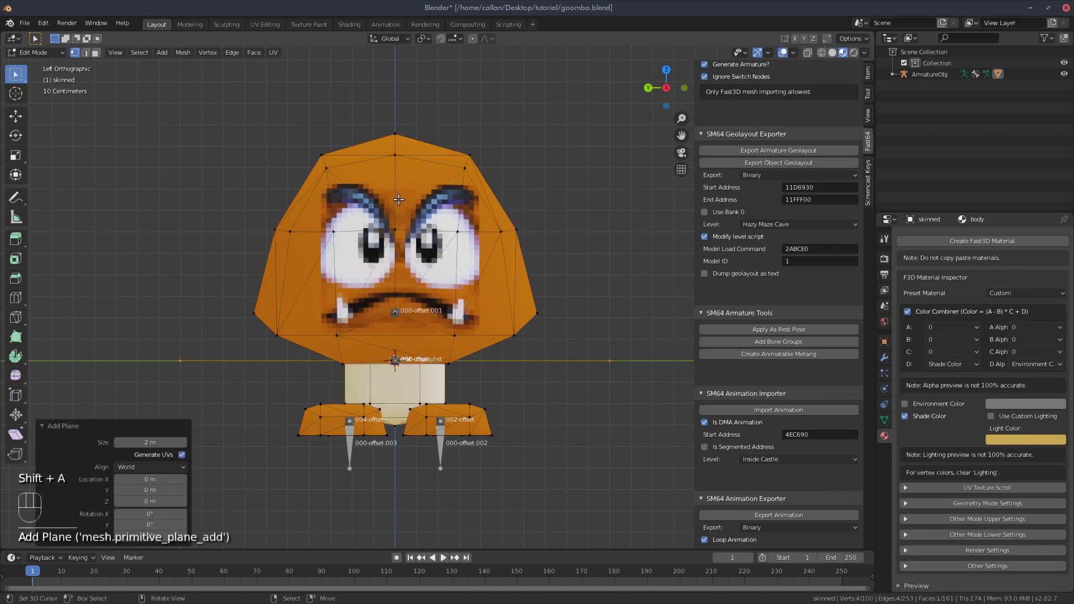
pyautogui.moveTo(421, 213); pyautogui.dragTo(413, 249)
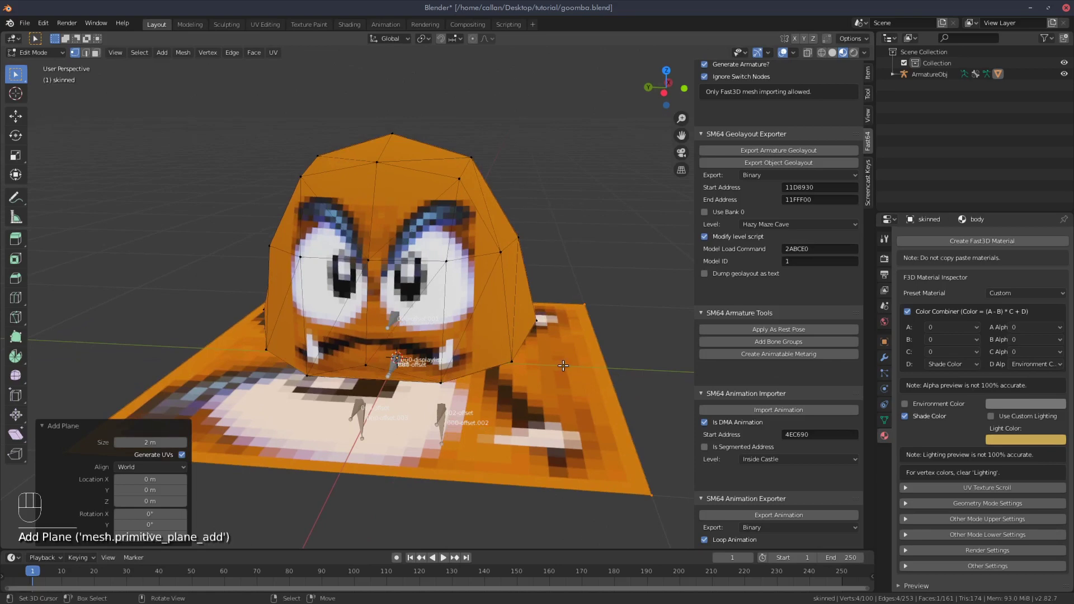
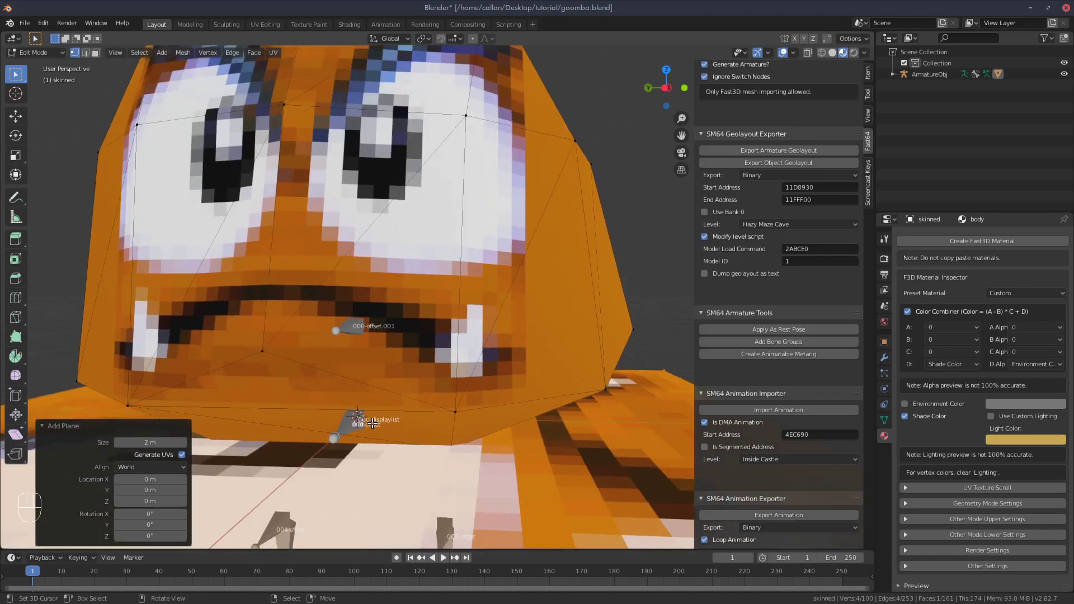
pyautogui.moveTo(378, 402); pyautogui.dragTo(386, 391)
pyautogui.moveTo(386, 392); pyautogui.dragTo(404, 374)
pyautogui.click(404, 374)
pyautogui.middleClick(404, 374)
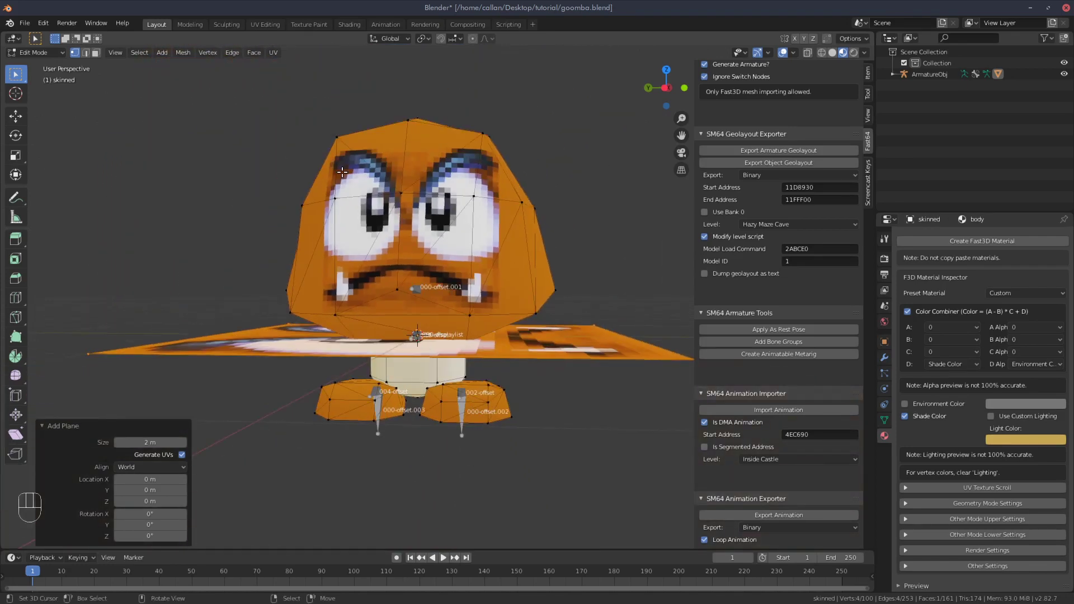
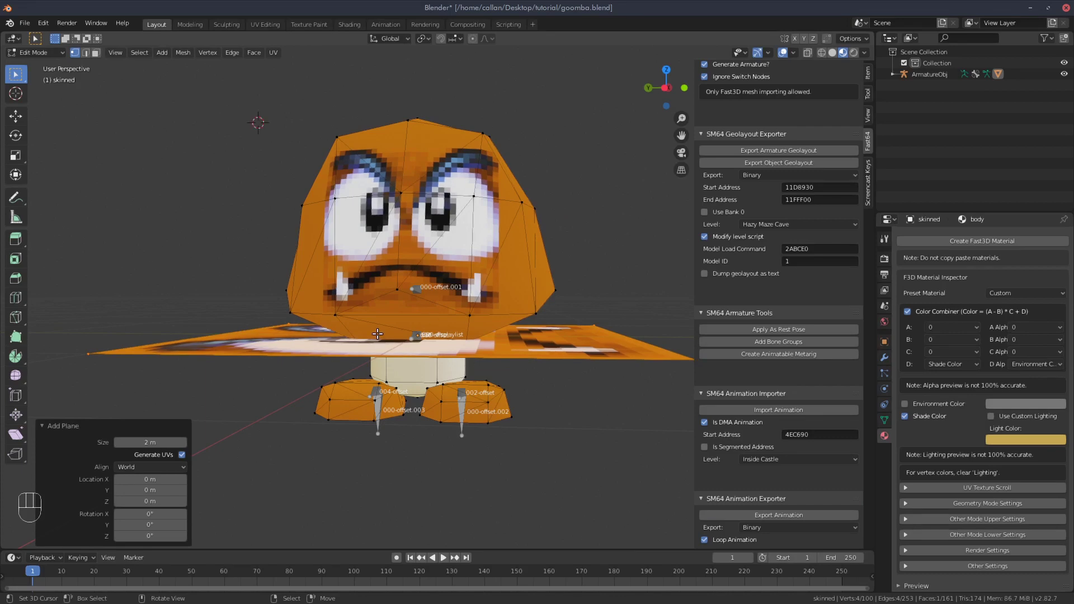
# Recentre the view and rotate the plane 90 degrees on X to stand upright behind the head
pyautogui.press('shift+c')
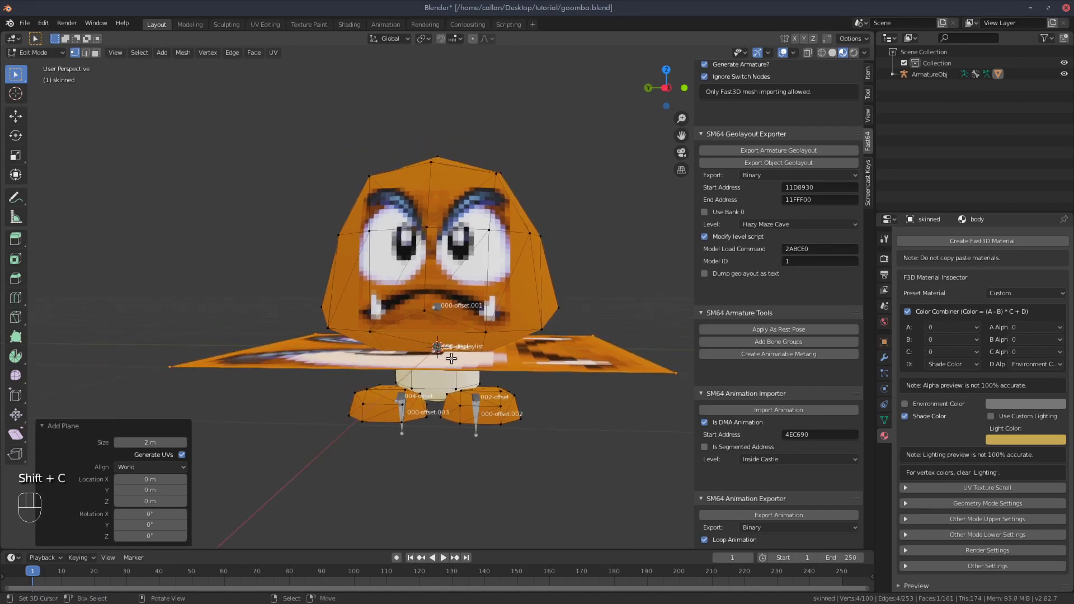
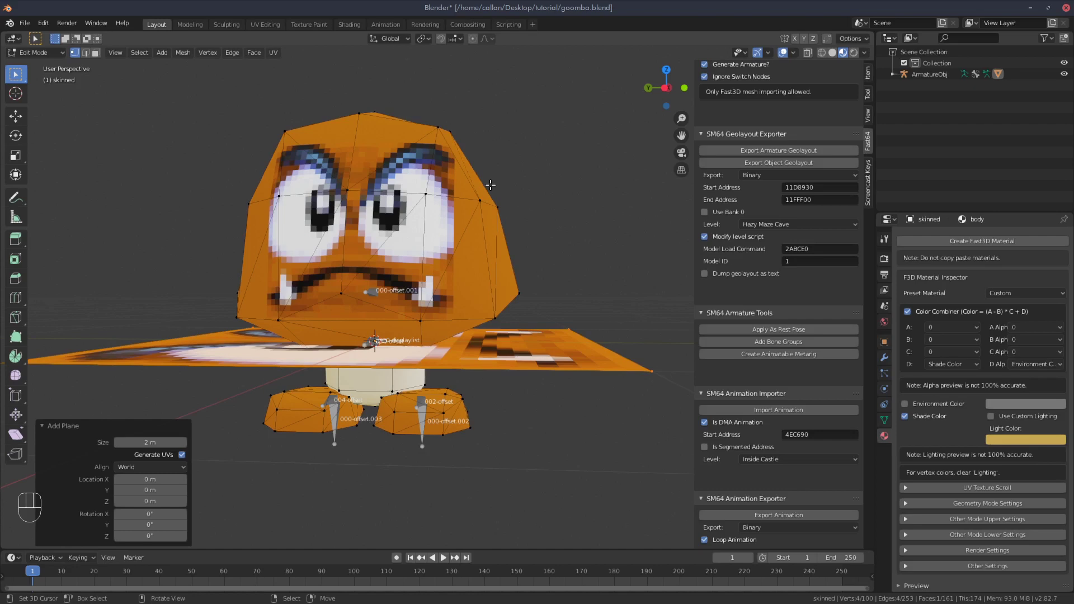
pyautogui.middleClick(500, 271)
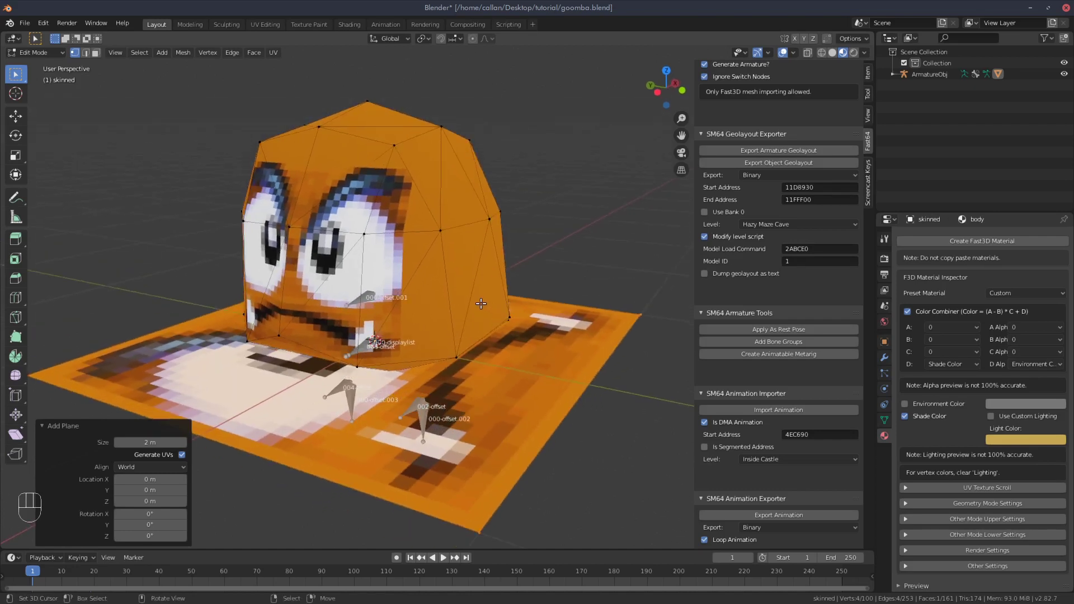
pyautogui.middleClick(473, 252)
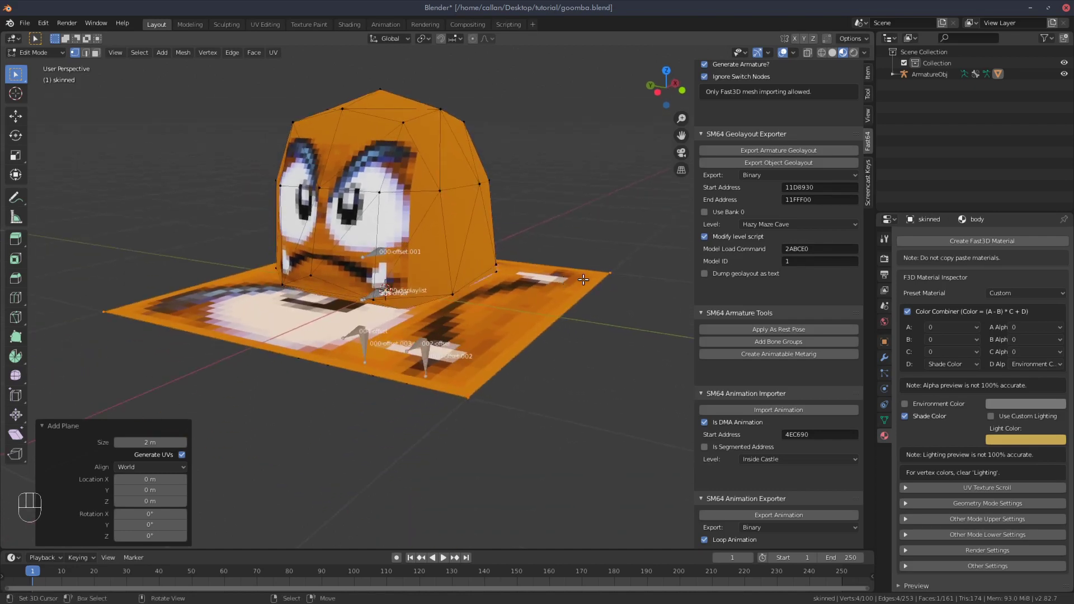
pyautogui.press('r')
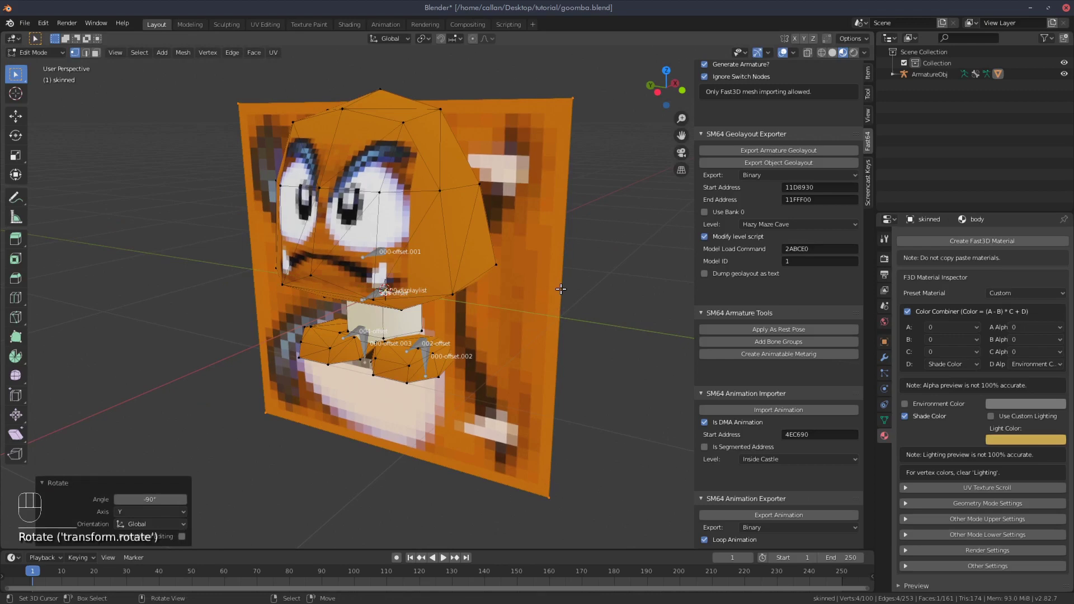
# In side wireframe view, shrink the plane to a small square and move it up onto the head
pyautogui.press('ctrl+KP_3')
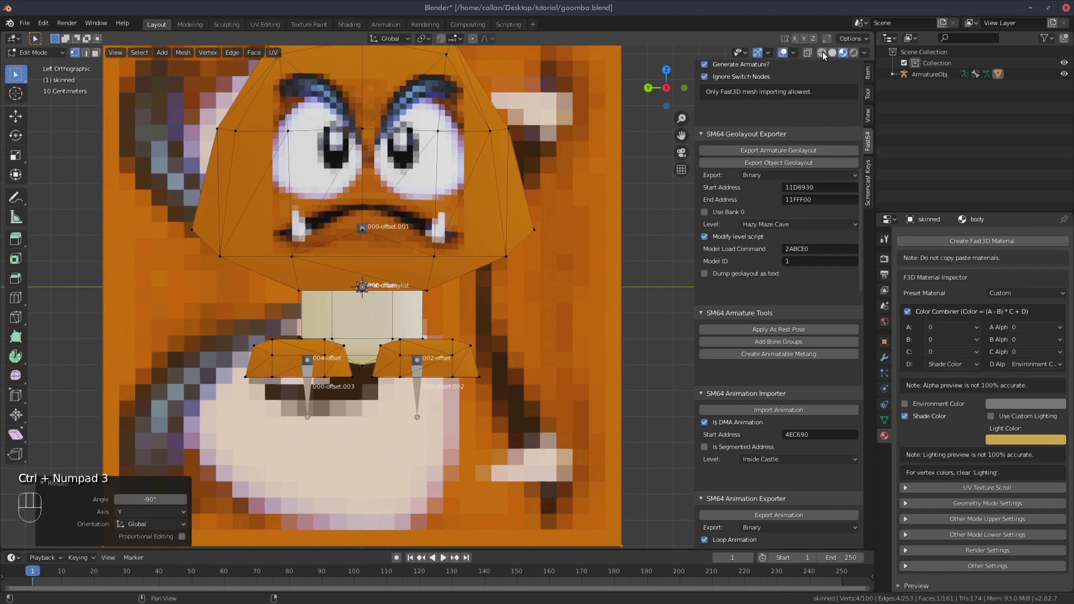
pyautogui.click(826, 54)
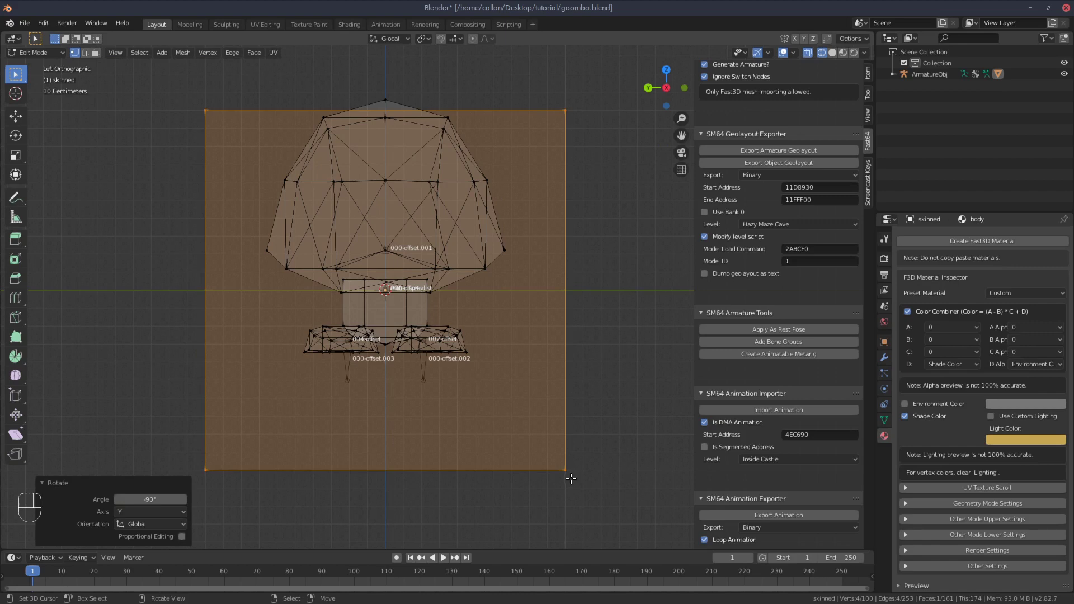
pyautogui.press('s')
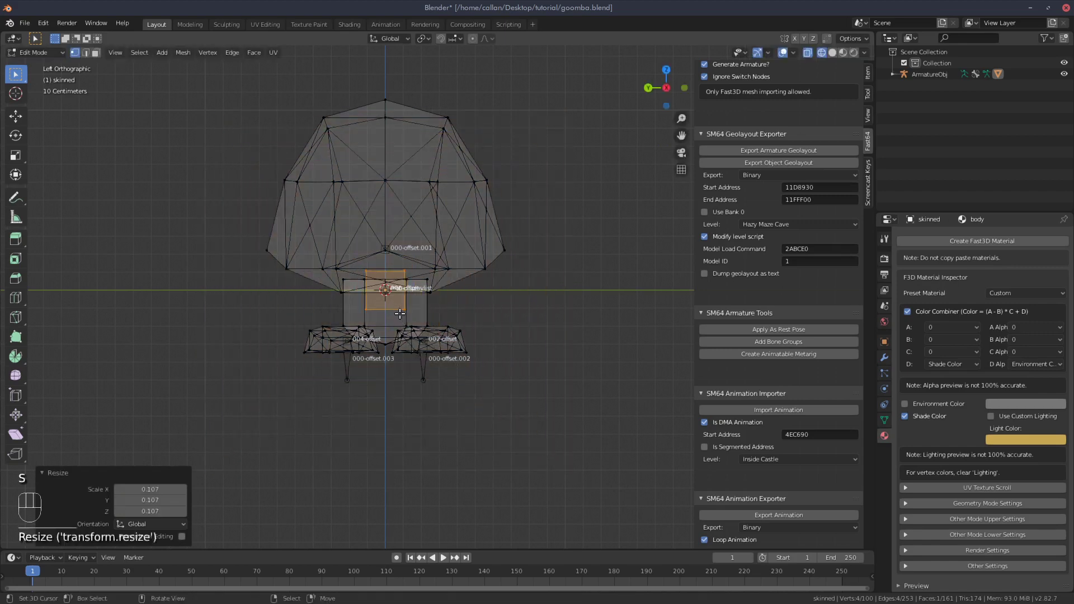
pyautogui.press('g')
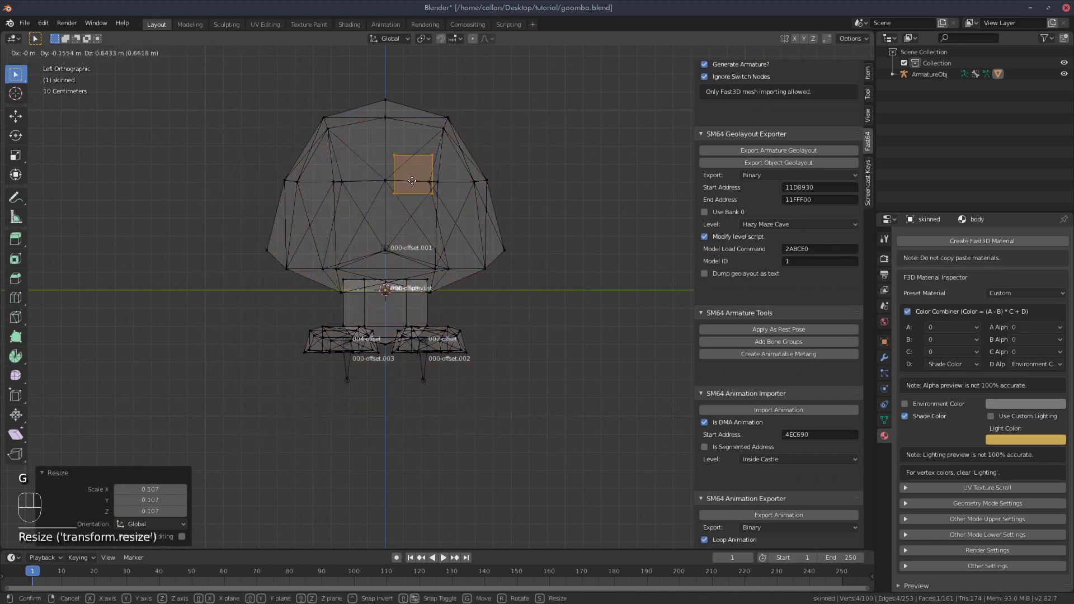
pyautogui.moveTo(395, 157); pyautogui.dragTo(419, 279)
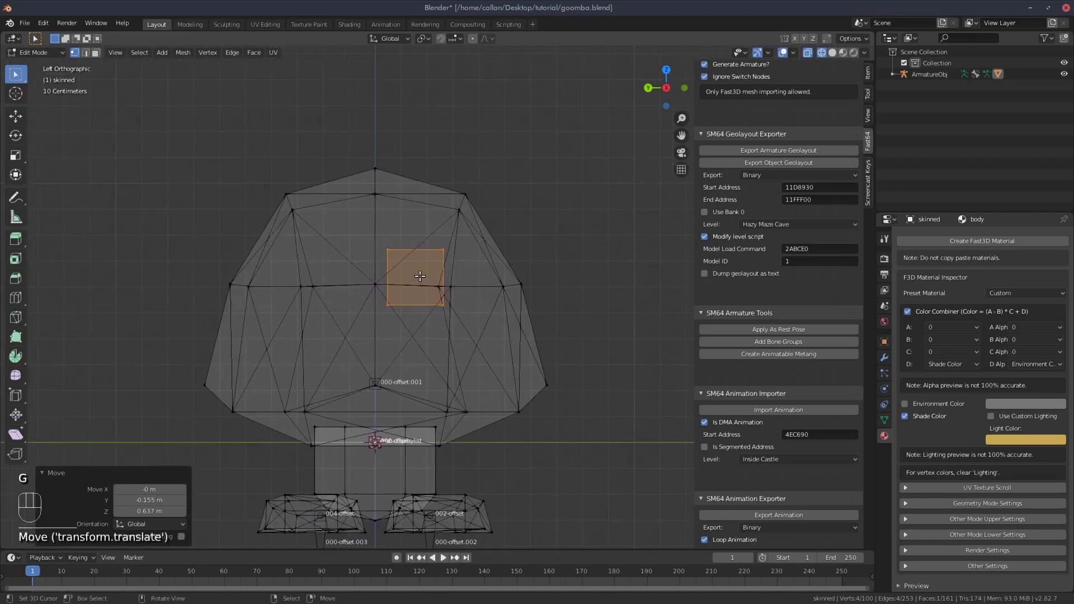
# Merge one corner into a triangle, then narrow it to a thin sliver with a tilted outer edge
pyautogui.click(386, 249)
pyautogui.click(383, 305)
pyautogui.press('alt+m')
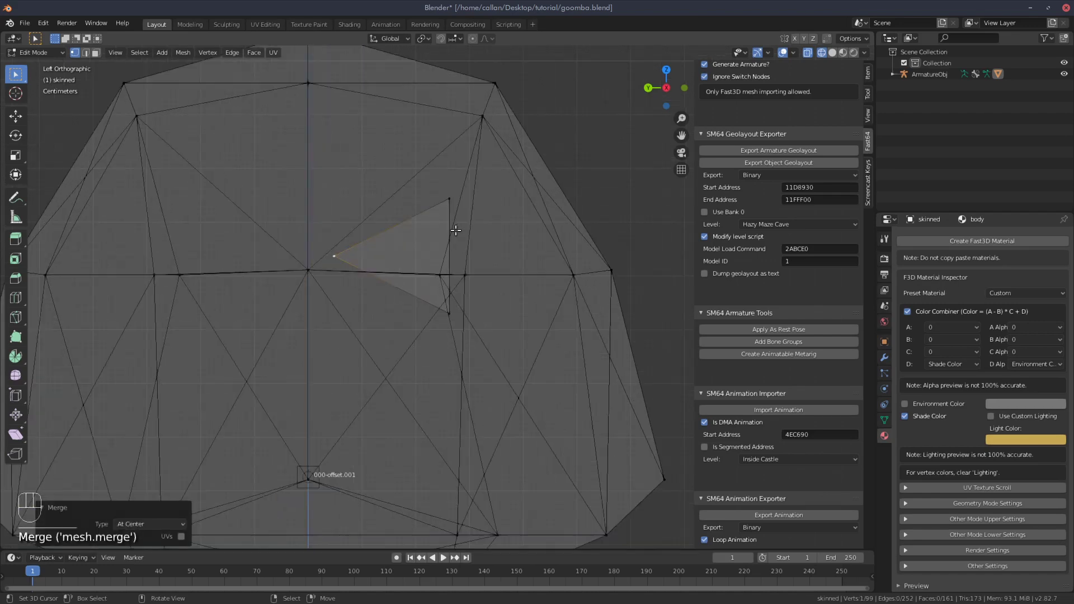
pyautogui.click(448, 198)
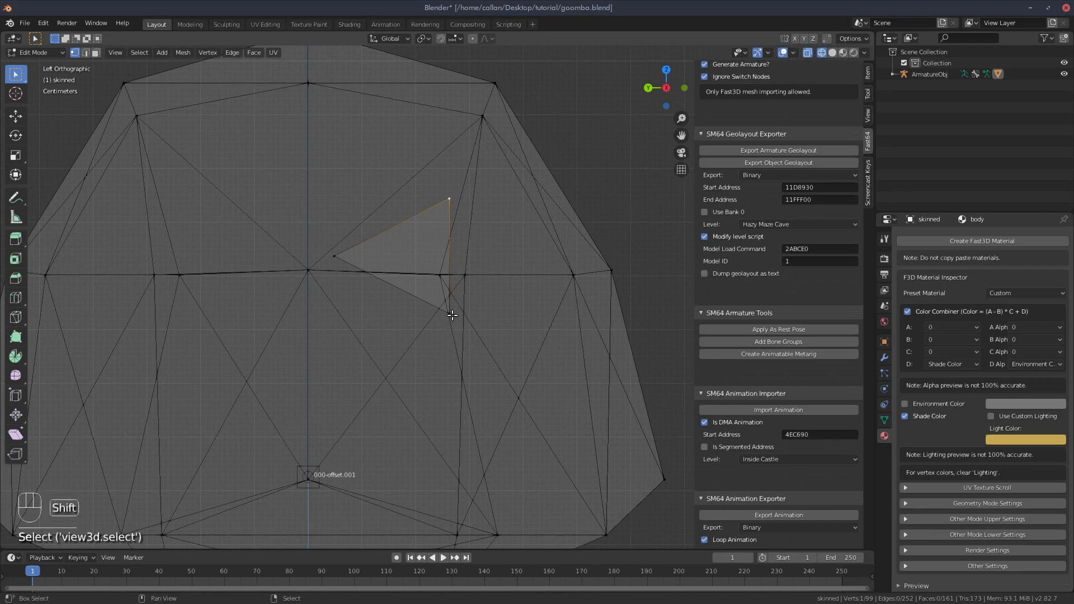
pyautogui.click(450, 314)
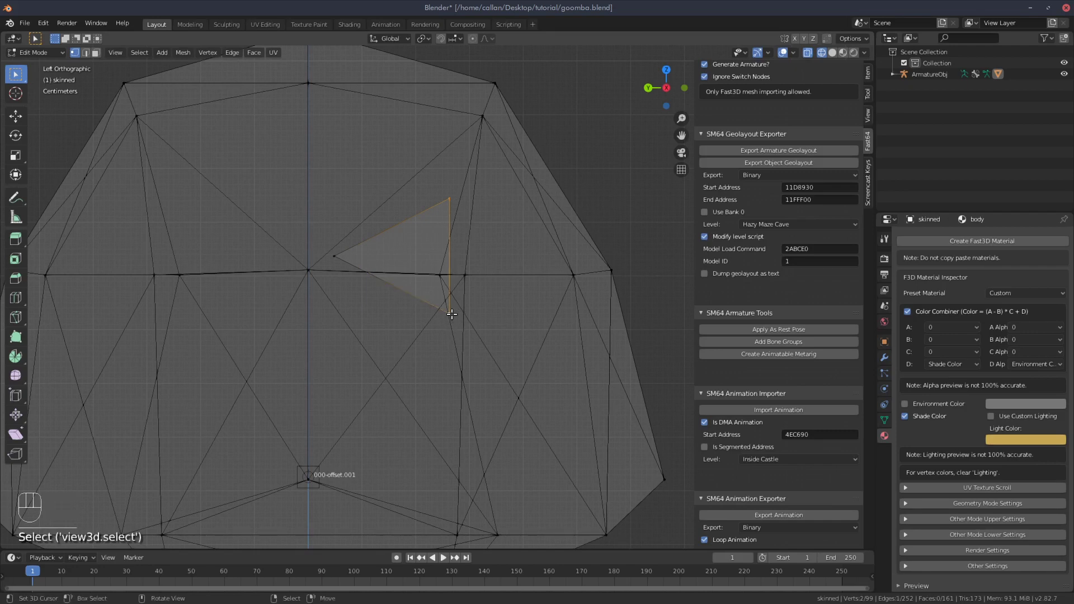
pyautogui.press('s')
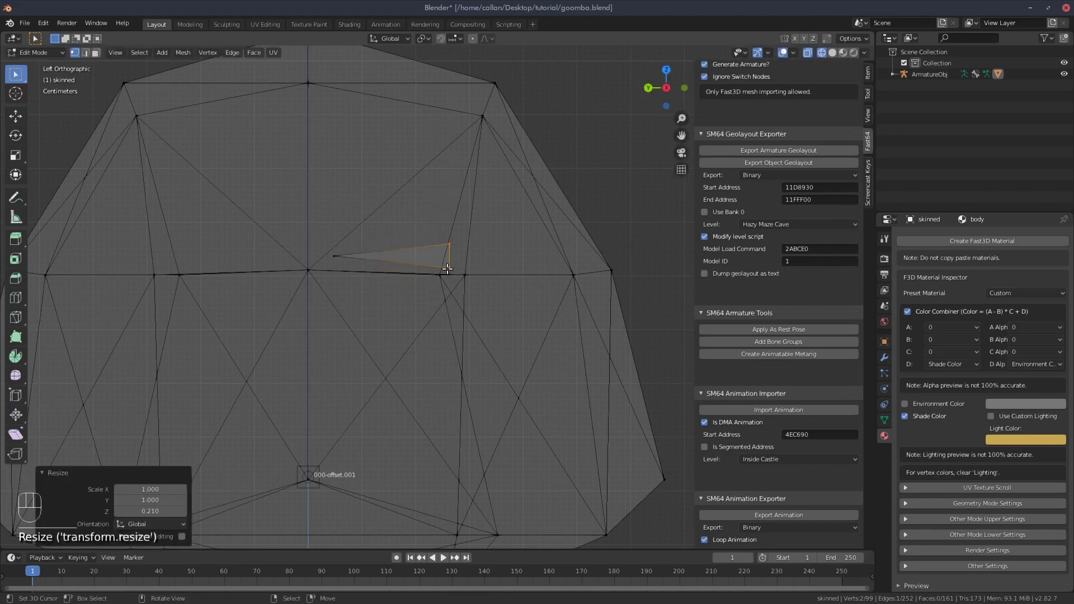
pyautogui.press('g')
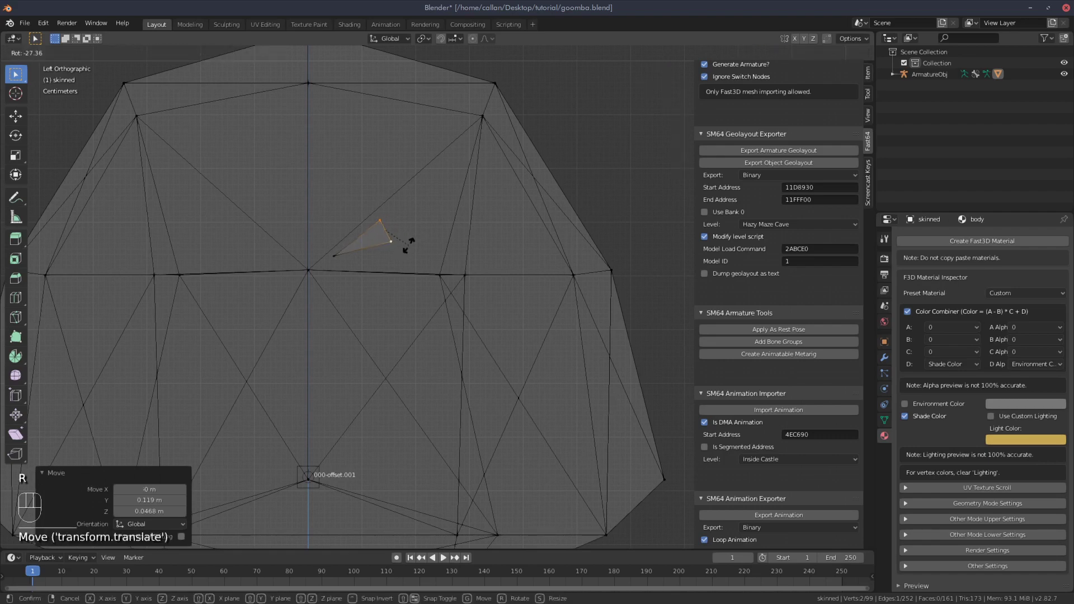
pyautogui.press('r')
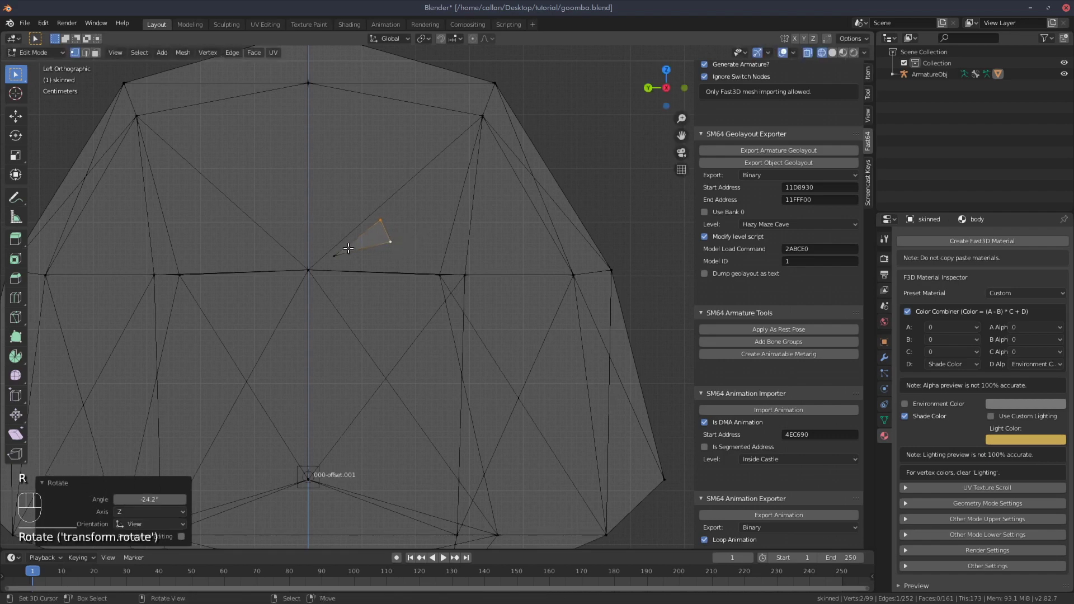
# Extrude the sliver's tip several times, angling and scaling each segment into an eyebrow curve
pyautogui.press('e')
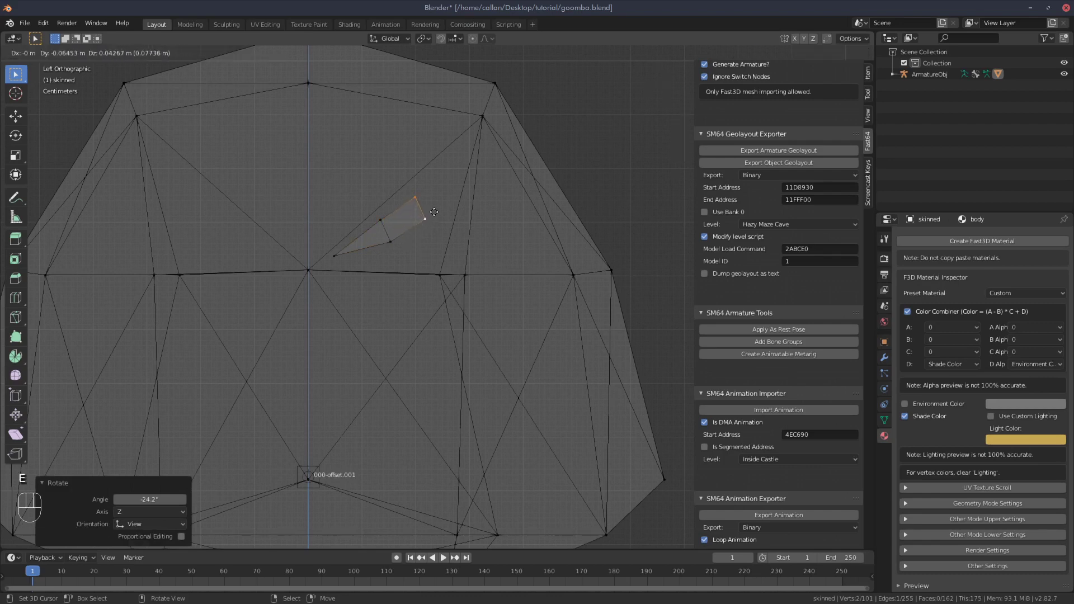
pyautogui.press('e')
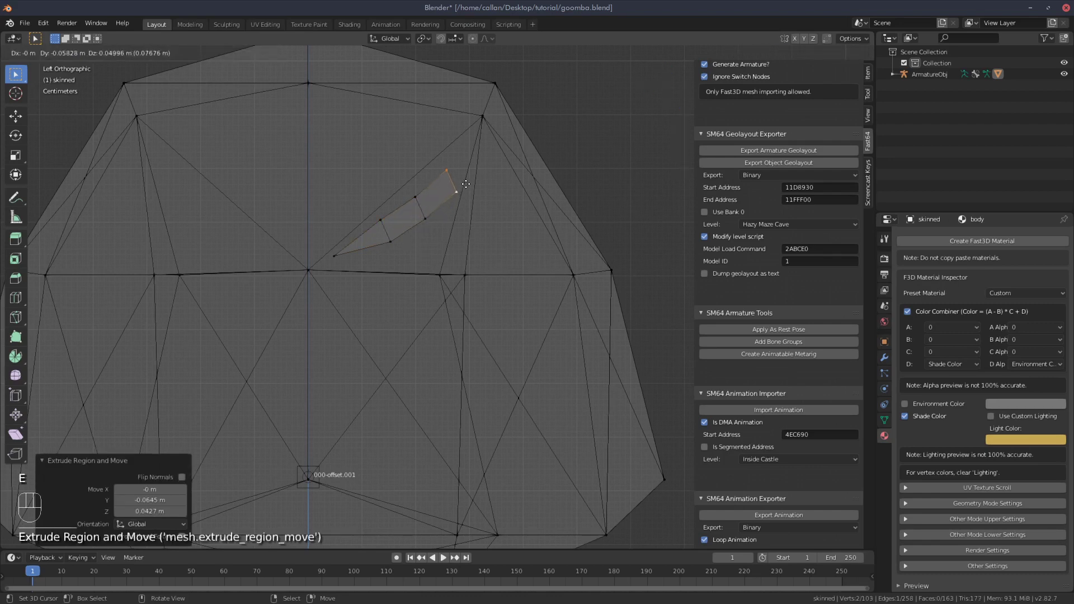
pyautogui.press('r')
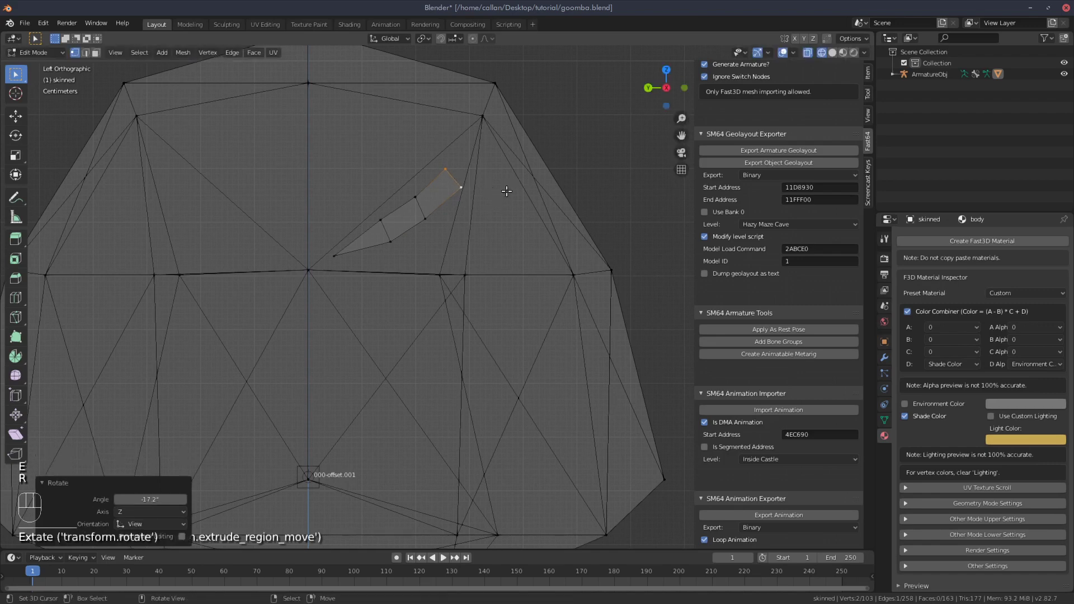
pyautogui.press('s')
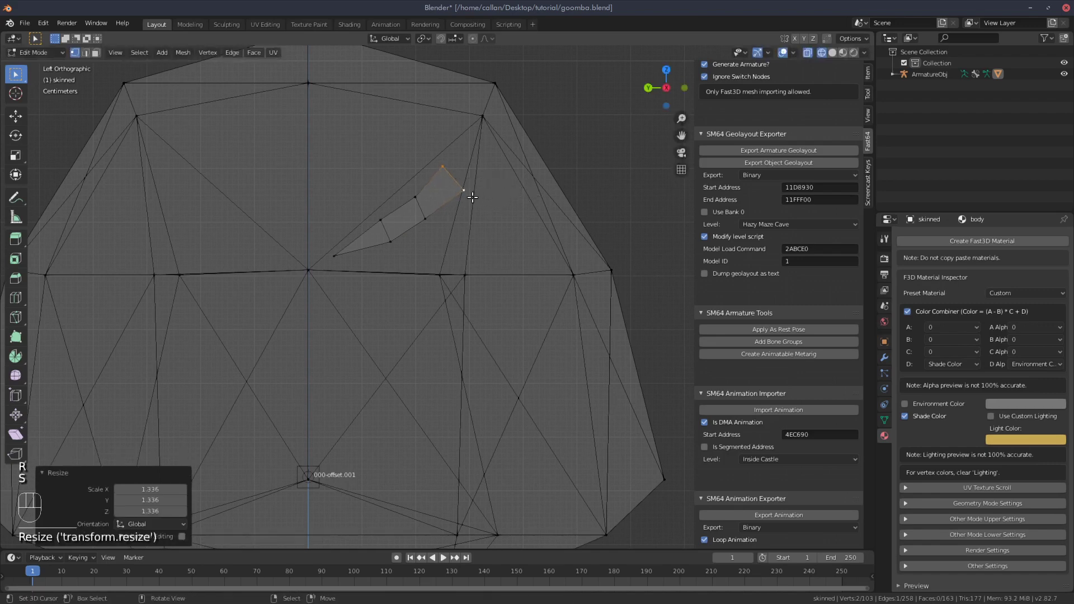
pyautogui.press('e')
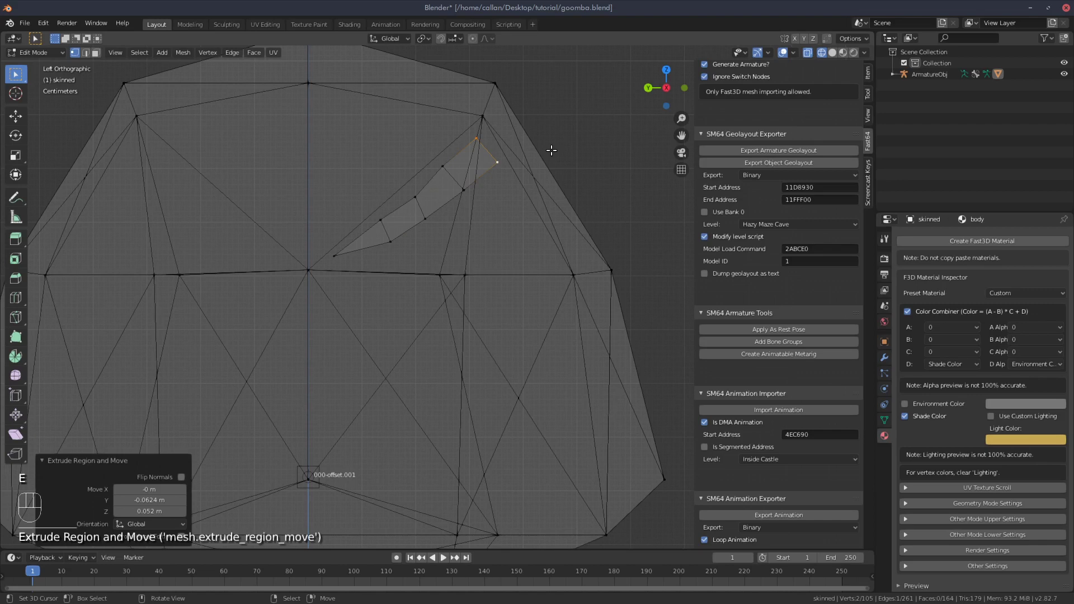
pyautogui.press('s')
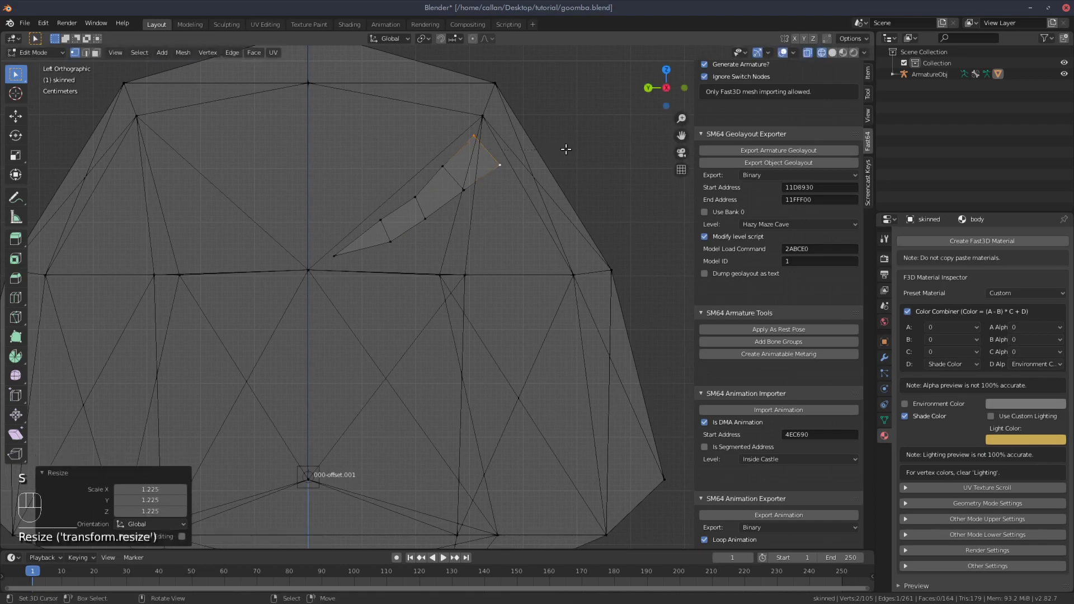
pyautogui.press('r')
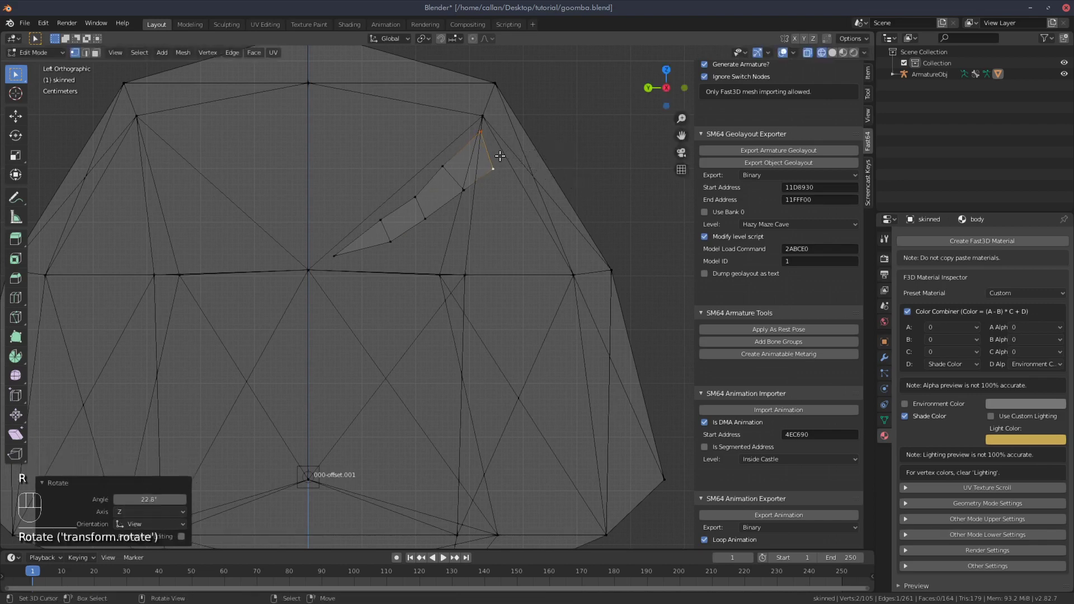
pyautogui.press('e')
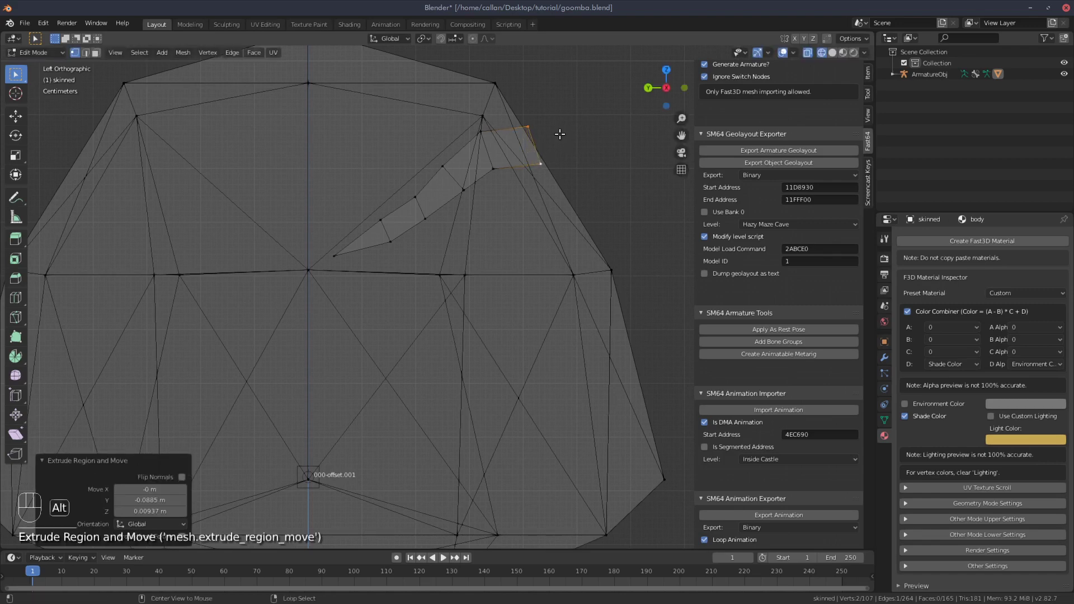
# Merge and pull the tip vertices toward the head outline to finish the wedge shape
pyautogui.press('alt+m')
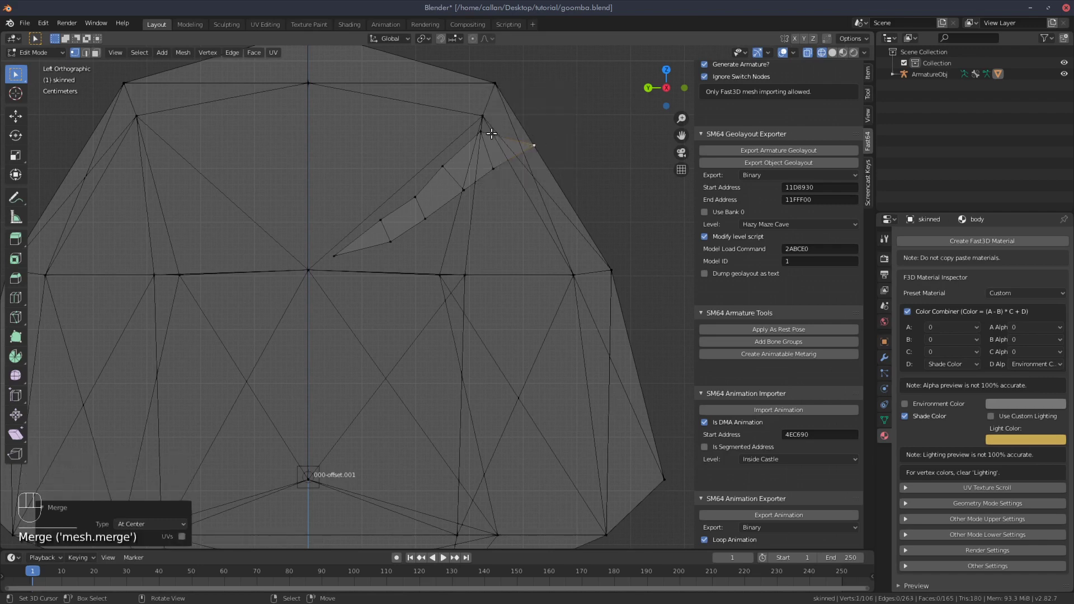
pyautogui.press('g')
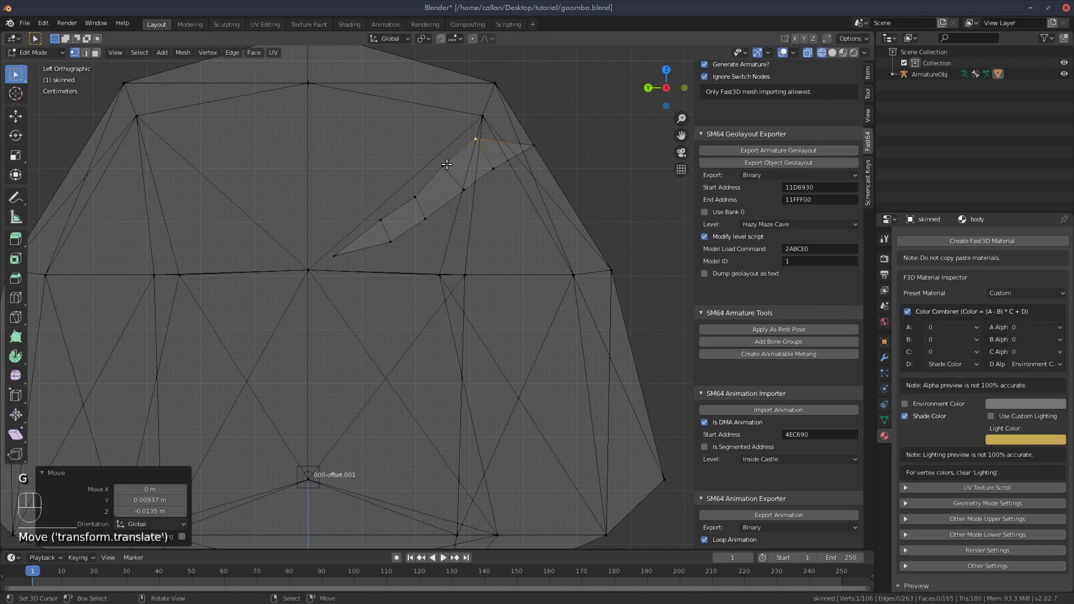
pyautogui.press('g')
pyautogui.click(413, 198)
pyautogui.press('g')
pyautogui.click(378, 220)
pyautogui.press('g')
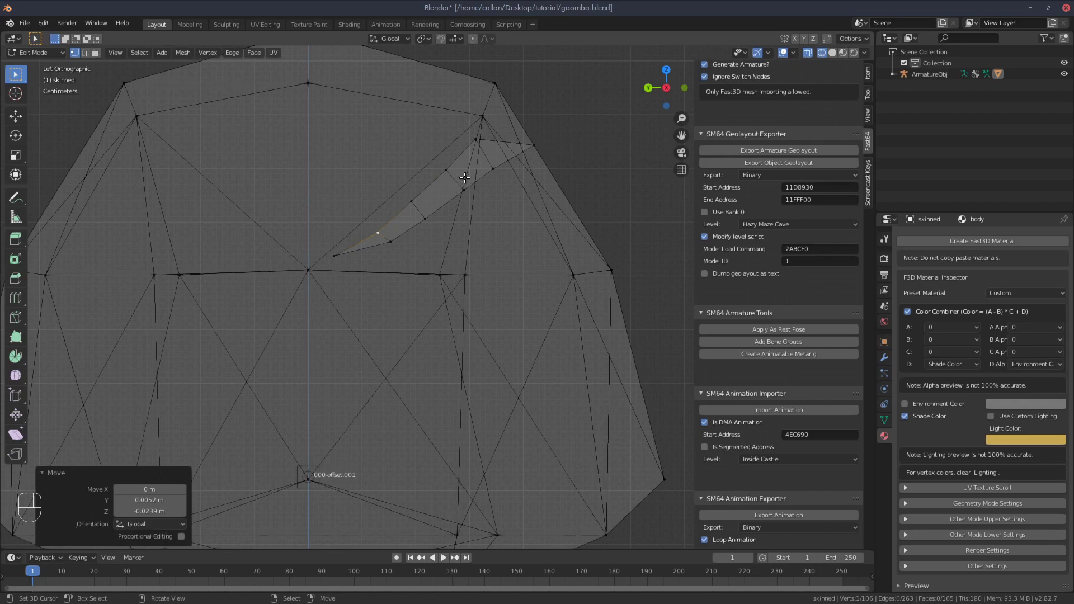
# From the front, move all eyebrow vertices to one side and rotate them to a slant, checking side view
pyautogui.press('KP_1')
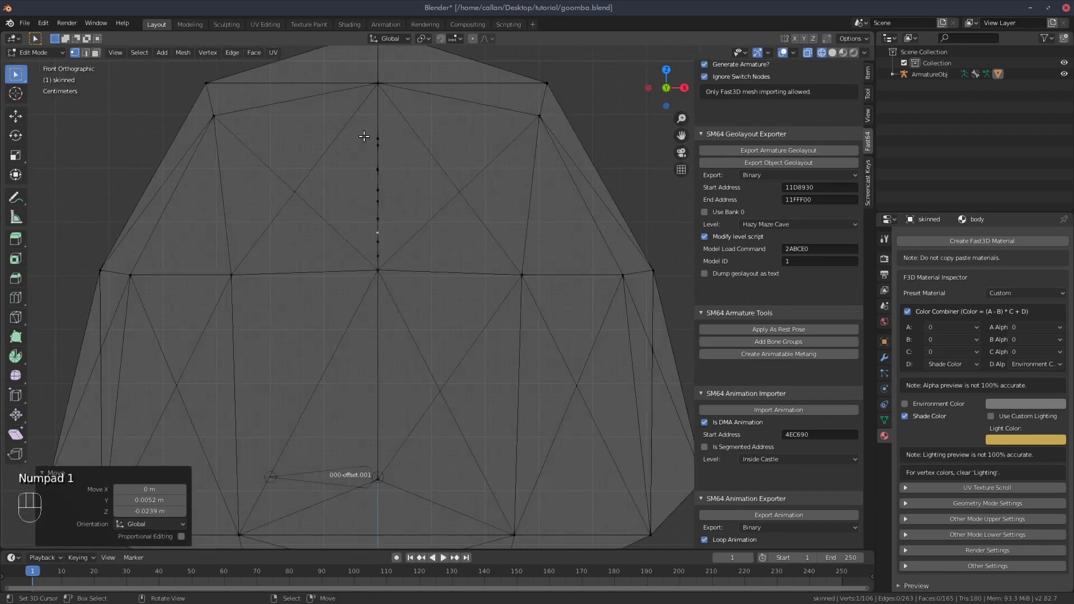
pyautogui.press('l')
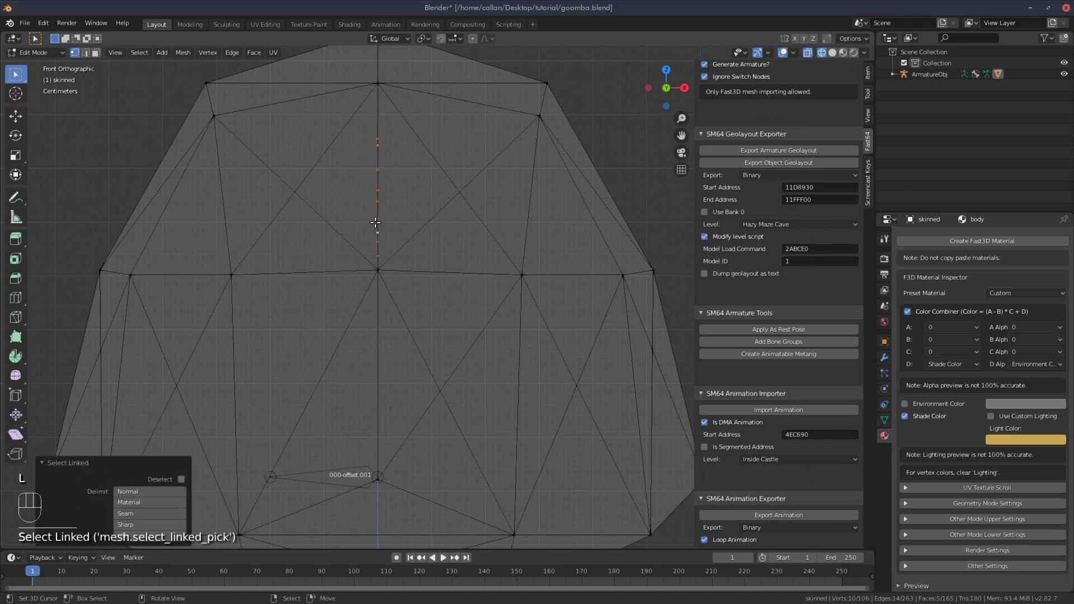
pyautogui.press('g')
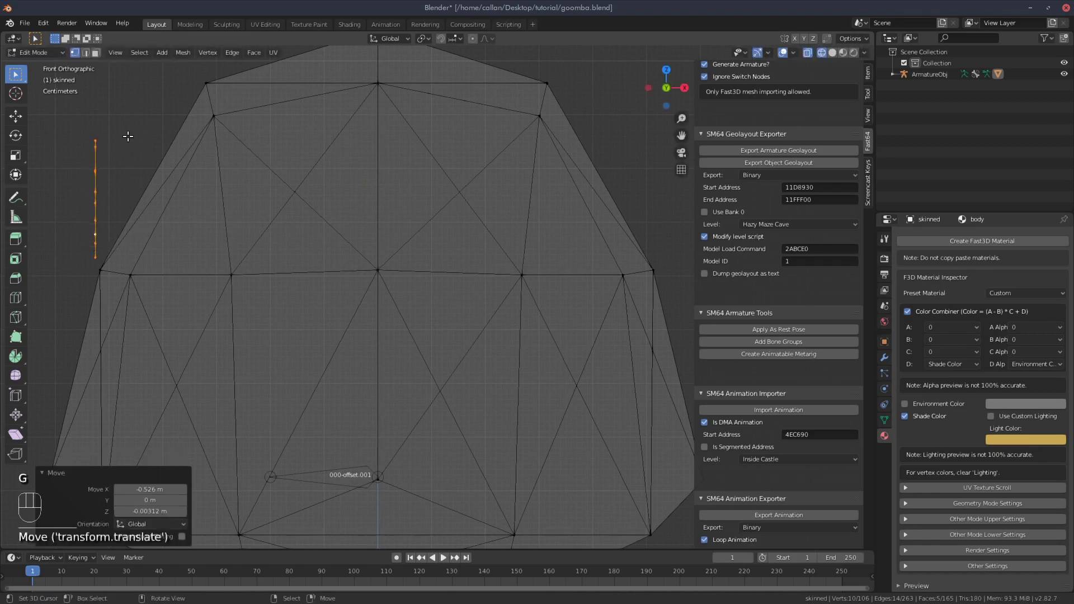
pyautogui.press('r')
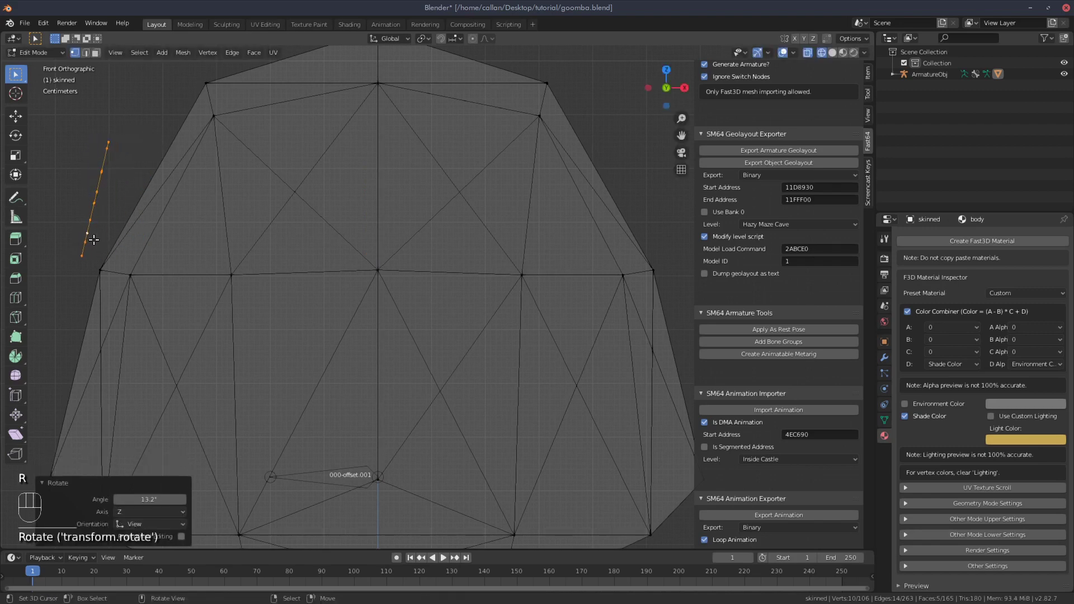
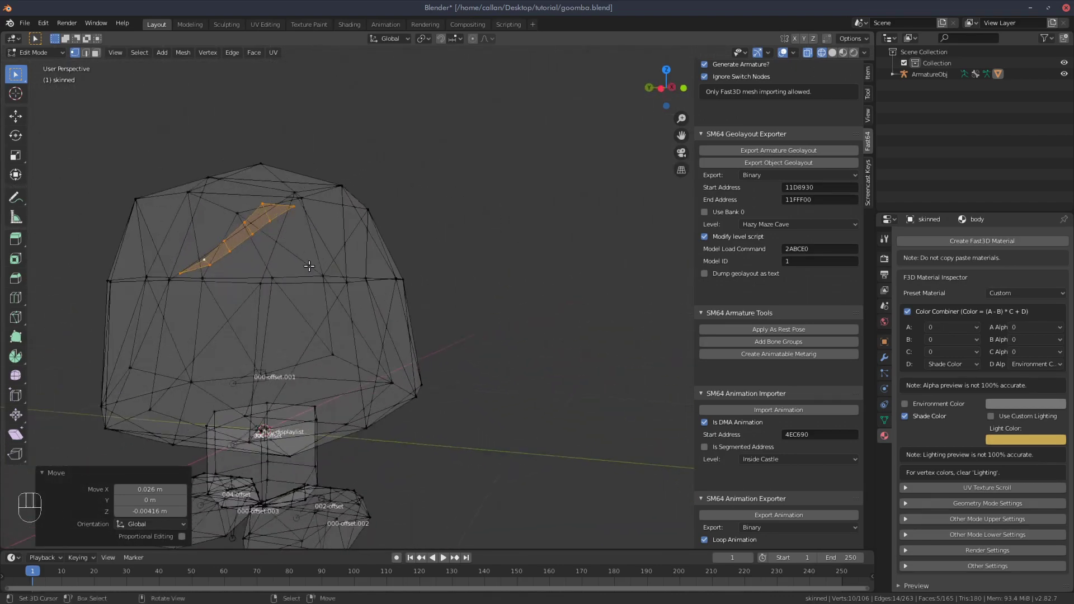
pyautogui.press('KP_1')
pyautogui.press('KP_3')
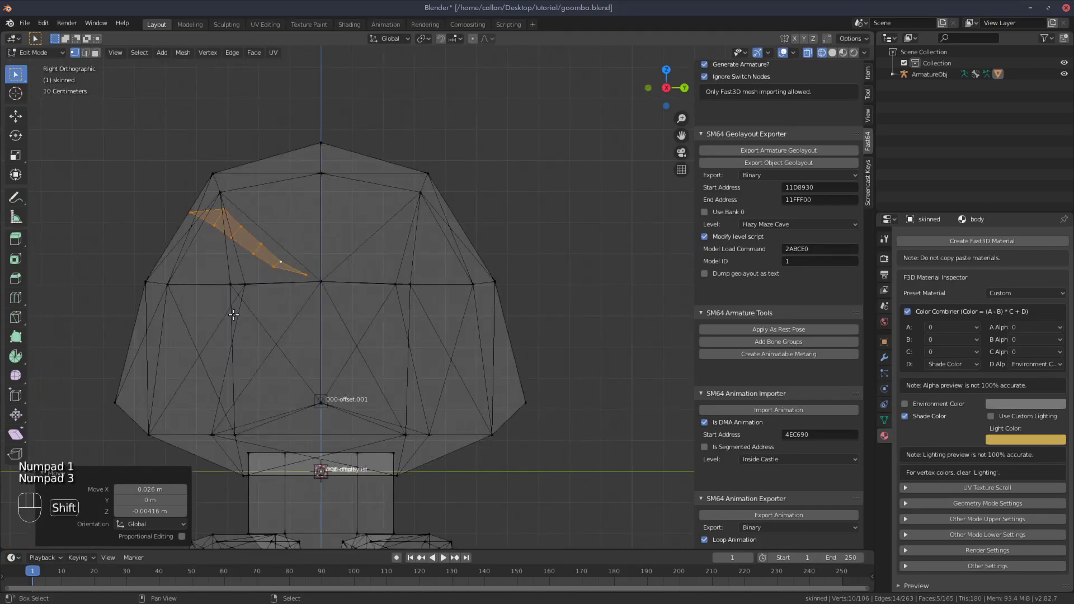
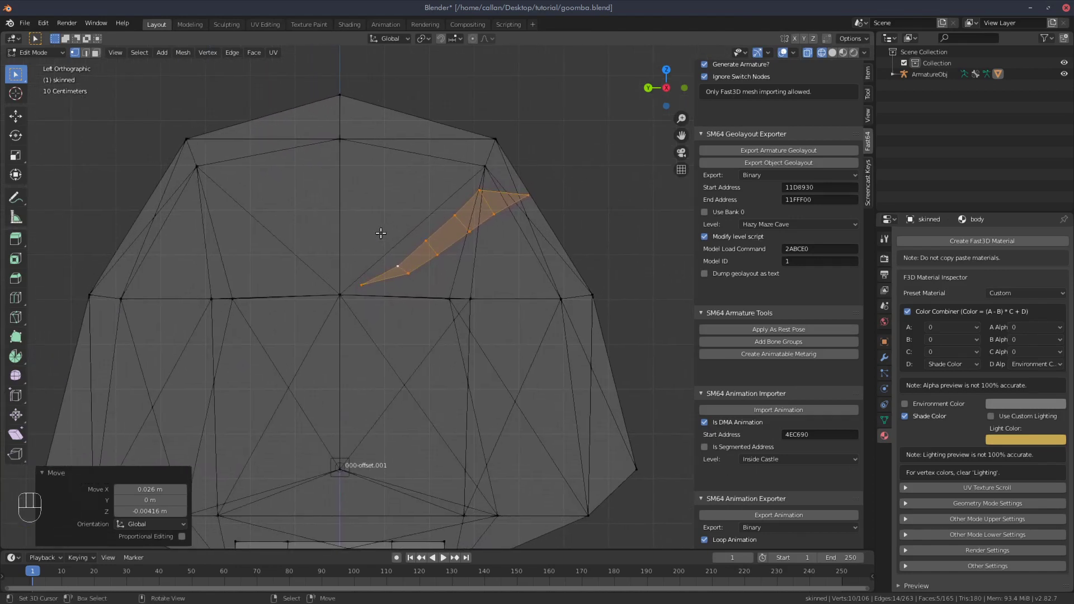
# Duplicate the eyebrow, mirror it along Y and place the copy above the other eye
pyautogui.press('shift+d')
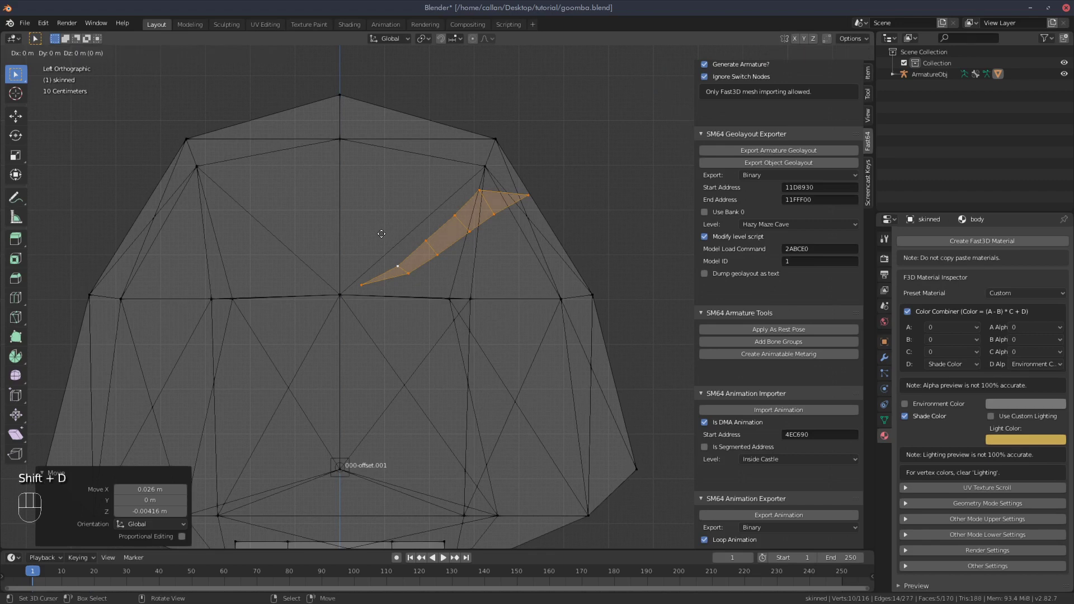
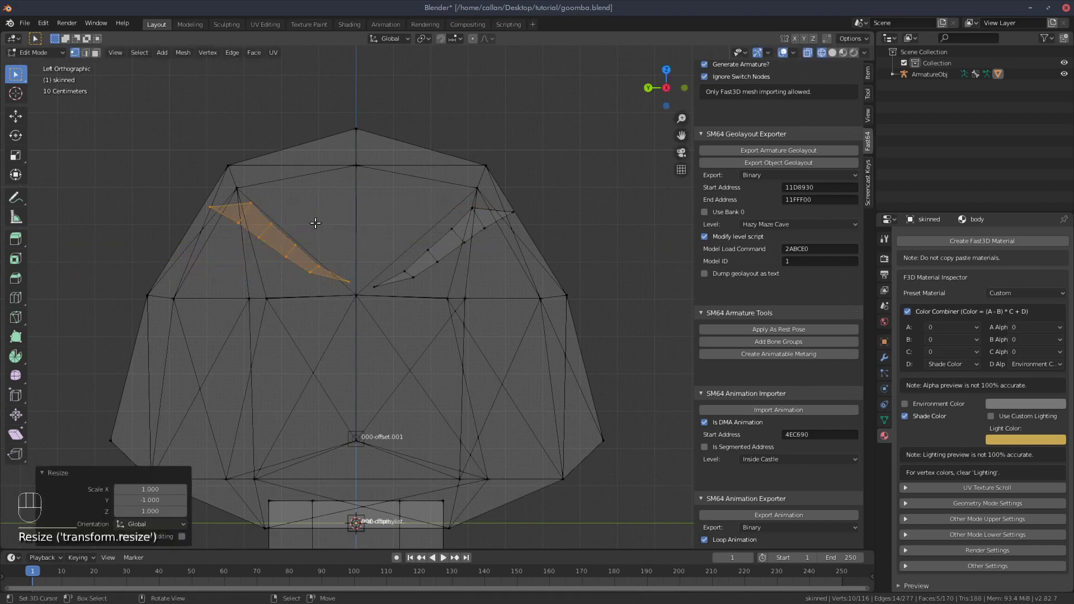
pyautogui.press('g')
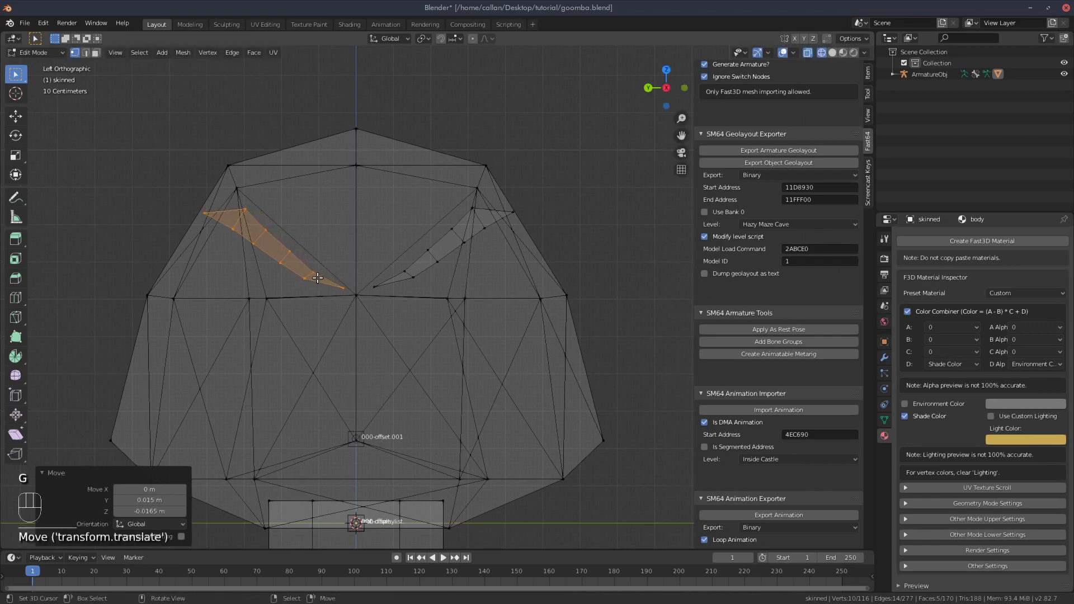
# In Object Mode with Material Preview, create a Fast3D material named eyebrow with black light colour
pyautogui.press('Tab')
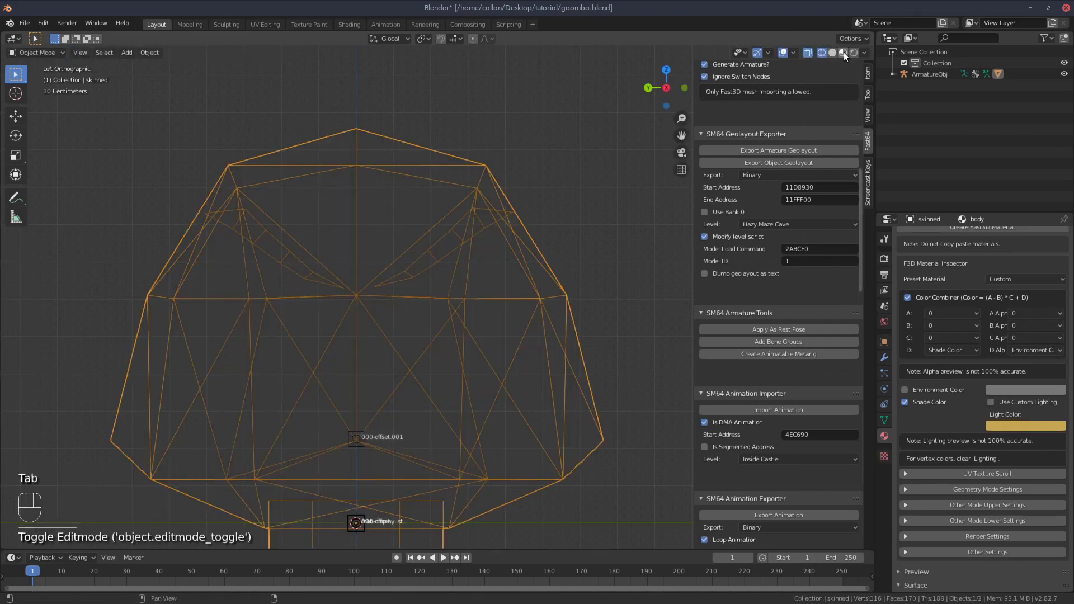
pyautogui.click(847, 55)
pyautogui.moveTo(496, 237); pyautogui.dragTo(804, 278)
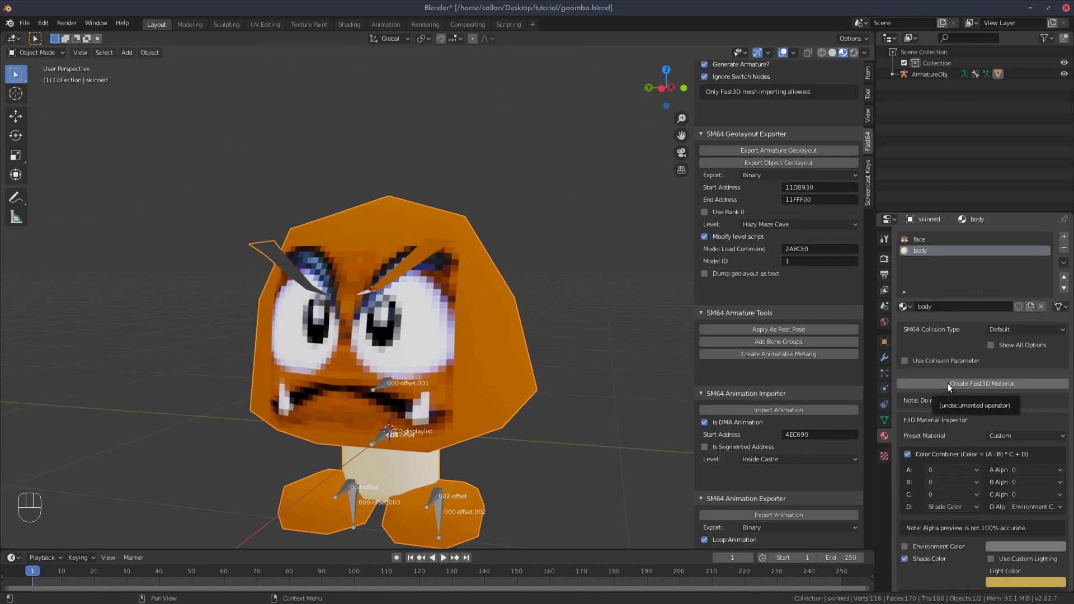
pyautogui.click(950, 386)
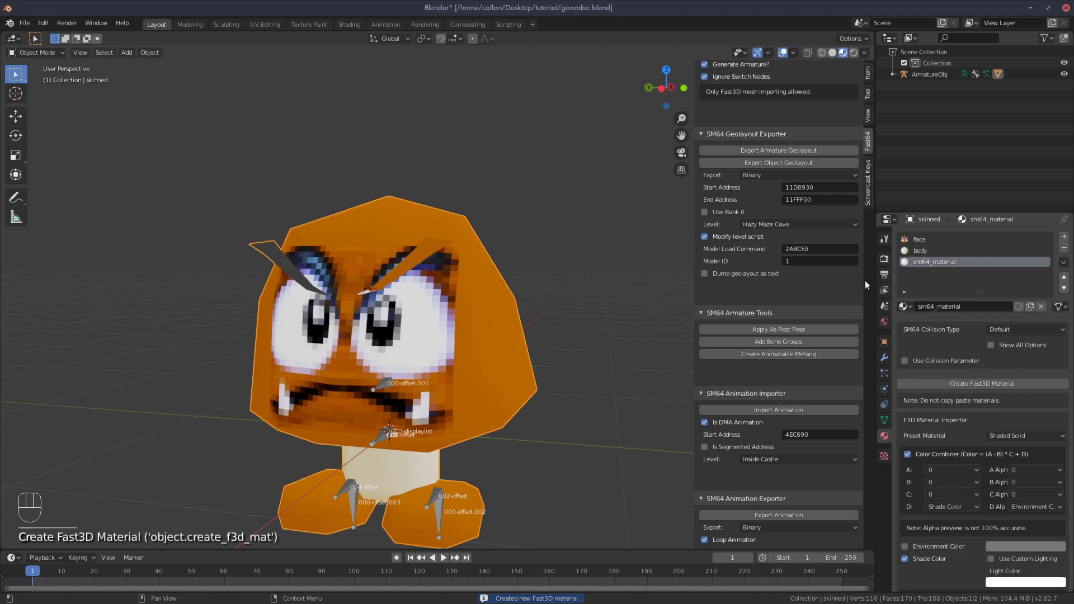
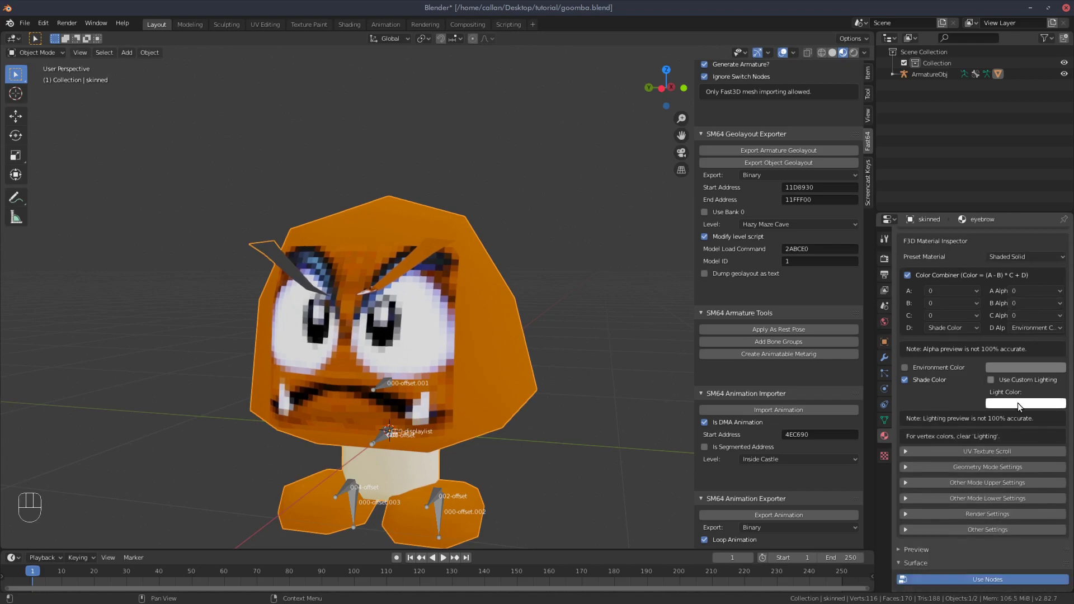
pyautogui.moveTo(1021, 404); pyautogui.dragTo(1057, 245)
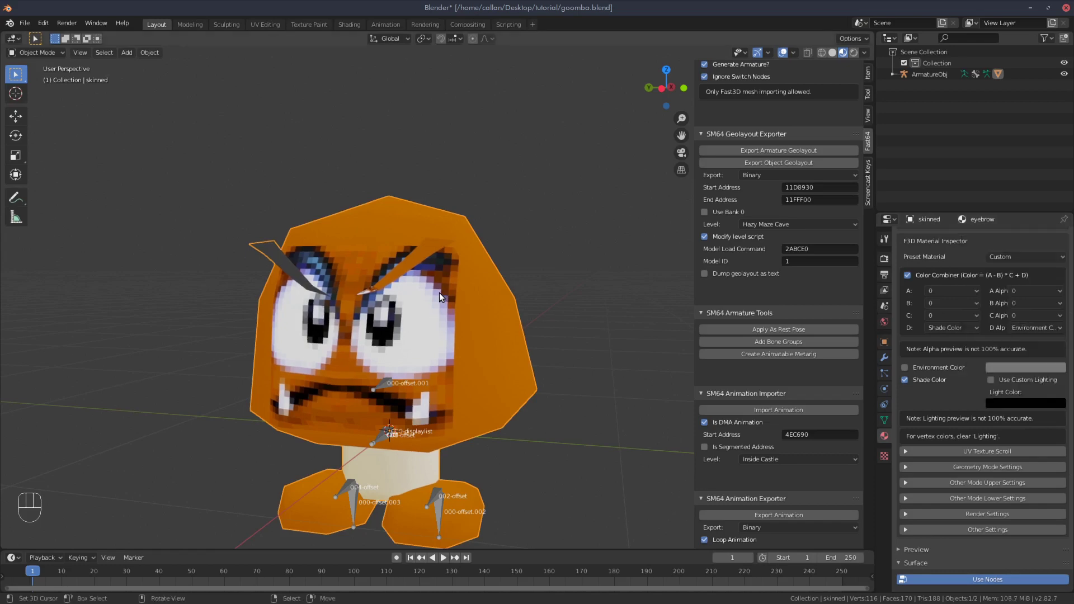
pyautogui.click(443, 296)
# In Edit Mode select both eyebrows' linked faces and assign the eyebrow material slot to them
pyautogui.press('Tab')
pyautogui.press('a')
pyautogui.press('a')
pyautogui.press('l')
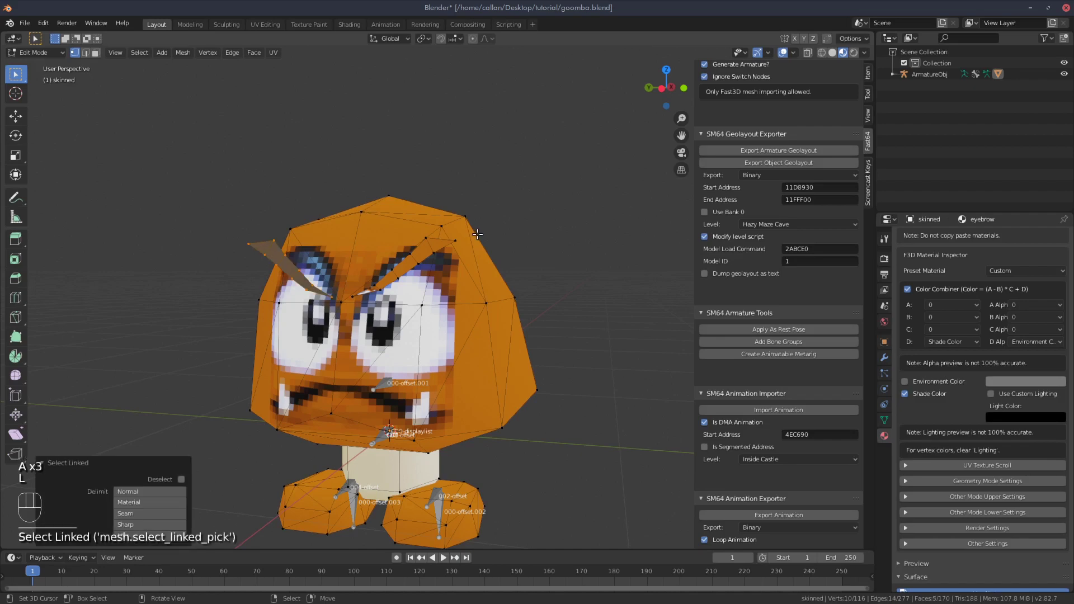
pyautogui.press('l')
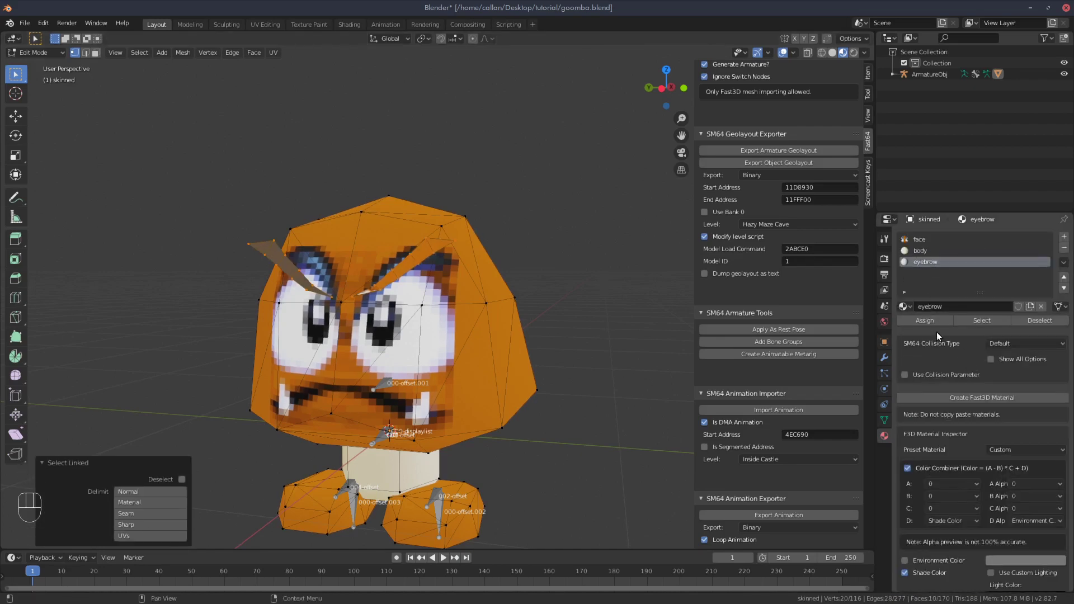
pyautogui.click(928, 323)
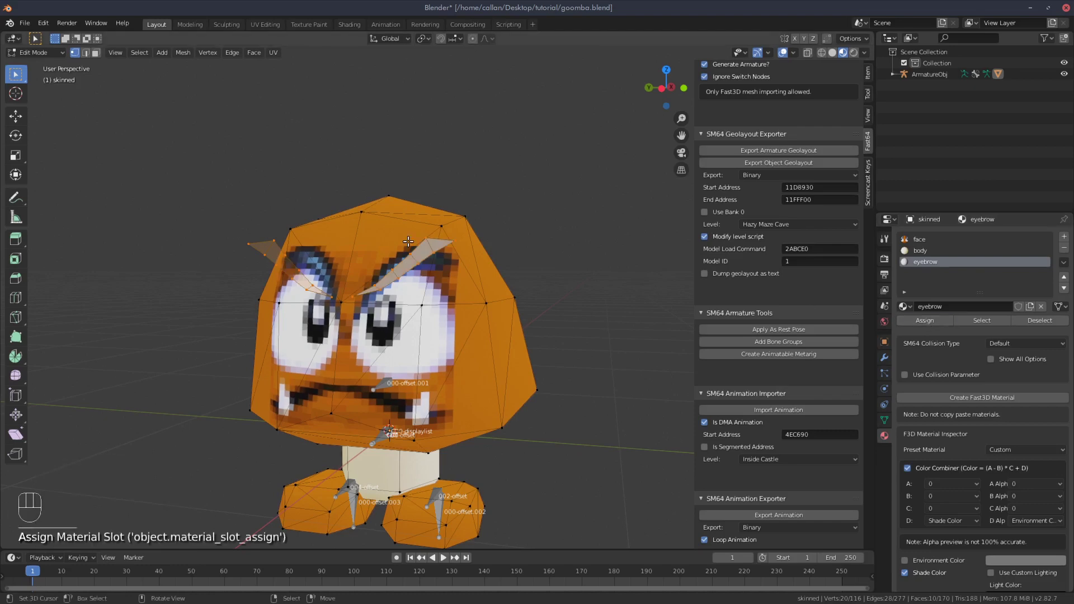
# Orbit and zoom around the head to check the eyebrows from front and behind
pyautogui.middleClick(415, 257)
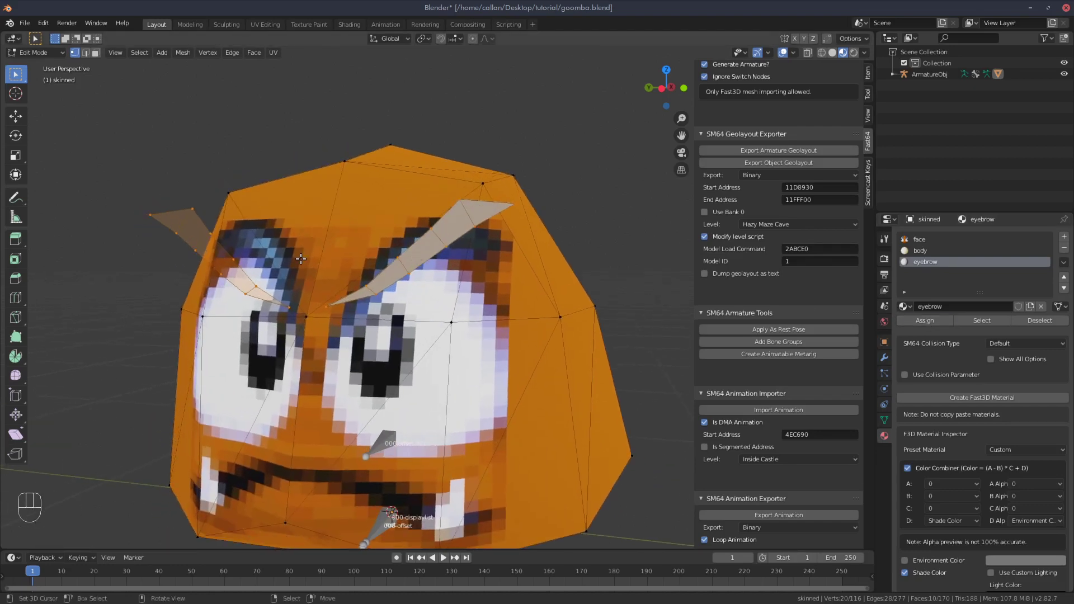
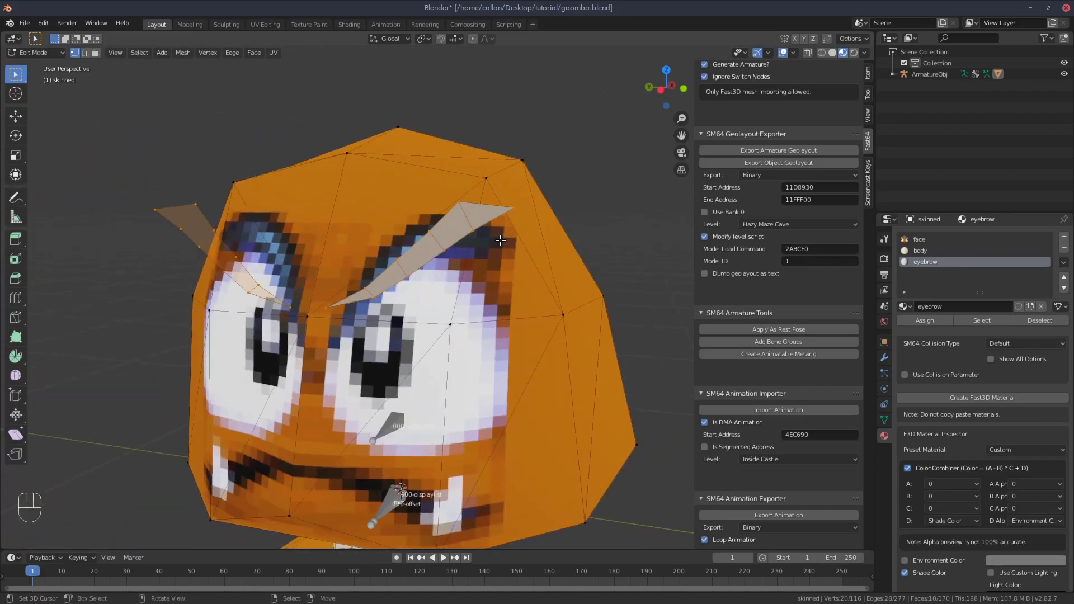
pyautogui.moveTo(198, 224); pyautogui.dragTo(193, 220)
pyautogui.moveTo(133, 216); pyautogui.dragTo(108, 214)
pyautogui.click(145, 216)
# Select the left eyebrow's vertices and reshape and reposition it against the forehead
pyautogui.press('a')
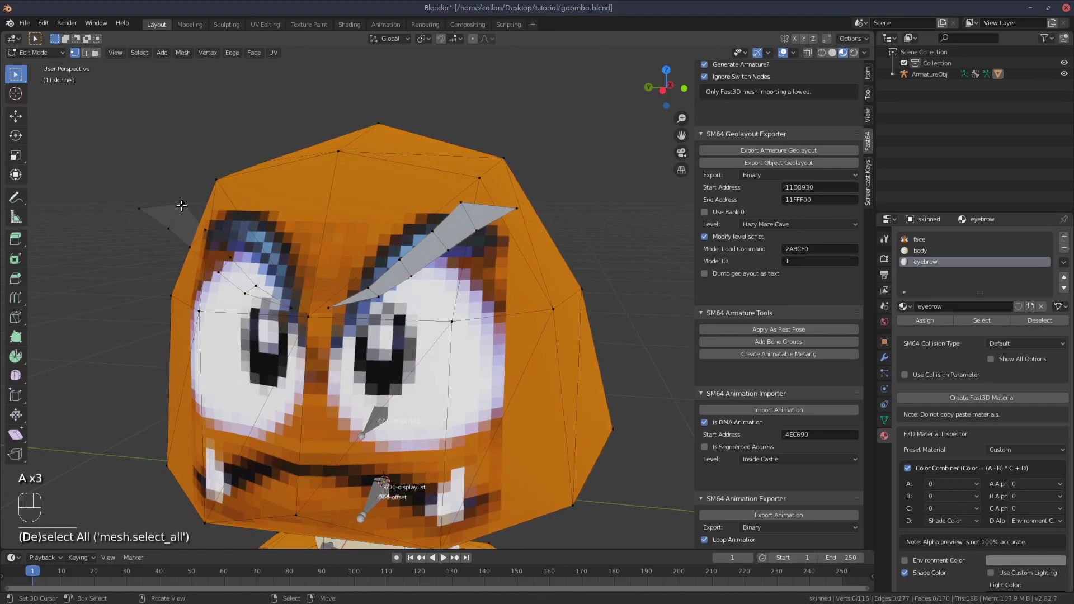
pyautogui.press('l')
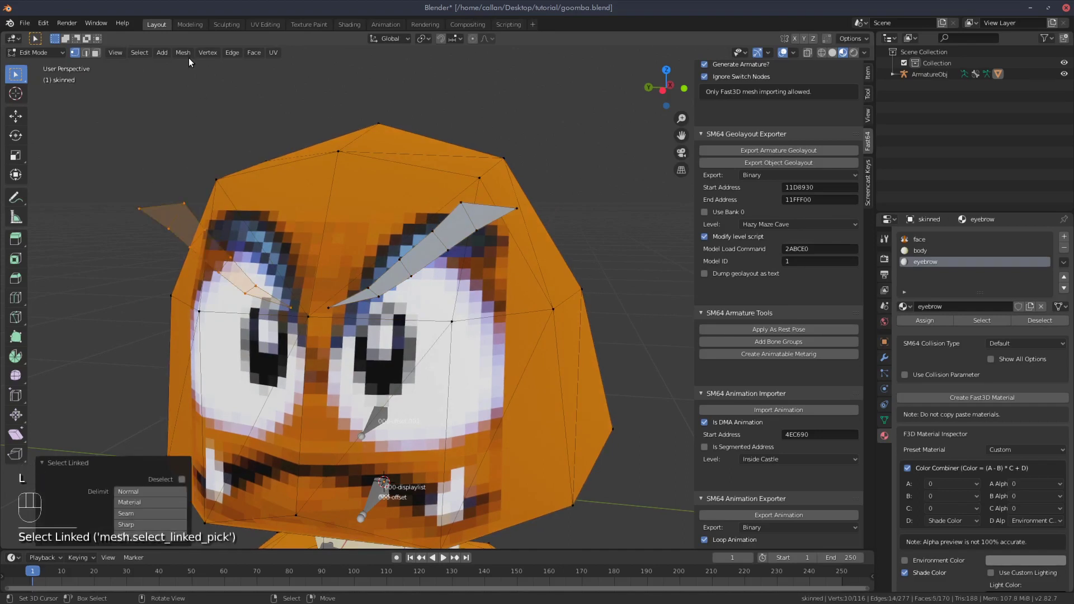
pyautogui.moveTo(188, 58); pyautogui.dragTo(298, 202)
pyautogui.moveTo(227, 169); pyautogui.dragTo(302, 206)
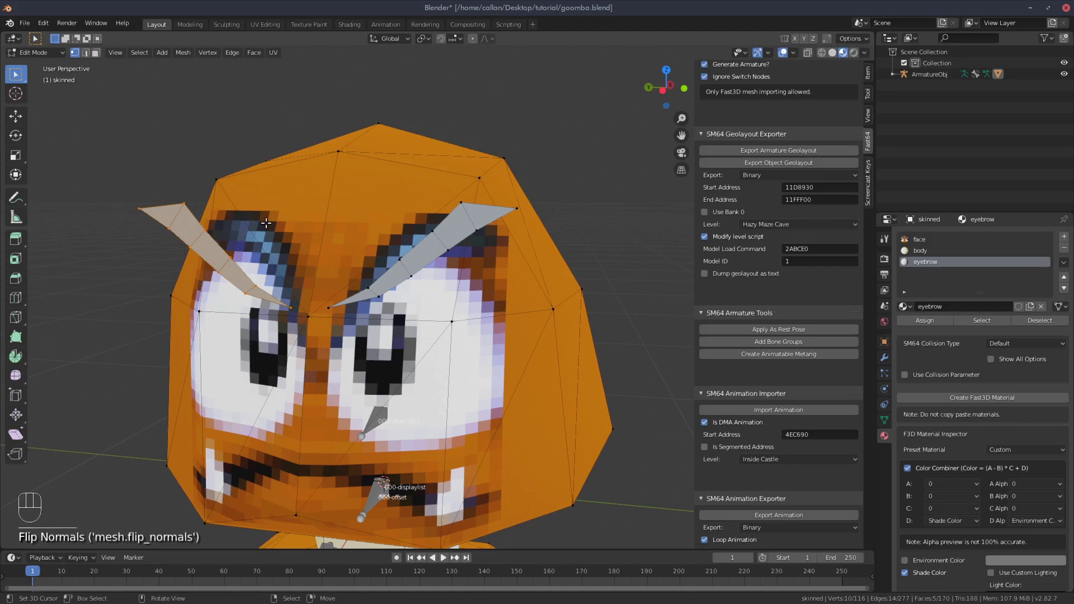
# In side and front ortho views, pull the eyebrow tips lower toward the eyes
pyautogui.press('ctrl+KP_3')
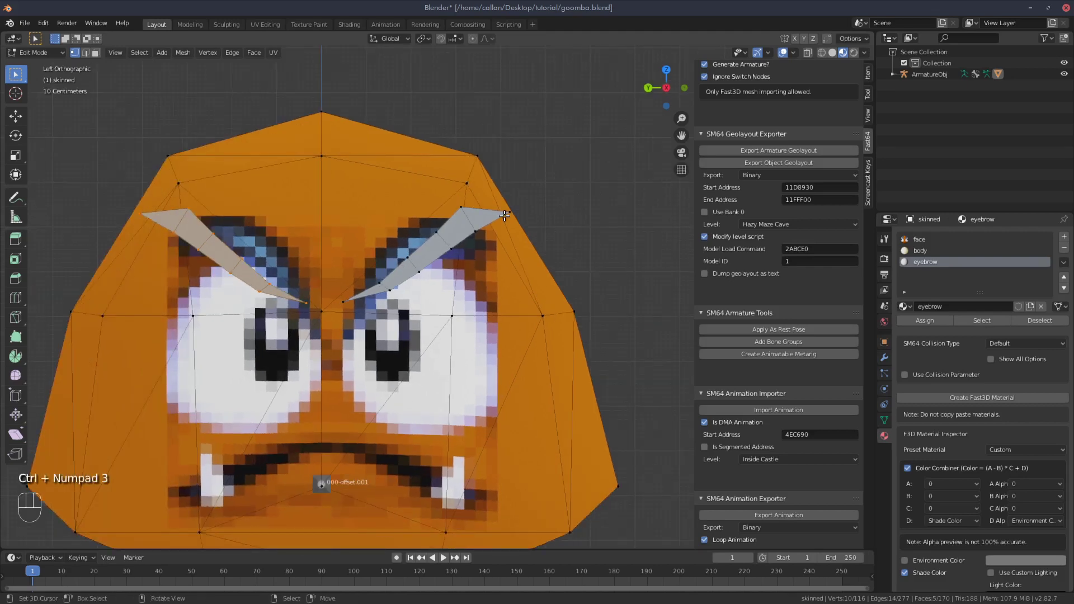
pyautogui.press('l')
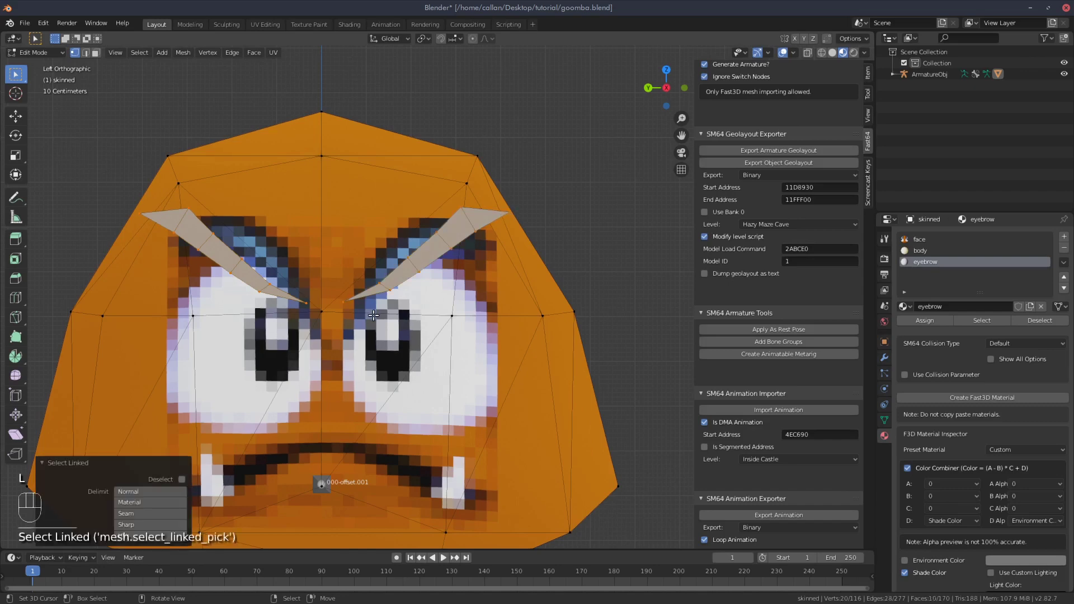
pyautogui.press('g')
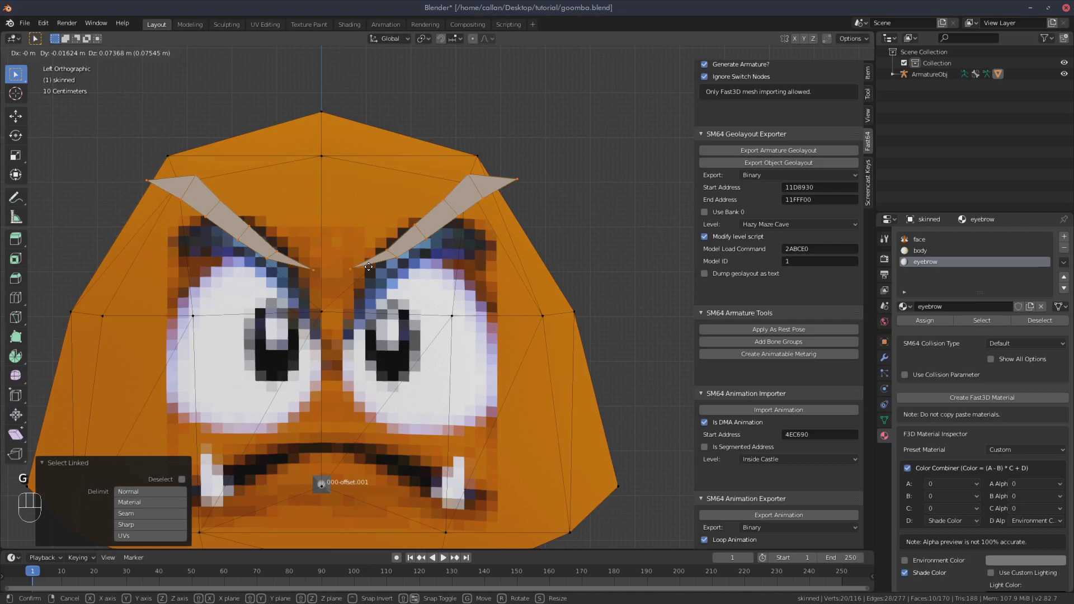
pyautogui.moveTo(471, 255); pyautogui.dragTo(451, 318)
pyautogui.press('KP_3')
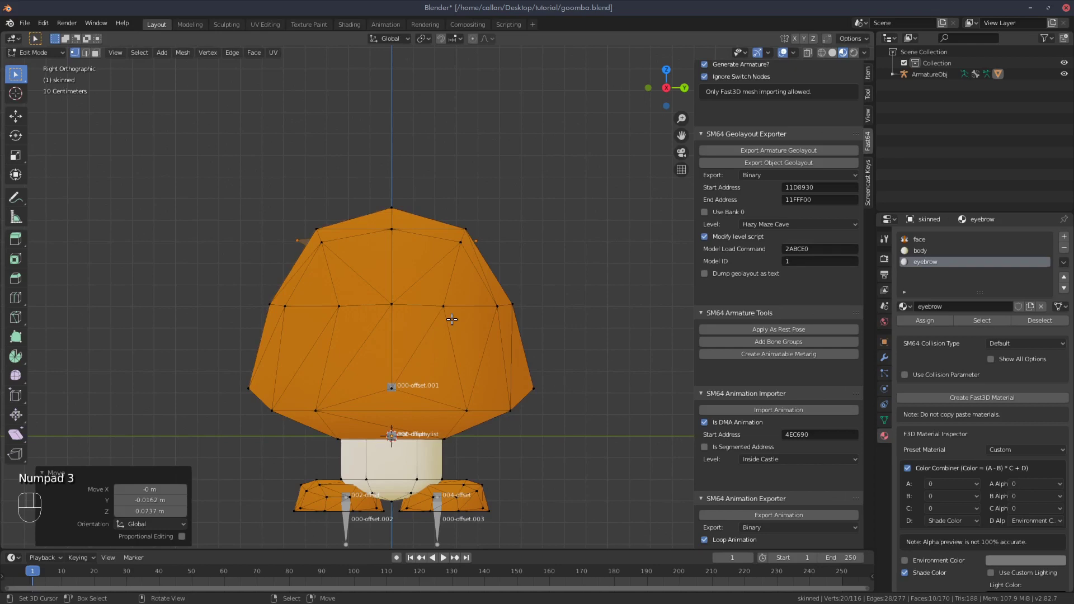
pyautogui.press('KP_1')
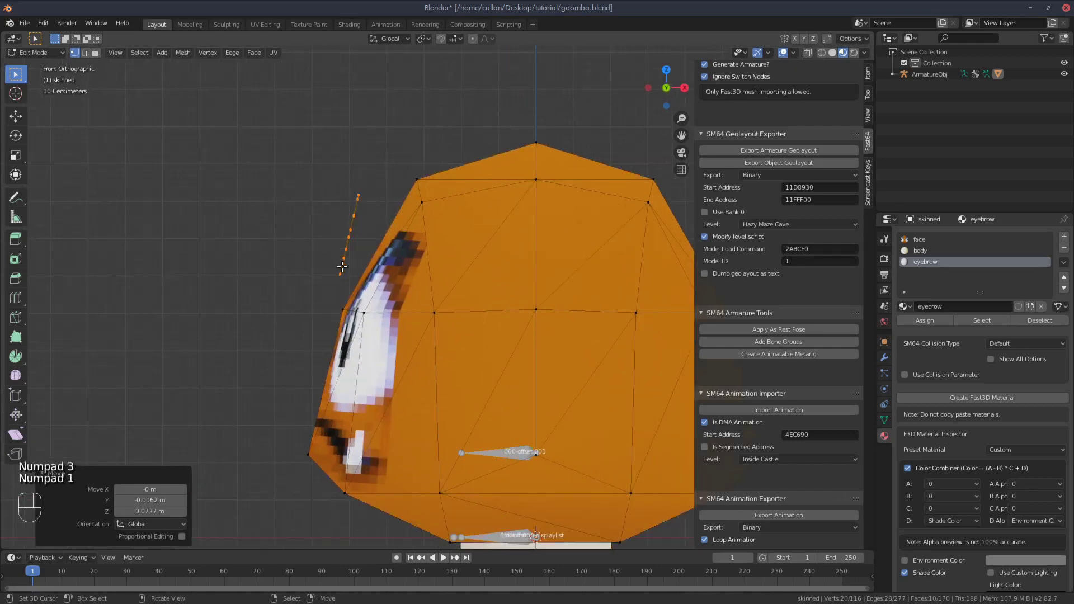
pyautogui.press('g')
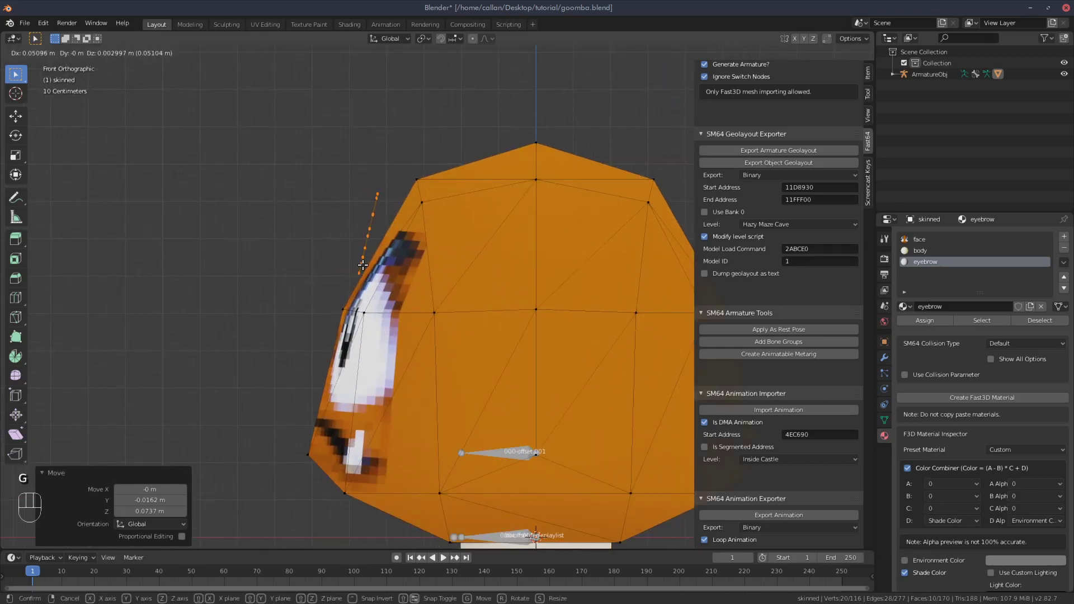
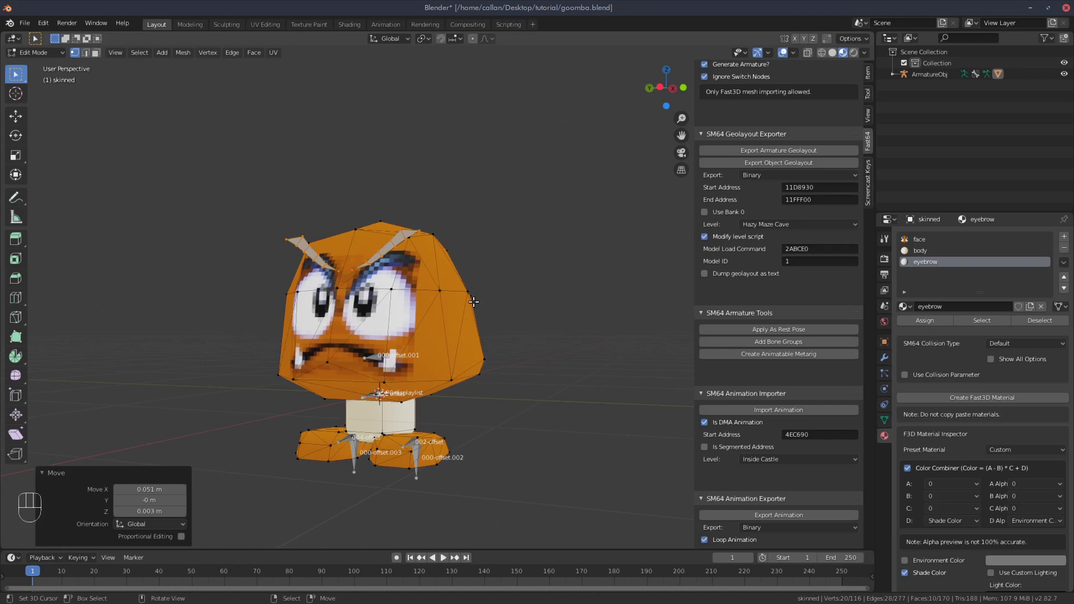
# In Object Mode select the armature, view its underside bones and toggle the first bone layer
pyautogui.press('Tab')
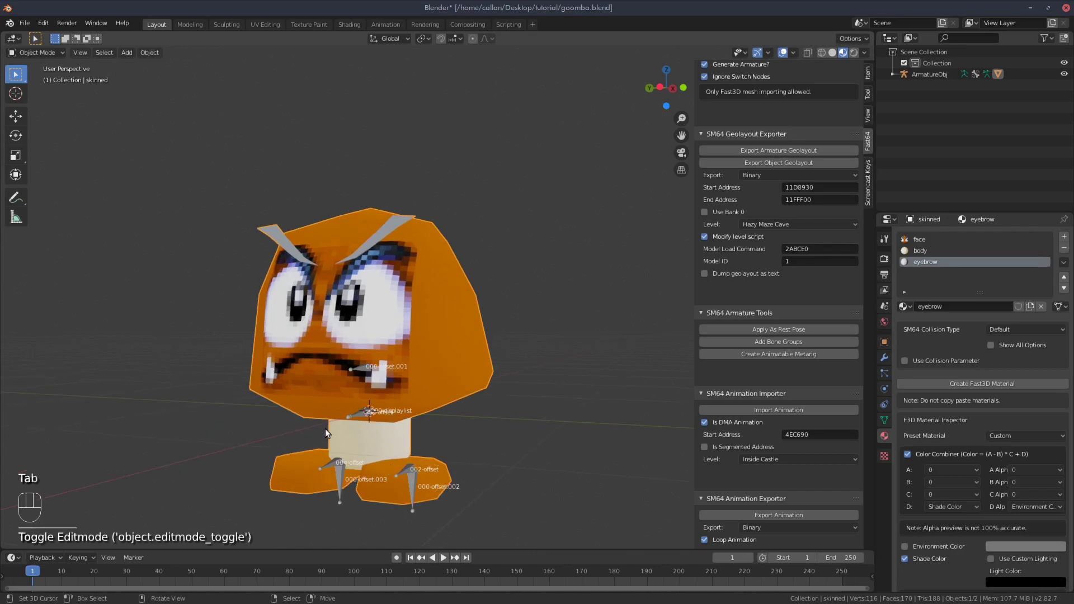
pyautogui.click(364, 373)
pyautogui.moveTo(48, 52); pyautogui.dragTo(46, 91)
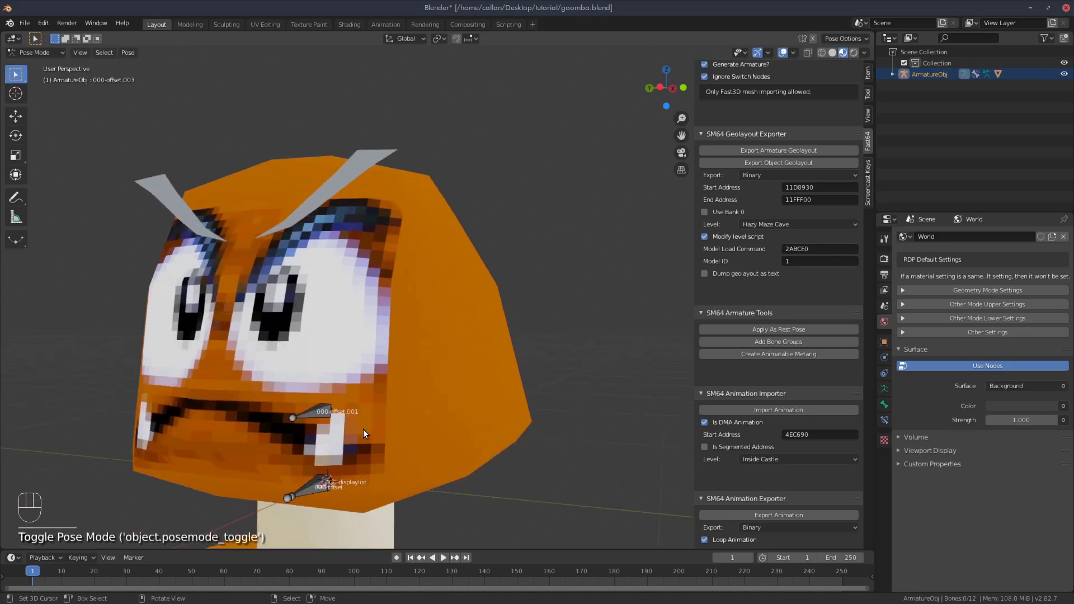
pyautogui.moveTo(366, 372); pyautogui.dragTo(378, 311)
pyautogui.moveTo(447, 301); pyautogui.dragTo(423, 319)
pyautogui.click(886, 393)
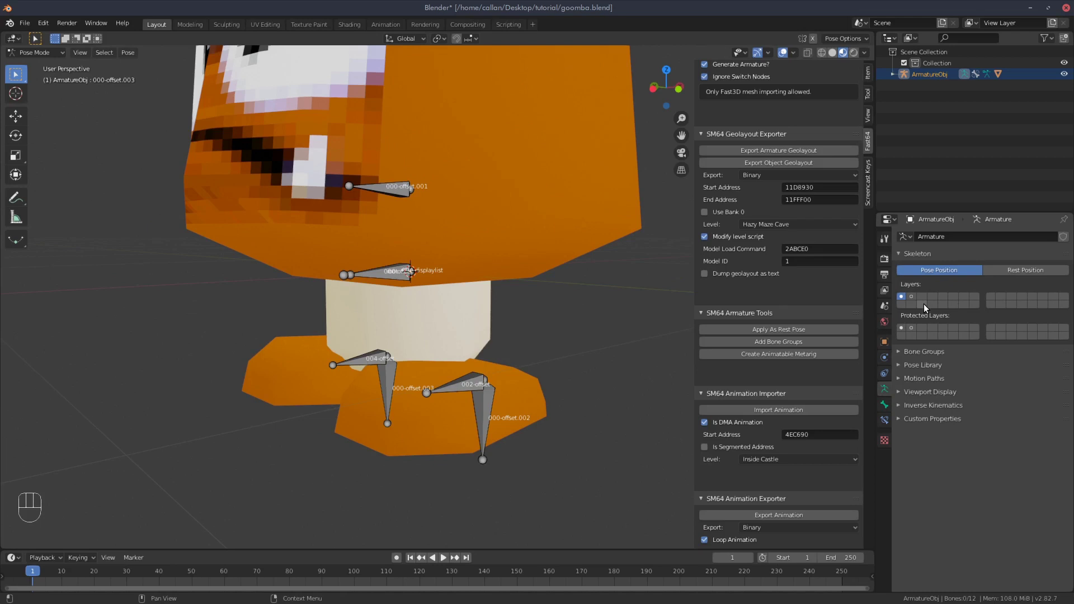
pyautogui.click(913, 300)
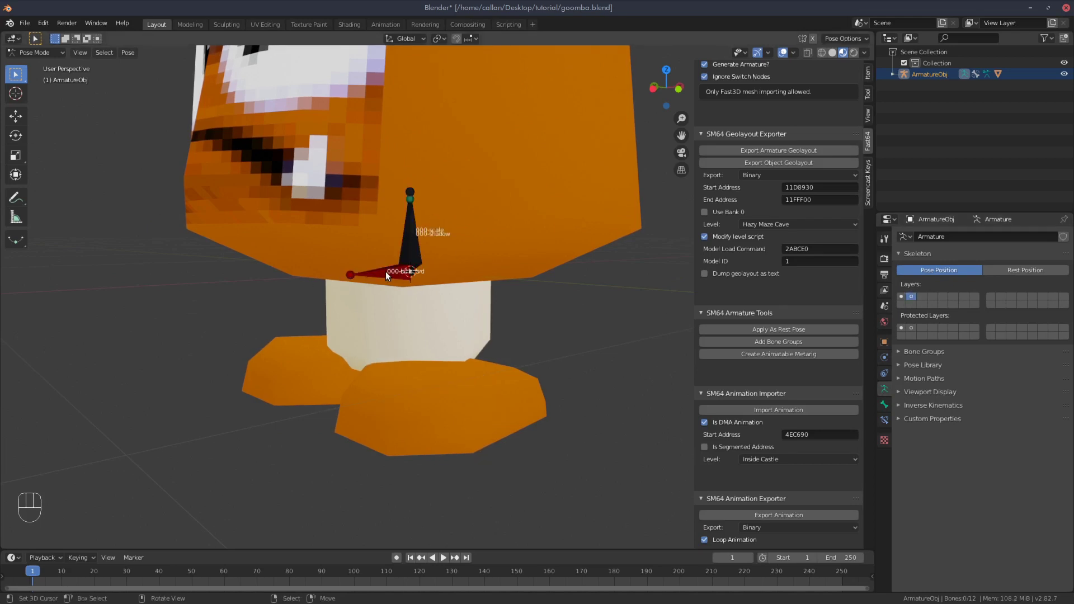
pyautogui.click(903, 300)
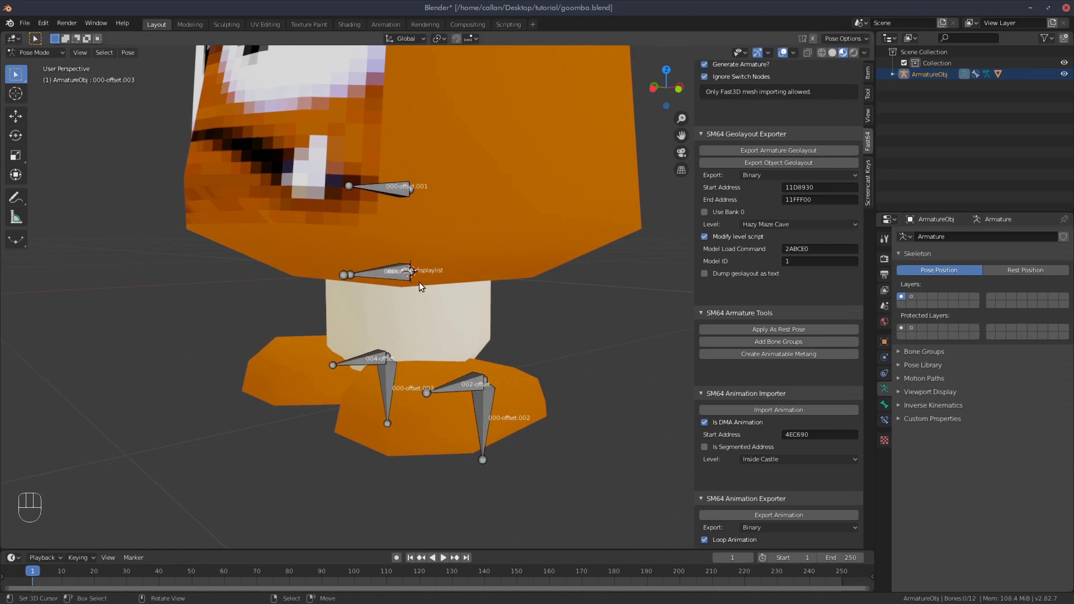
# In Pose Mode select the bone beneath the head and the root bone, inspecting their Bone Properties
pyautogui.click(398, 276)
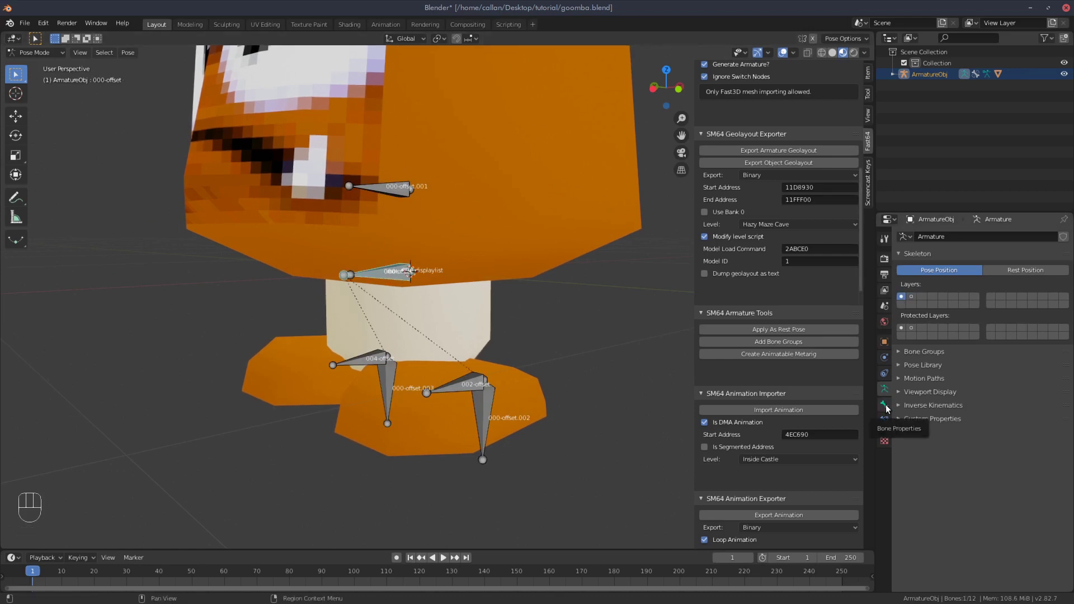
pyautogui.click(889, 408)
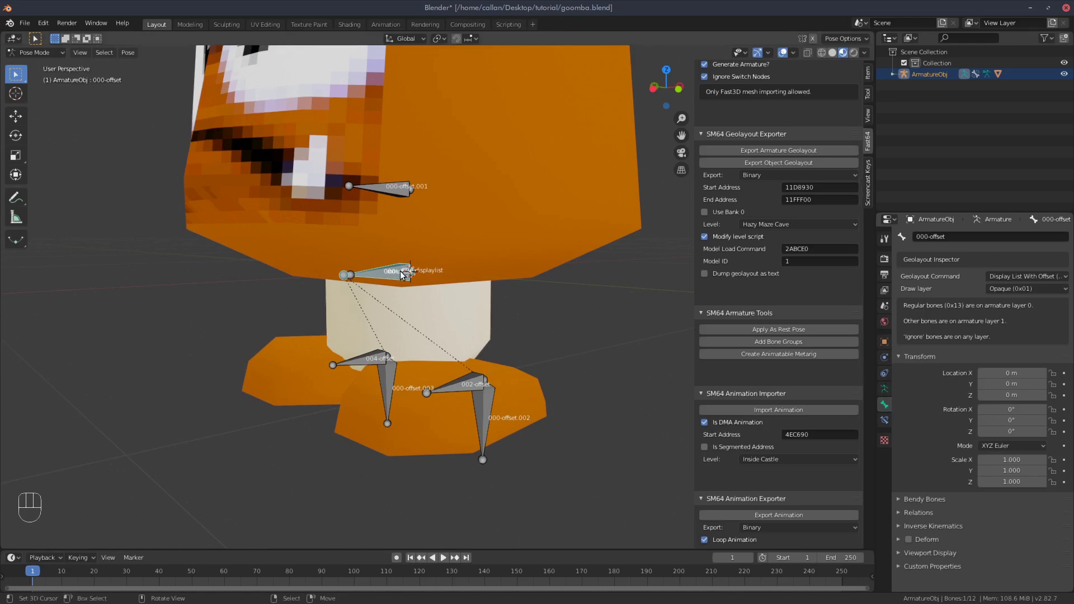
pyautogui.click(404, 273)
pyautogui.click(403, 274)
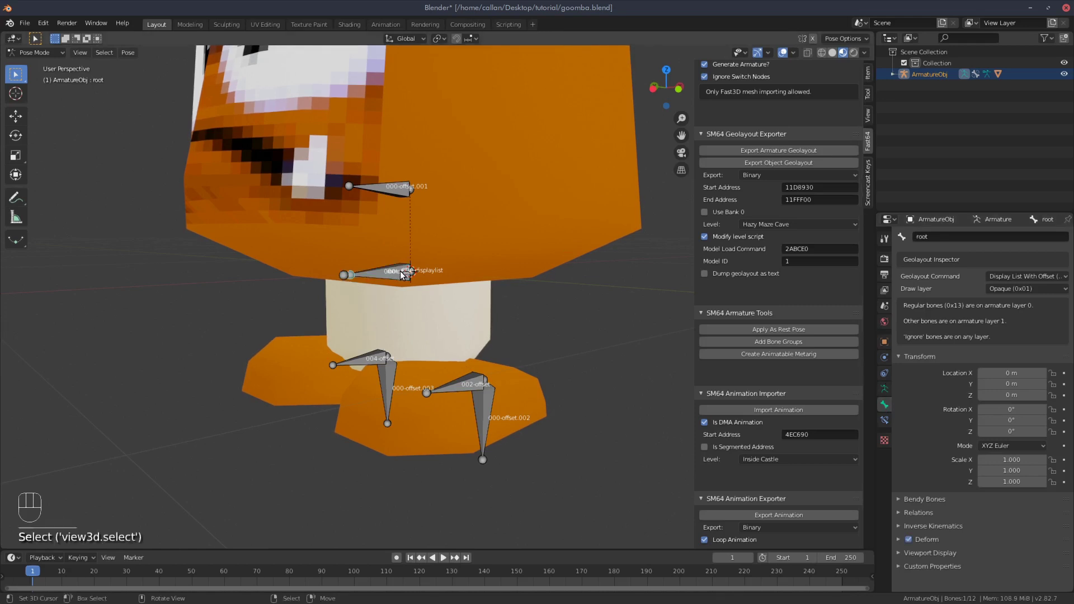
pyautogui.click(400, 275)
pyautogui.click(400, 275)
pyautogui.click(399, 275)
pyautogui.click(400, 275)
pyautogui.click(400, 275)
pyautogui.moveTo(399, 276); pyautogui.dragTo(892, 387)
# Isolate the first bone layer again and pick through the scale, shadow and billboard bones toward 000-switch
pyautogui.click(892, 388)
pyautogui.click(915, 299)
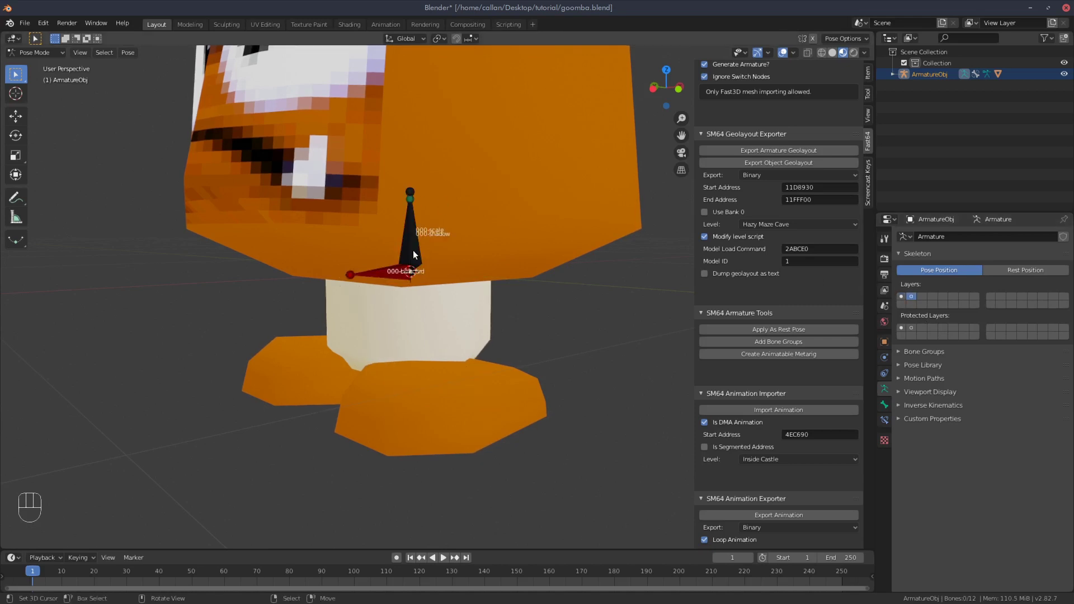
pyautogui.rightClick(416, 253)
pyautogui.click(888, 406)
pyautogui.rightClick(413, 256)
pyautogui.click(413, 256)
pyautogui.click(414, 256)
pyautogui.click(414, 259)
pyautogui.moveTo(414, 259); pyautogui.dragTo(401, 275)
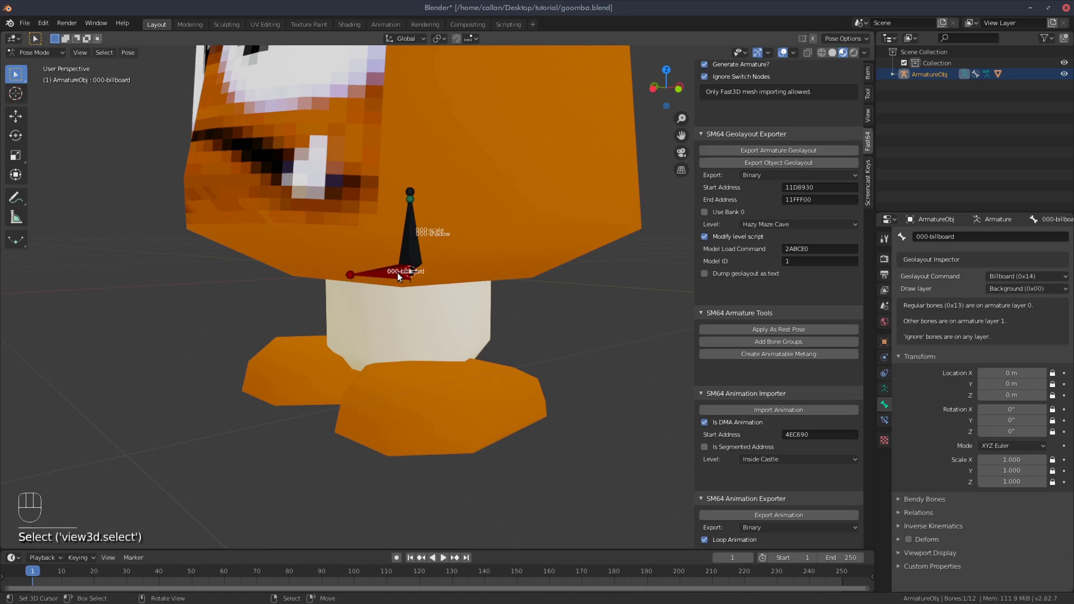
# Add Switch Option 1 to 000-switch as a Specific Material Override with one material slot for the face
pyautogui.click(401, 275)
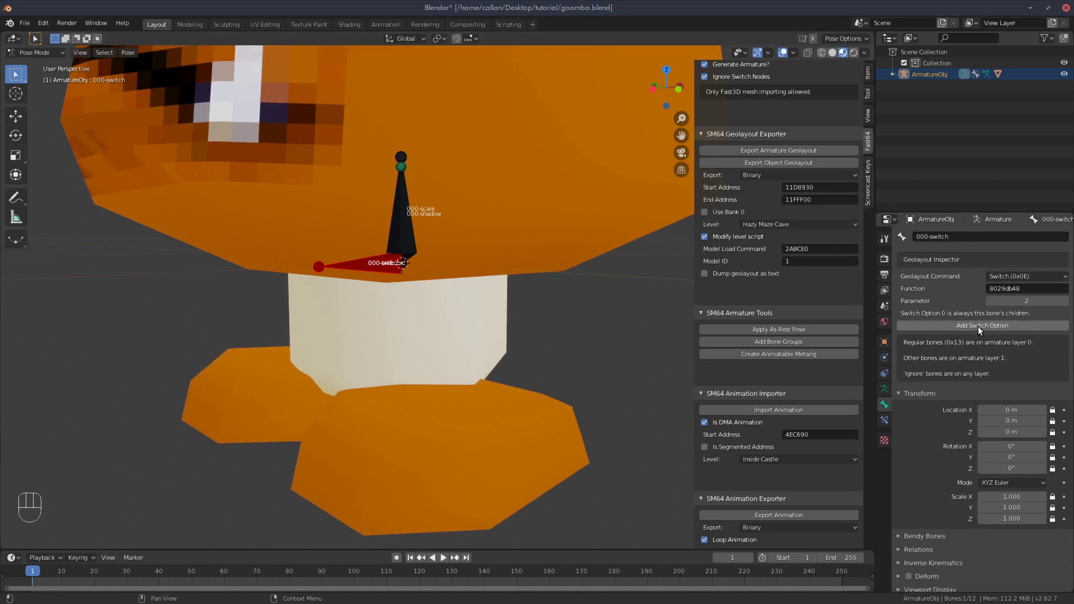
pyautogui.click(981, 329)
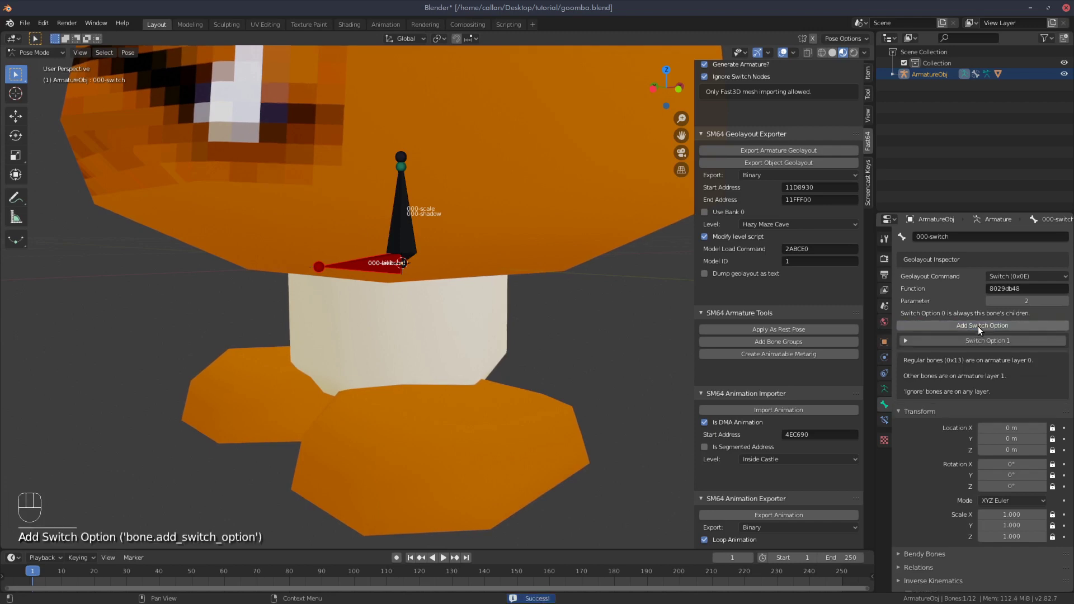
pyautogui.click(978, 340)
pyautogui.moveTo(1039, 356); pyautogui.dragTo(1027, 381)
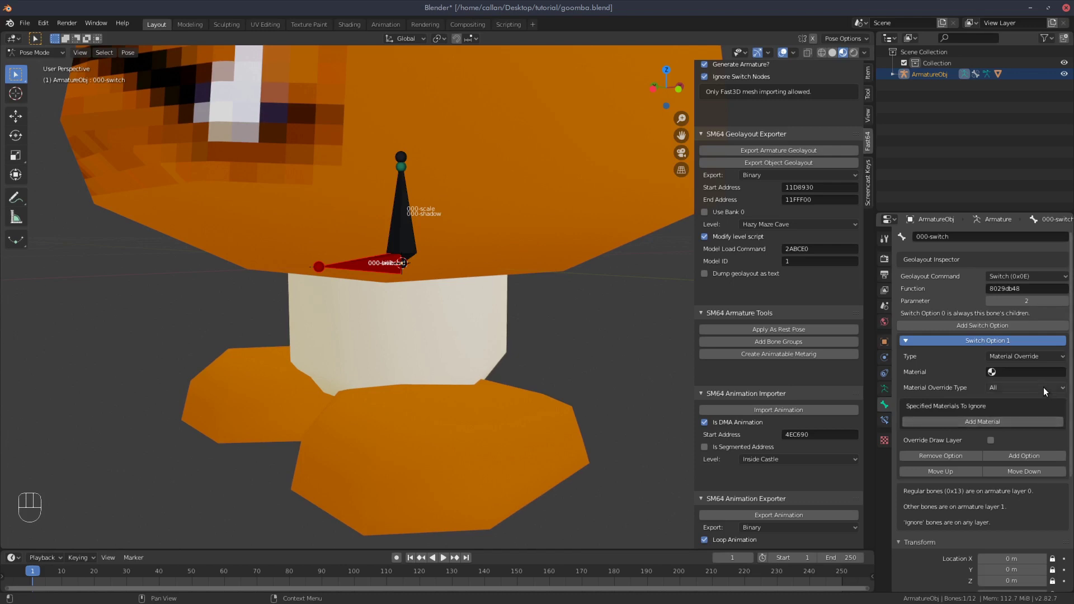
pyautogui.moveTo(1039, 386); pyautogui.dragTo(972, 396)
pyautogui.moveTo(1030, 388); pyautogui.dragTo(995, 415)
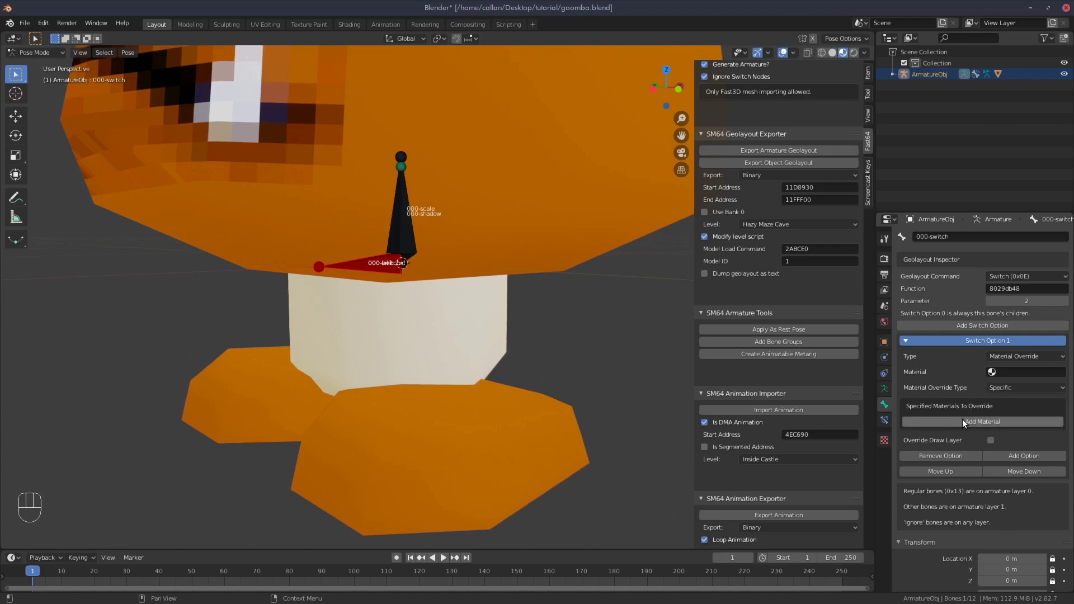
pyautogui.click(965, 421)
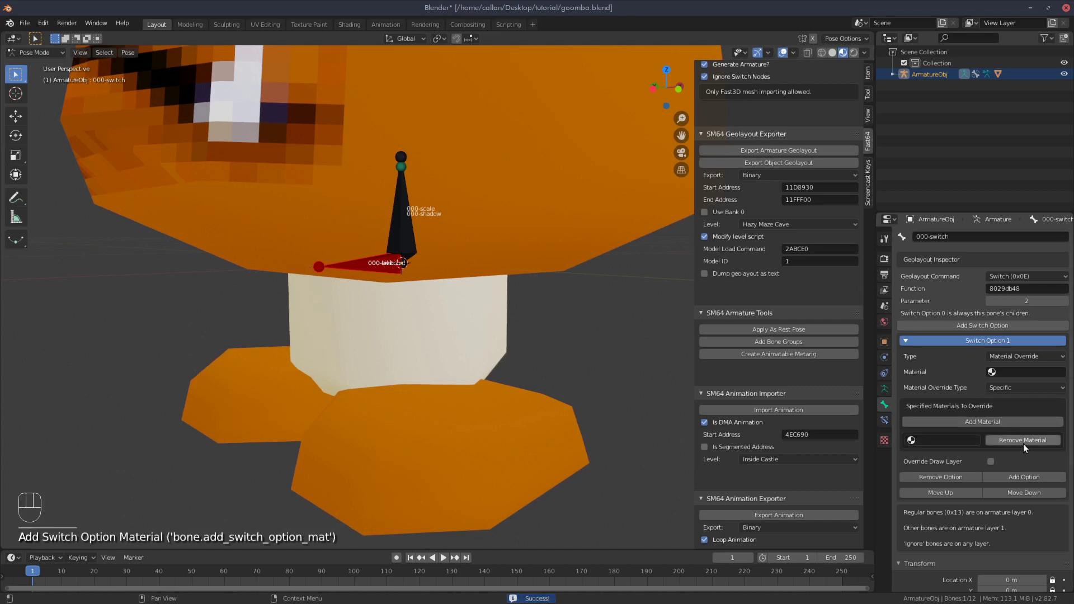
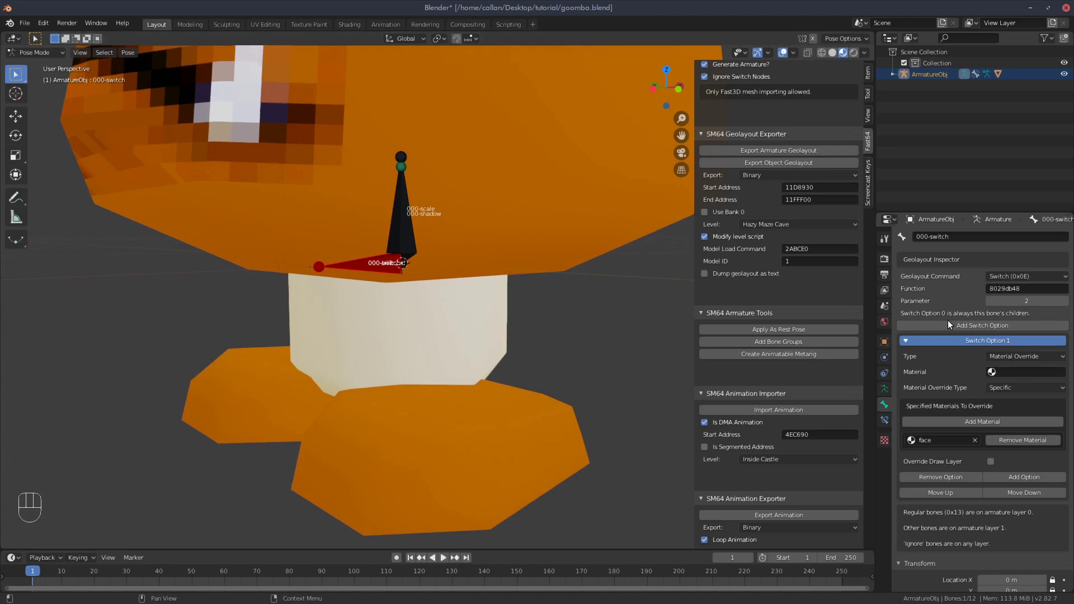
# Return the armature to object mode and select the Goomba skinned mesh
pyautogui.press('Tab')
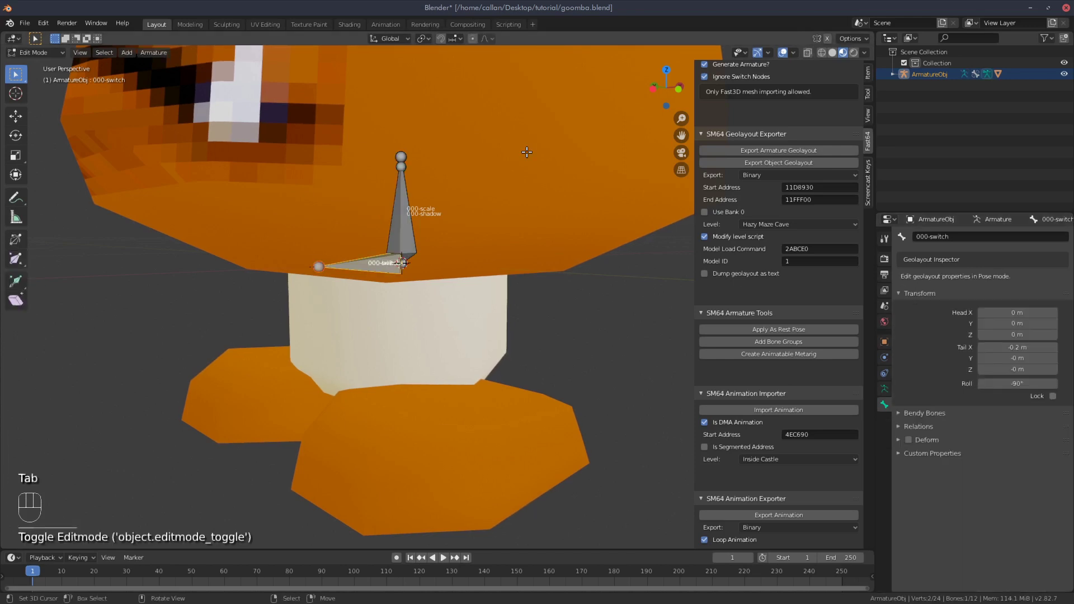
pyautogui.click(542, 158)
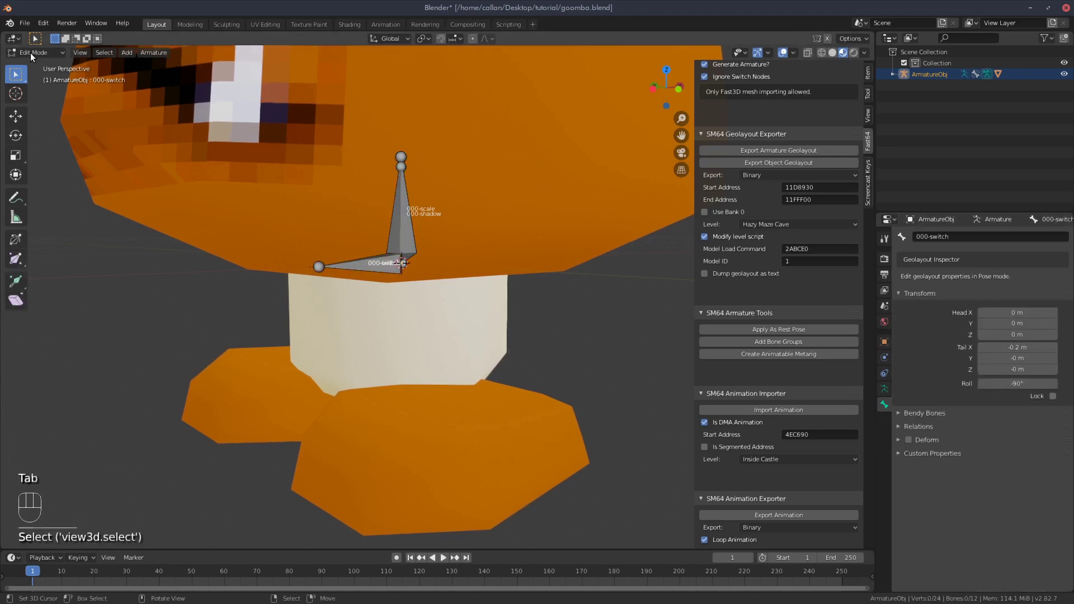
pyautogui.moveTo(33, 55); pyautogui.dragTo(45, 71)
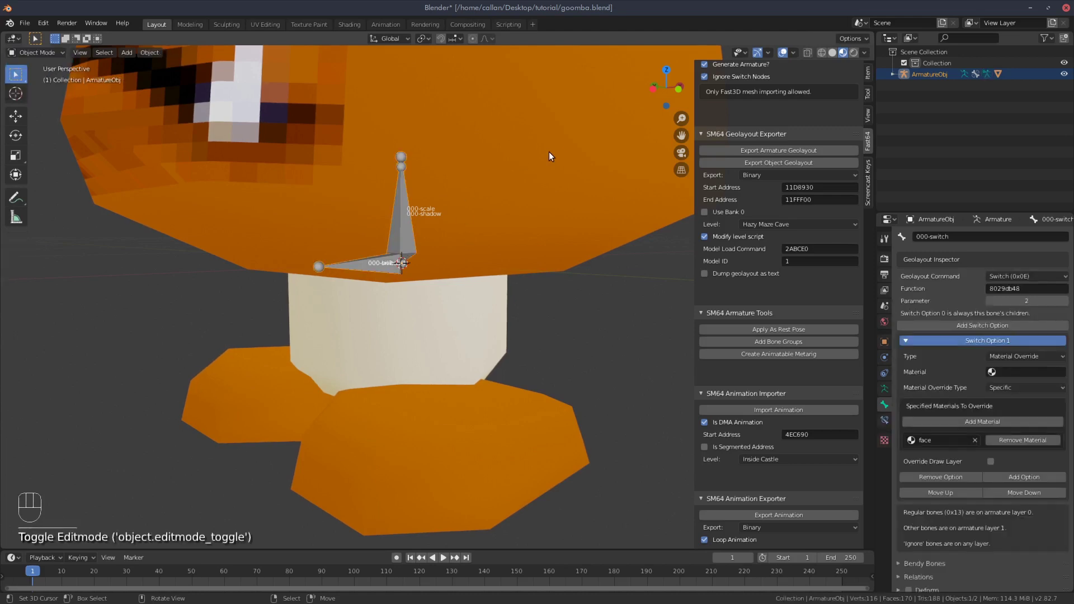
pyautogui.click(560, 149)
pyautogui.moveTo(466, 192); pyautogui.dragTo(474, 235)
pyautogui.click(884, 437)
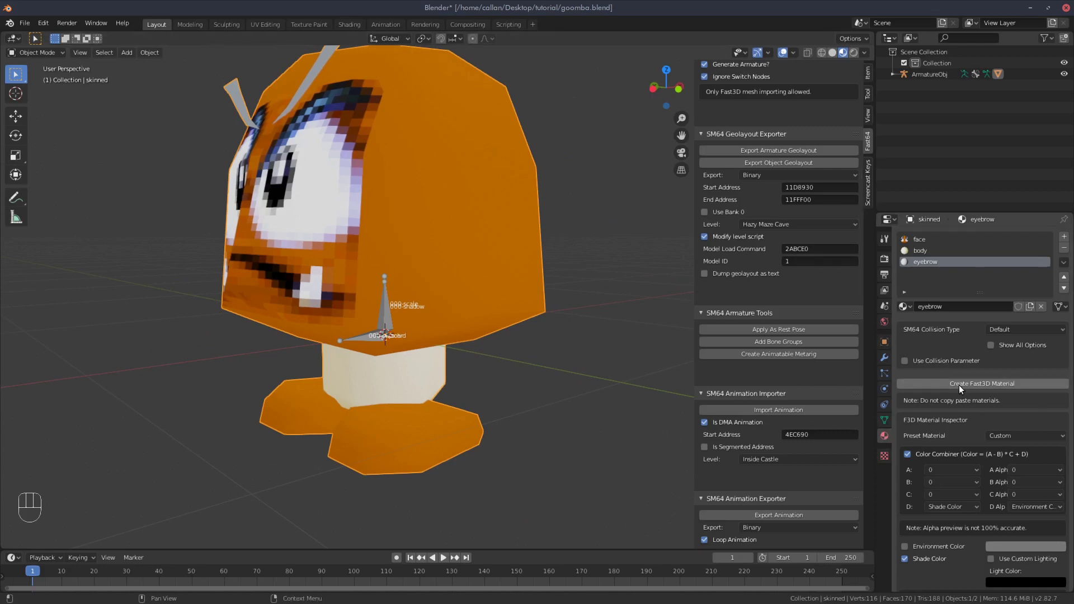
# Create a Shaded Texture Fast3D material 'blink' with the face image, RGBA 16-bit, clamped S and T
pyautogui.click(961, 387)
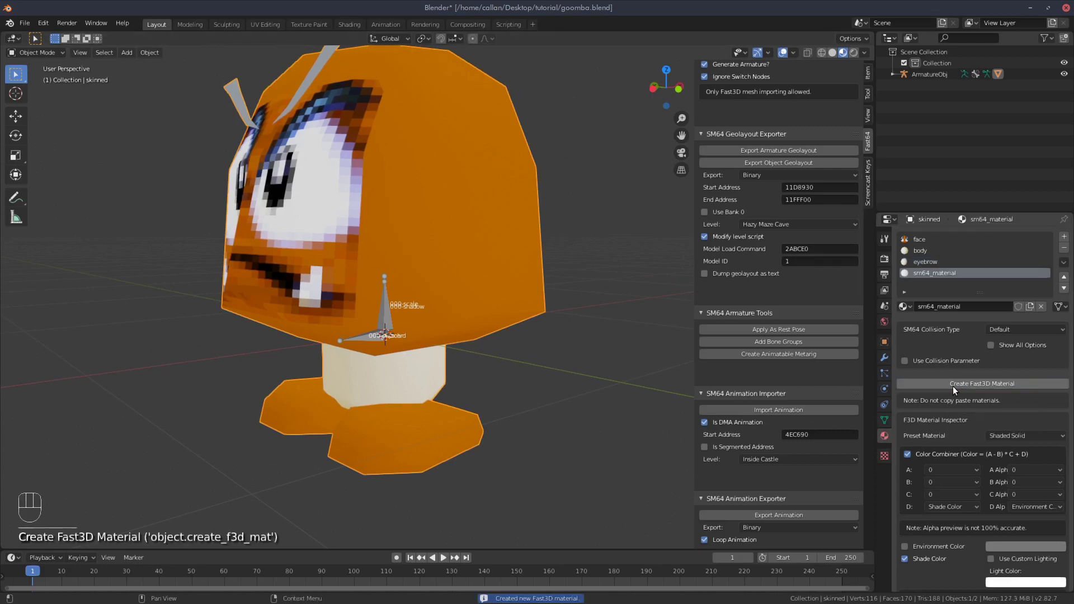
pyautogui.moveTo(1033, 440); pyautogui.dragTo(953, 364)
pyautogui.click(1061, 560)
pyautogui.click(1047, 486)
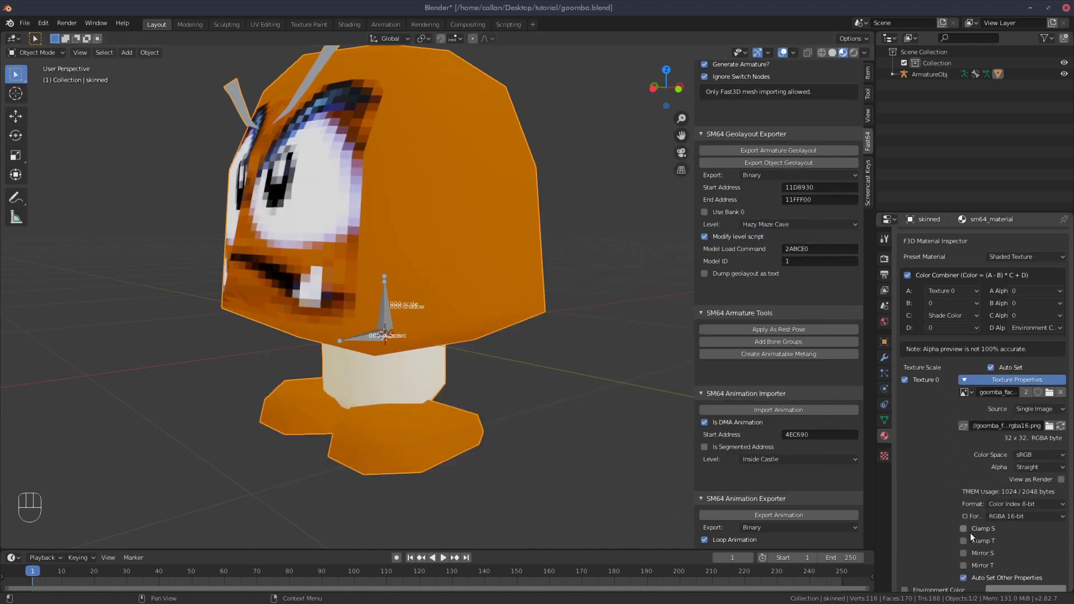
pyautogui.click(965, 531)
pyautogui.click(963, 477)
pyautogui.moveTo(1013, 436); pyautogui.dragTo(996, 534)
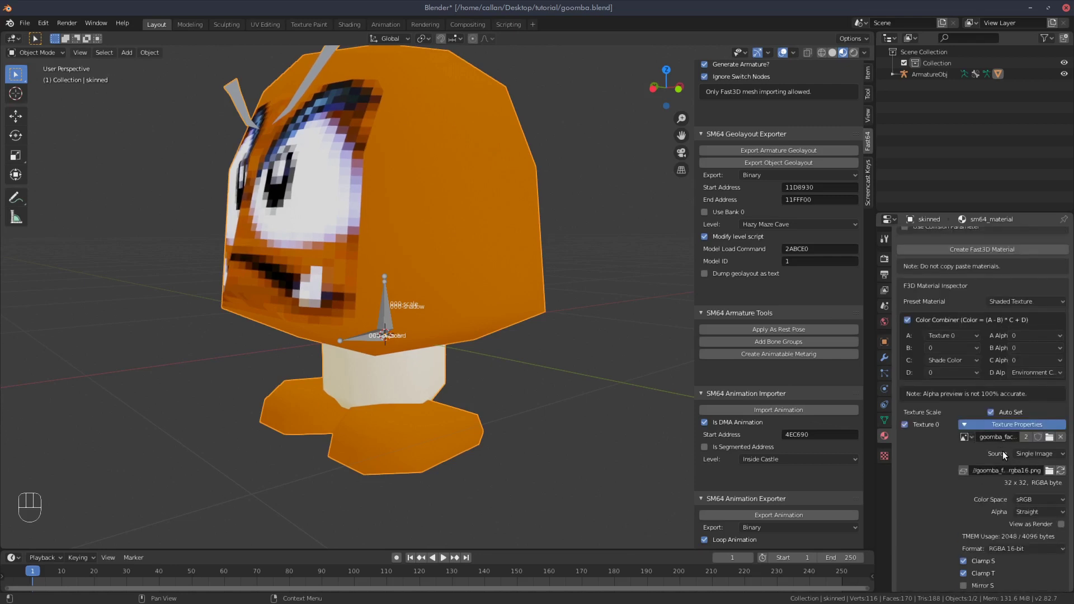
pyautogui.moveTo(939, 277); pyautogui.dragTo(526, 321)
pyautogui.click(387, 306)
pyautogui.moveTo(53, 50); pyautogui.dragTo(48, 89)
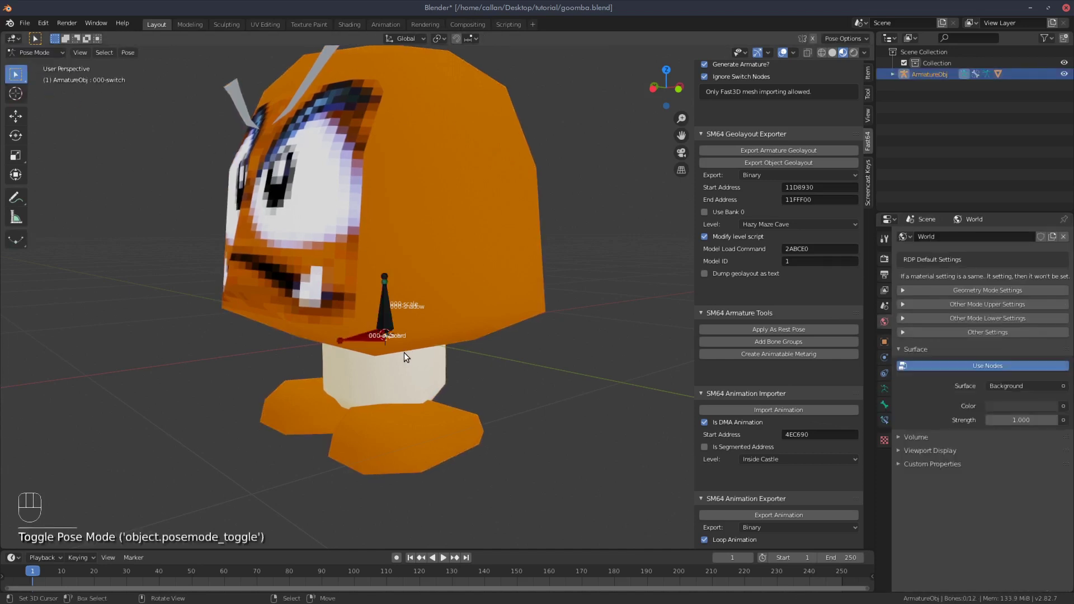
pyautogui.click(885, 406)
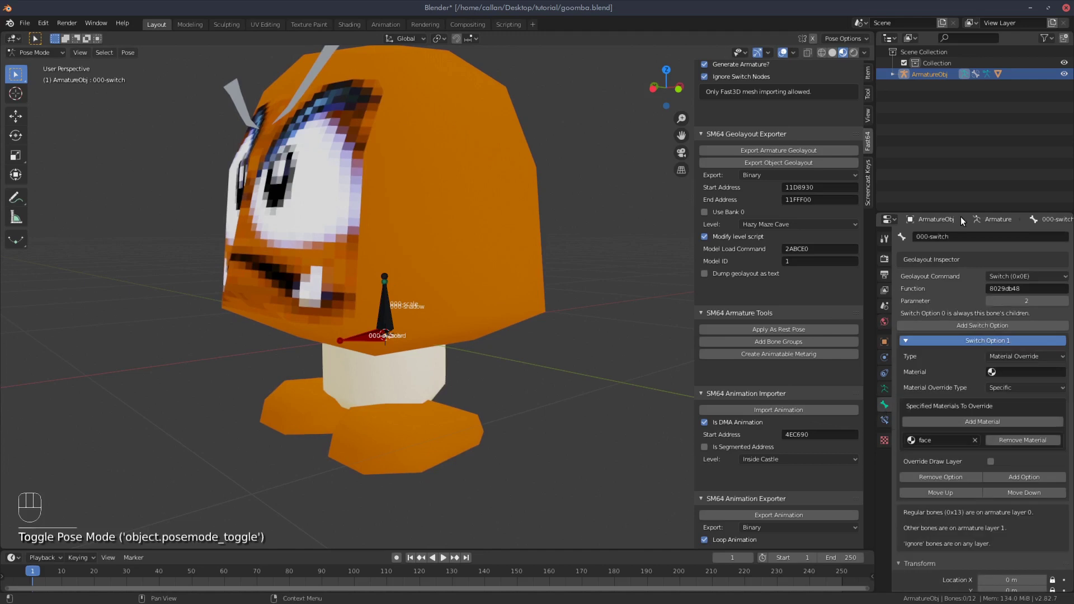
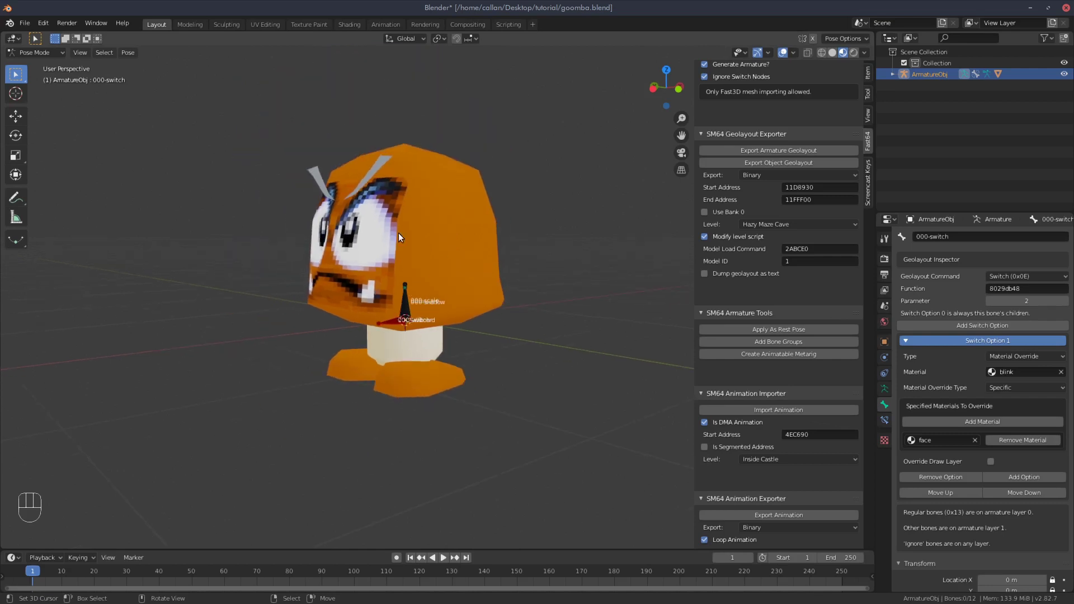
pyautogui.moveTo(261, 227); pyautogui.dragTo(311, 226)
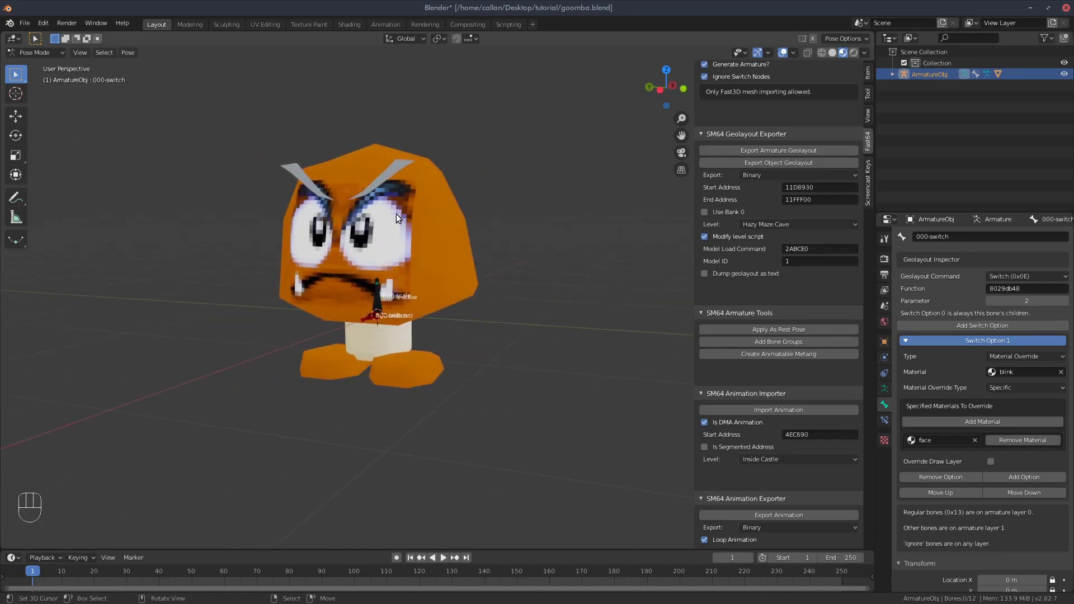
# Leave pose mode, face the Goomba and select the skinned mesh
pyautogui.press('Tab')
pyautogui.moveTo(470, 258); pyautogui.dragTo(82, 96)
pyautogui.moveTo(50, 57); pyautogui.dragTo(57, 69)
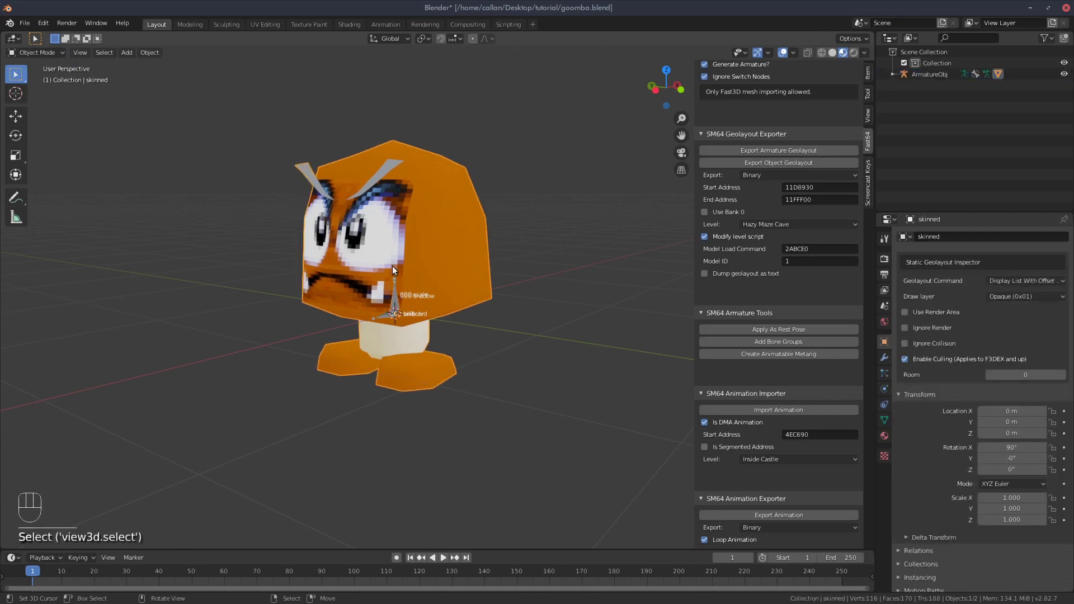
pyautogui.moveTo(392, 266); pyautogui.dragTo(406, 270)
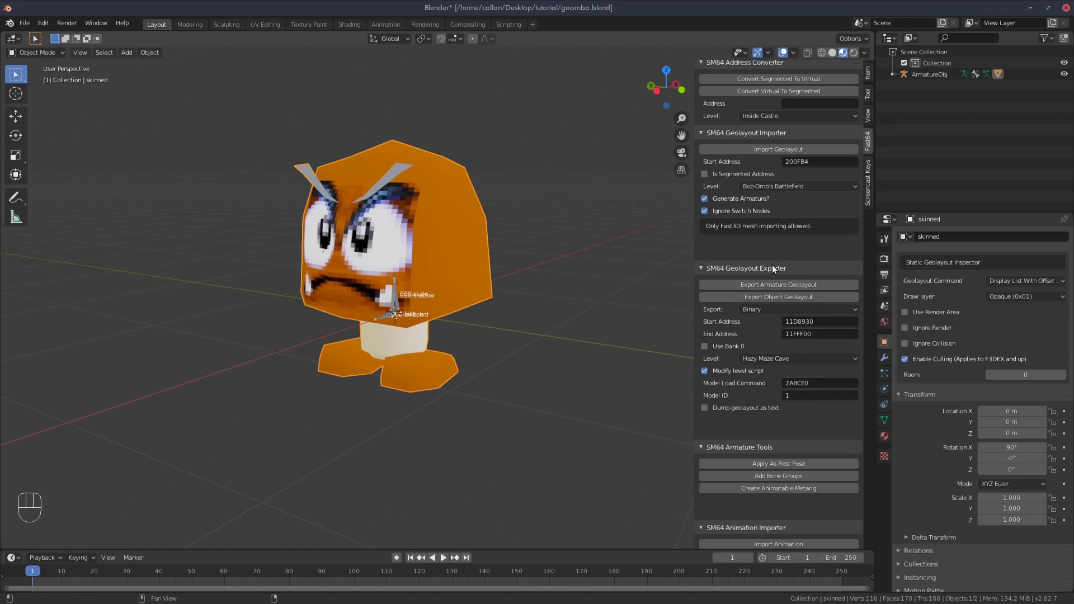
# Inspect the mesh's vertex groups in edit mode with nothing selected, then return to object mode
pyautogui.press('Tab')
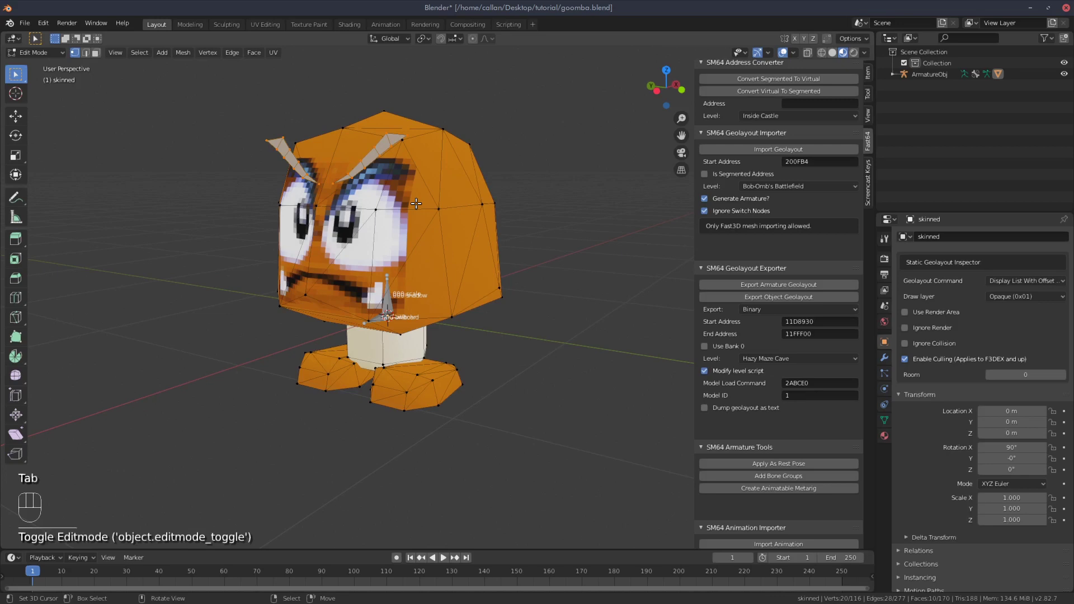
pyautogui.press('a')
pyautogui.press('a')
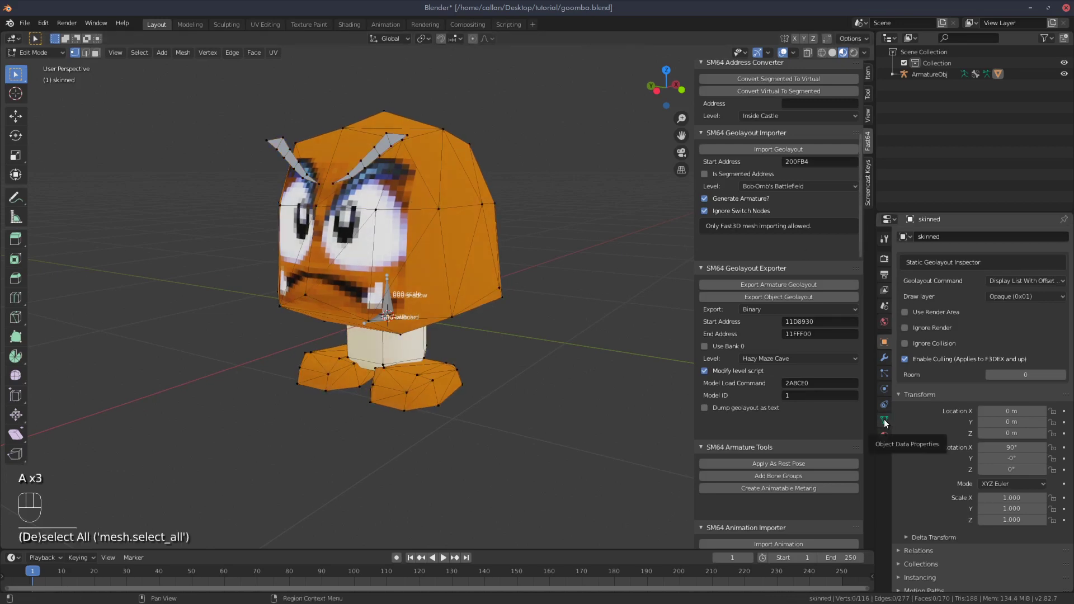
pyautogui.click(887, 421)
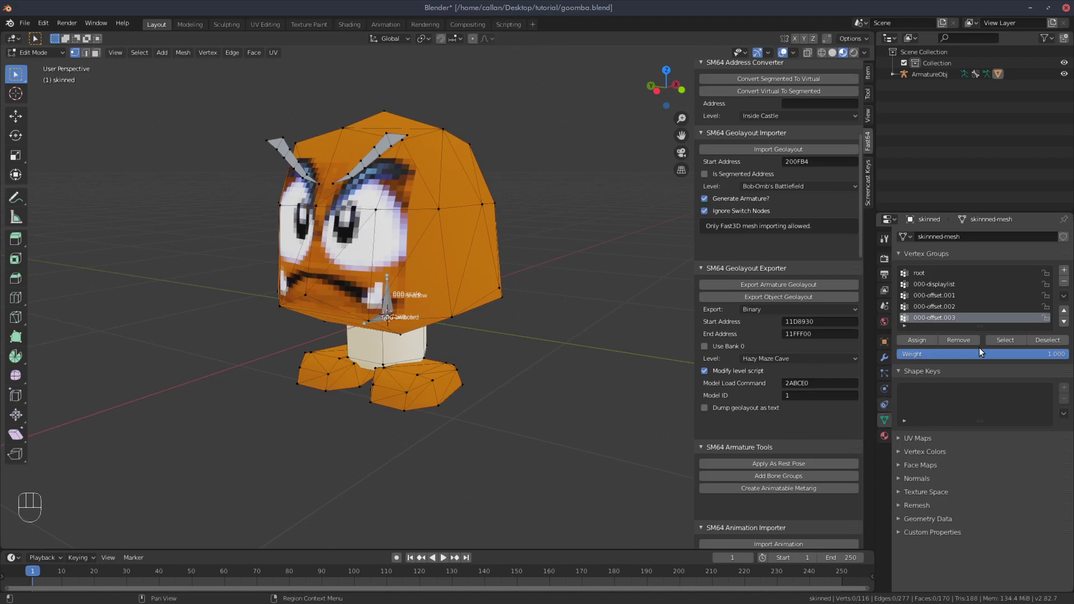
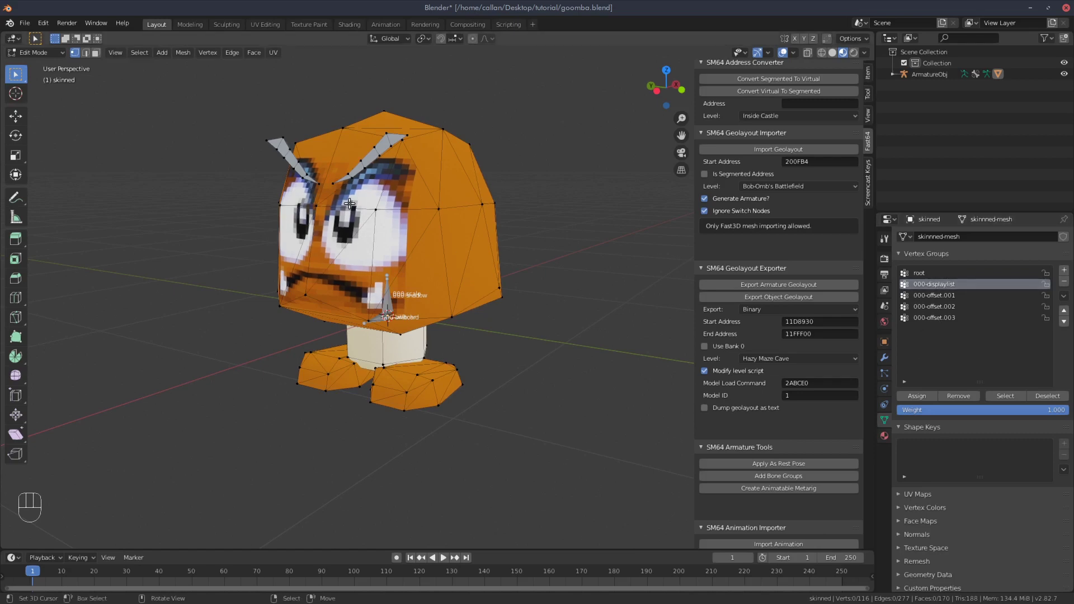
pyautogui.press('Tab')
# Show bone layer 0 on the armature, test-move the head bone in pose mode and undo it
pyautogui.click(390, 305)
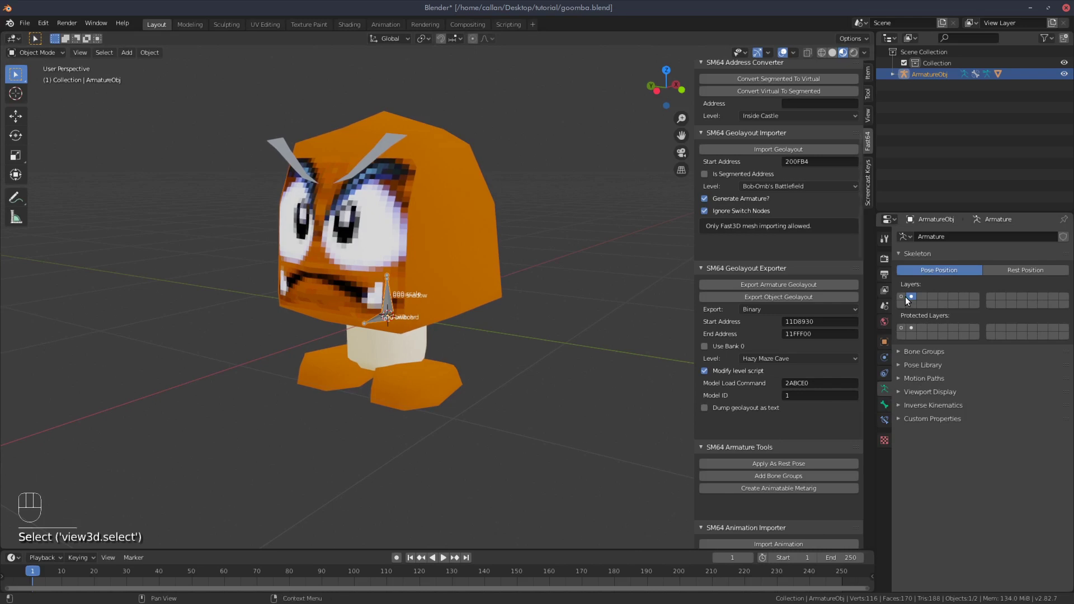
pyautogui.click(903, 297)
pyautogui.moveTo(49, 56); pyautogui.dragTo(198, 135)
pyautogui.click(433, 384)
pyautogui.press('g')
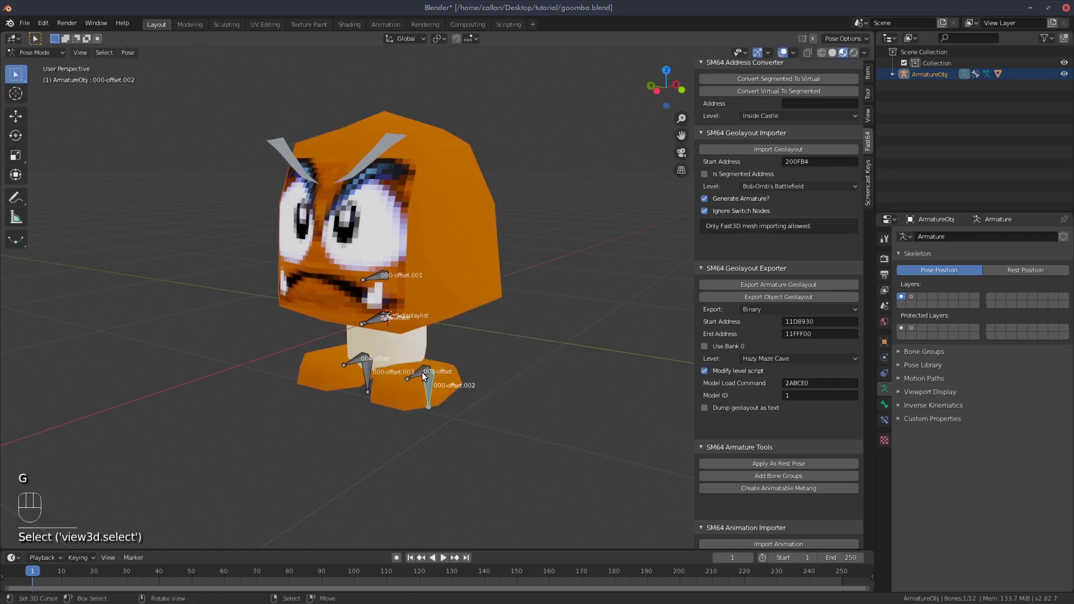
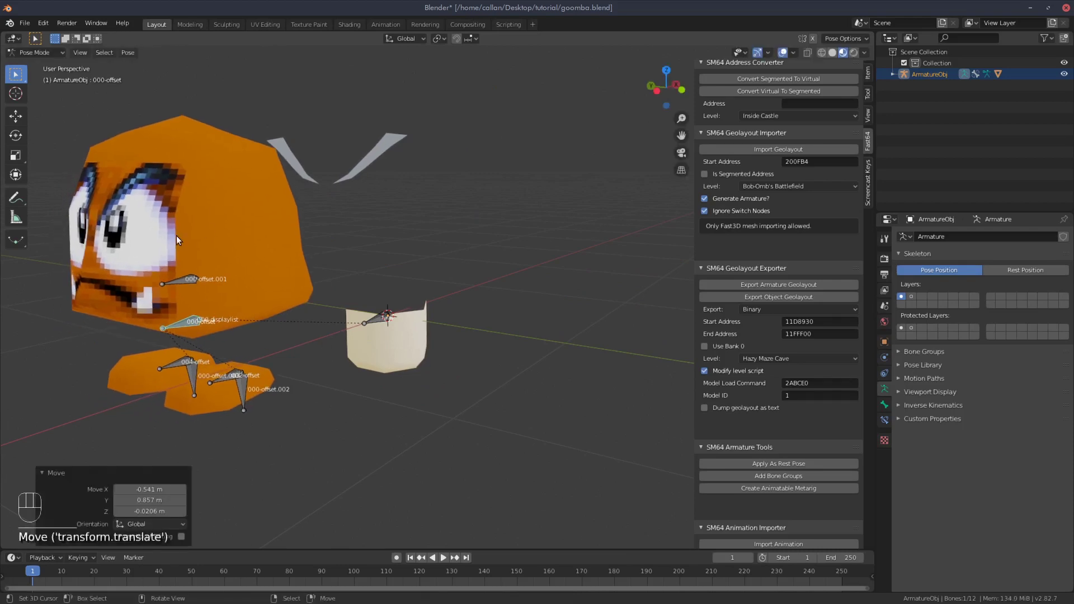
pyautogui.press('ctrl+z')
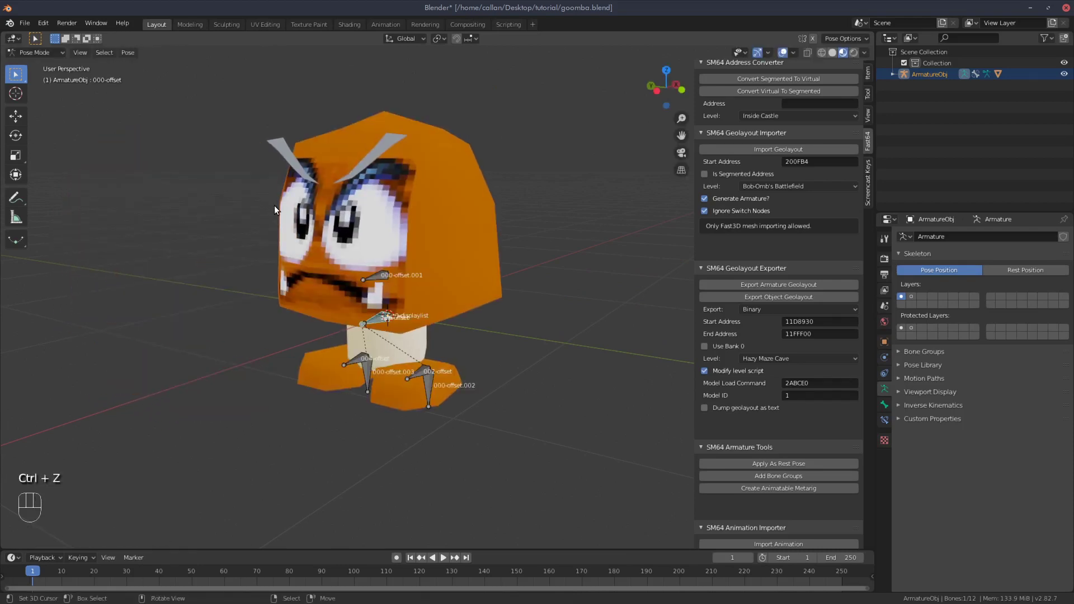
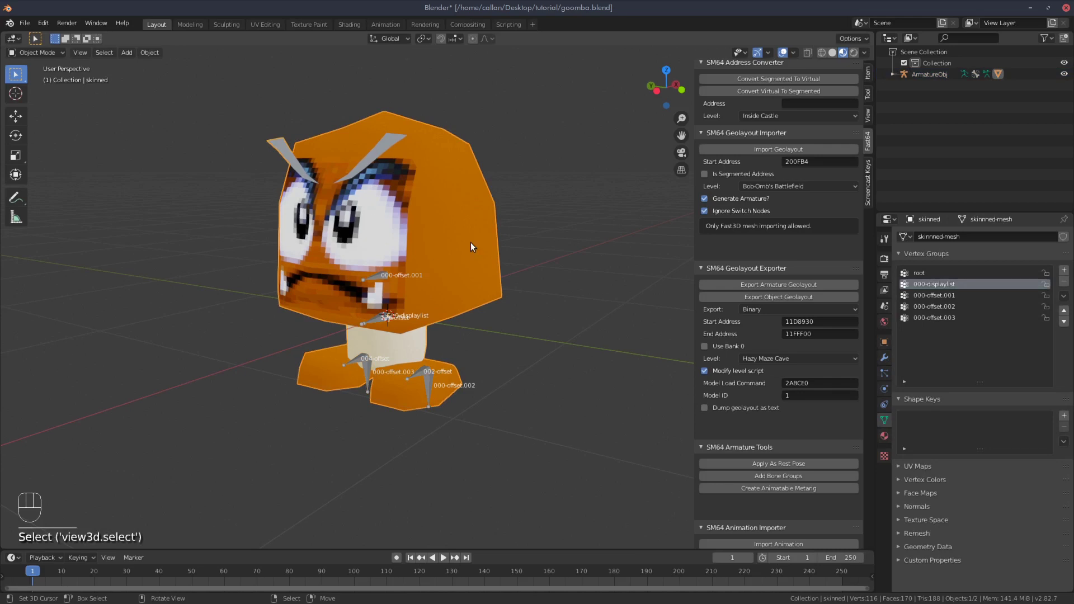
# Step through the root, 000-displaylist, 000-offset.001 and .003 vertex groups, selecting each to see its vertices
pyautogui.press('Tab')
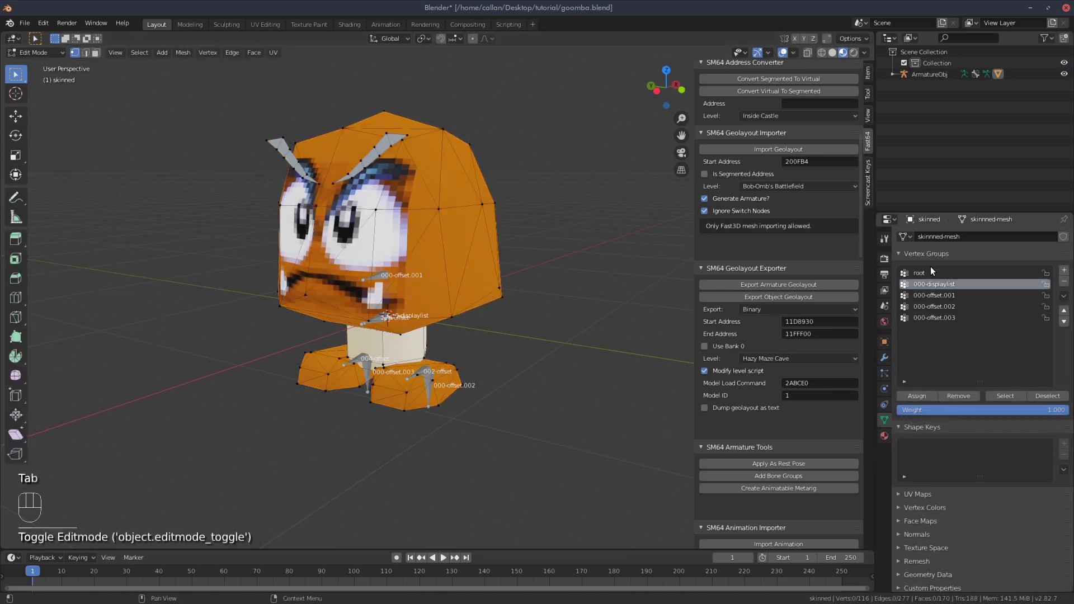
pyautogui.click(922, 274)
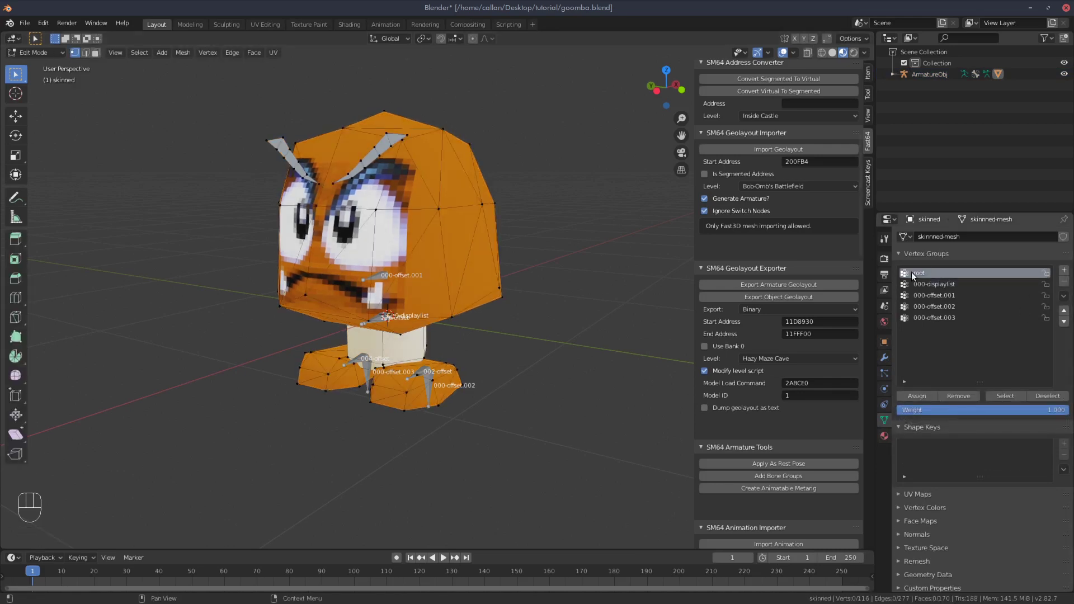
pyautogui.click(946, 288)
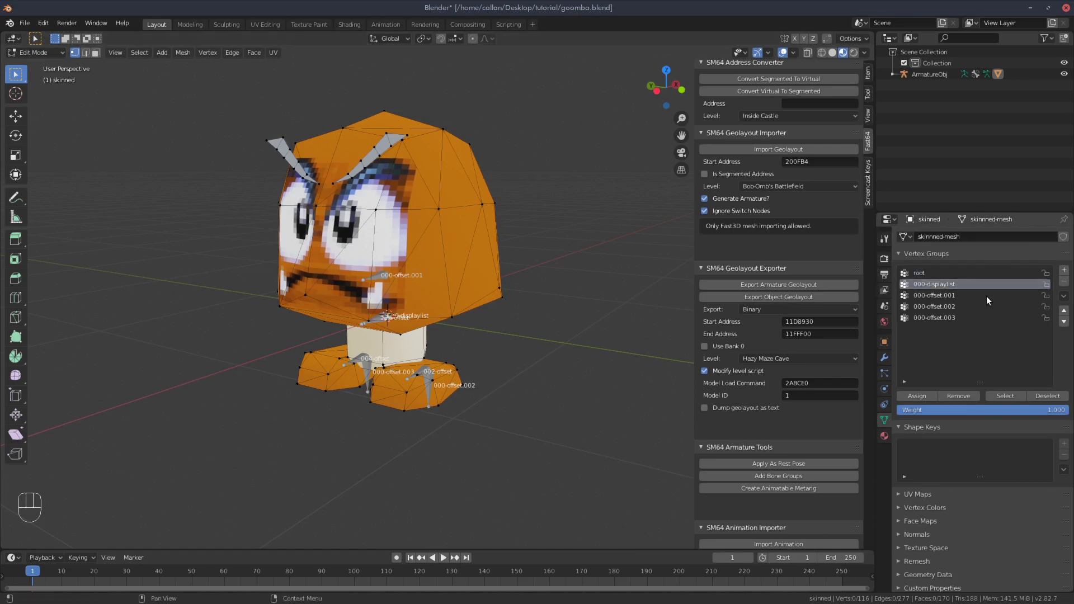
pyautogui.click(950, 299)
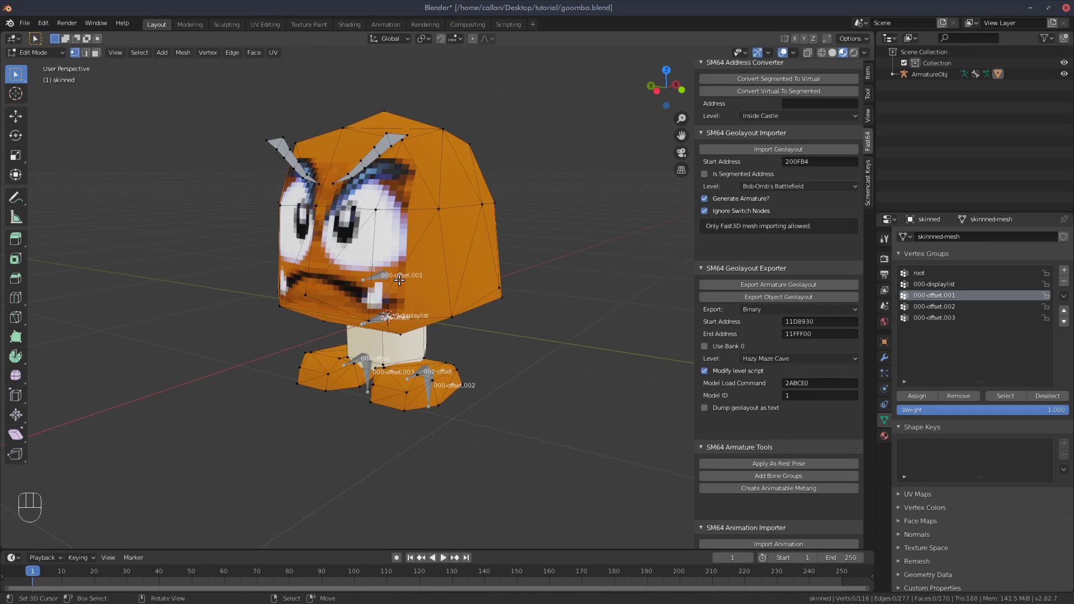
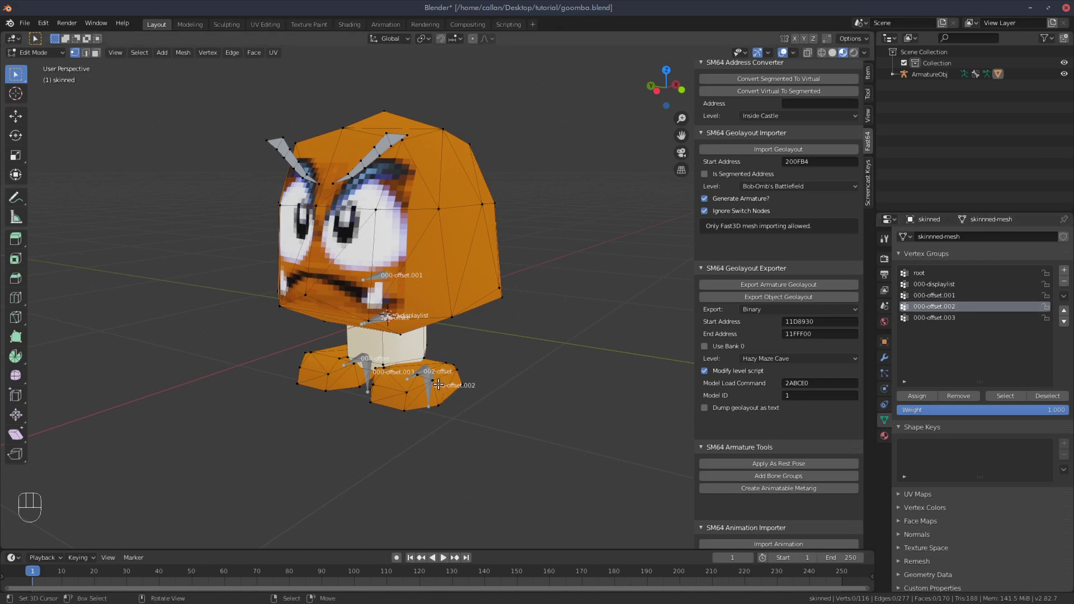
pyautogui.click(950, 319)
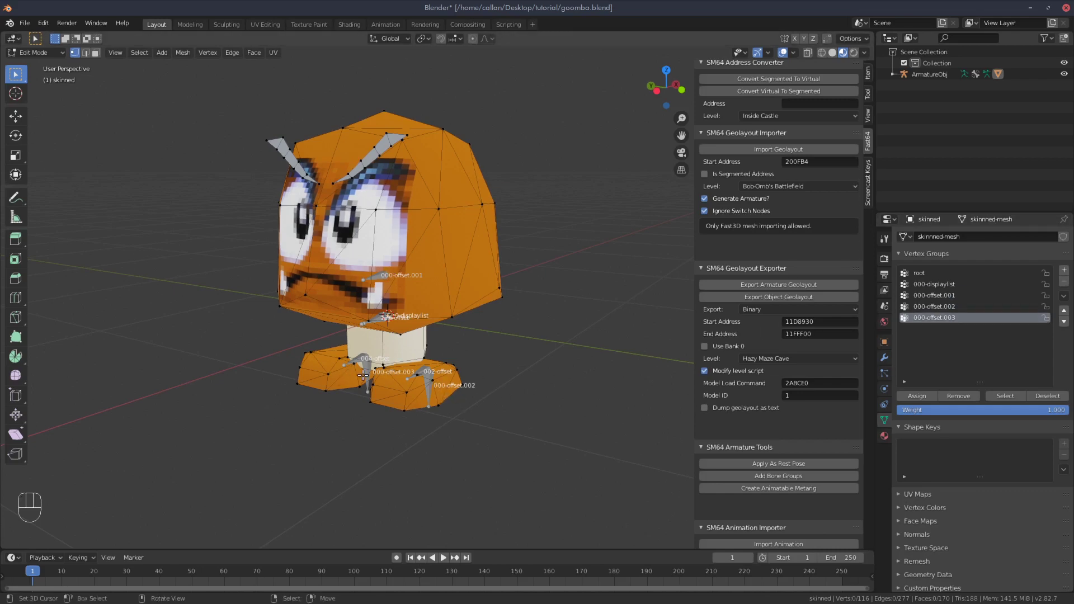
pyautogui.click(921, 275)
pyautogui.click(1006, 399)
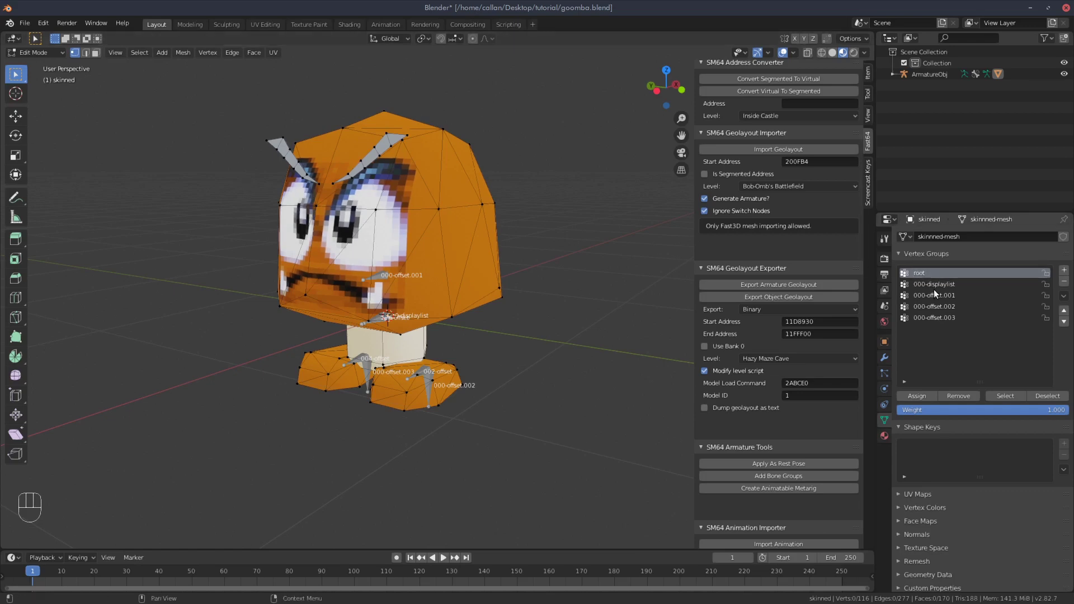
pyautogui.click(939, 288)
pyautogui.click(1012, 399)
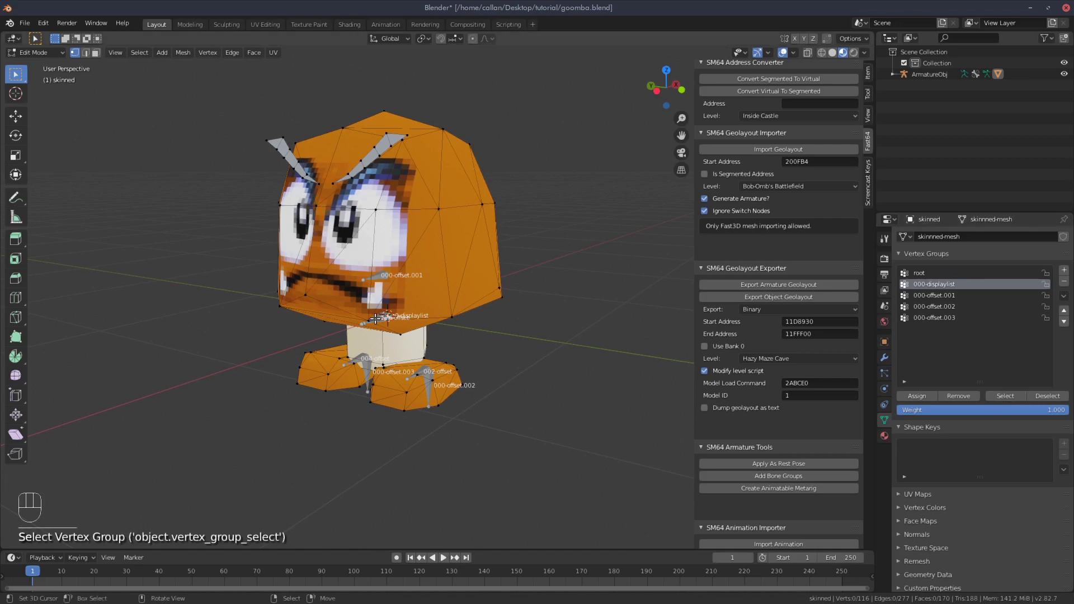
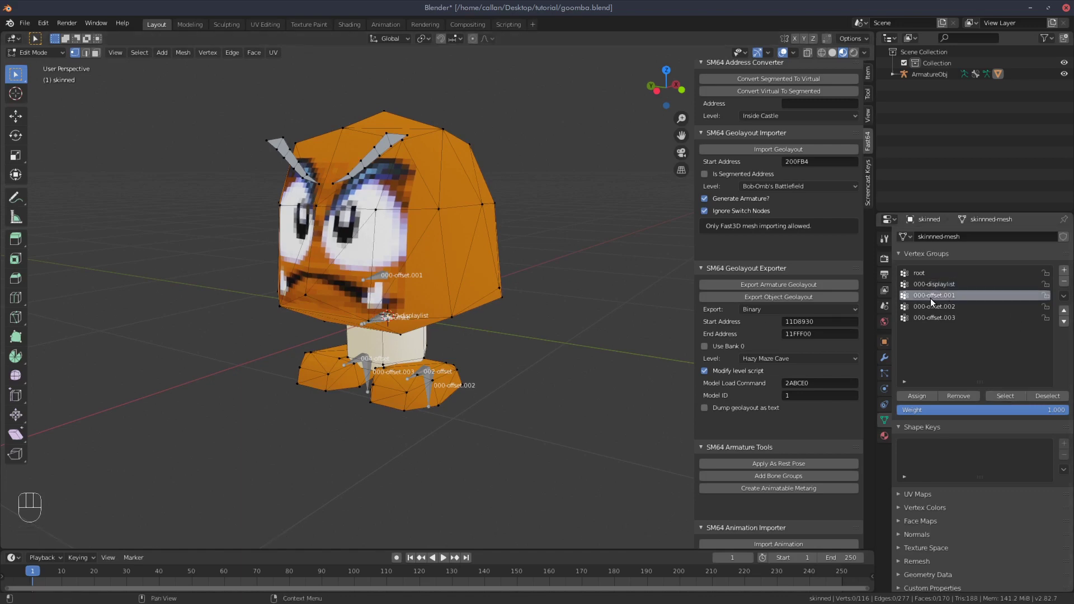
# Compare 000-offset.001 and .002 and finish with the 37 head vertices of 000-offset.001 selected
pyautogui.click(1012, 395)
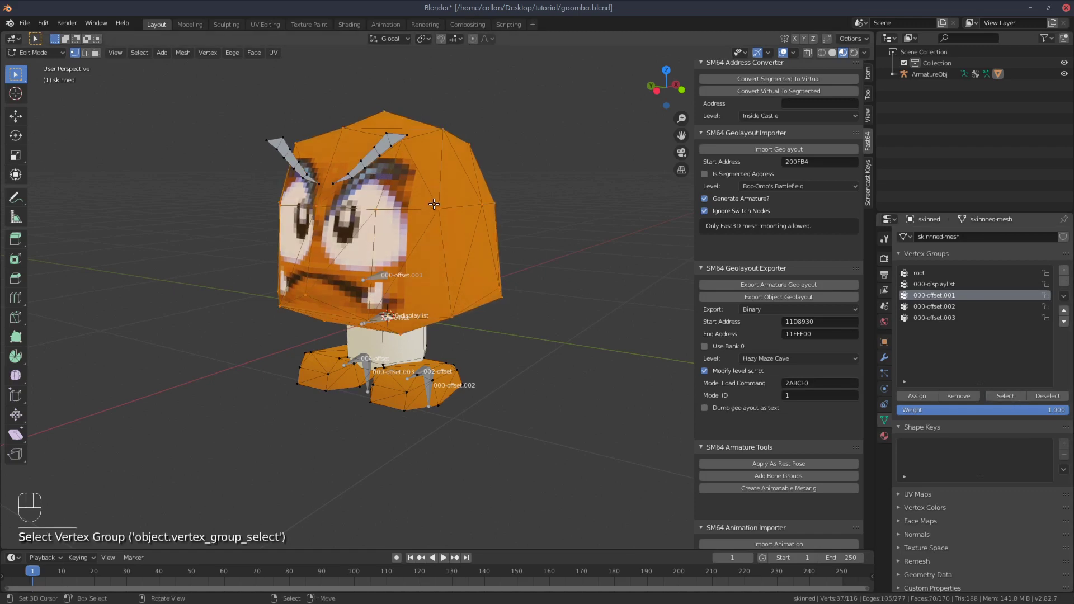
pyautogui.press('a')
pyautogui.press('a')
pyautogui.click(936, 307)
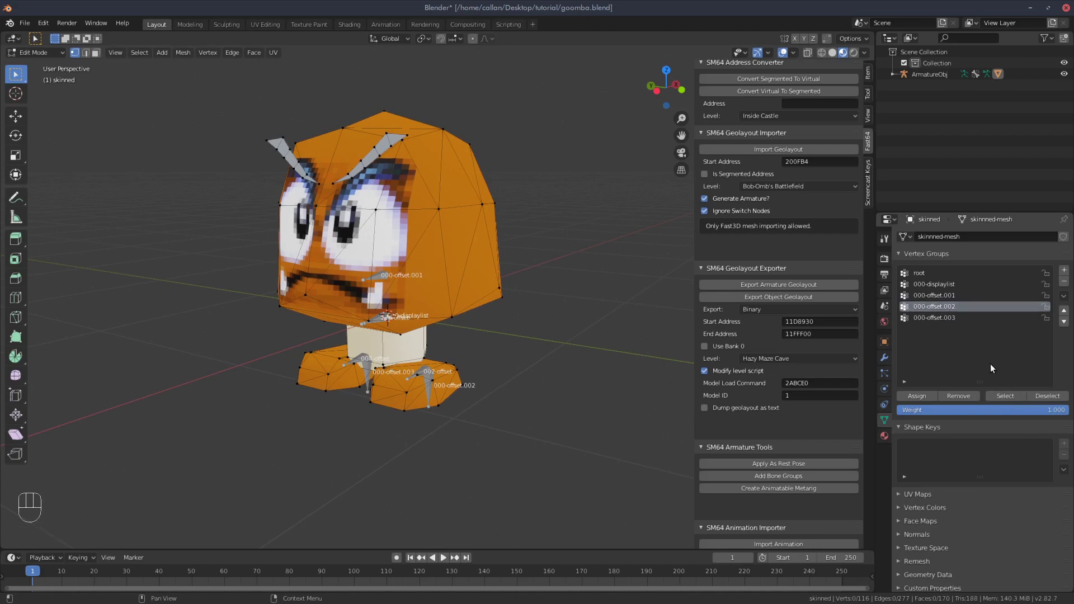
pyautogui.click(1002, 394)
pyautogui.press('a')
pyautogui.press('a')
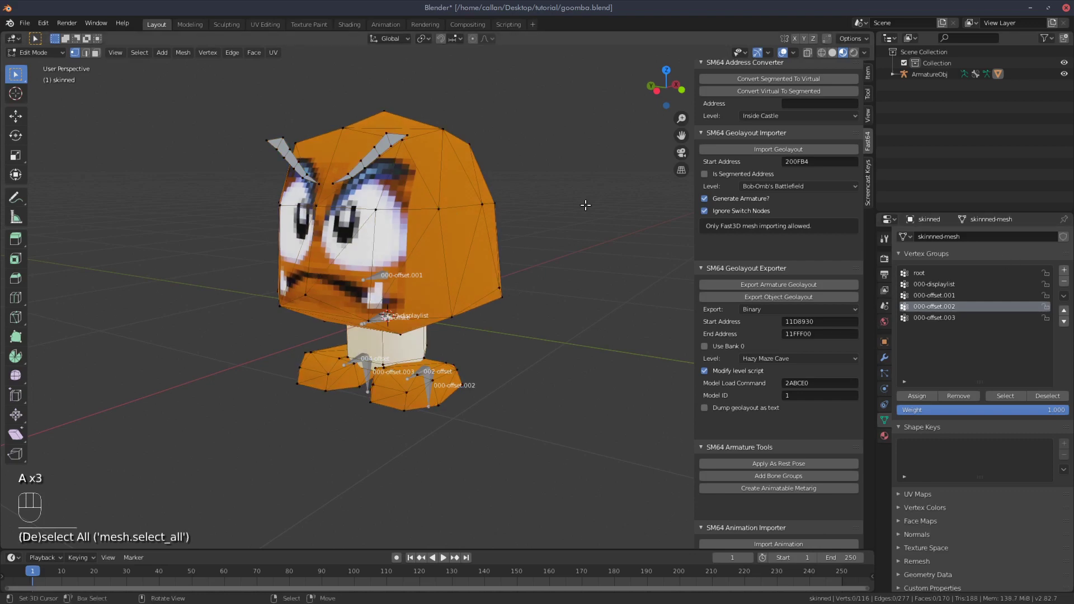
pyautogui.click(944, 295)
pyautogui.click(1009, 398)
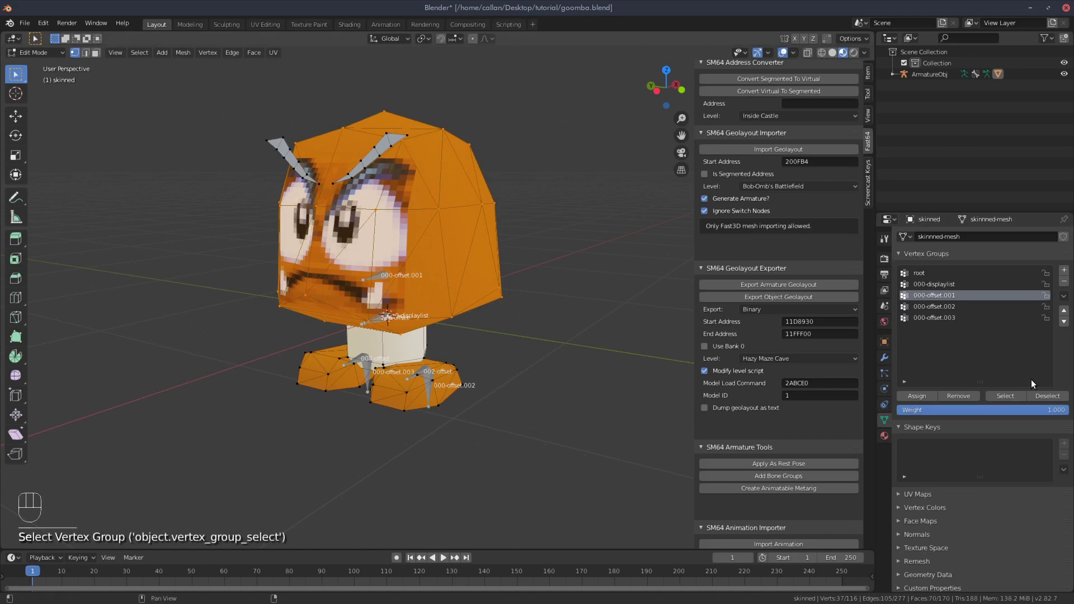
# Select the eyebrow vertices and assign them to vertex group 000-offset.001
pyautogui.press('a')
pyautogui.press('a')
pyautogui.press('l')
pyautogui.press('l')
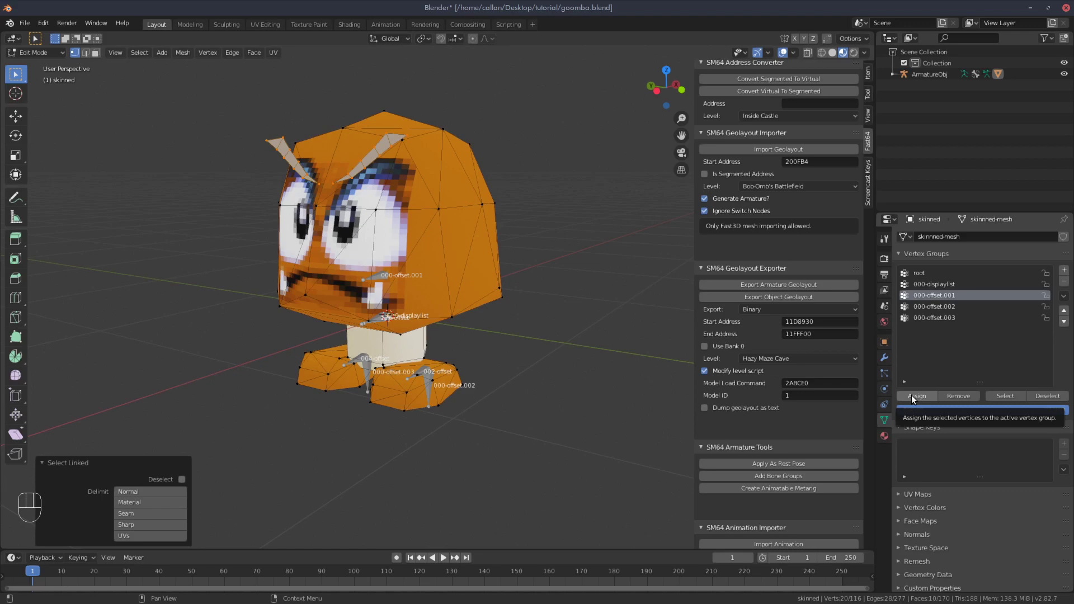
pyautogui.click(914, 397)
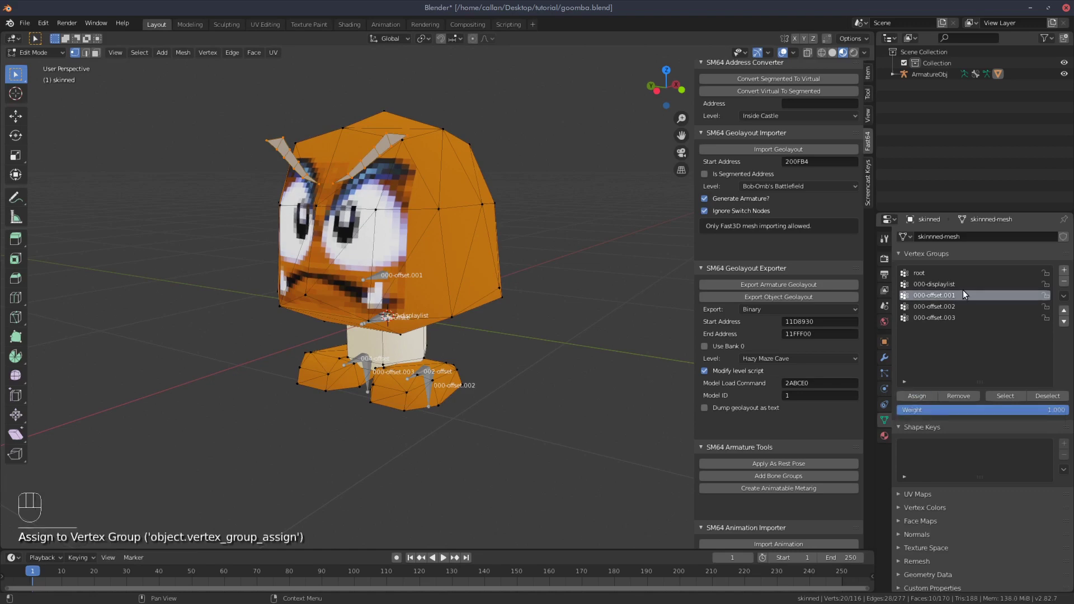
# Re-select the 000-offset.001 group to verify it now holds 76 of 116 vertices including the eyebrows
pyautogui.press('a')
pyautogui.press('a')
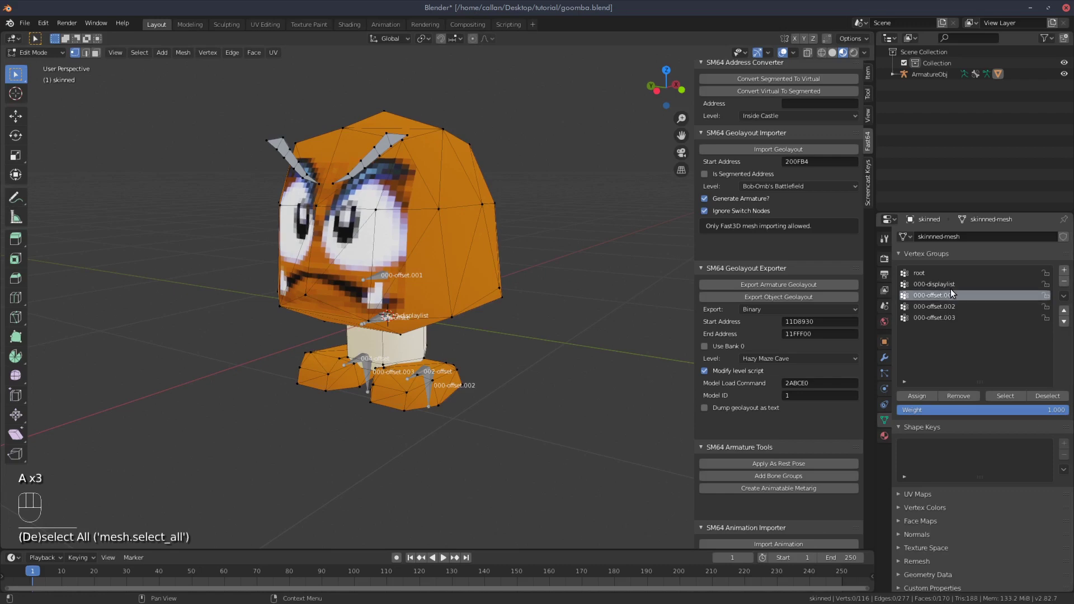
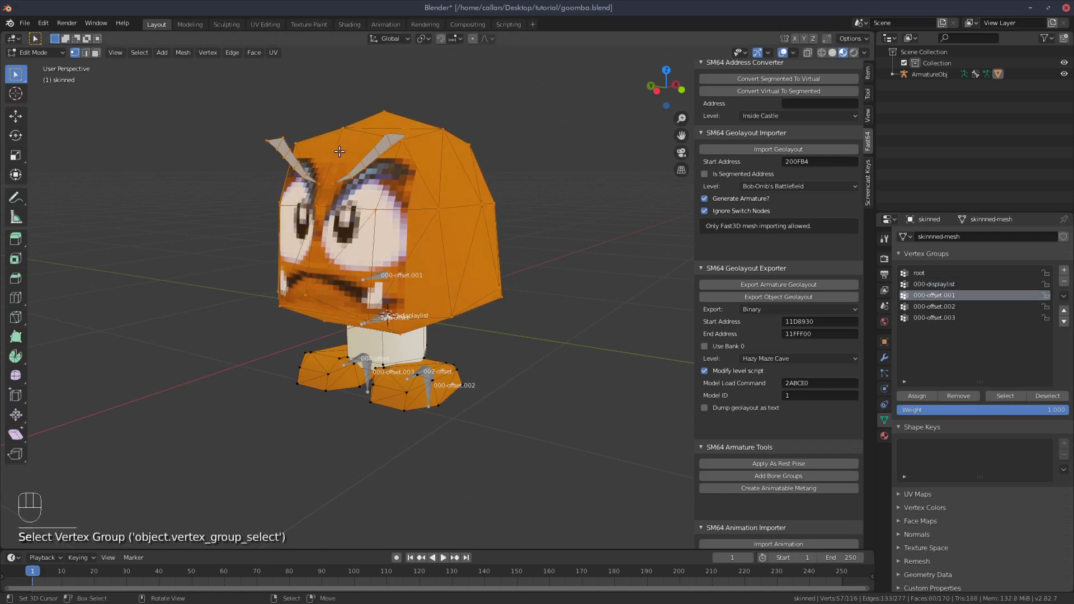
pyautogui.press('a')
pyautogui.press('a')
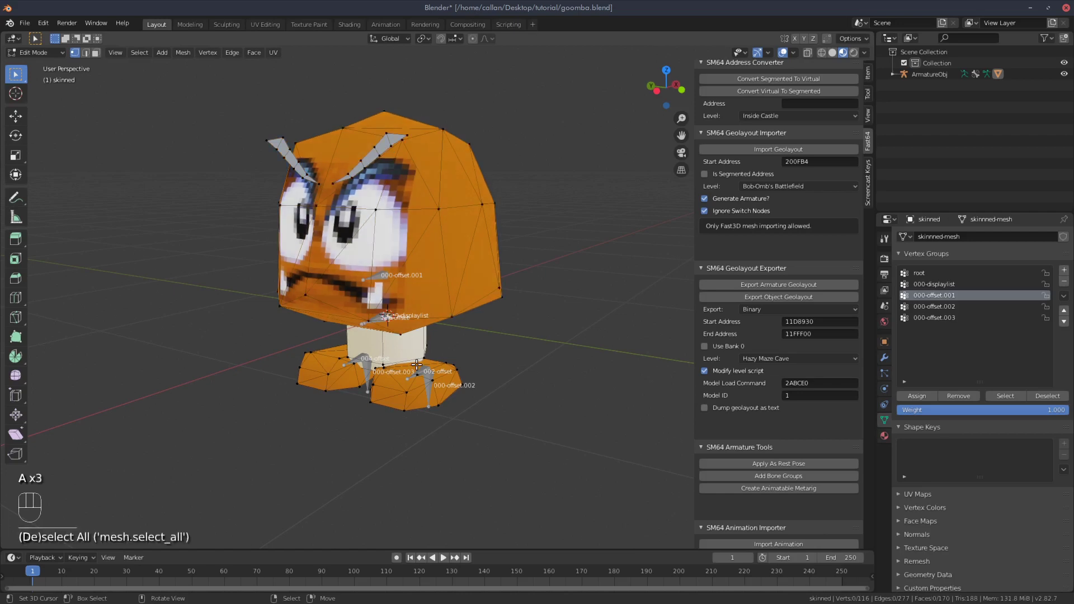
pyautogui.press('l')
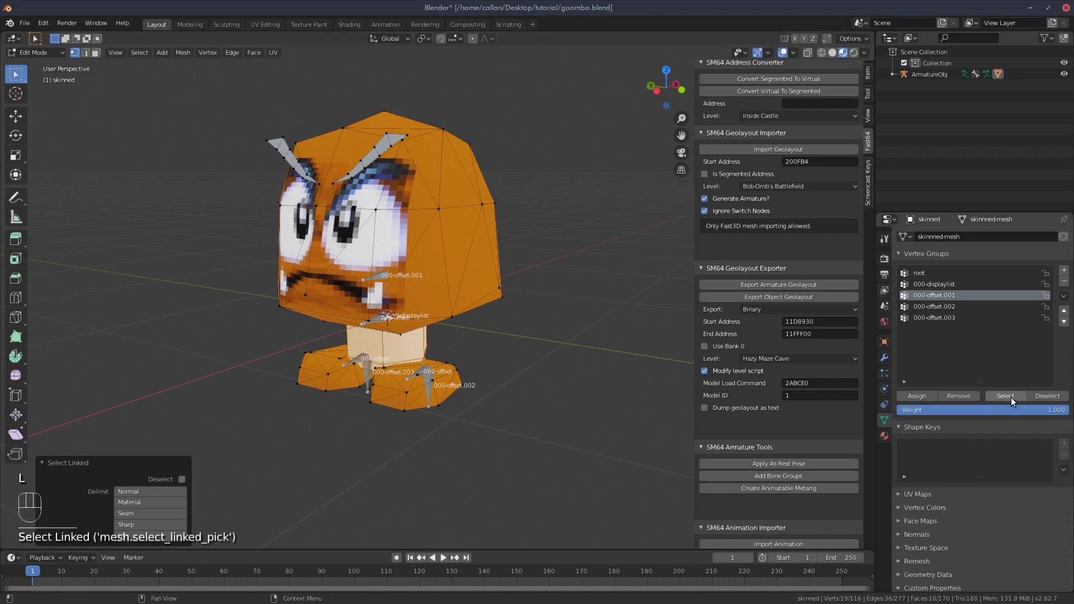
pyautogui.click(1014, 399)
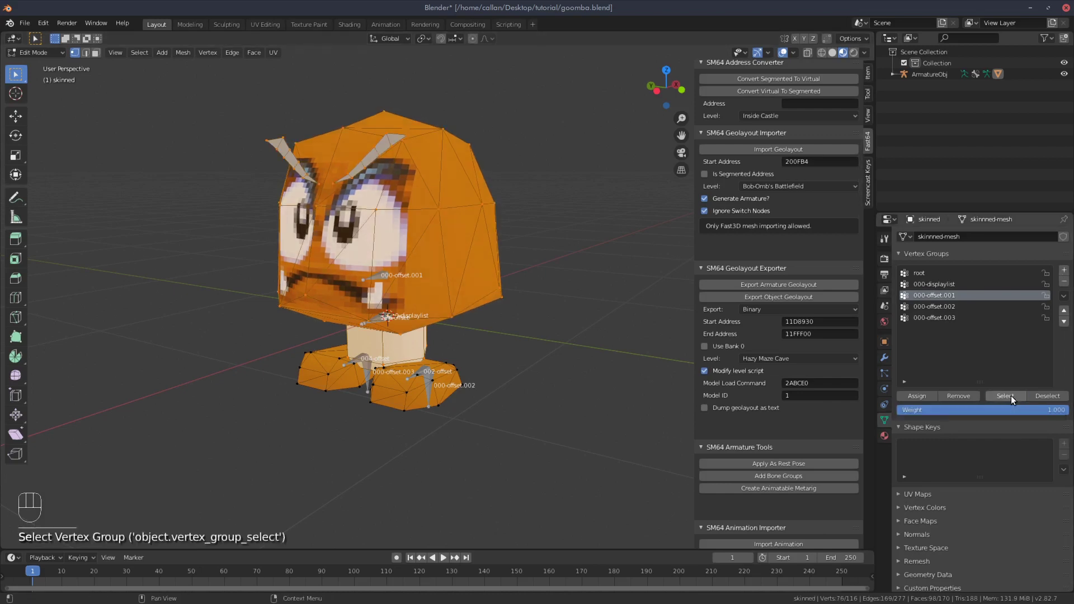
pyautogui.click(930, 397)
pyautogui.press('a')
pyautogui.press('a')
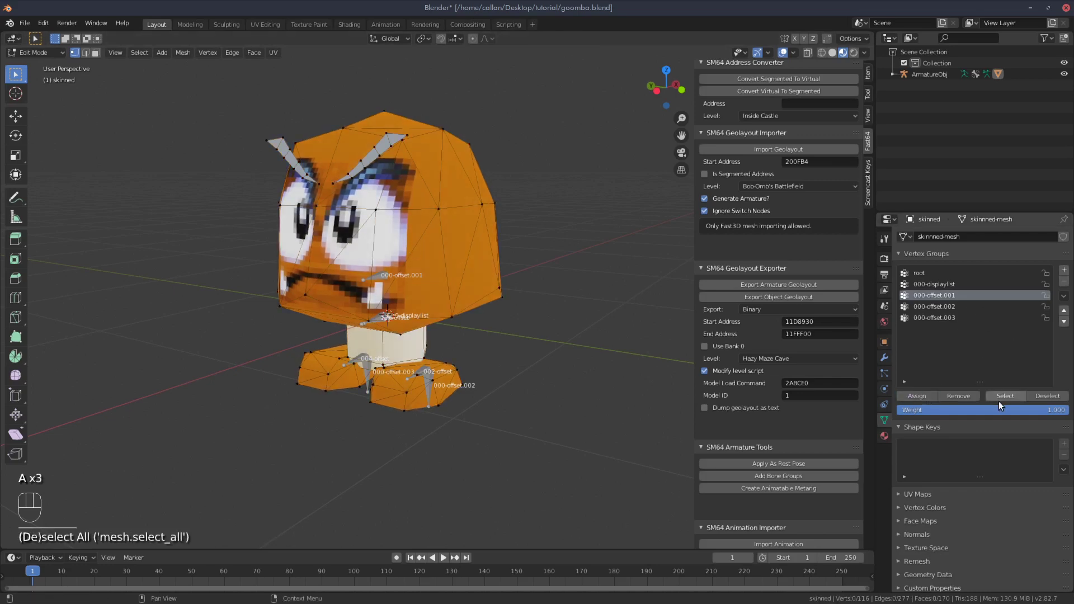
pyautogui.click(1015, 399)
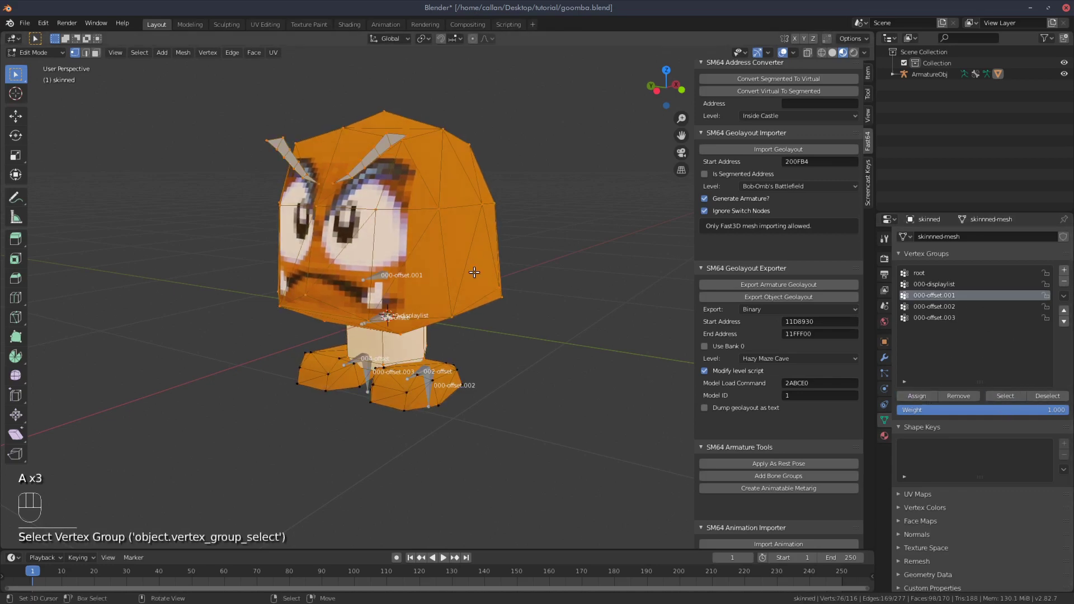
# Leave mesh editing, select ArmatureObj and enter pose mode
pyautogui.press('a')
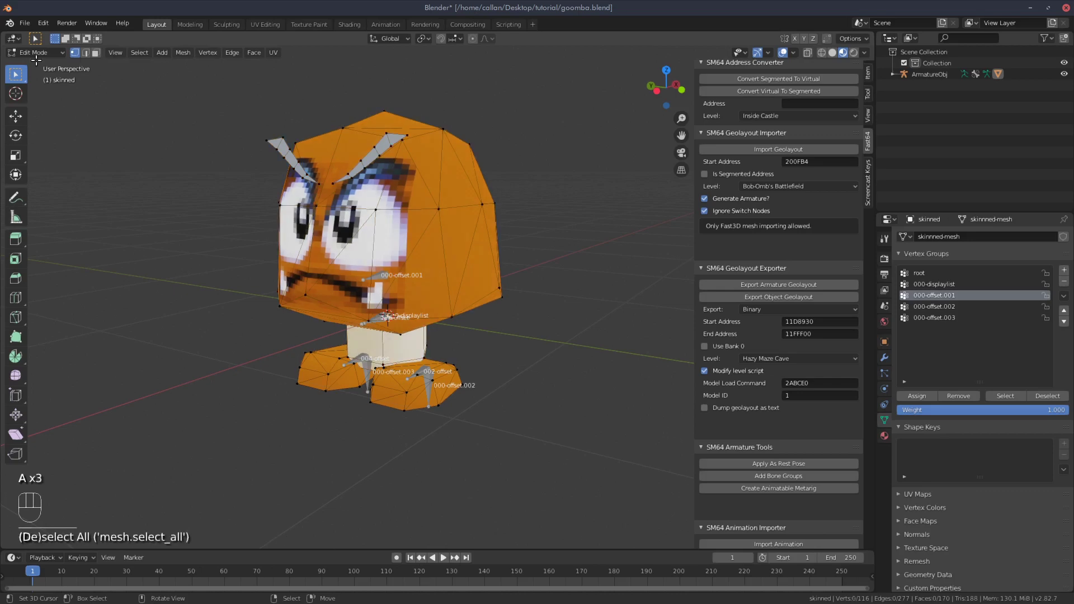
pyautogui.moveTo(38, 56); pyautogui.dragTo(44, 68)
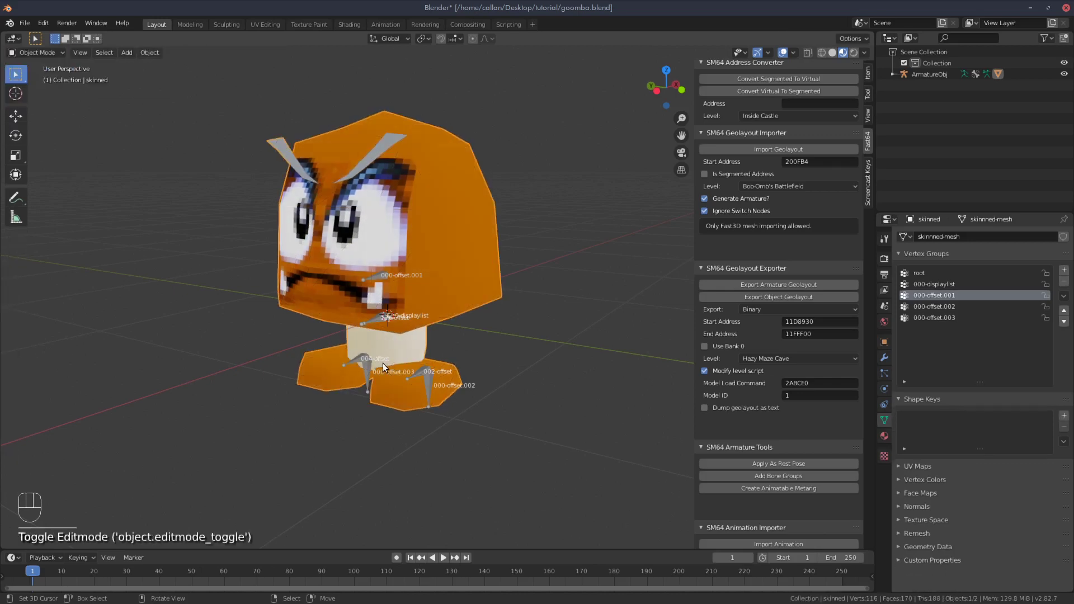
pyautogui.click(379, 278)
pyautogui.moveTo(48, 55); pyautogui.dragTo(42, 93)
# Test-move the head bone 000-offset.001 to confirm the eyebrows follow, then return to object mode
pyautogui.click(431, 386)
pyautogui.press('g')
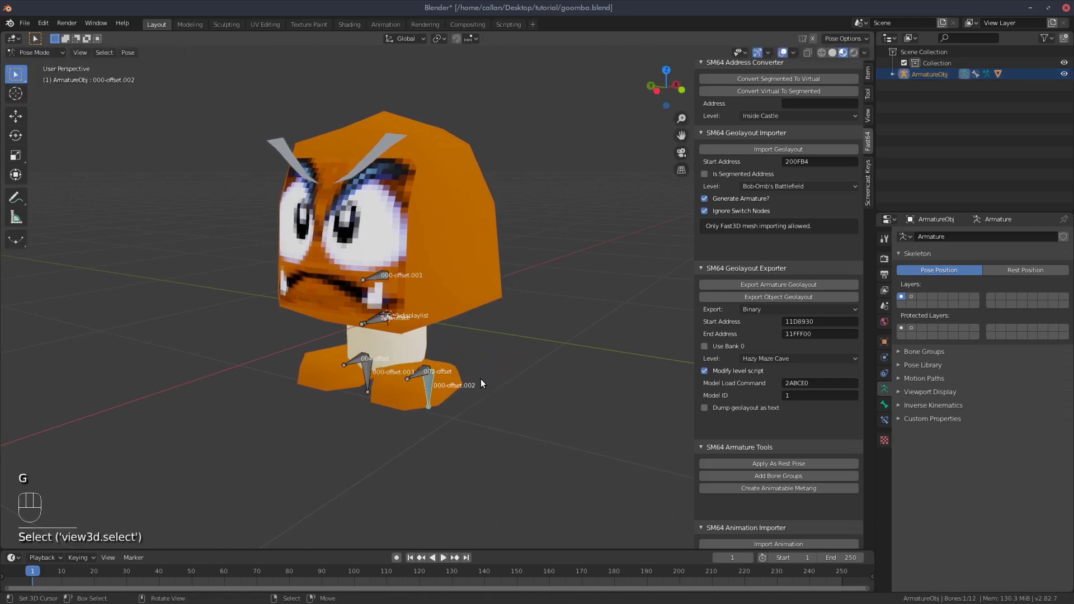
pyautogui.click(383, 278)
pyautogui.press('g')
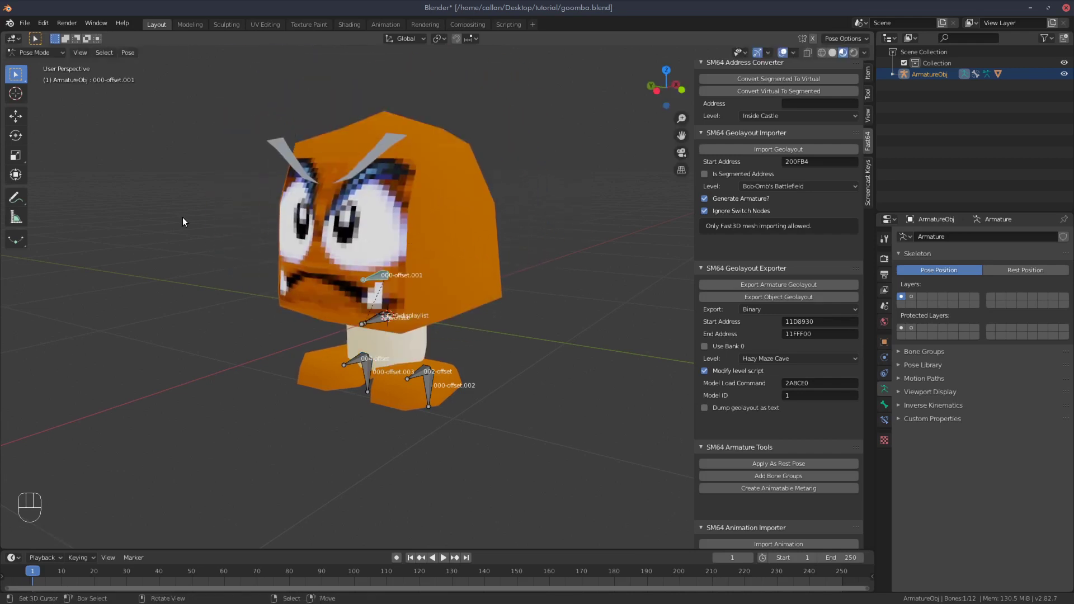
pyautogui.moveTo(37, 53); pyautogui.dragTo(47, 68)
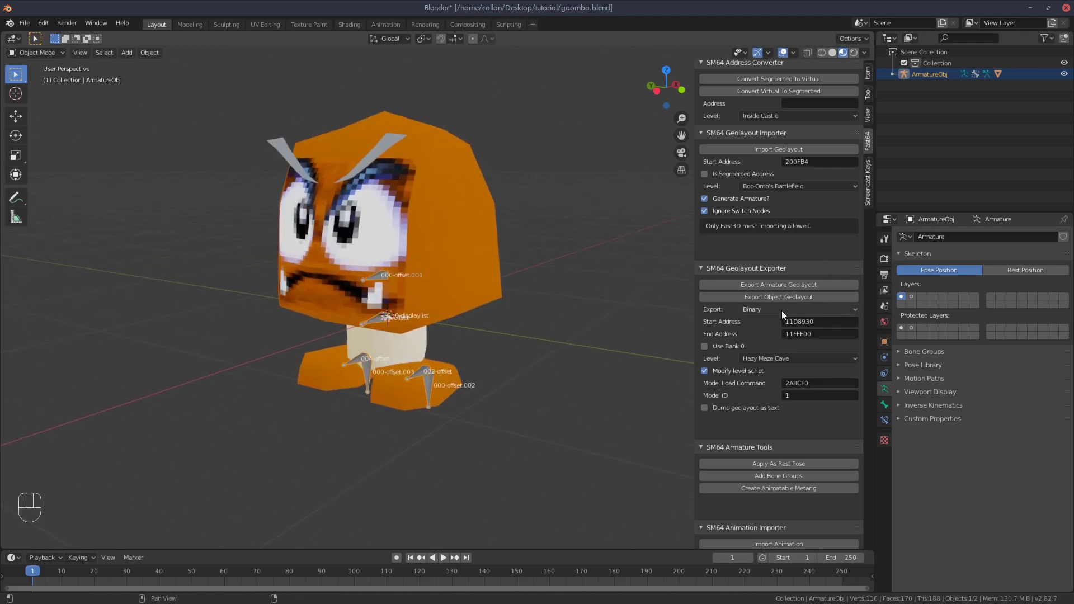
# Set the geolayout export to C with textures saved as PNGs and no custom export path
pyautogui.moveTo(785, 314); pyautogui.dragTo(708, 311)
pyautogui.click(714, 312)
pyautogui.moveTo(773, 314); pyautogui.dragTo(751, 327)
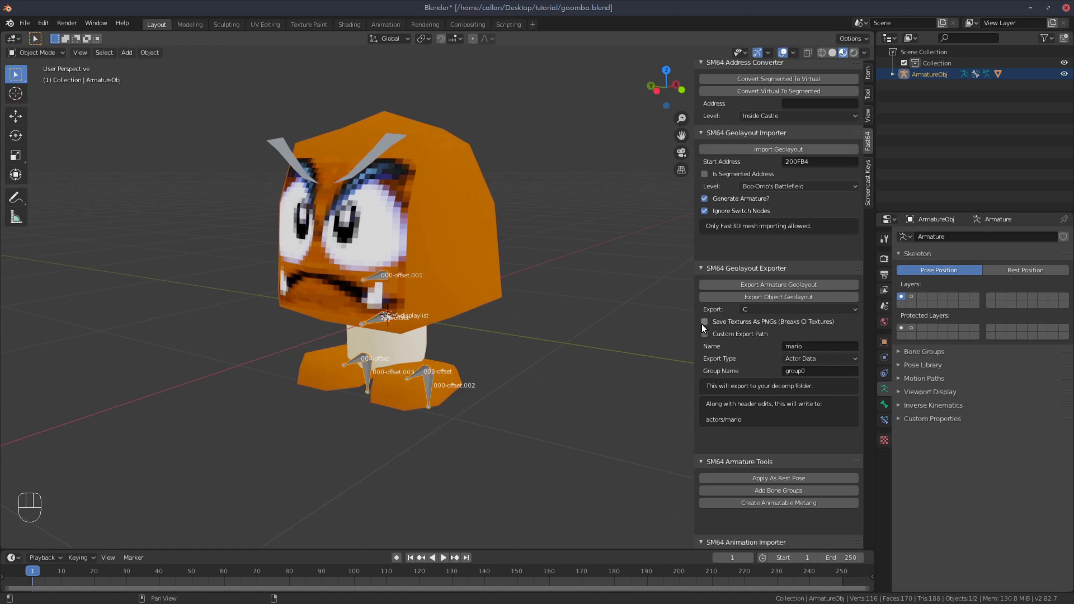
pyautogui.click(708, 326)
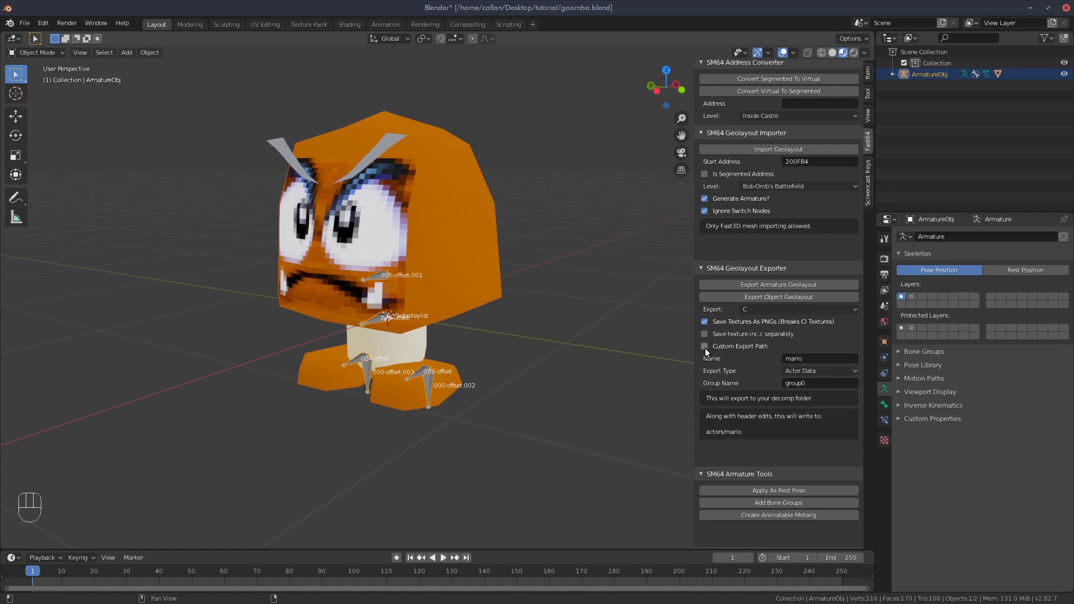
pyautogui.click(708, 352)
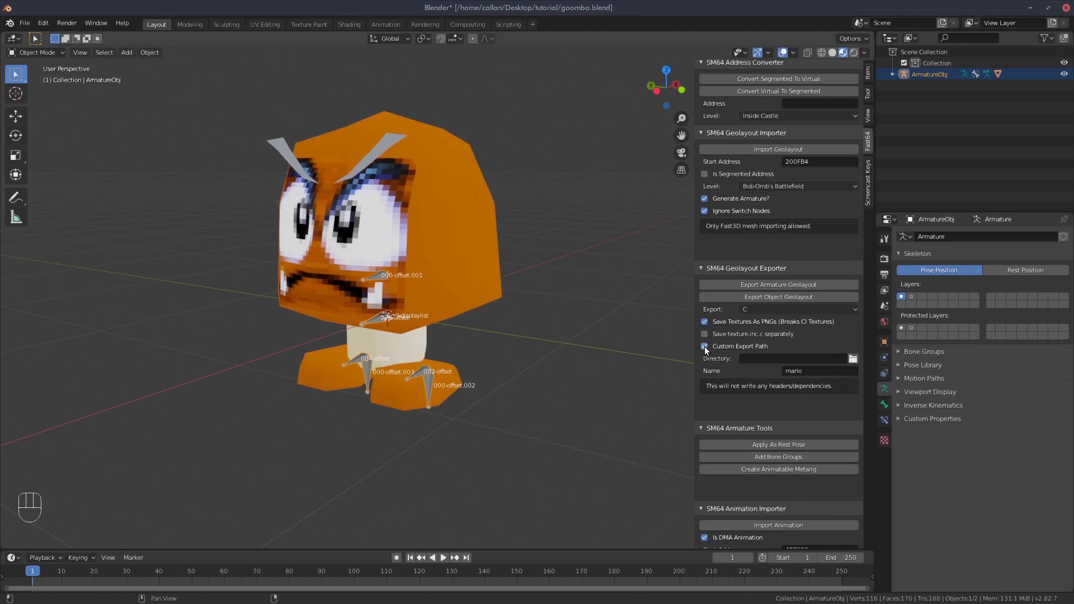
pyautogui.click(707, 349)
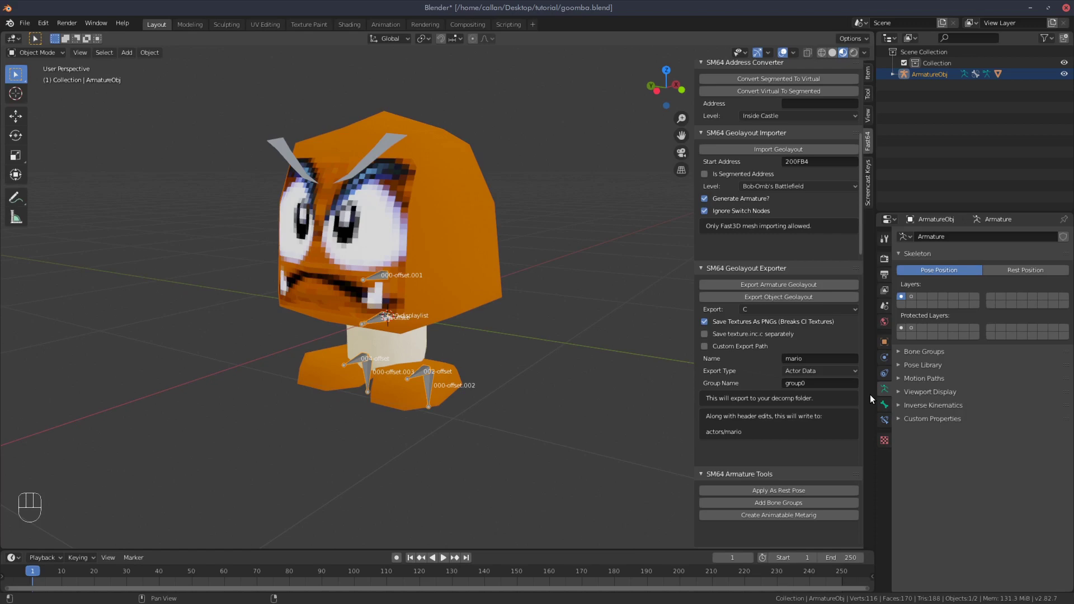
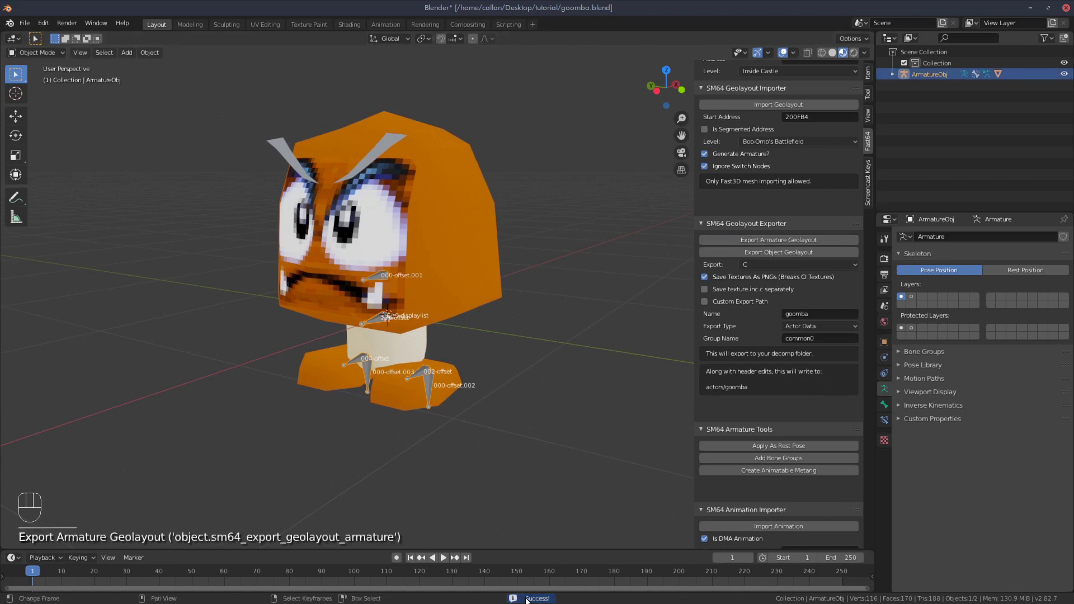
# Frame the Goomba, enter pose mode and select the root bone of the skeleton
pyautogui.press('space')
pyautogui.press('Home')
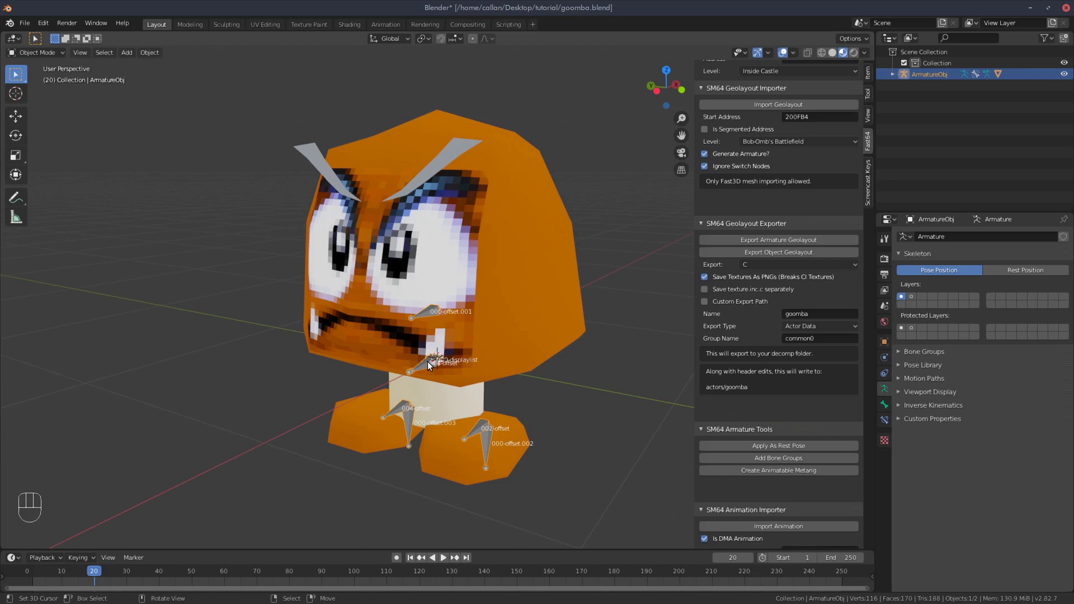
pyautogui.click(430, 364)
pyautogui.moveTo(53, 53); pyautogui.dragTo(44, 94)
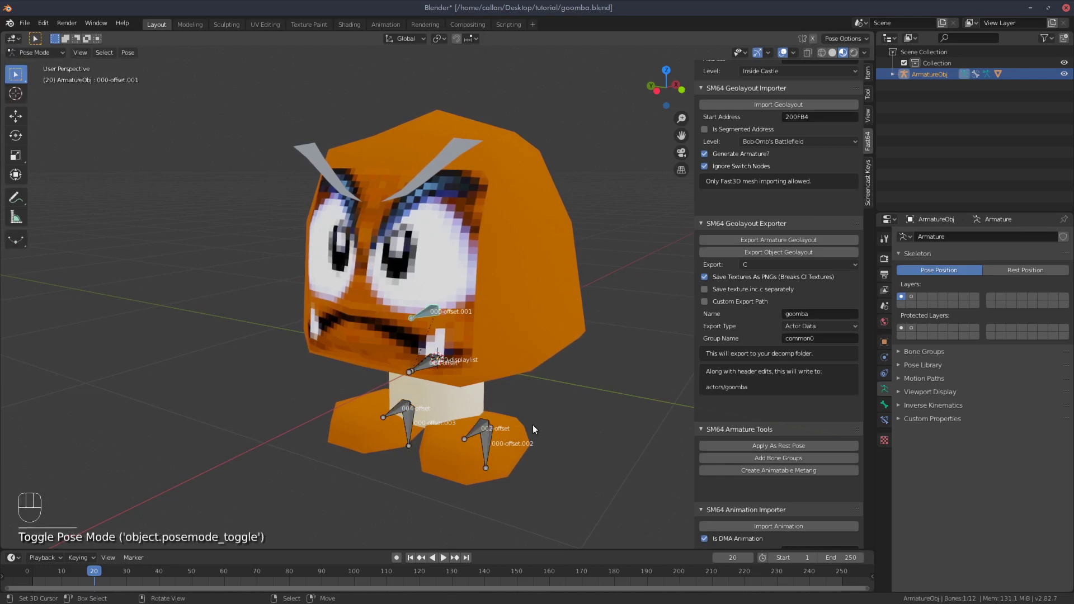
pyautogui.moveTo(556, 404); pyautogui.dragTo(437, 389)
pyautogui.click(431, 366)
pyautogui.click(436, 364)
pyautogui.click(436, 364)
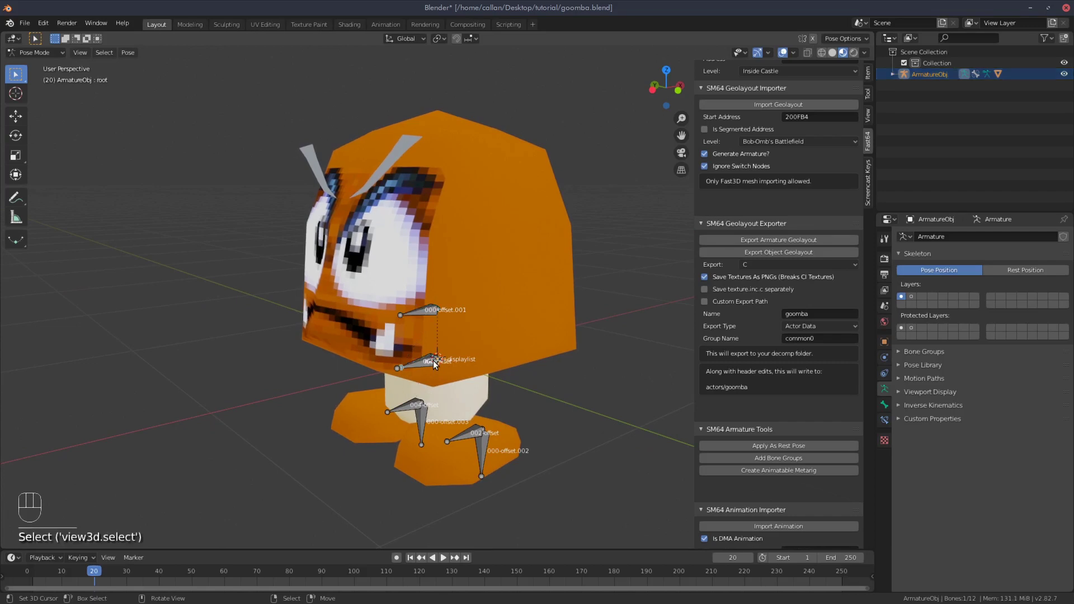
# Rotate the selected bones 90° about global Y, apply as rest pose and return to object mode
pyautogui.press('r')
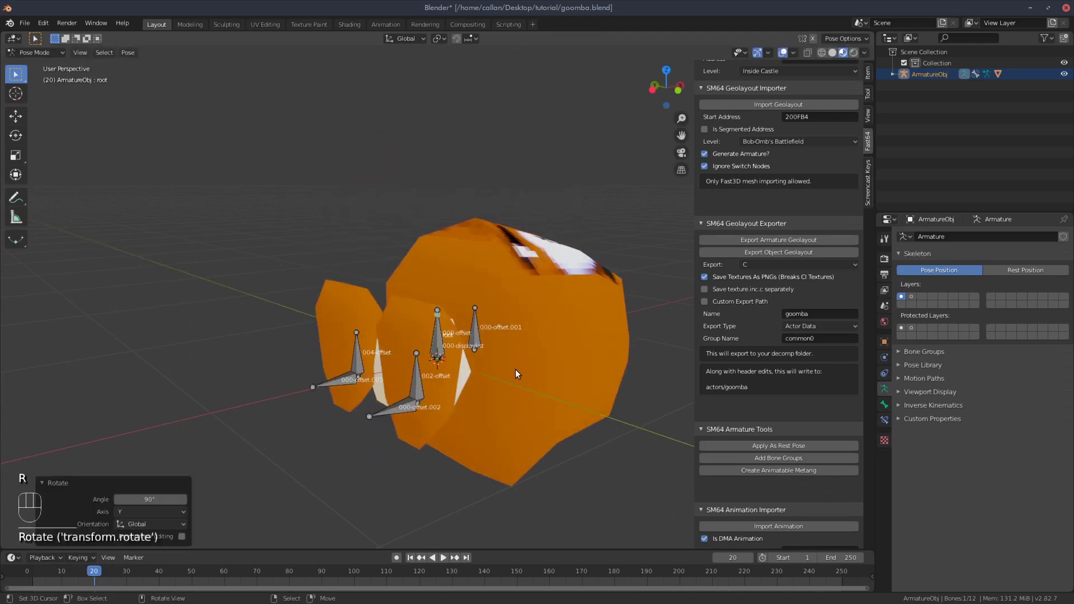
pyautogui.moveTo(510, 376); pyautogui.dragTo(437, 388)
pyautogui.click(357, 397)
pyautogui.click(355, 362)
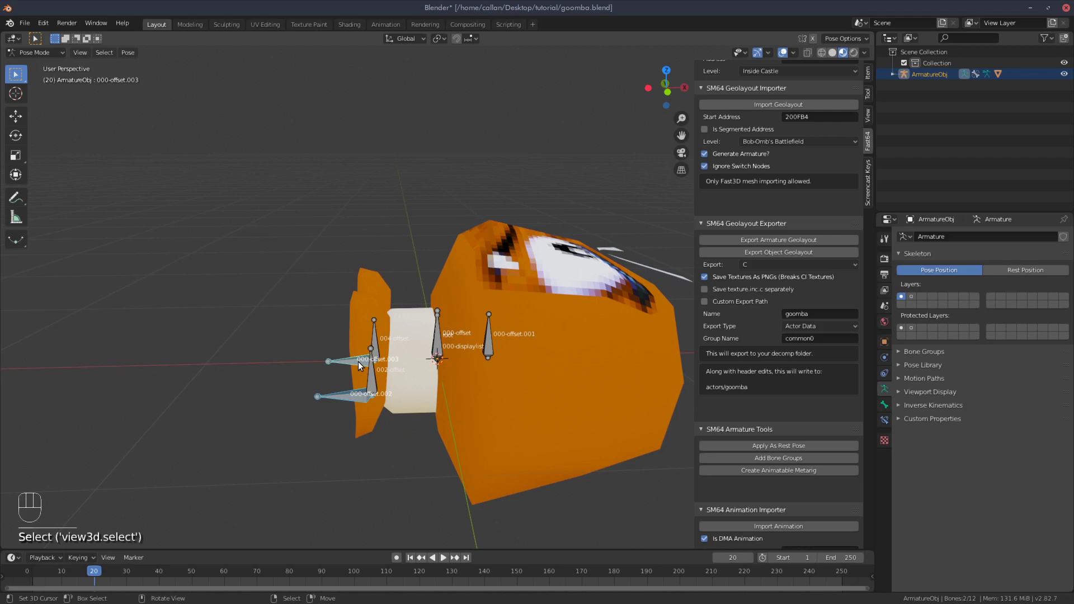
pyautogui.press('r')
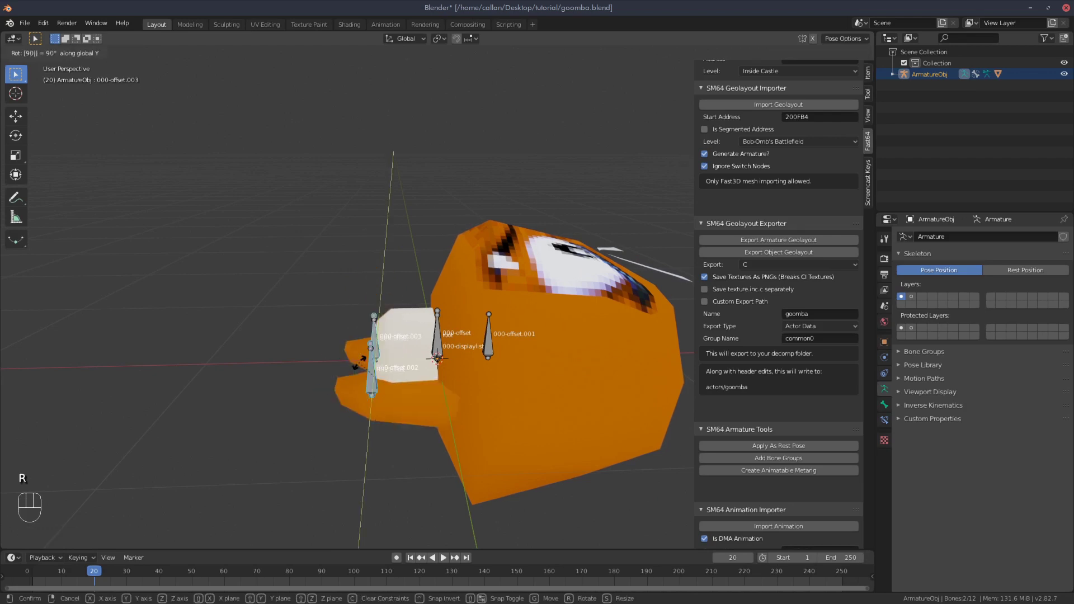
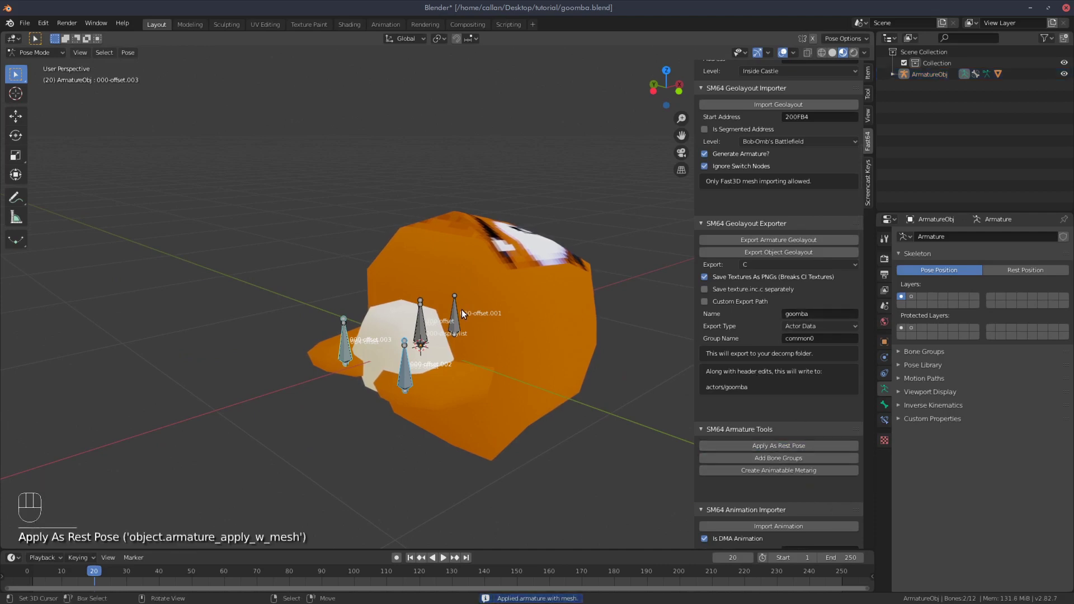
pyautogui.write('ap')
pyautogui.moveTo(41, 54); pyautogui.dragTo(40, 70)
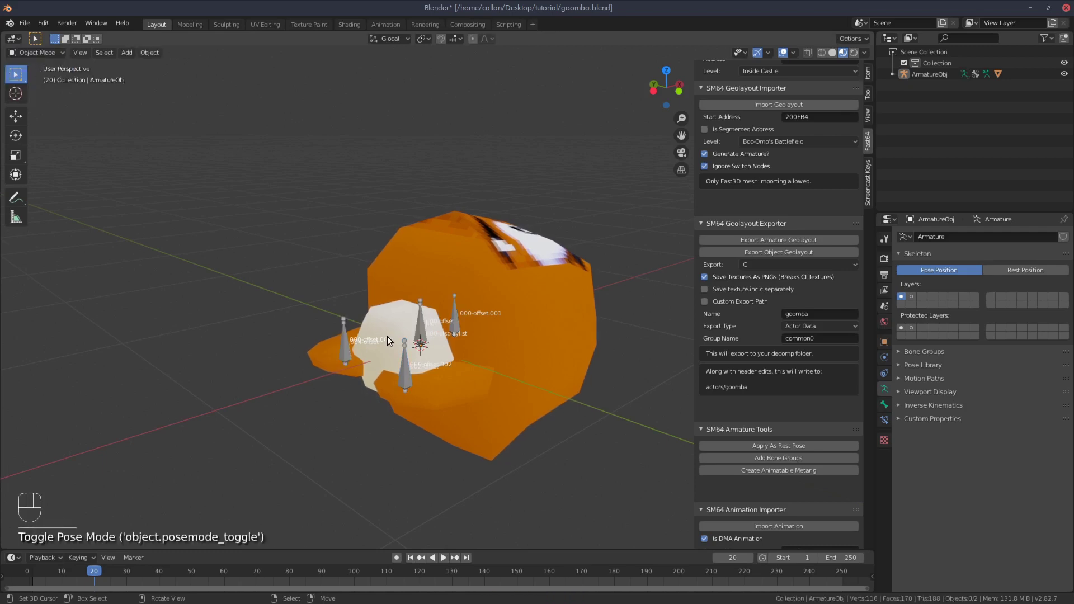